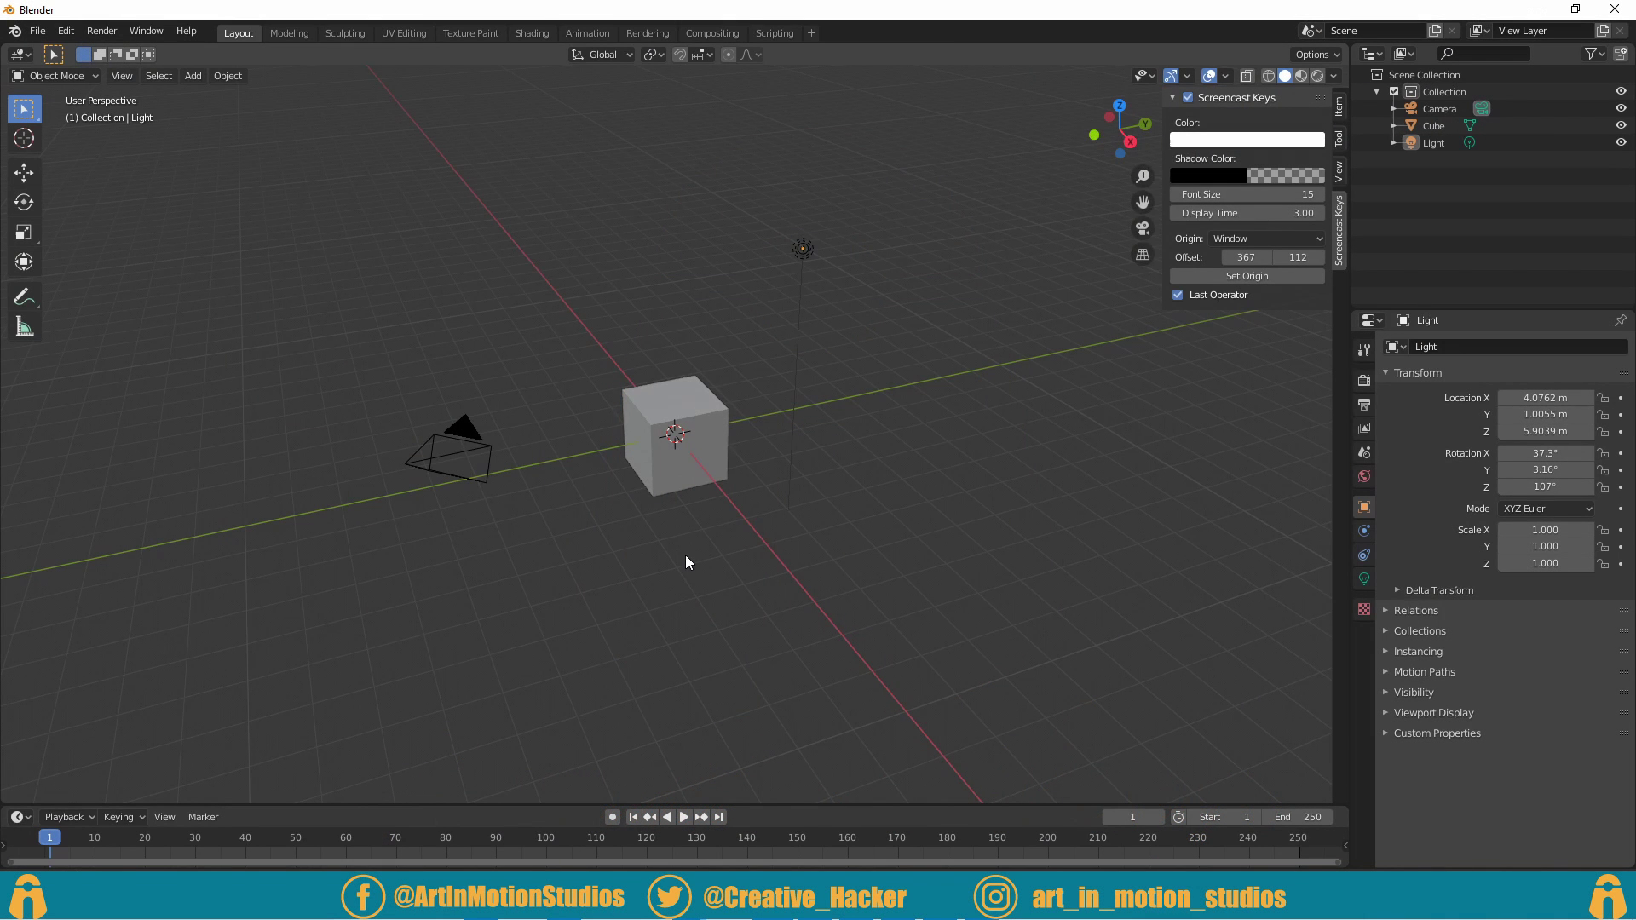
Step: Delete the default objects and add a cylinder of radius 0.09 m and depth 14.9 m as the pole
left_click(695, 557)
key("a")
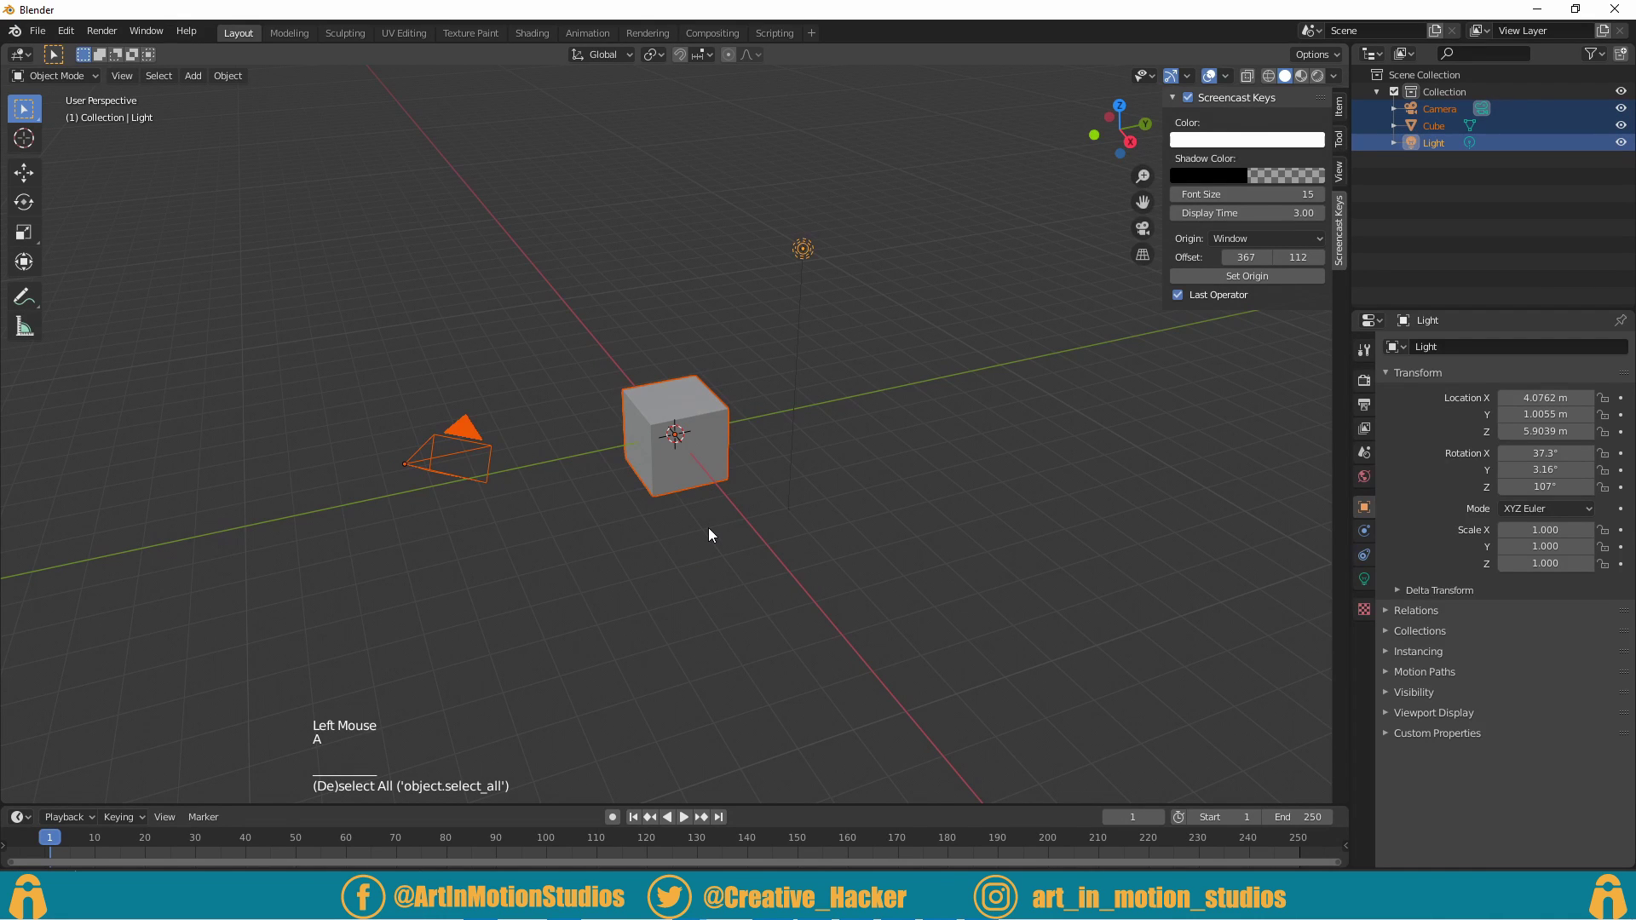
key("Delete")
key("shift+a")
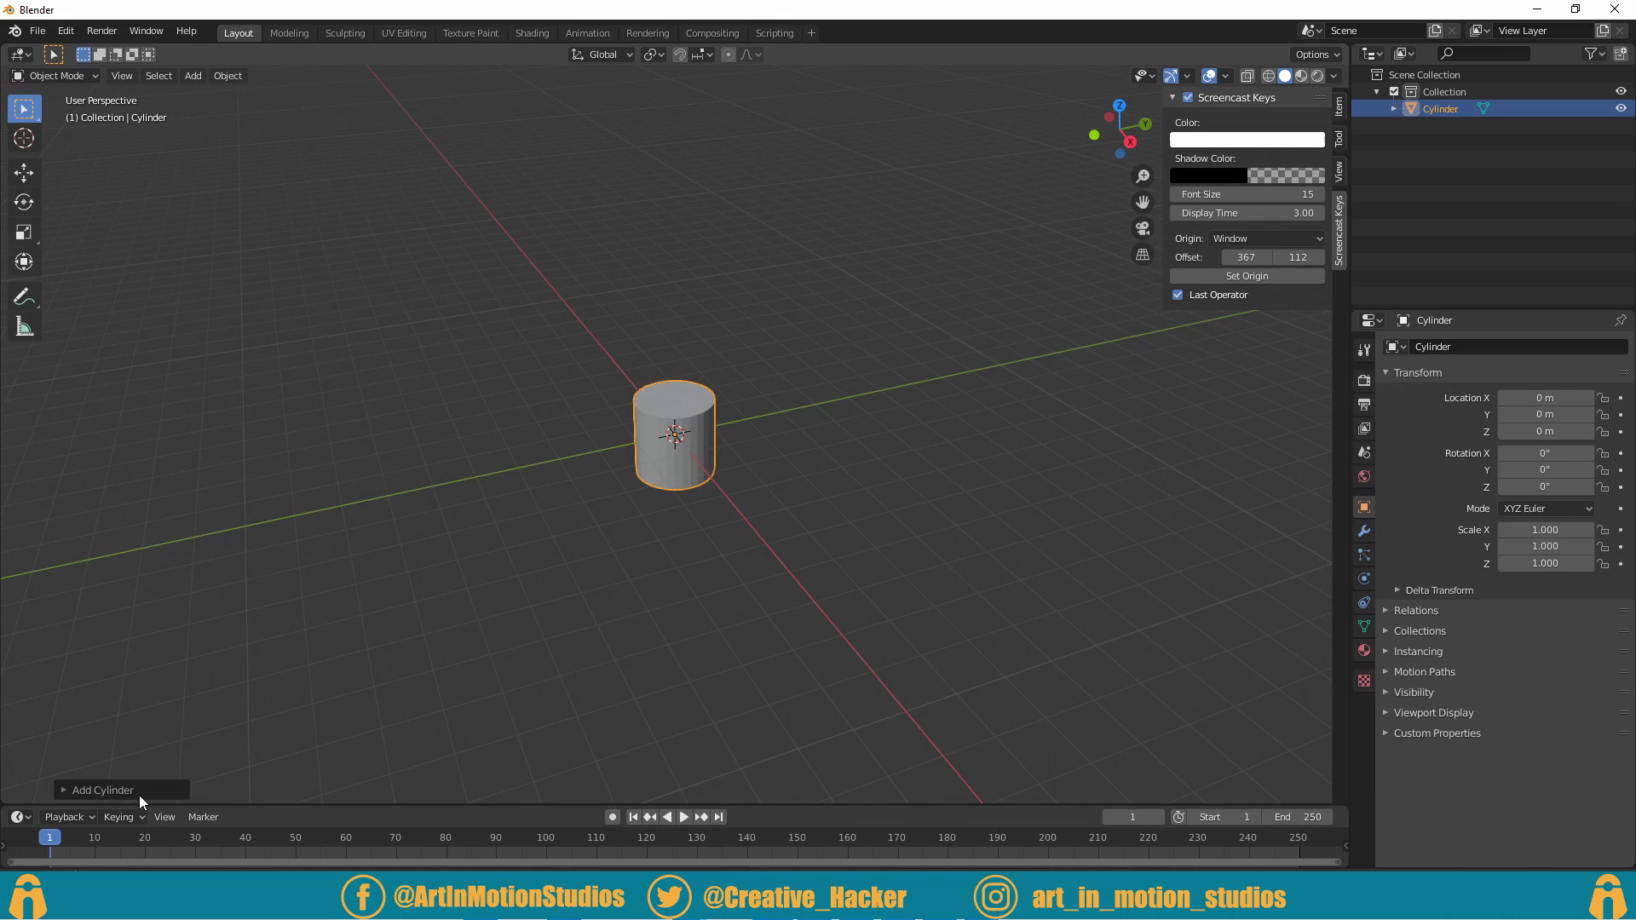
left_click(145, 798)
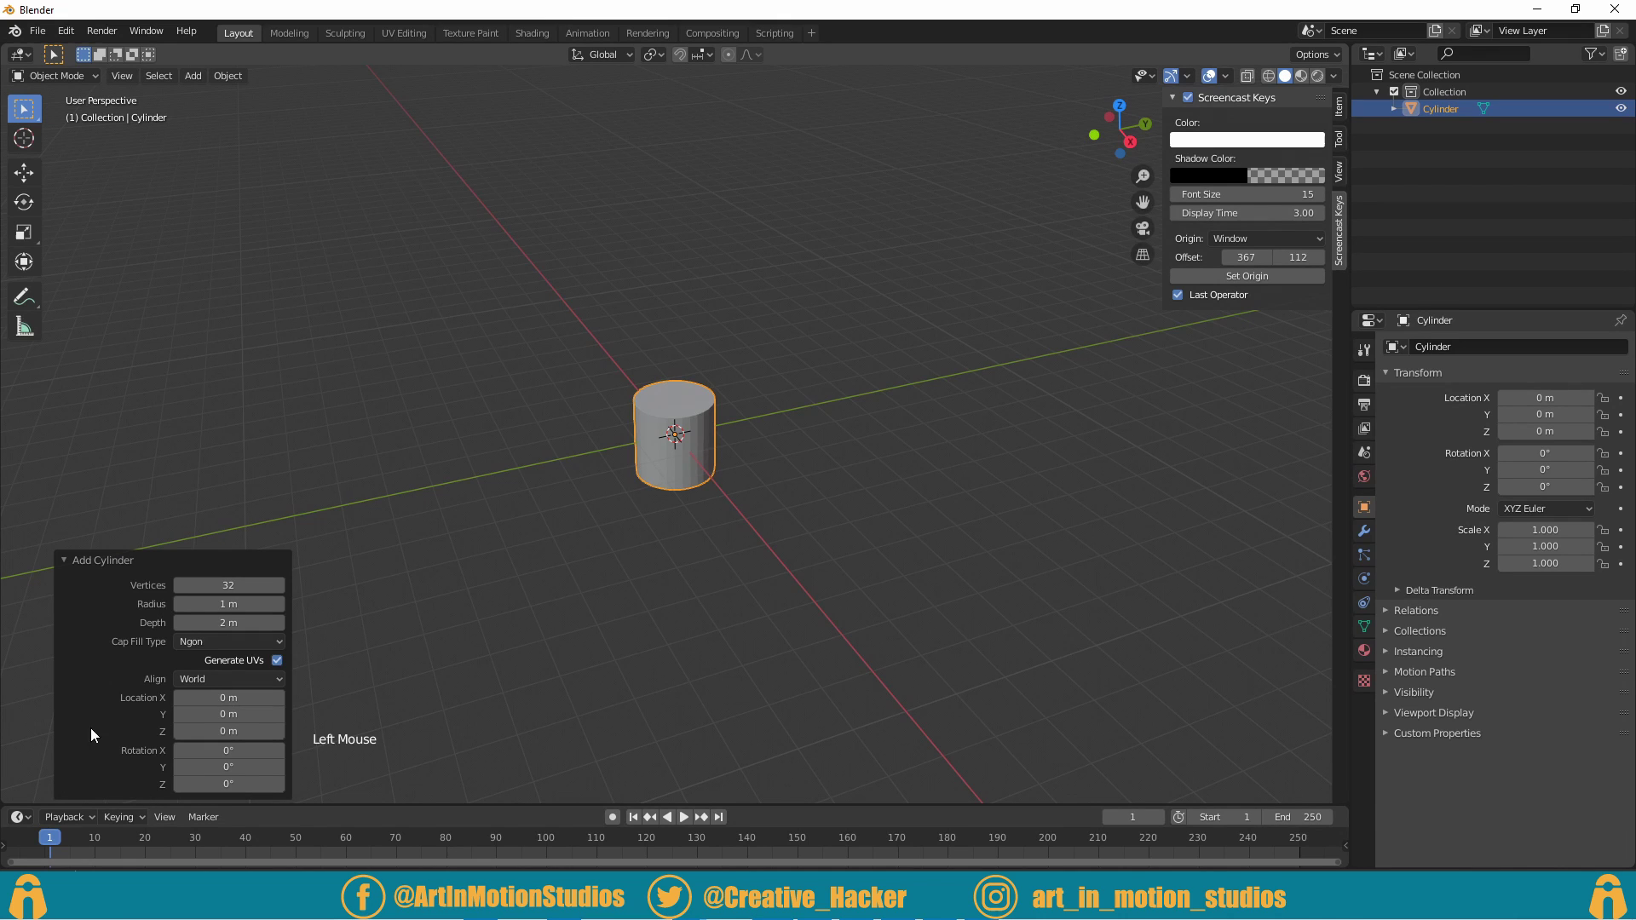
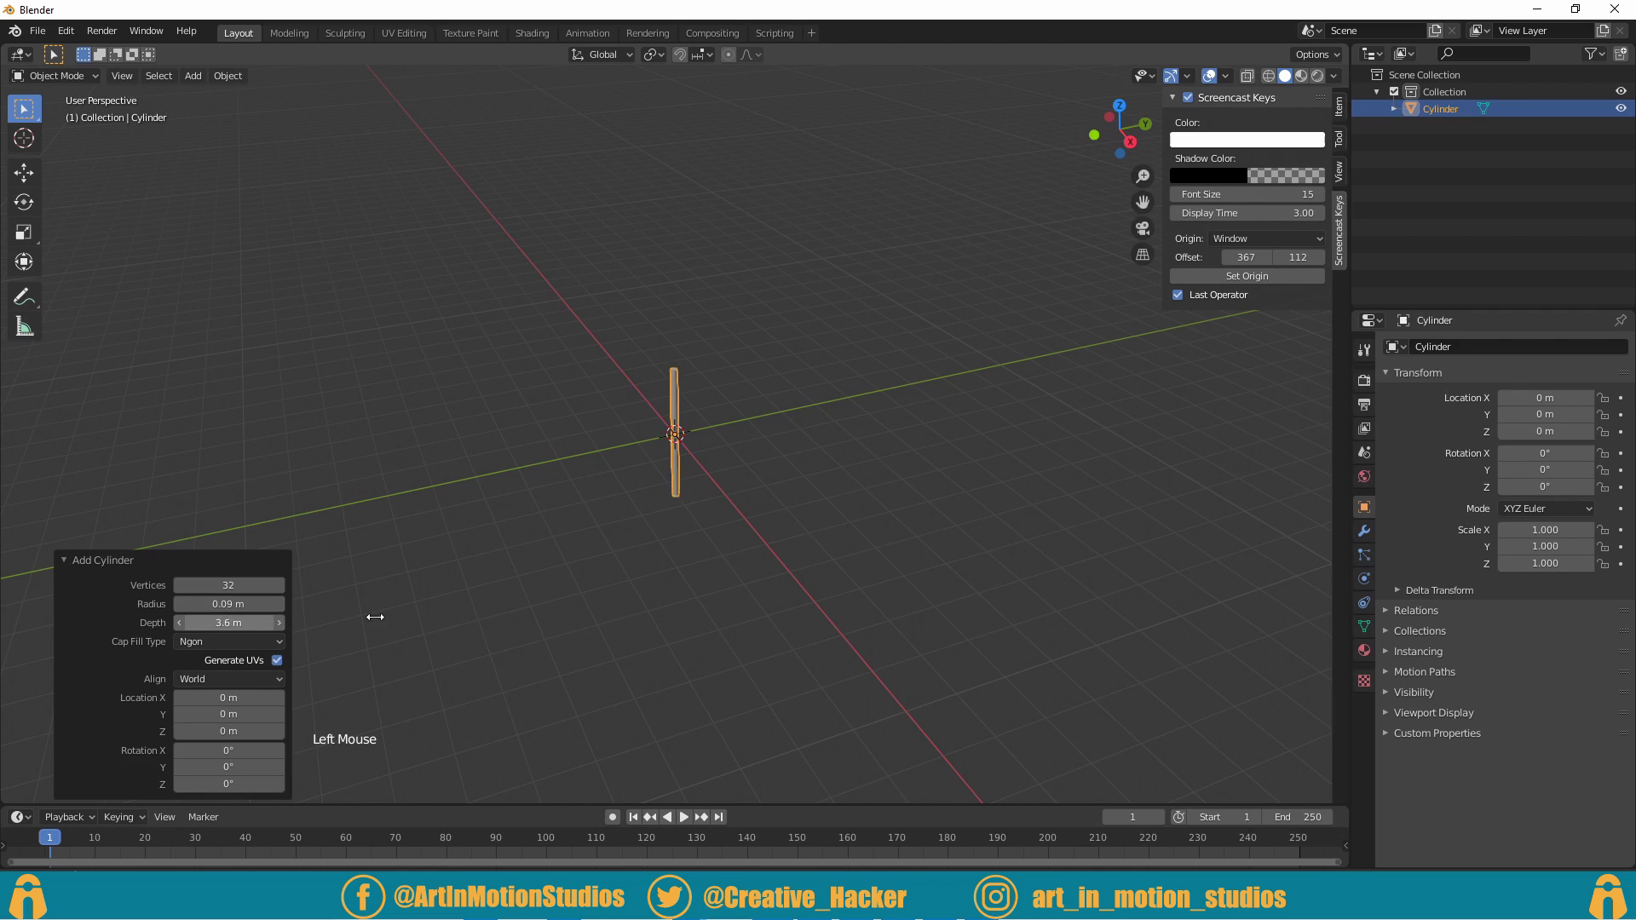
Step: Add a plane, rotate it 90° on X and raise it to about 6.31 m on Z
key("Delete")
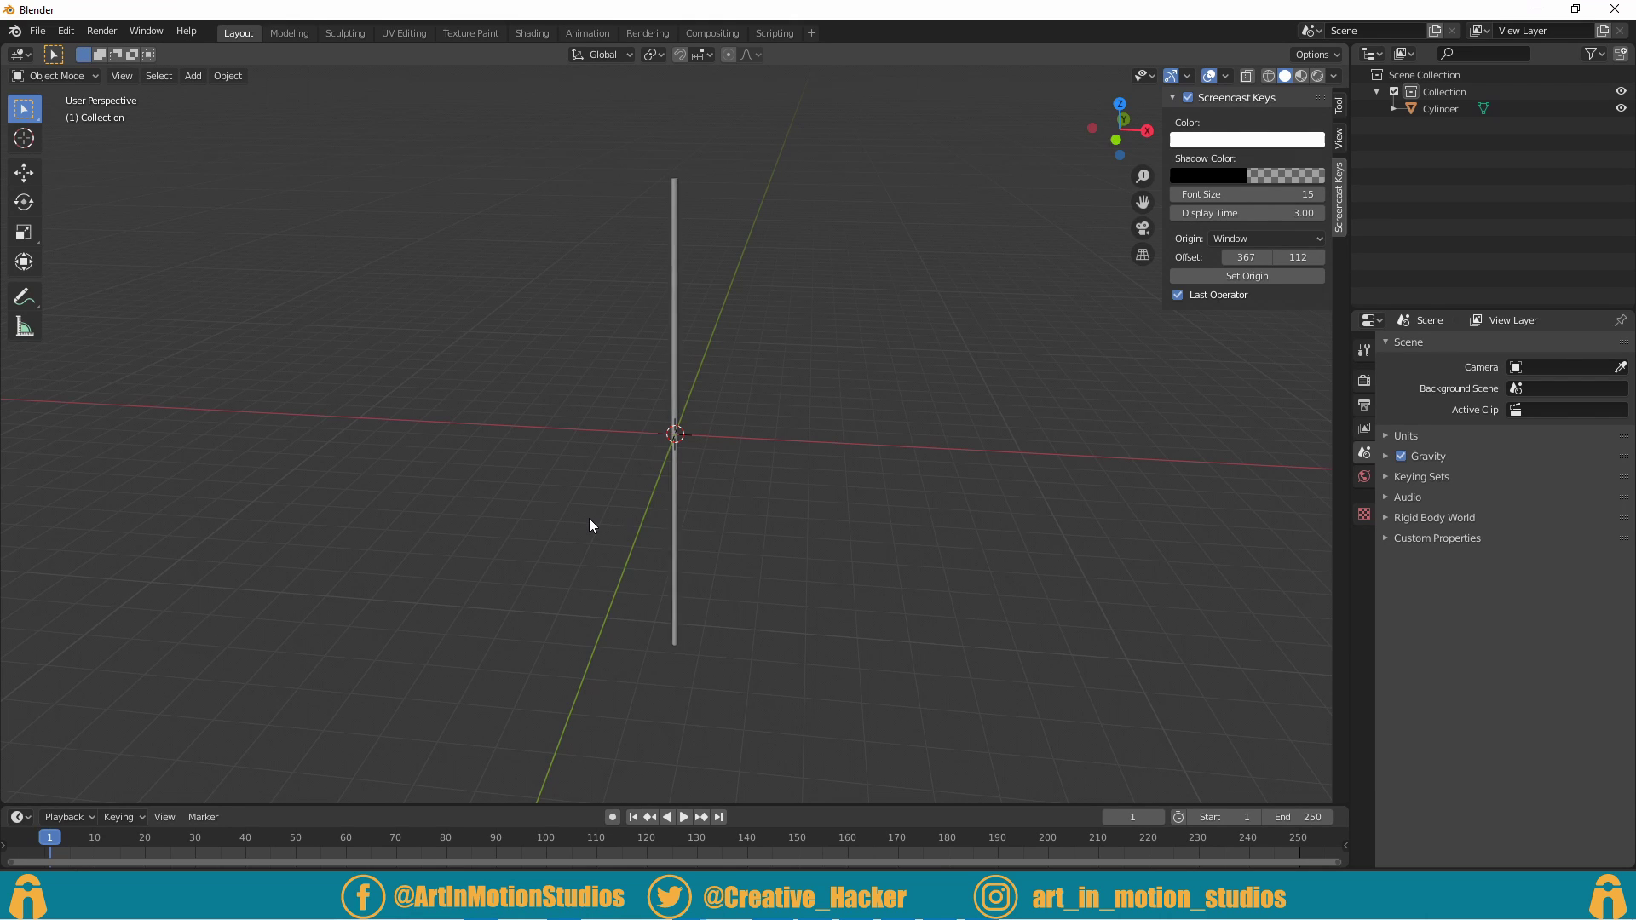
key("shift+a")
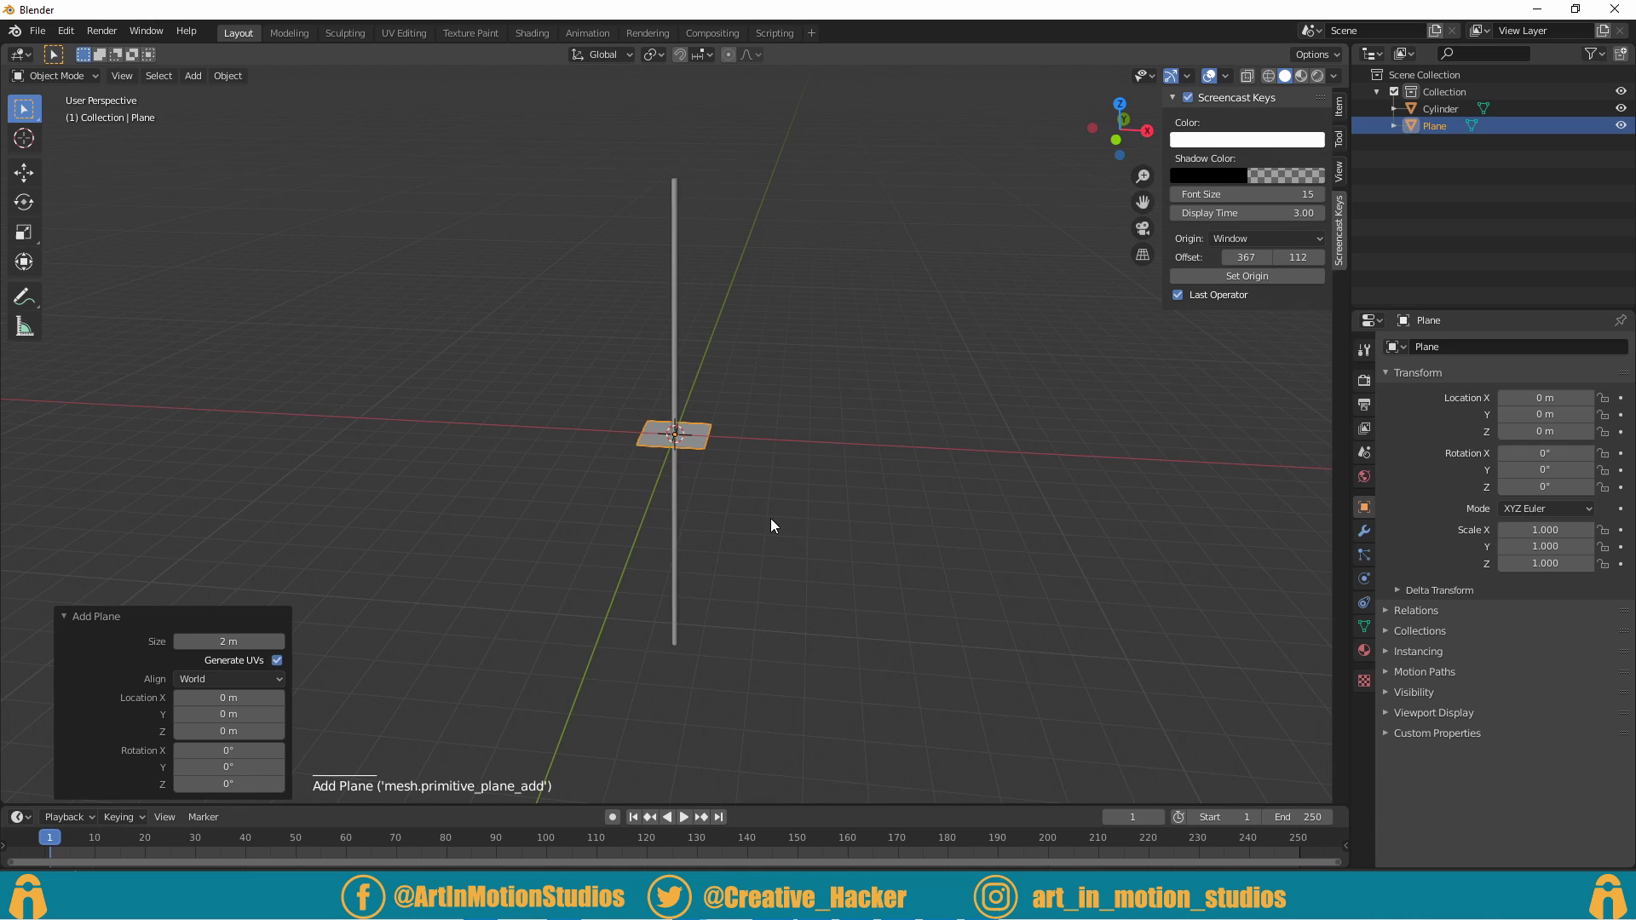
key("r")
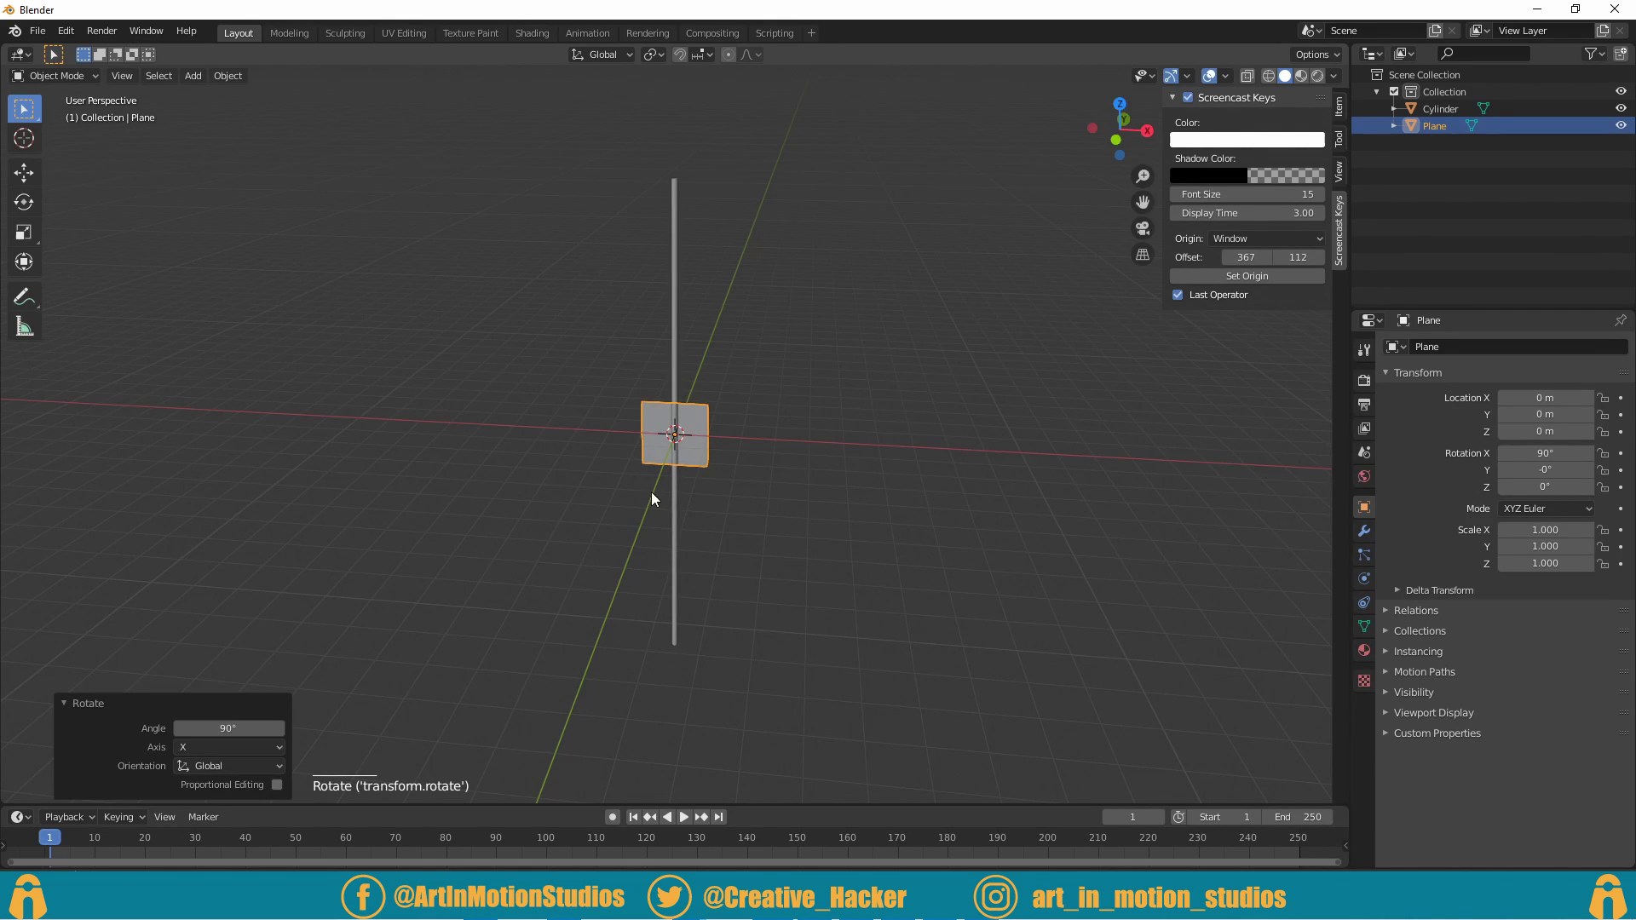
key("ctrl+z")
middle_click(904, 563)
key("g")
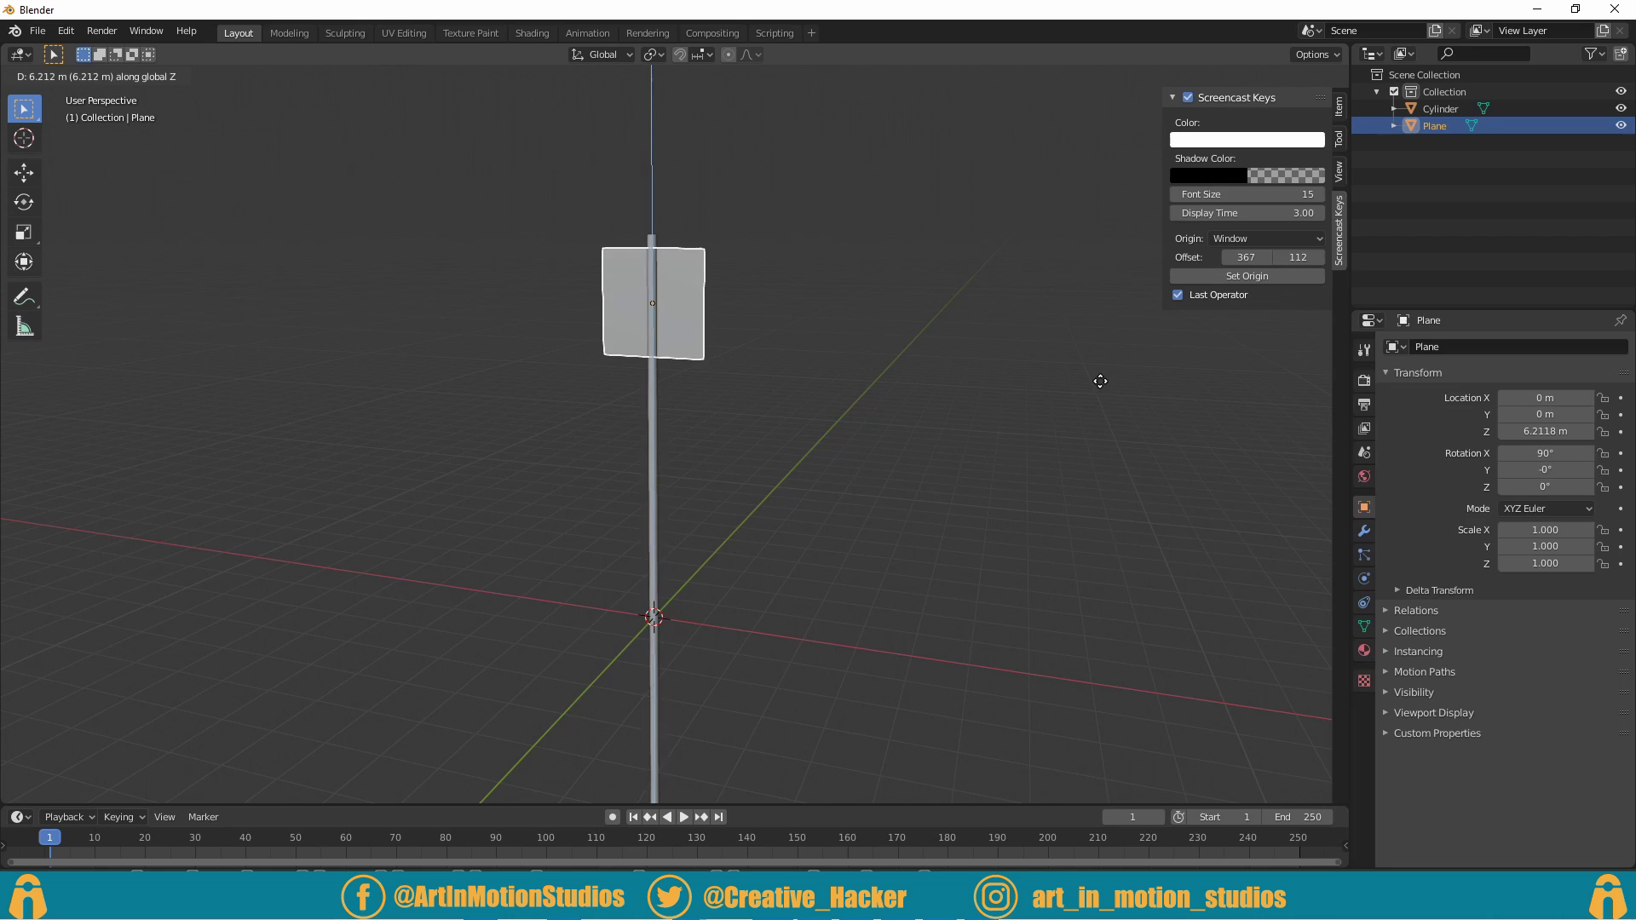
middle_click(846, 467)
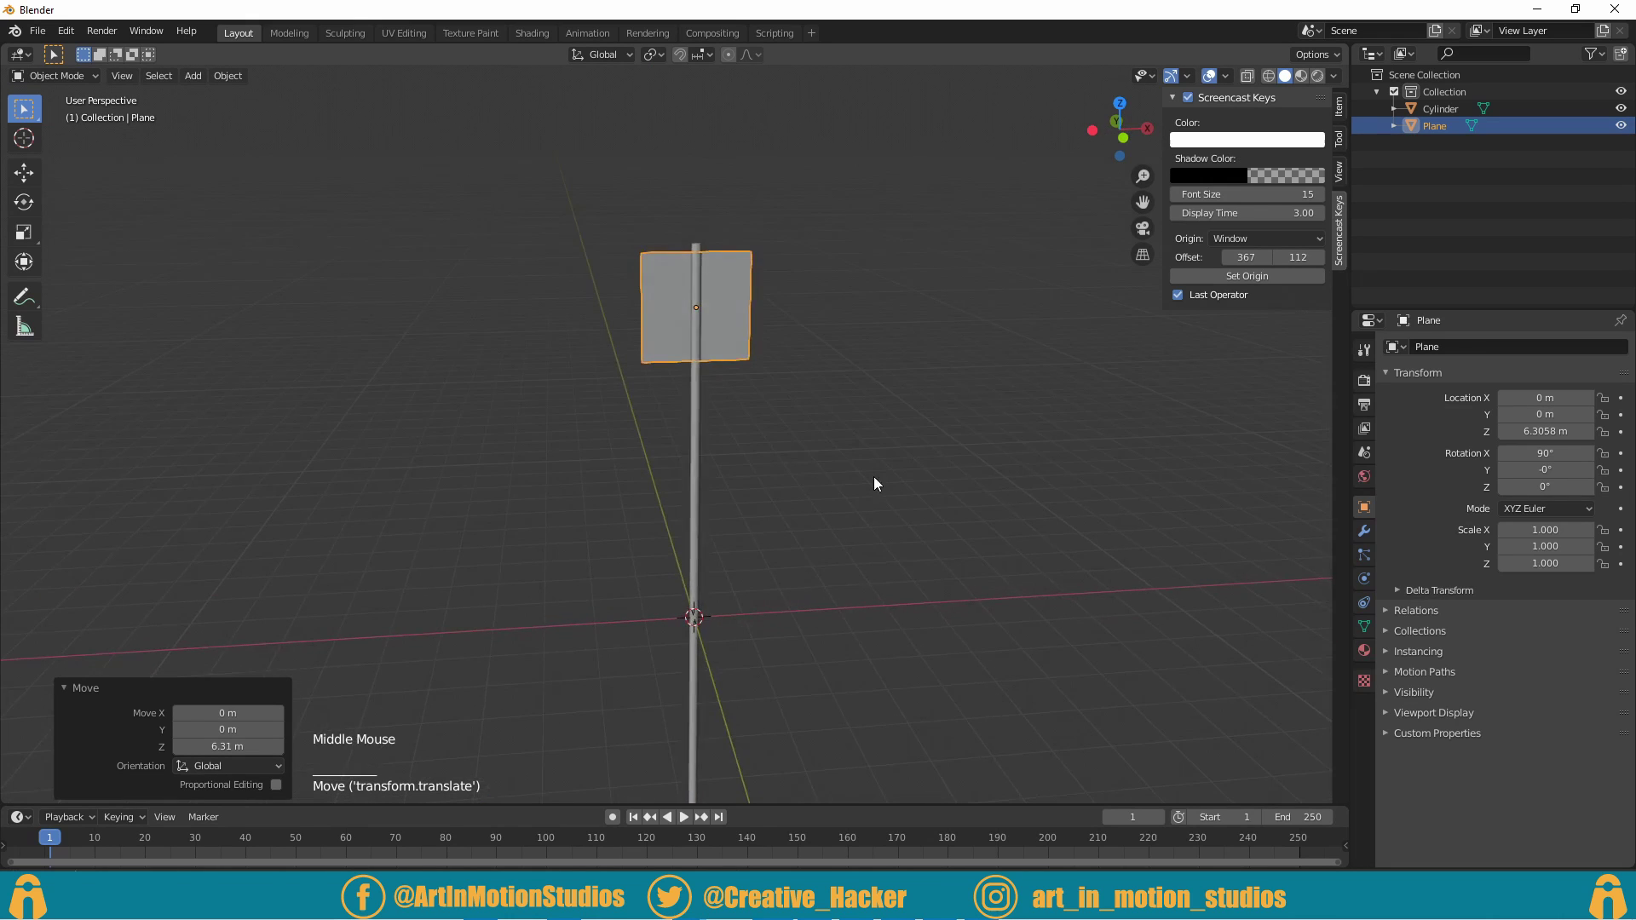
scroll("up", 3)
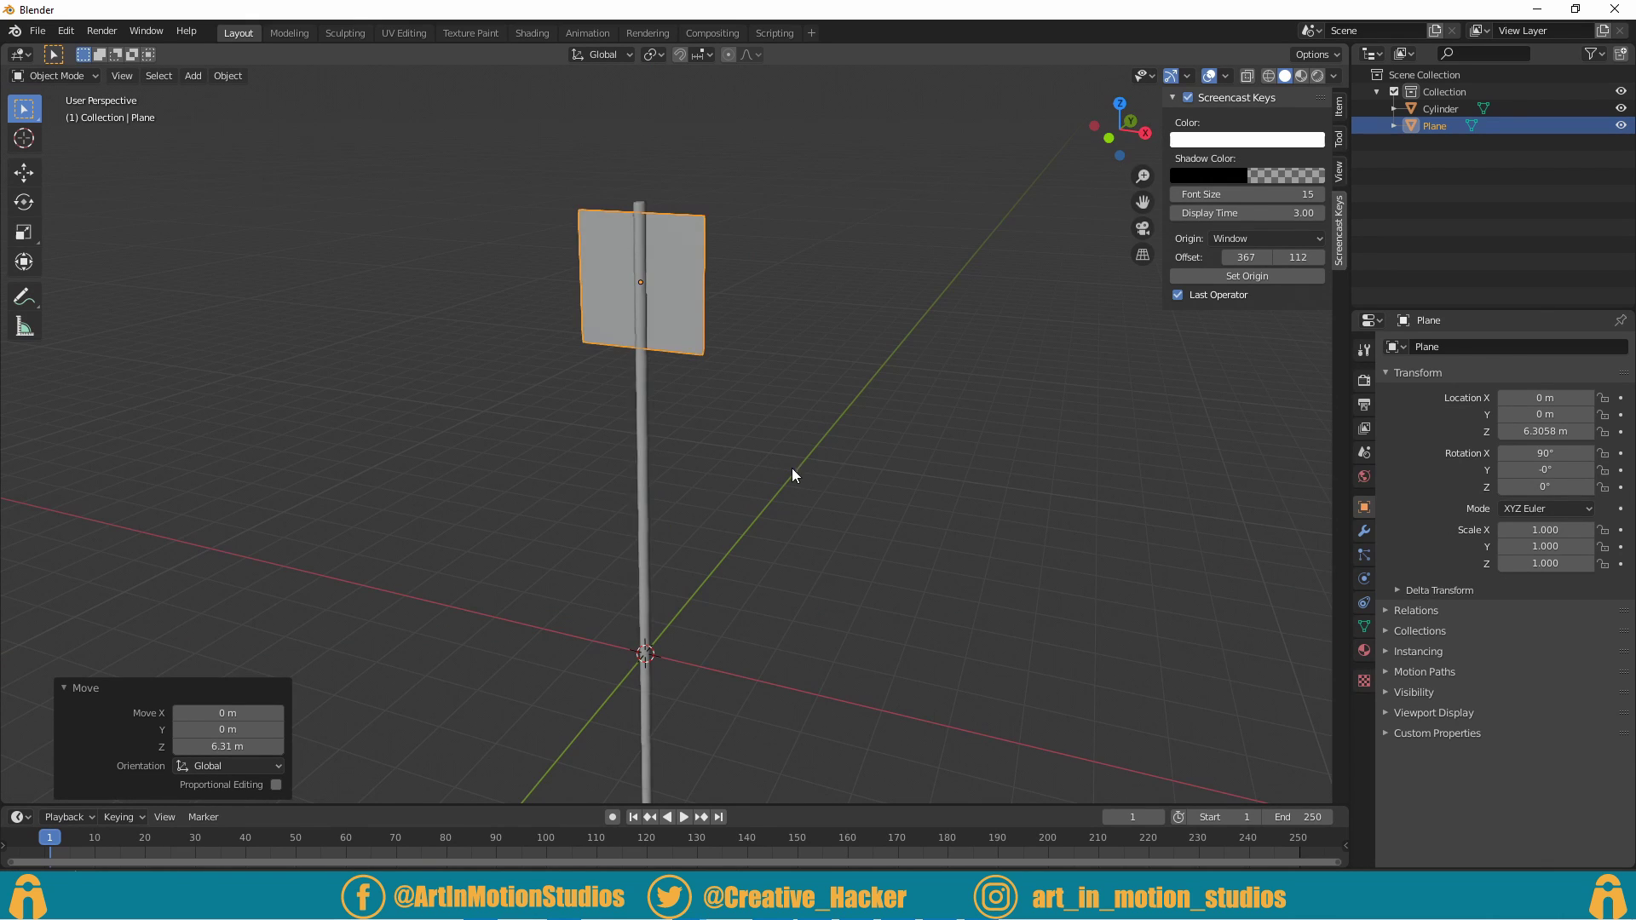
Step: Scale the upright plane 1.5 times along X to widen the flag
key("s")
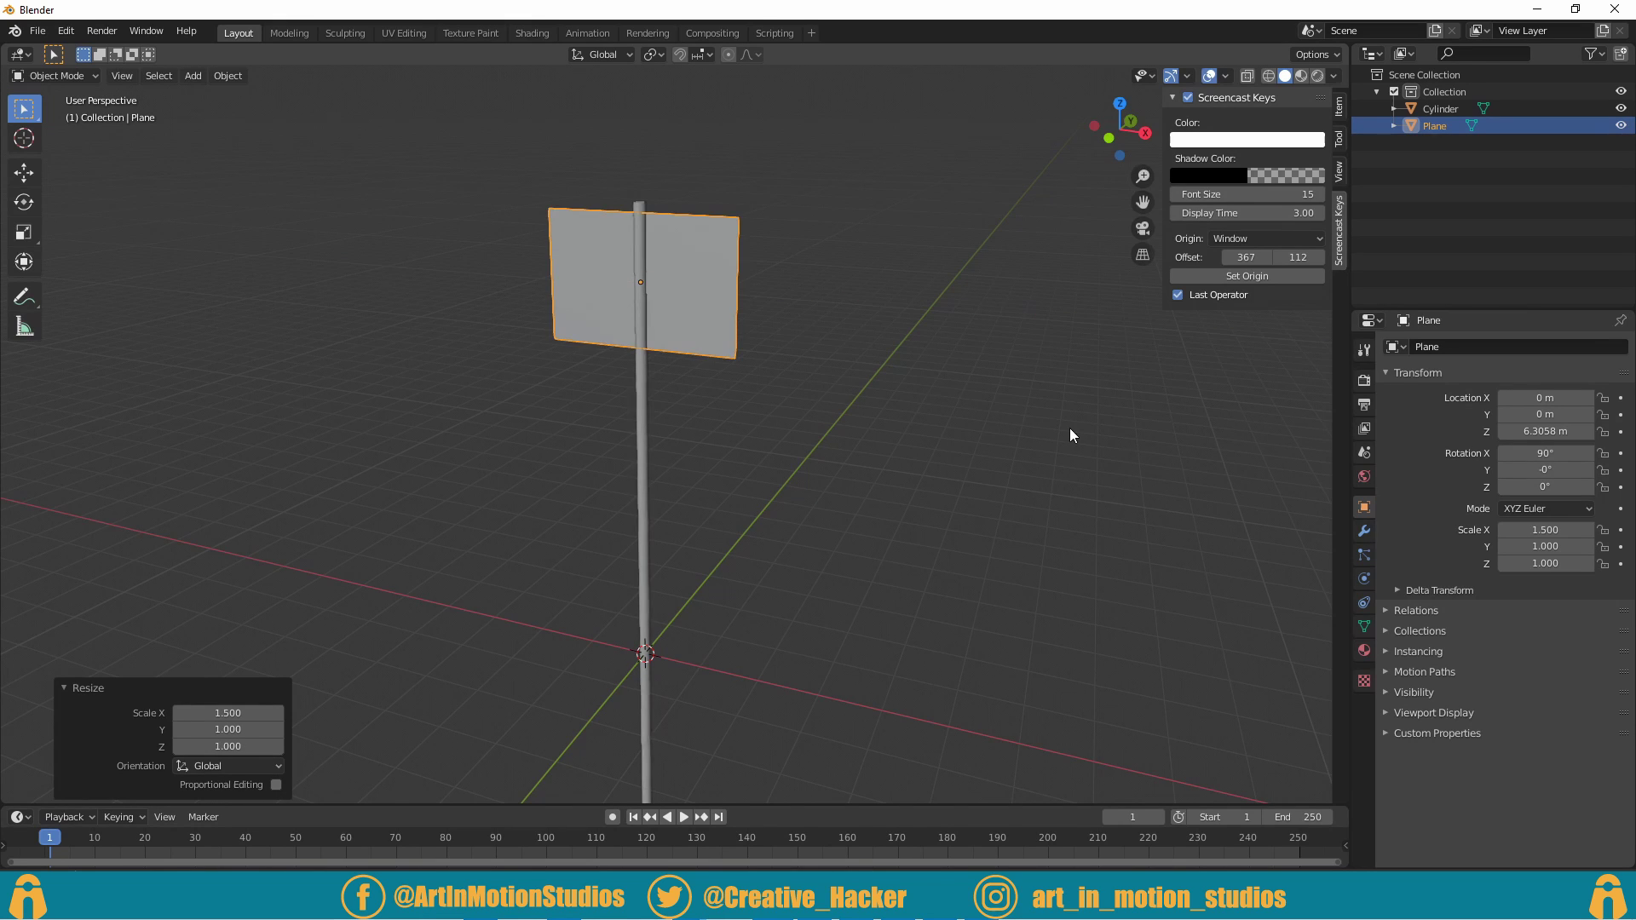
middle_click(834, 450)
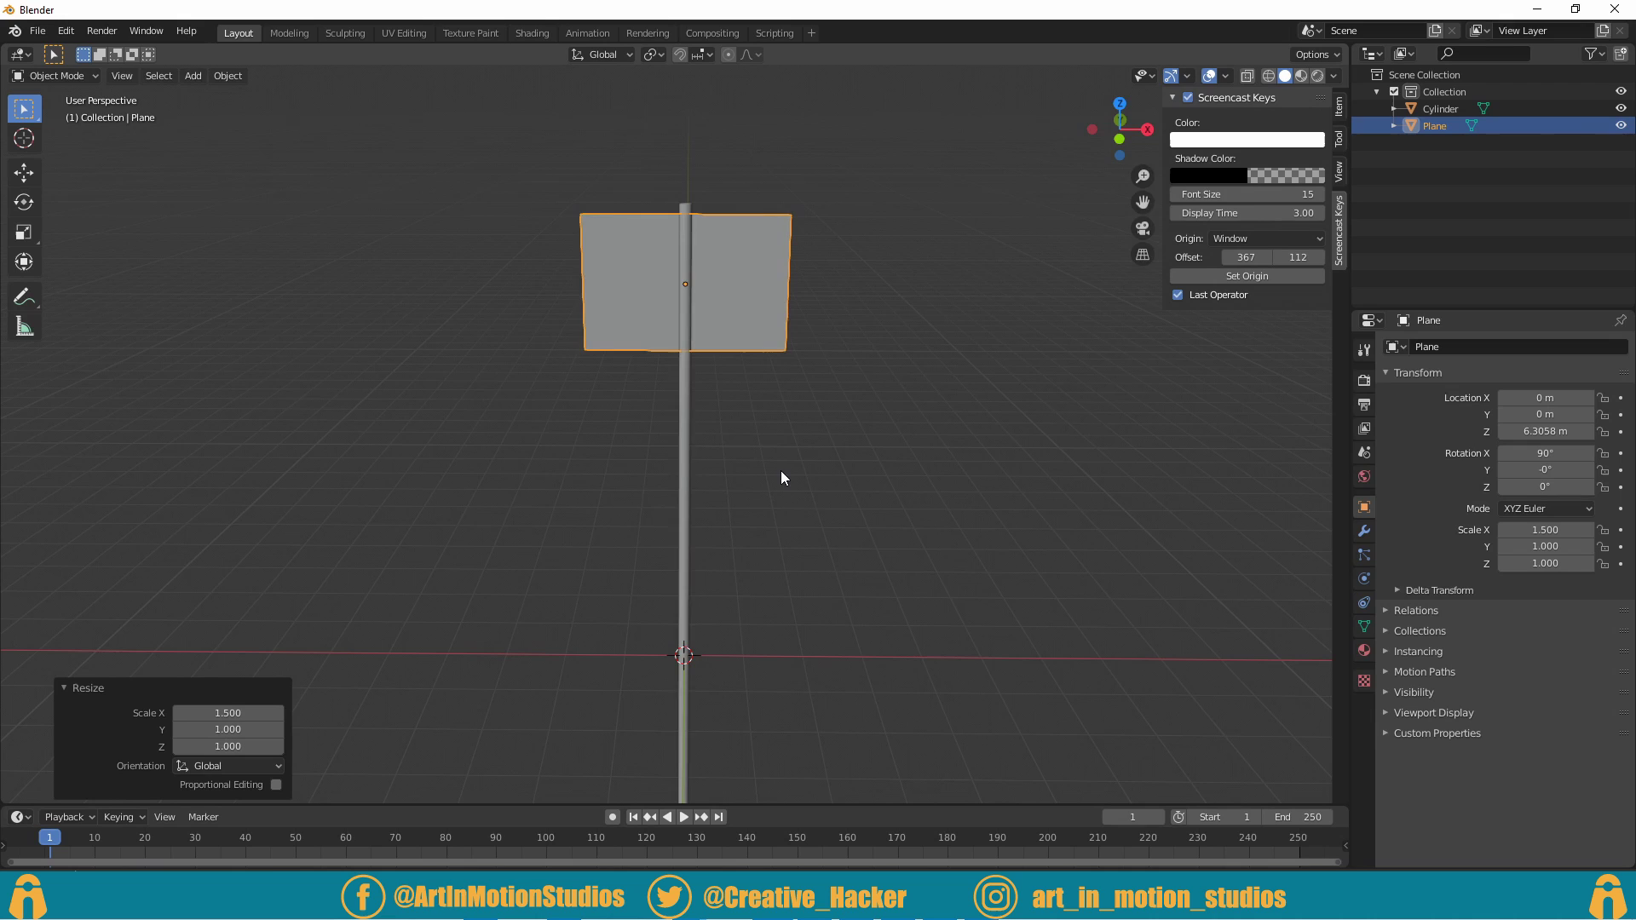
Step: Move the plane 1.6 m along X so its edge meets the pole, checking from several angles
key("g")
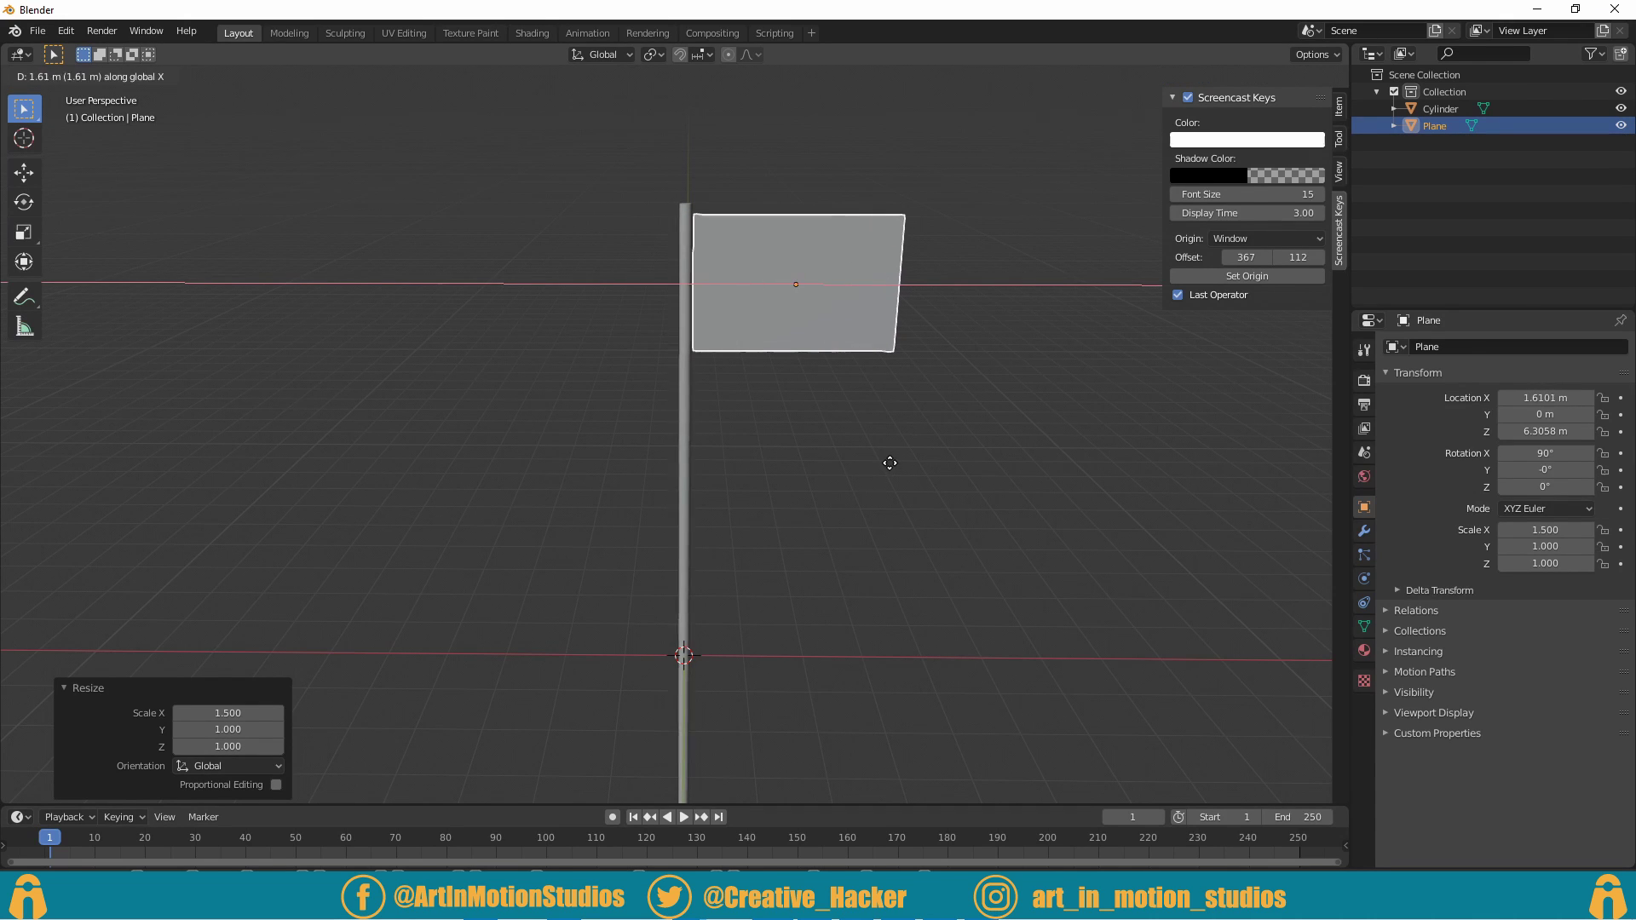
scroll("up", 3)
middle_click(881, 355)
scroll("up", 3)
middle_click(828, 545)
scroll("down", 3)
scroll("up", 3)
middle_click(758, 561)
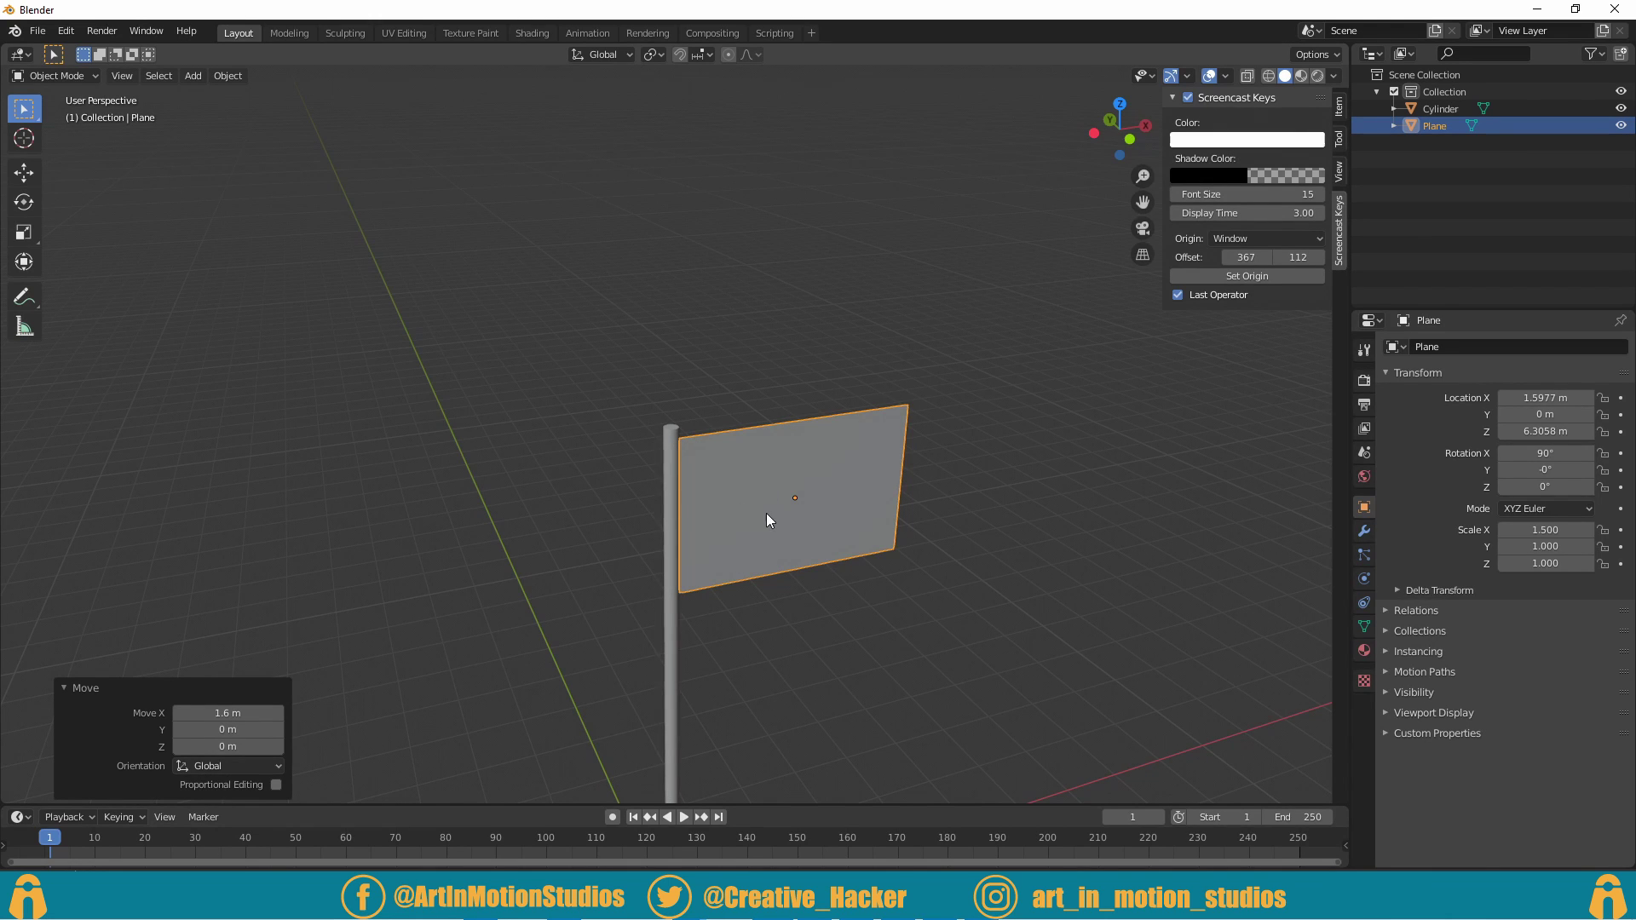
Step: Subdivide all of the plane's faces with 15 cuts in Edit Mode and return to Object Mode
key("Tab")
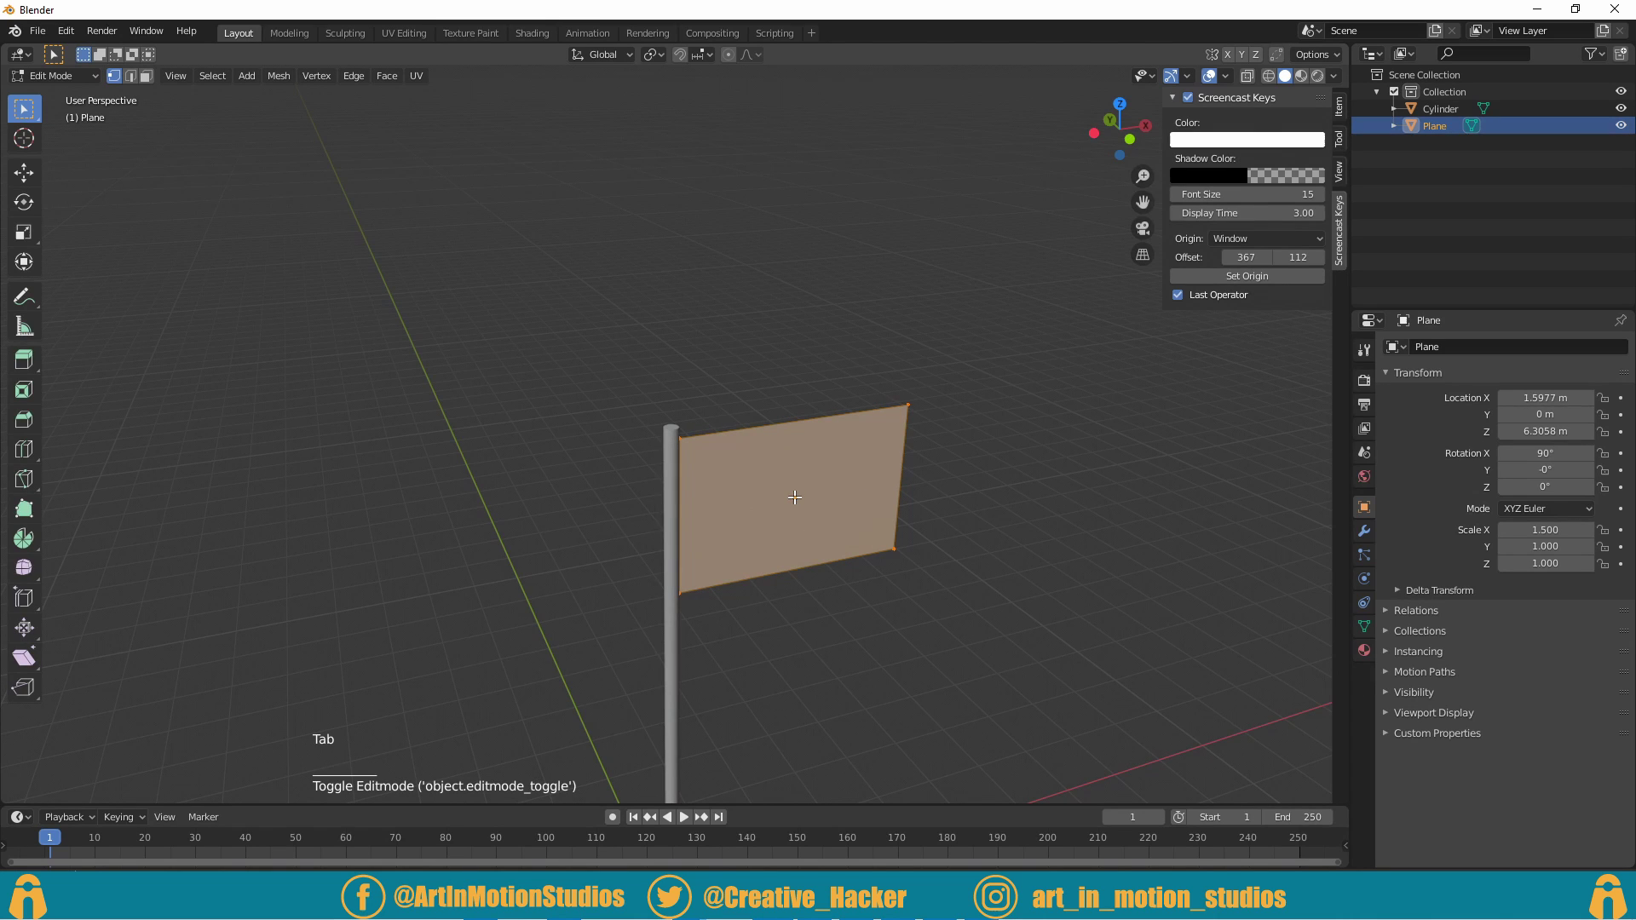
key("a")
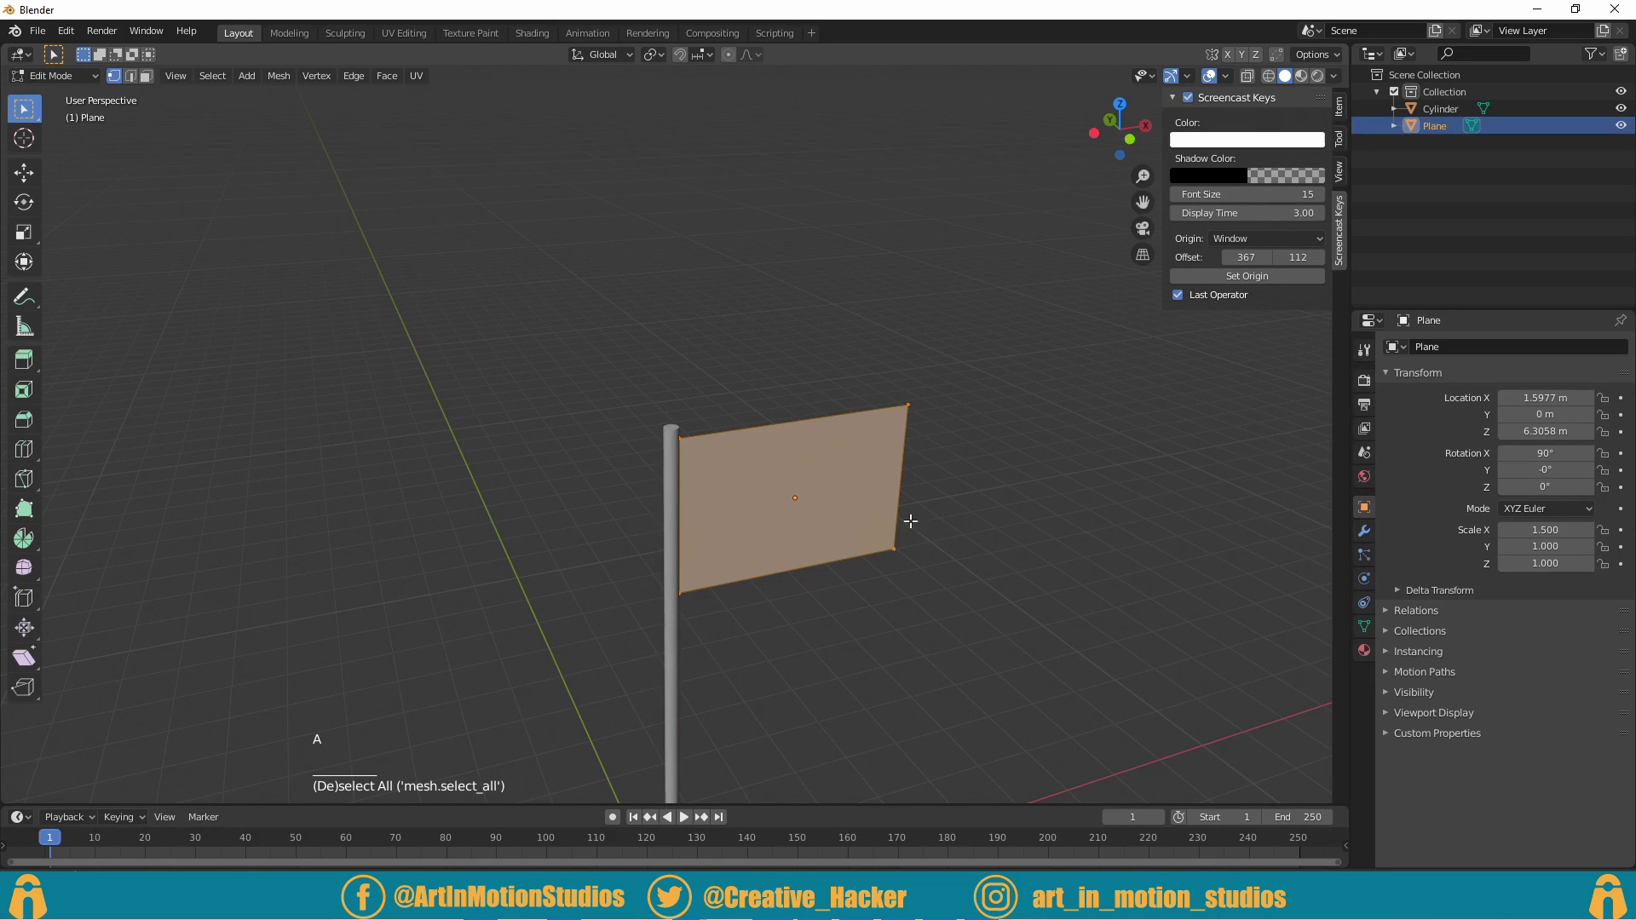
right_click(757, 497)
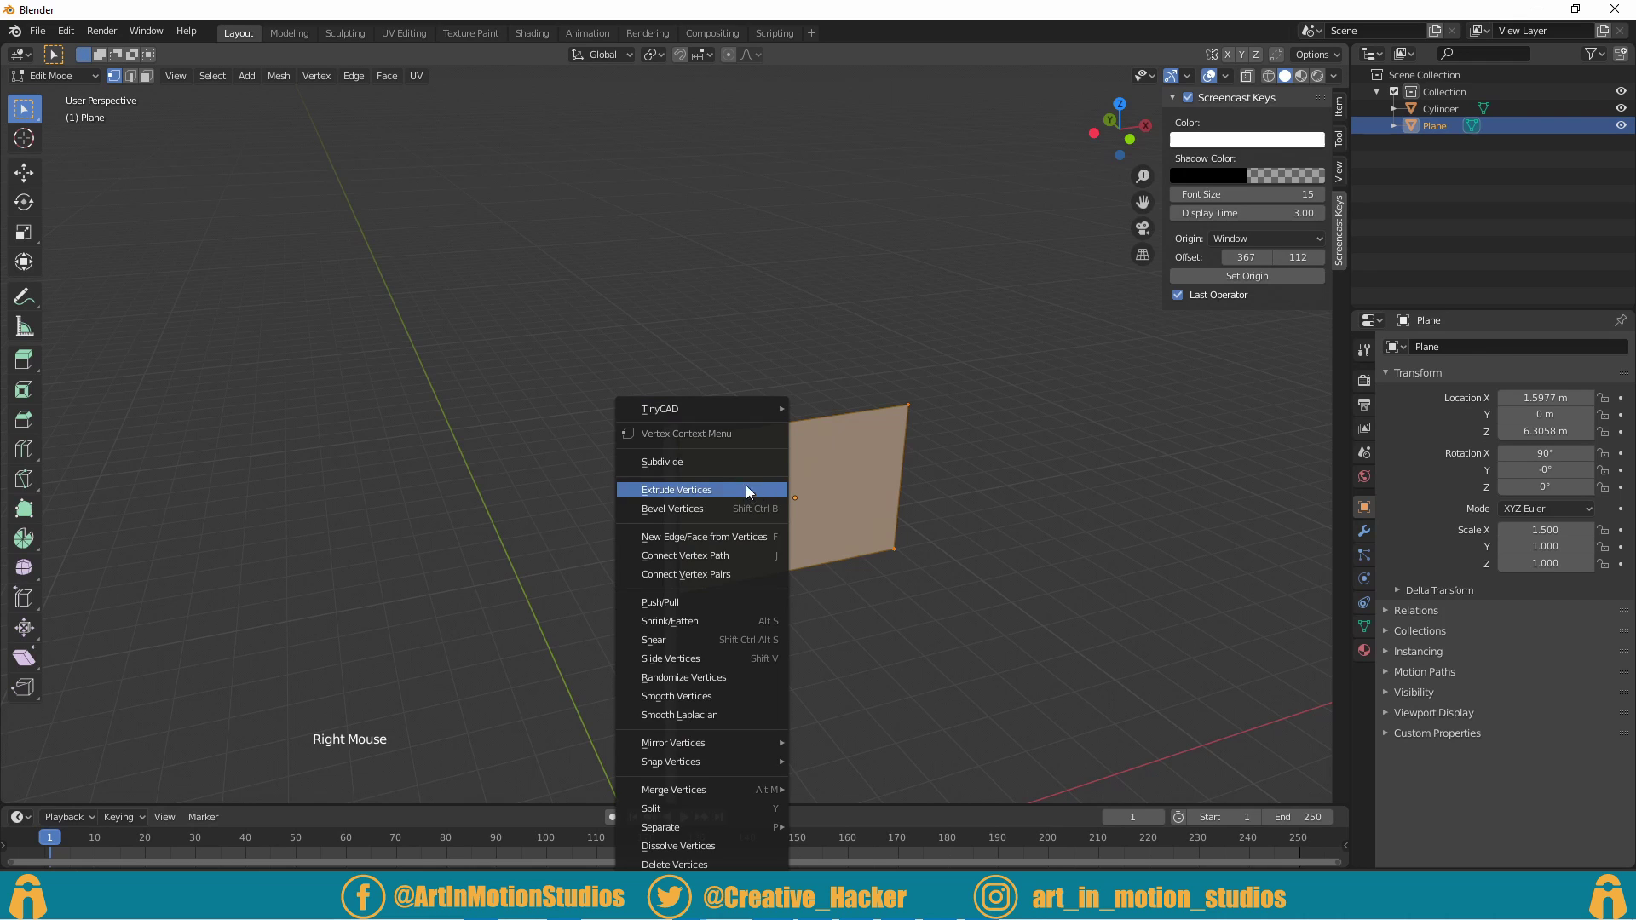
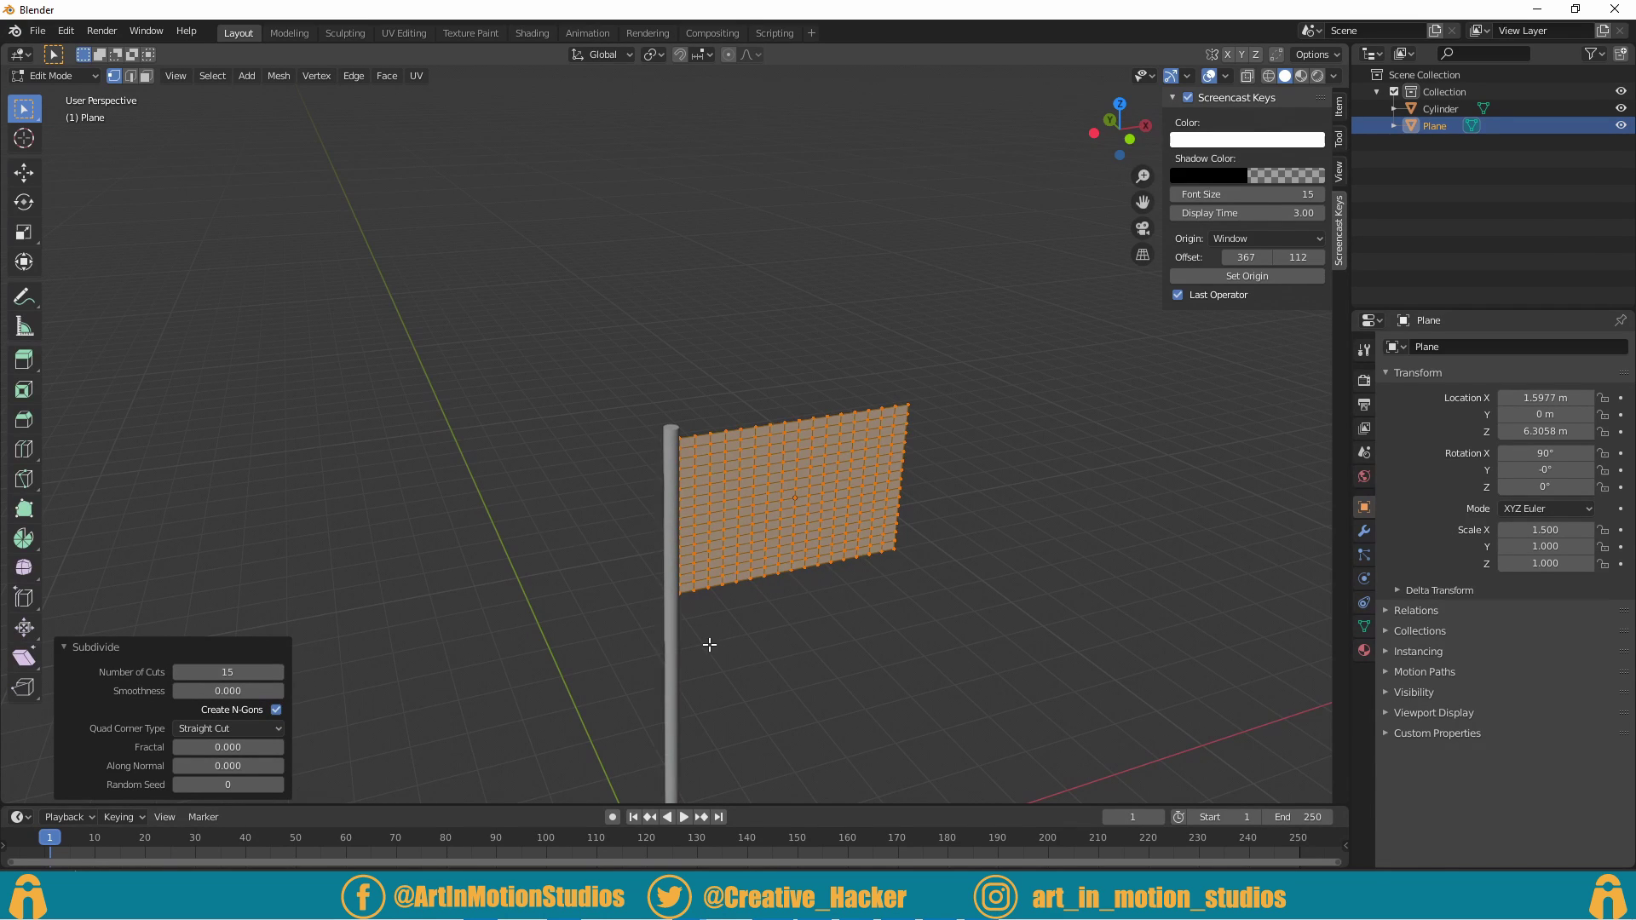
key("Return")
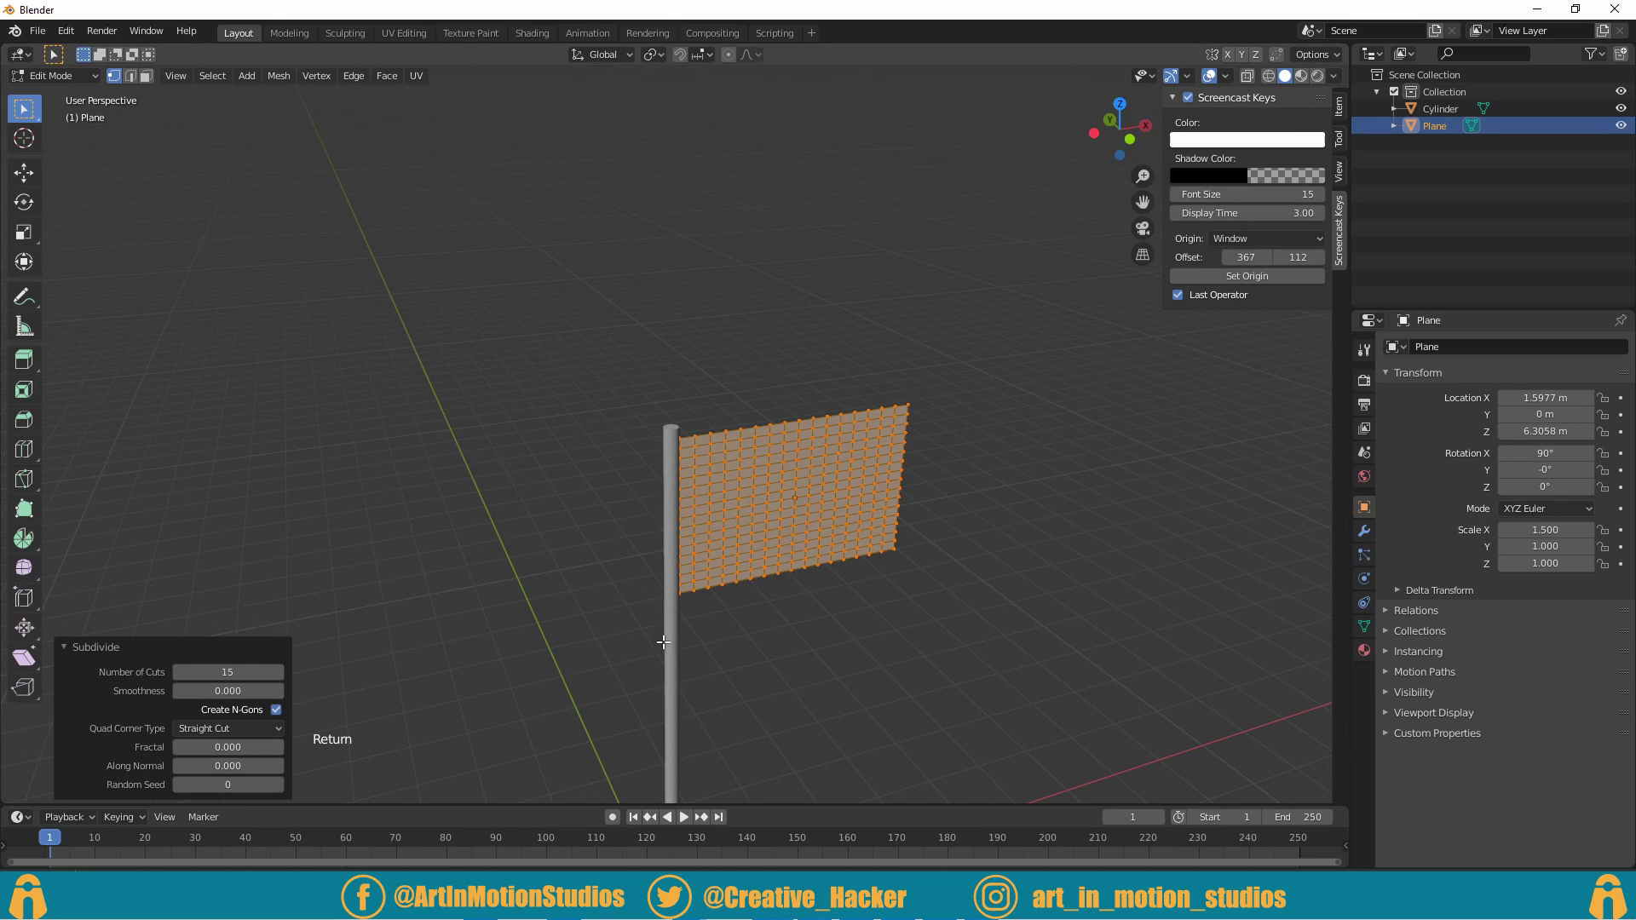
key("Tab")
Step: Enable Cloth physics on the plane and play a quick test where the unpinned flag falls
middle_click(912, 645)
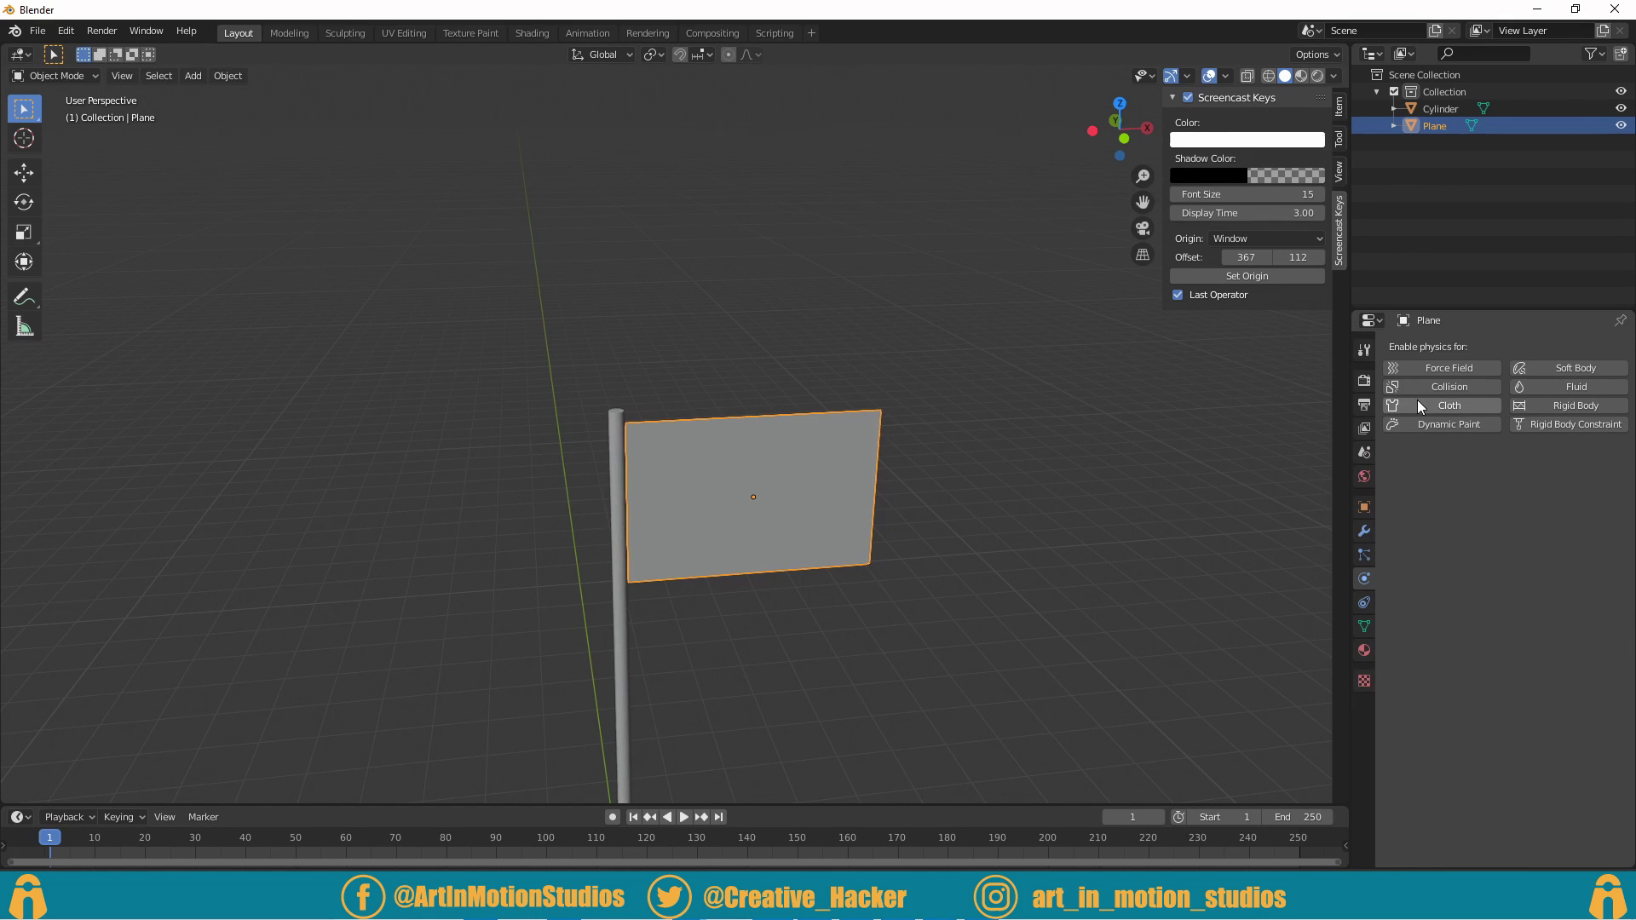
left_click(1450, 412)
scroll("down", 3)
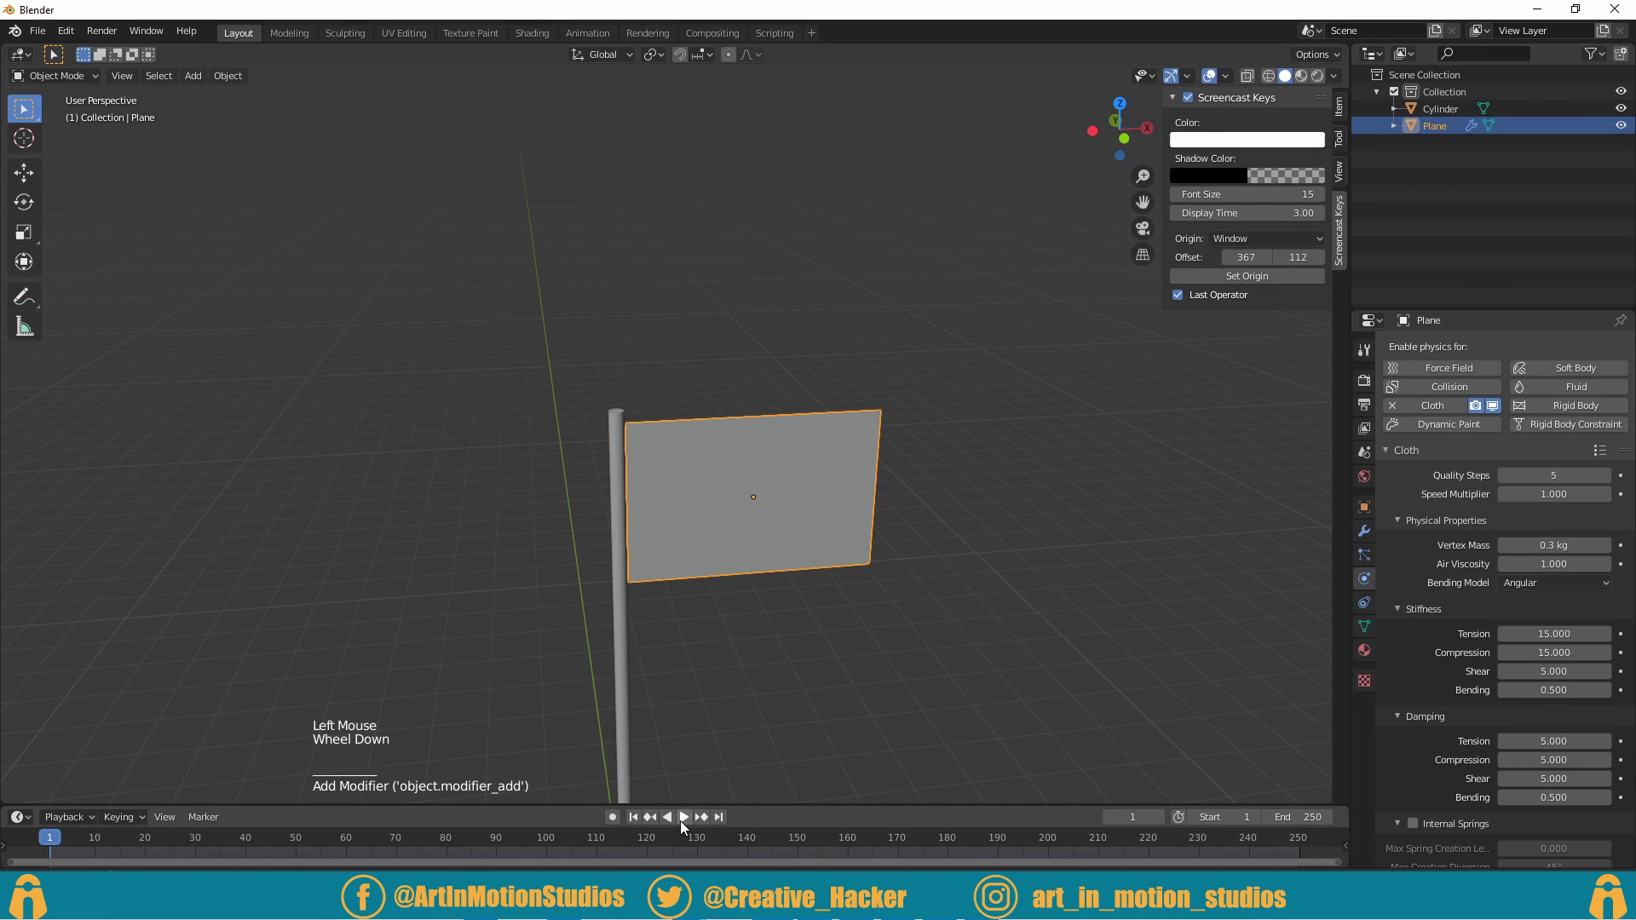
left_click(689, 825)
left_click(680, 821)
left_click(1126, 661)
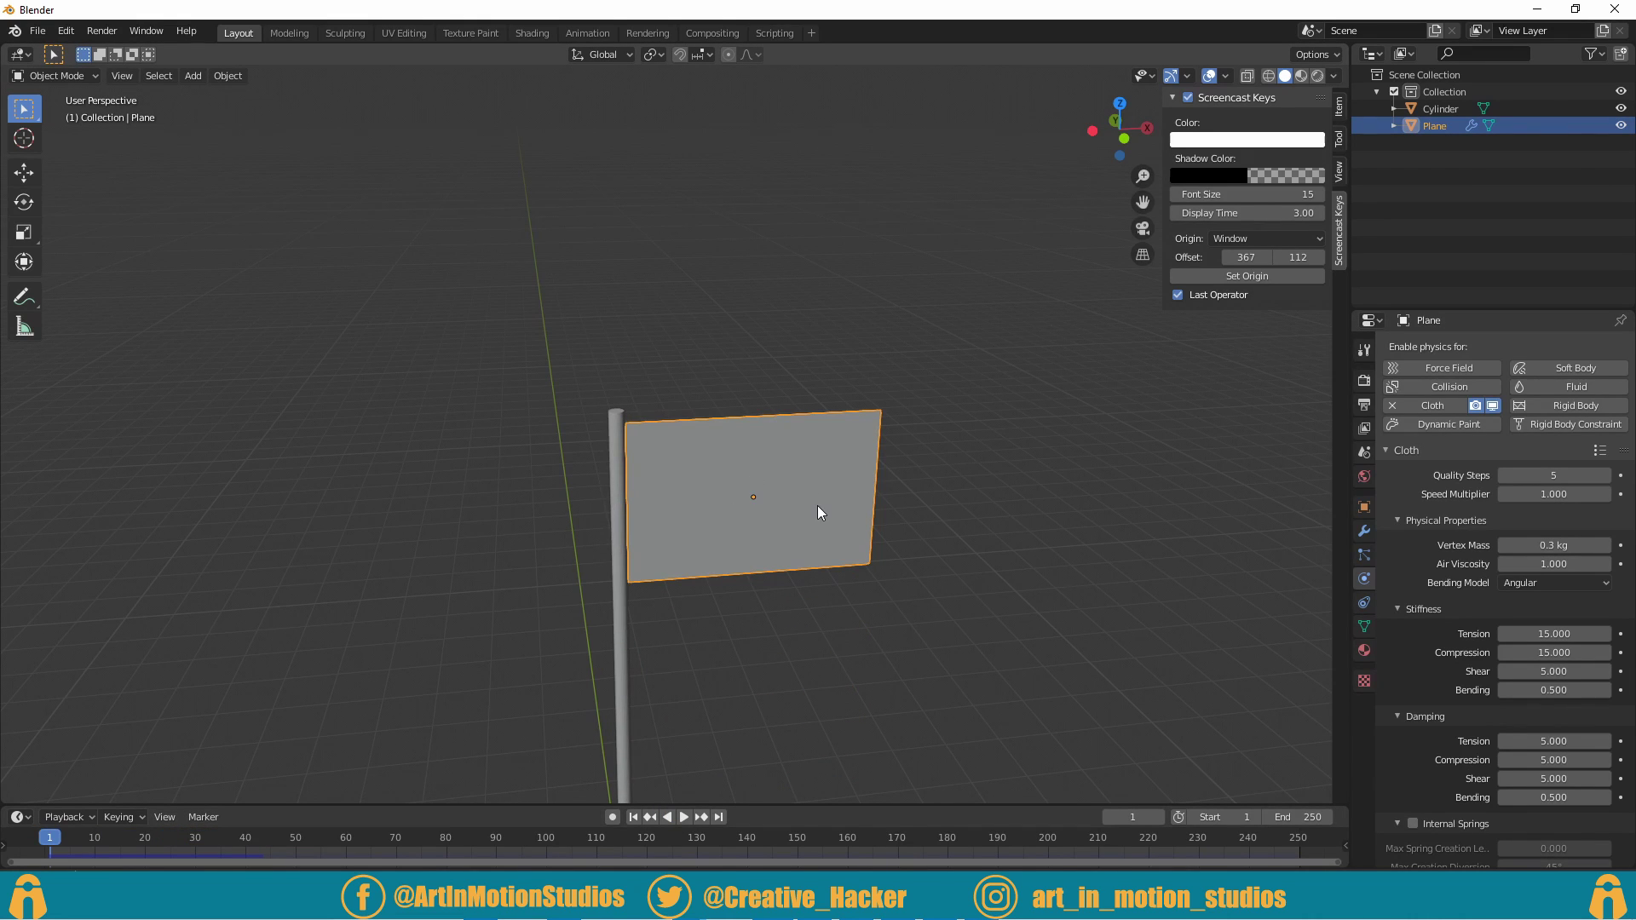
key("Tab")
Step: Create a vertex group on the flag mesh, assign vertices and rename it 'pins'
key("Tab")
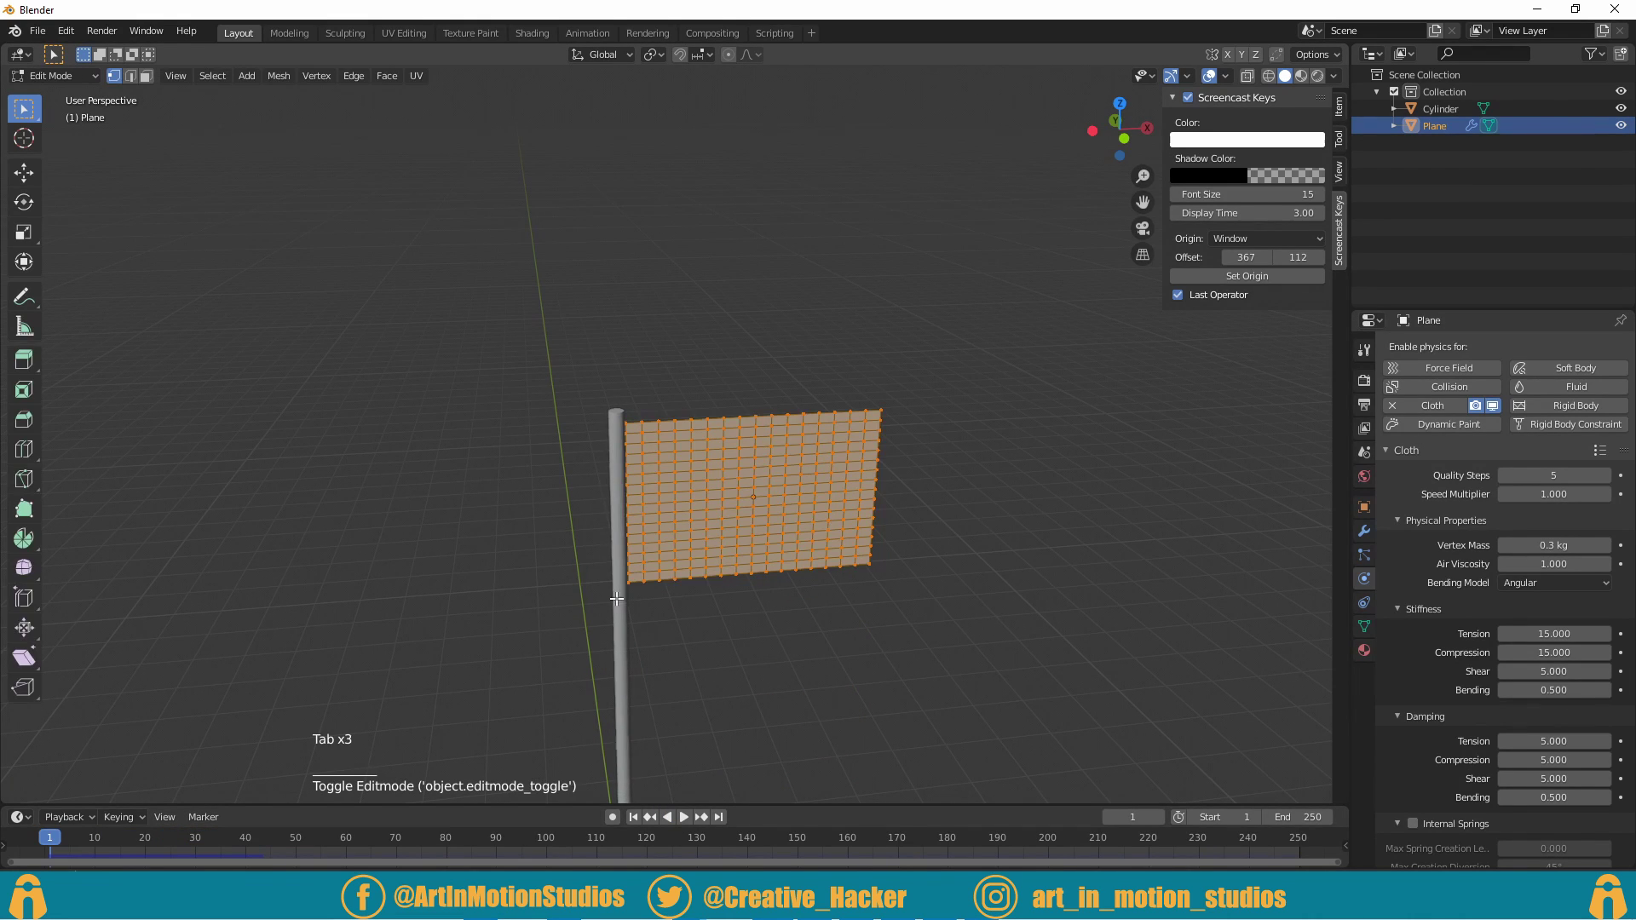
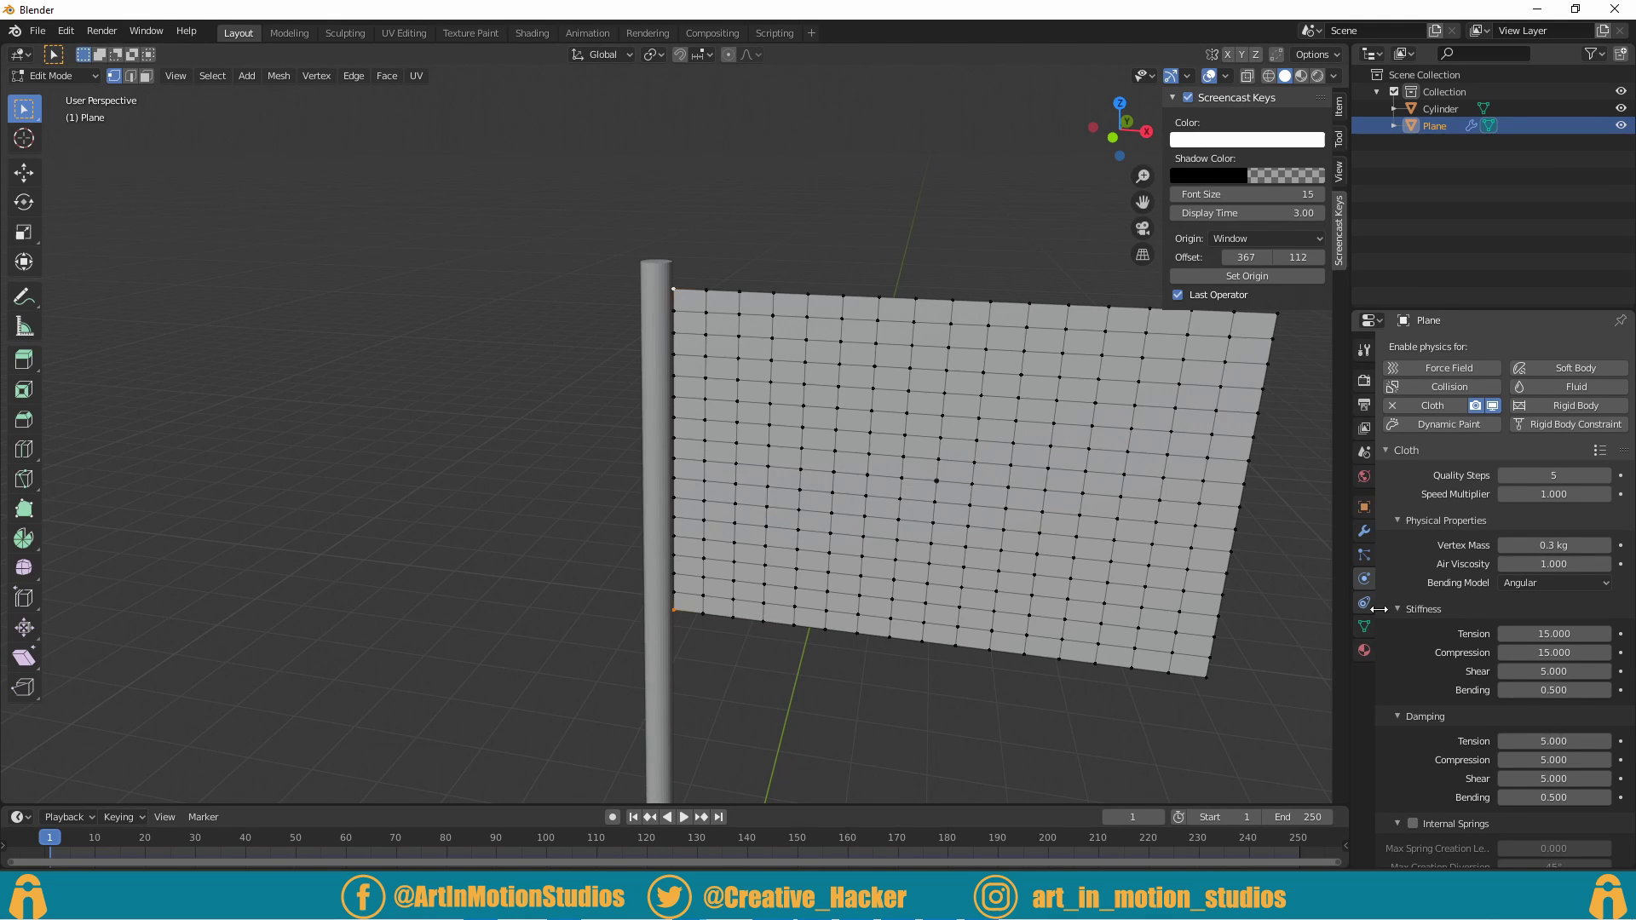
left_click(1369, 635)
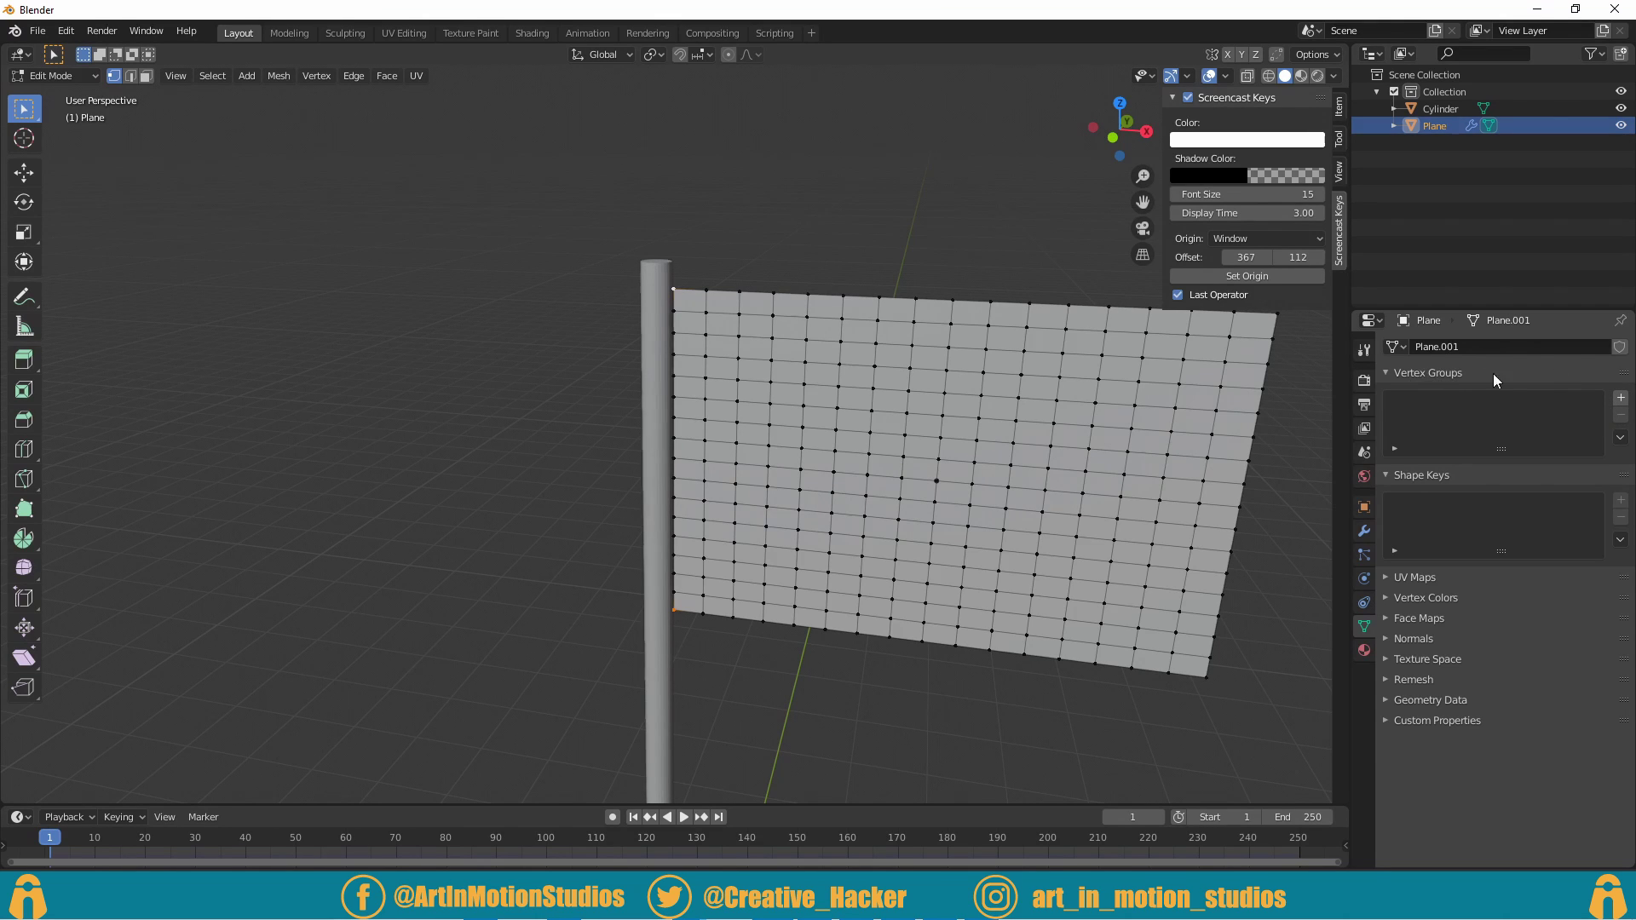
left_click(1628, 404)
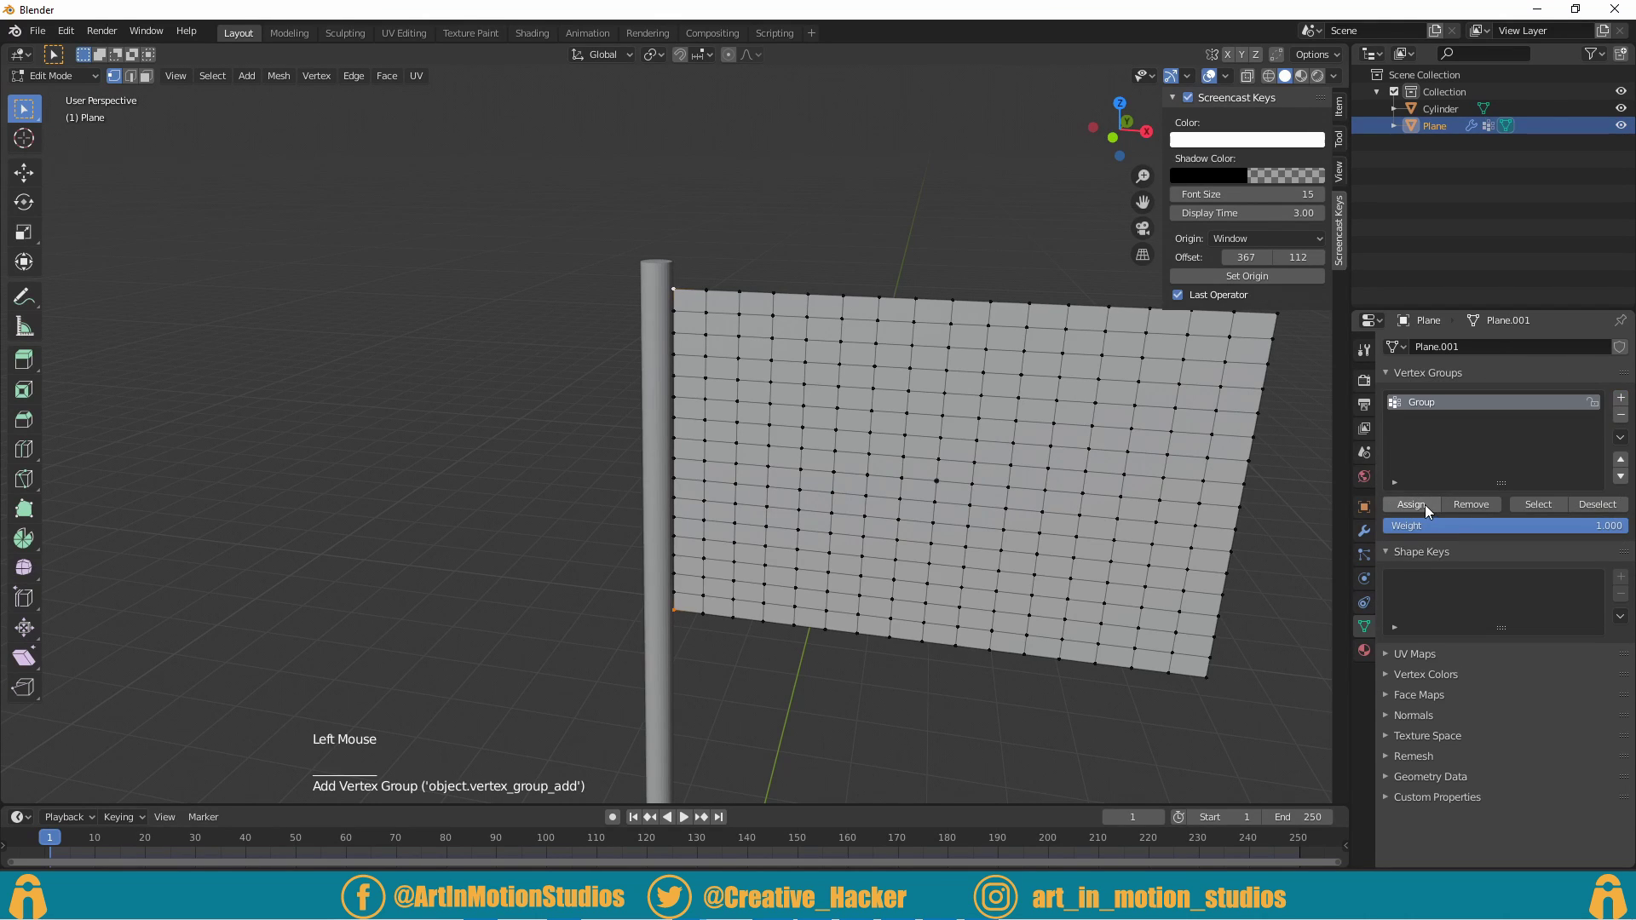
left_click(1421, 512)
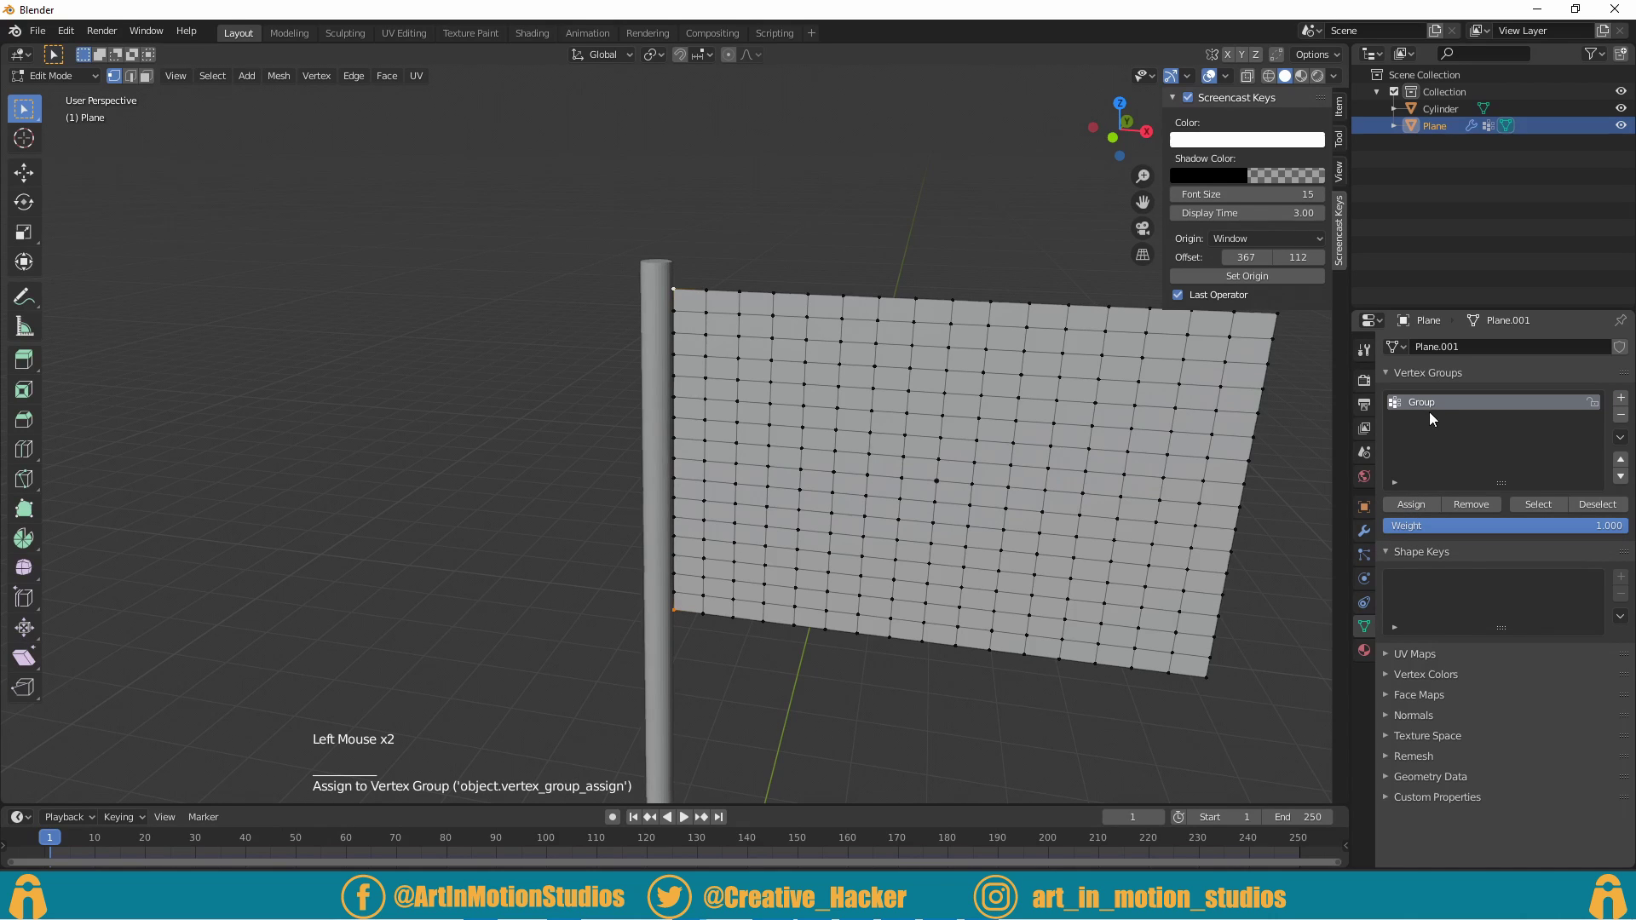
double_click(1427, 410)
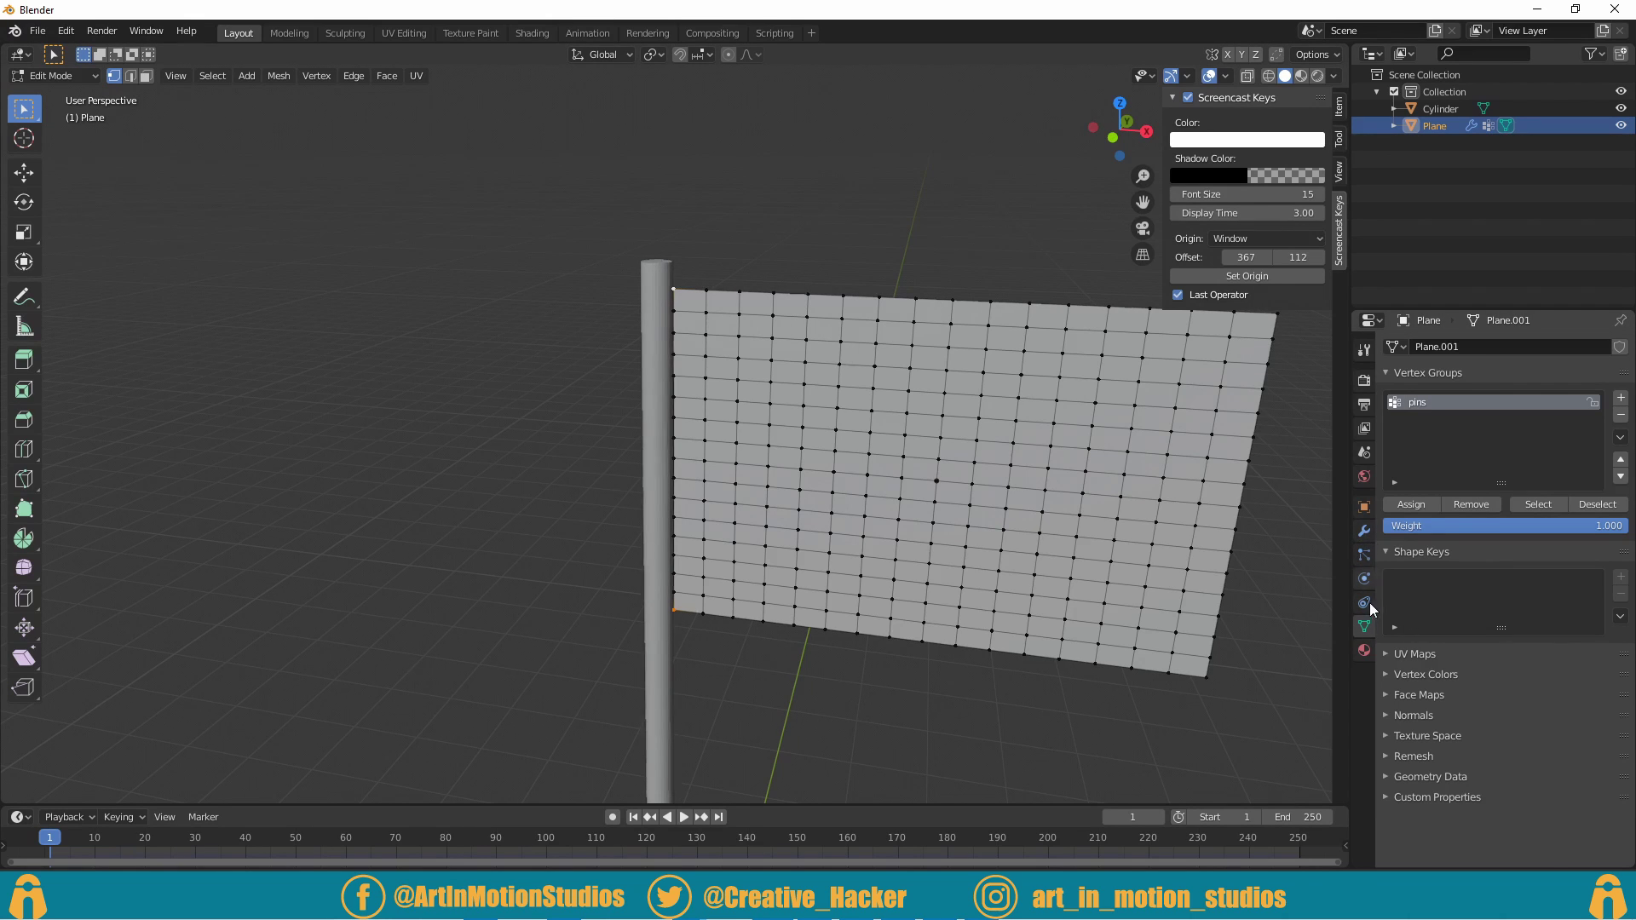
left_click(1368, 589)
scroll("down", 3)
Step: Set the cloth's Shape Pin Group to 'pins'
key("Tab")
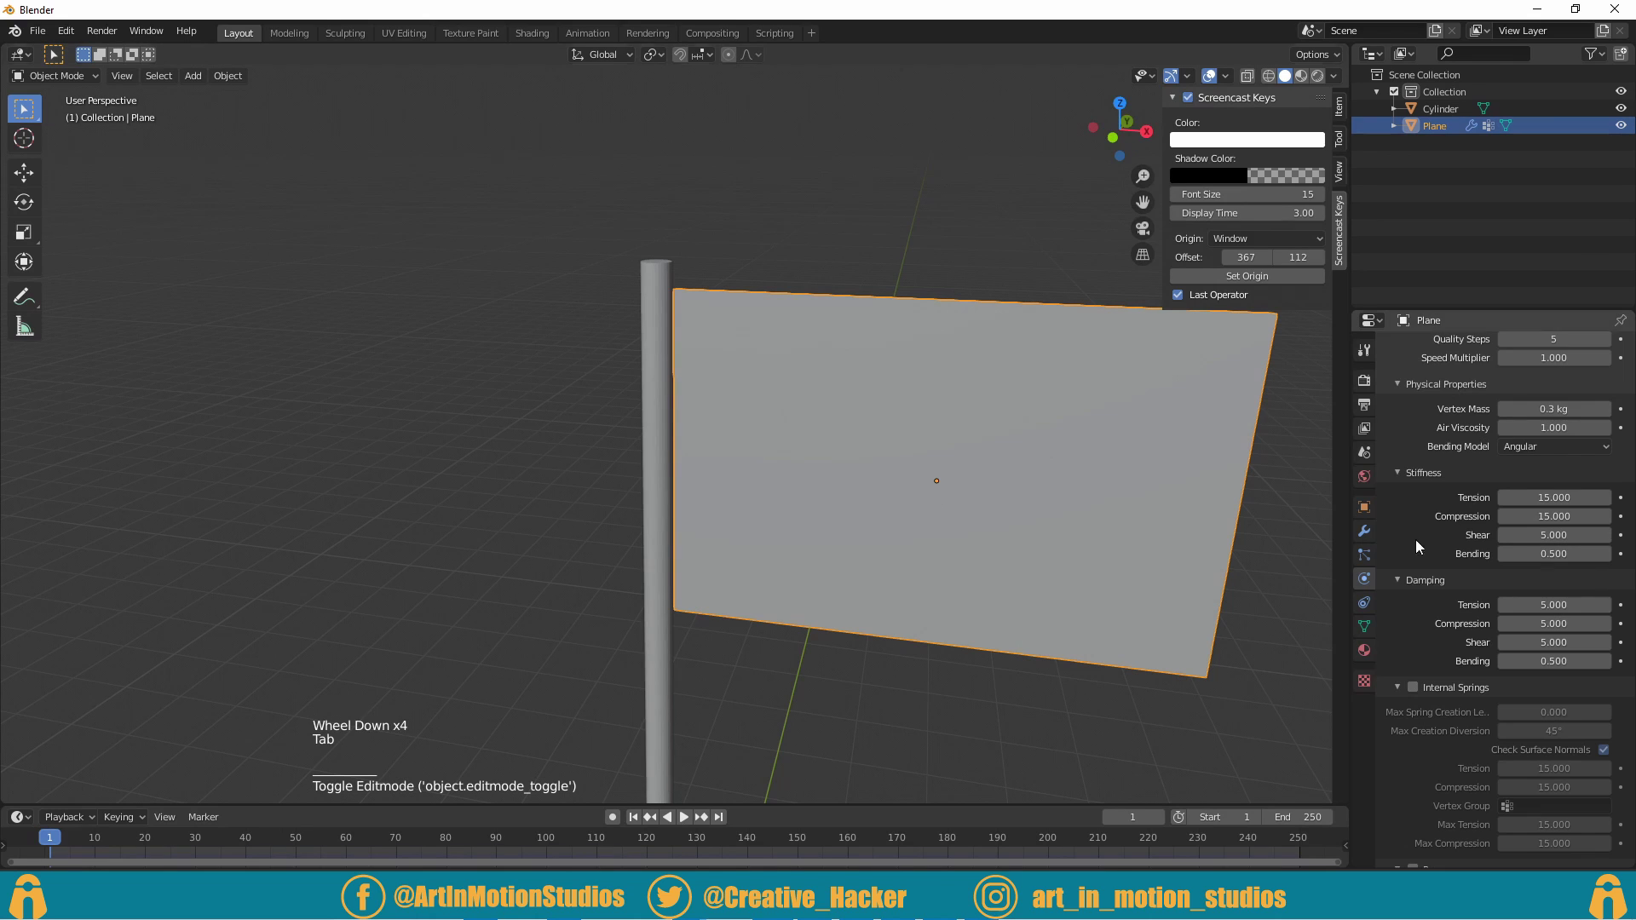
scroll("down", 3)
left_click(1418, 635)
scroll("up", 3)
scroll("down", 3)
left_click(1418, 804)
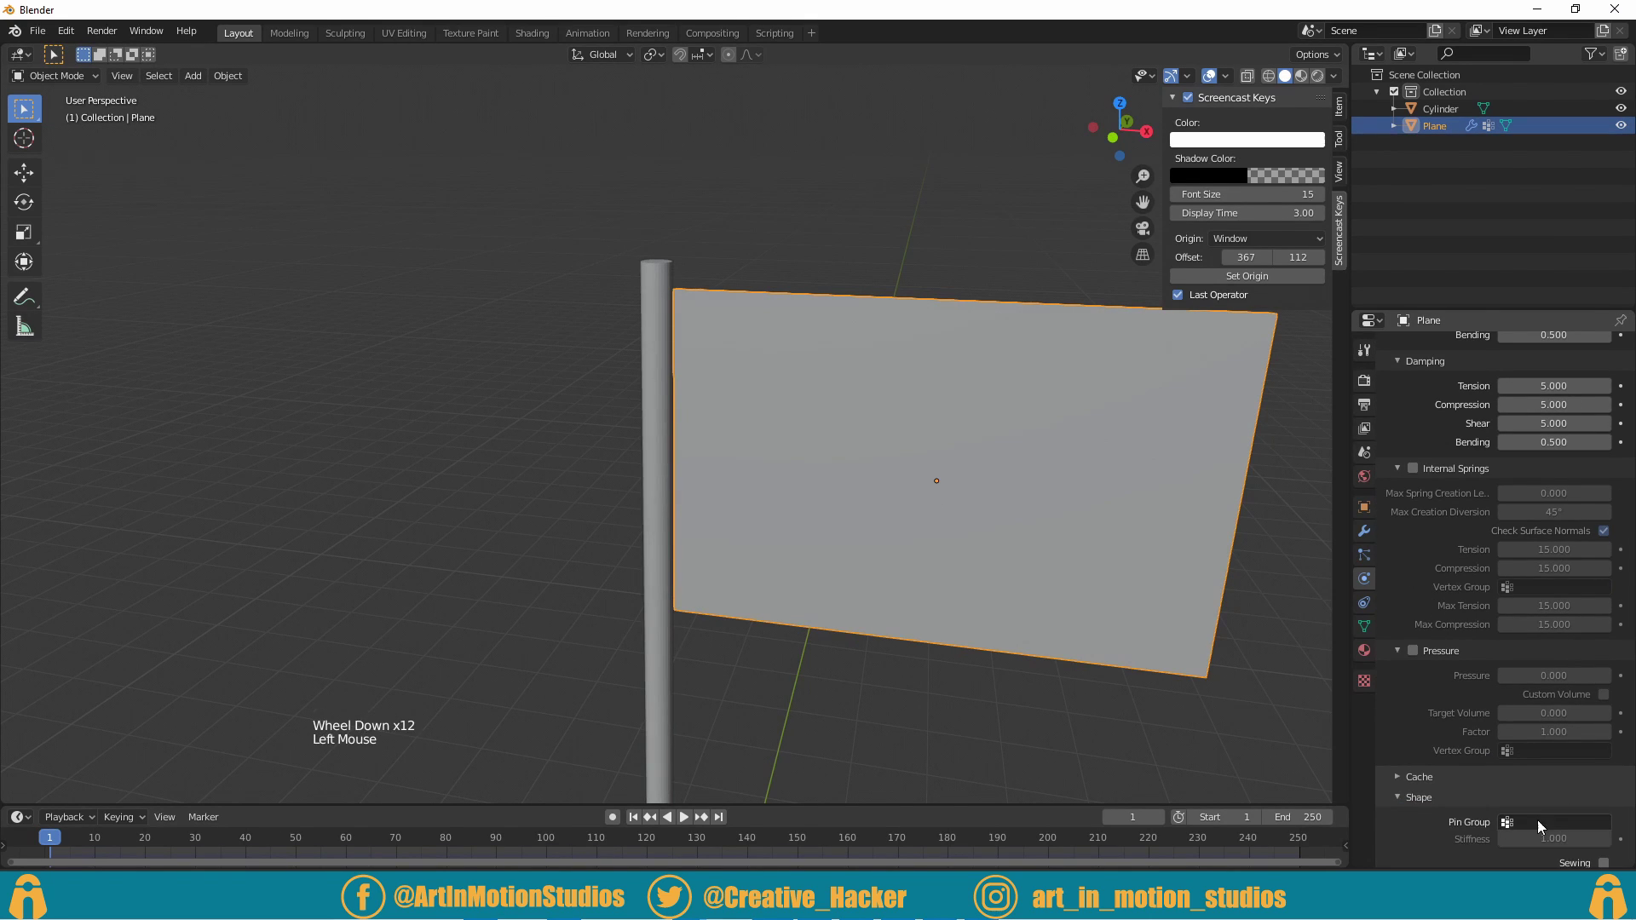
left_click(1532, 826)
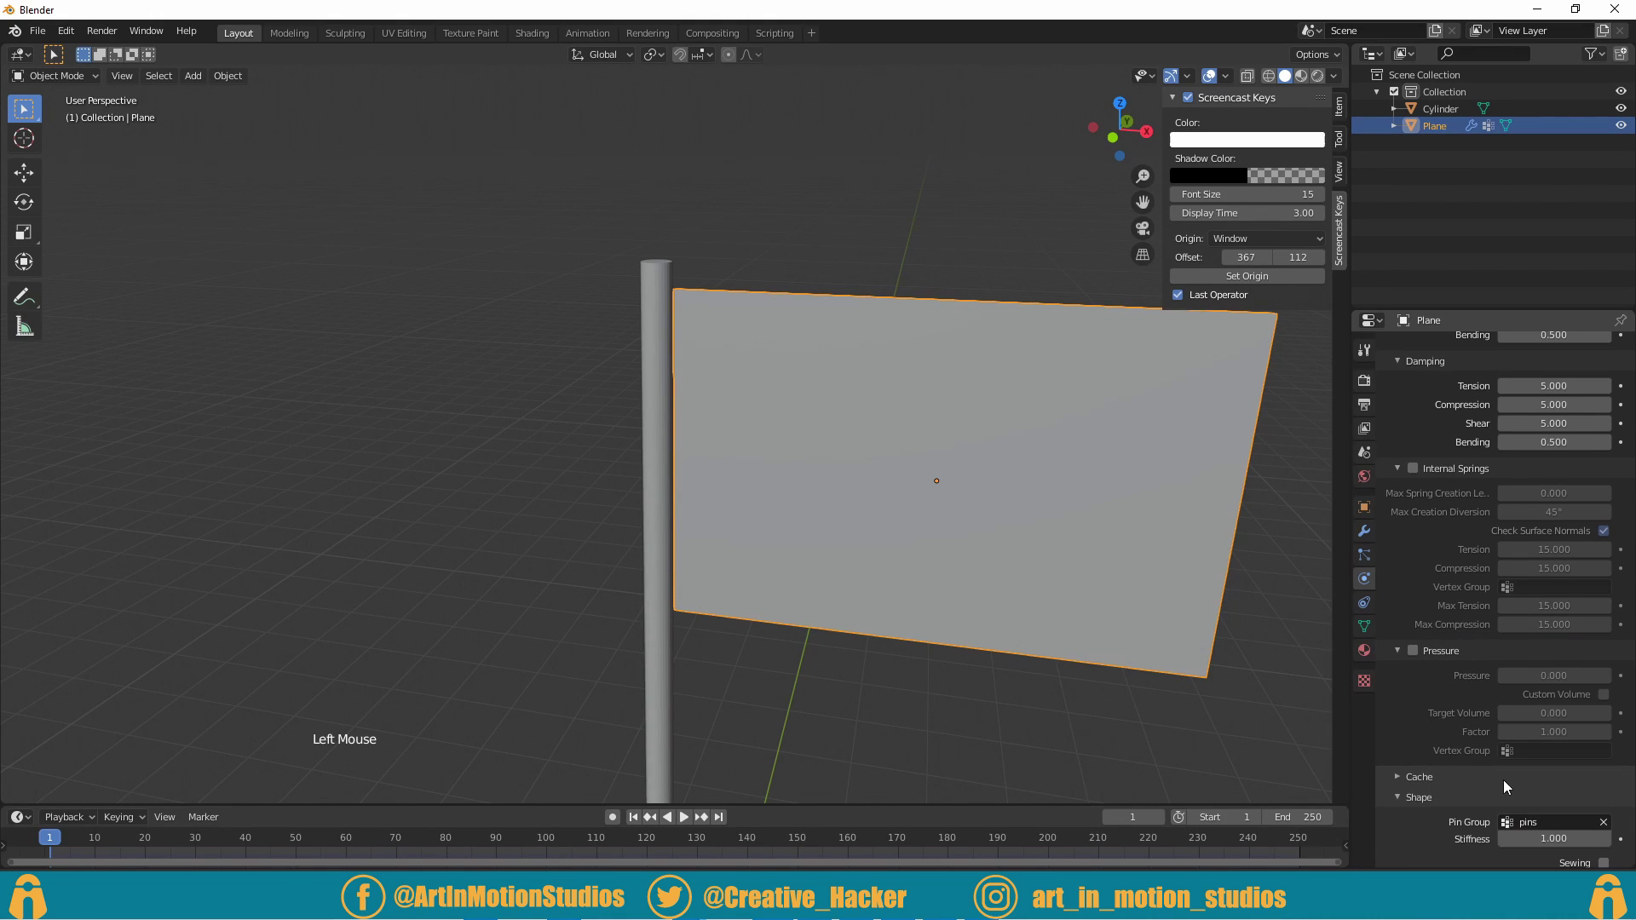
Step: Play the simulation to watch the flag hang from the pole
left_click(643, 827)
left_click(690, 827)
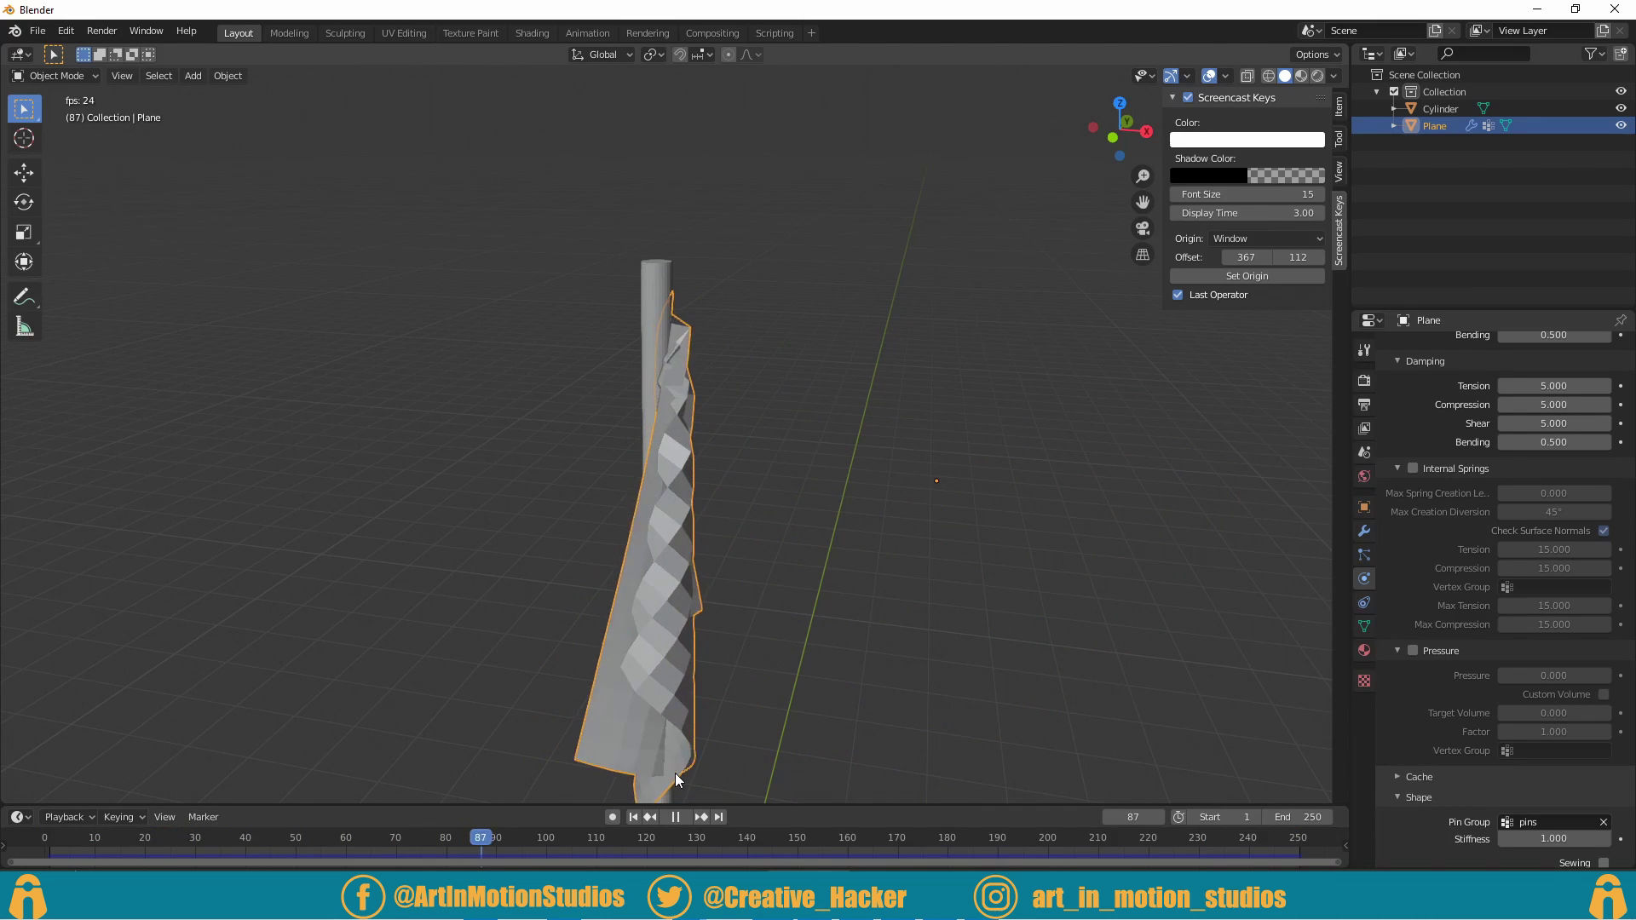
Step: Pause playback, enable Self Collisions in the cloth's Collisions settings and replay
key("Tab")
key("Tab")
left_click(825, 594)
key("space")
scroll("down", 3)
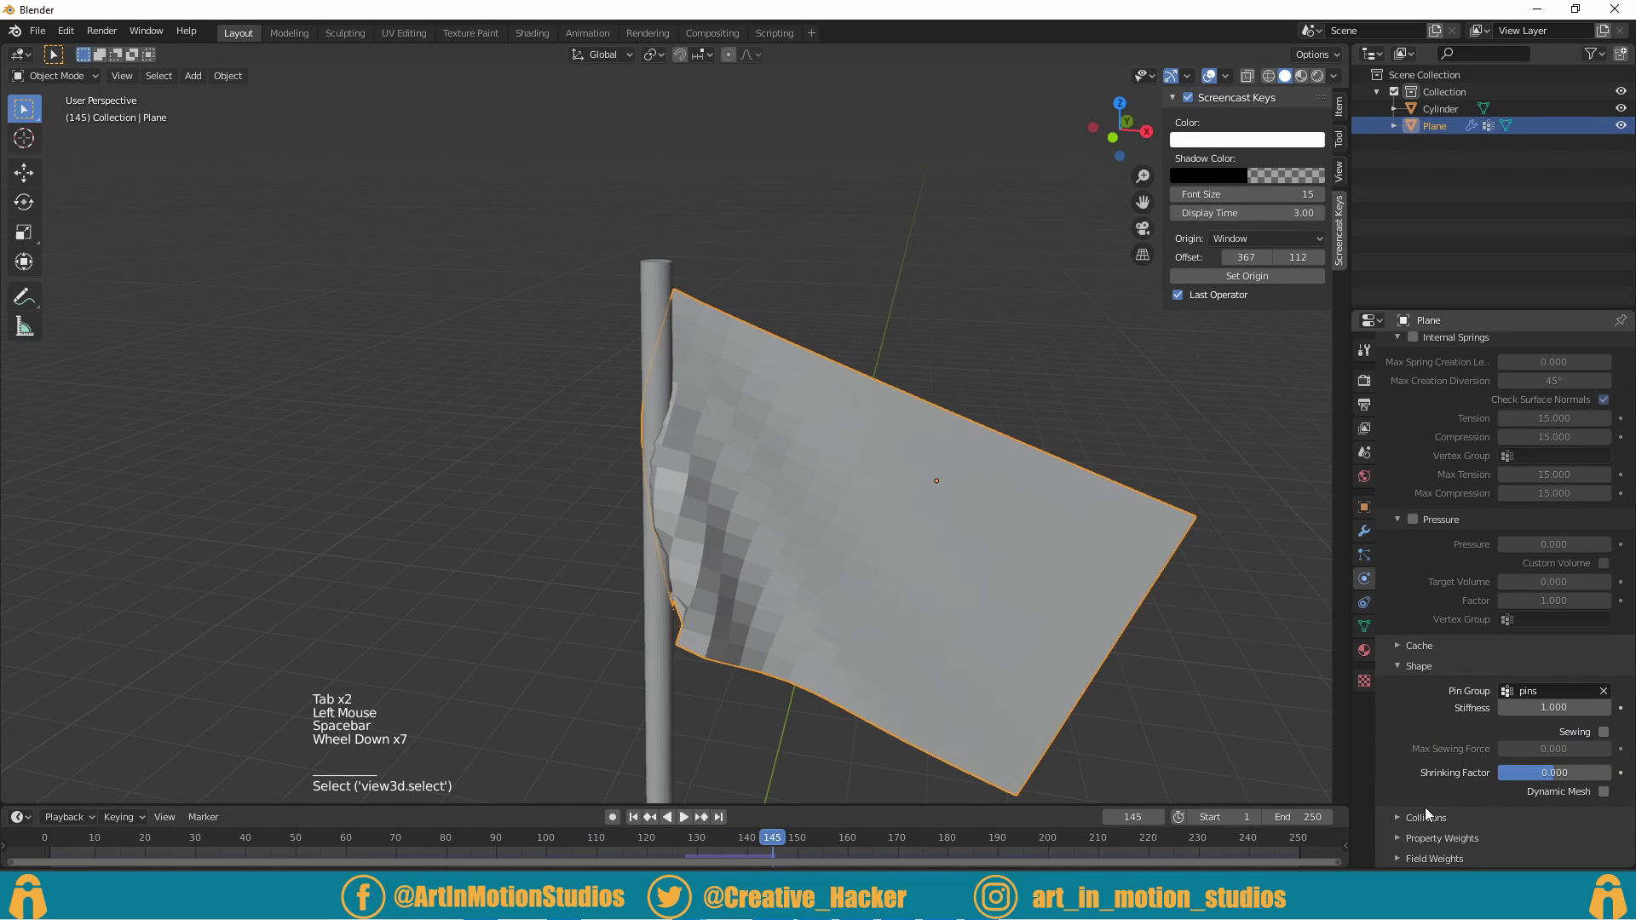
left_click(1434, 829)
scroll("down", 3)
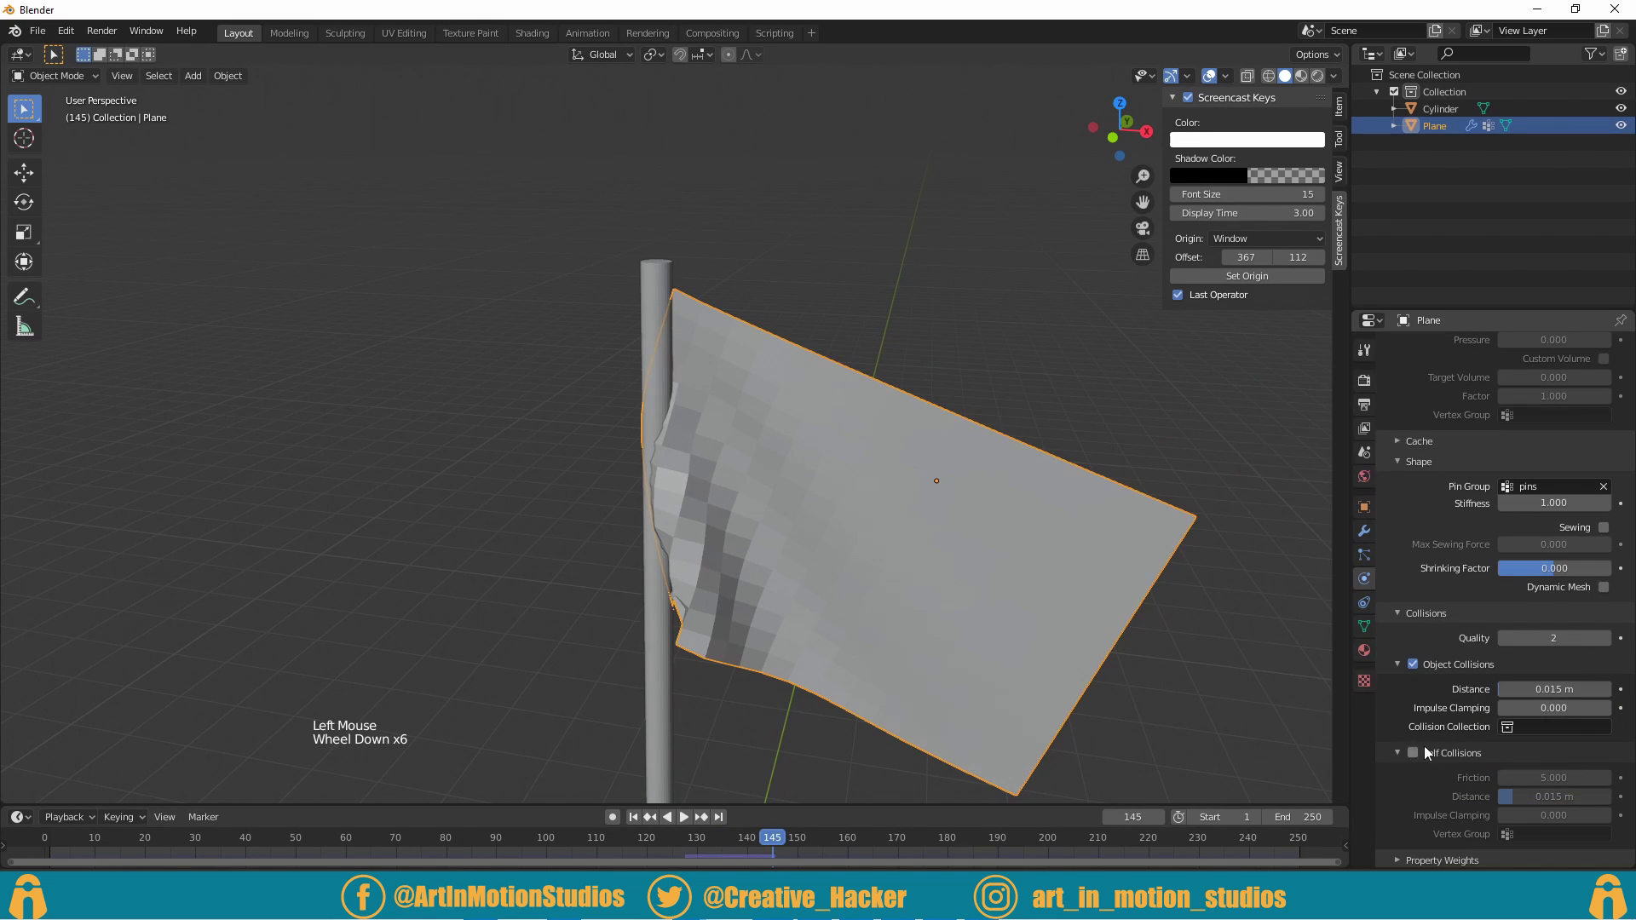
left_click(1415, 760)
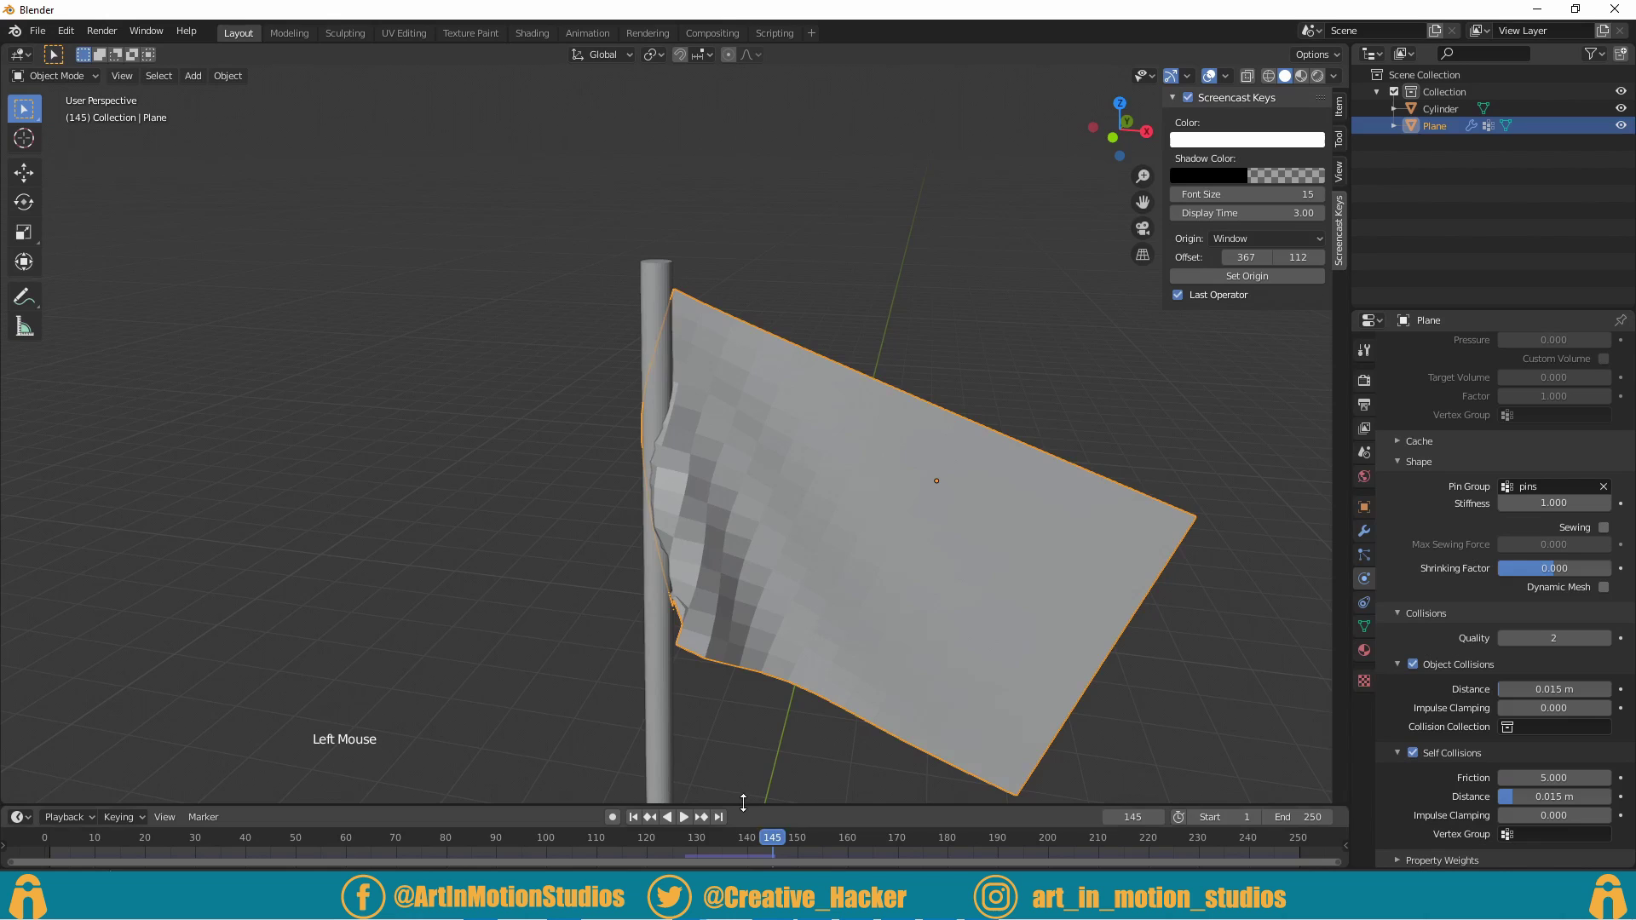
left_click(636, 824)
Step: Give the pole cylinder Collision physics and reselect the flag plane
left_click(696, 825)
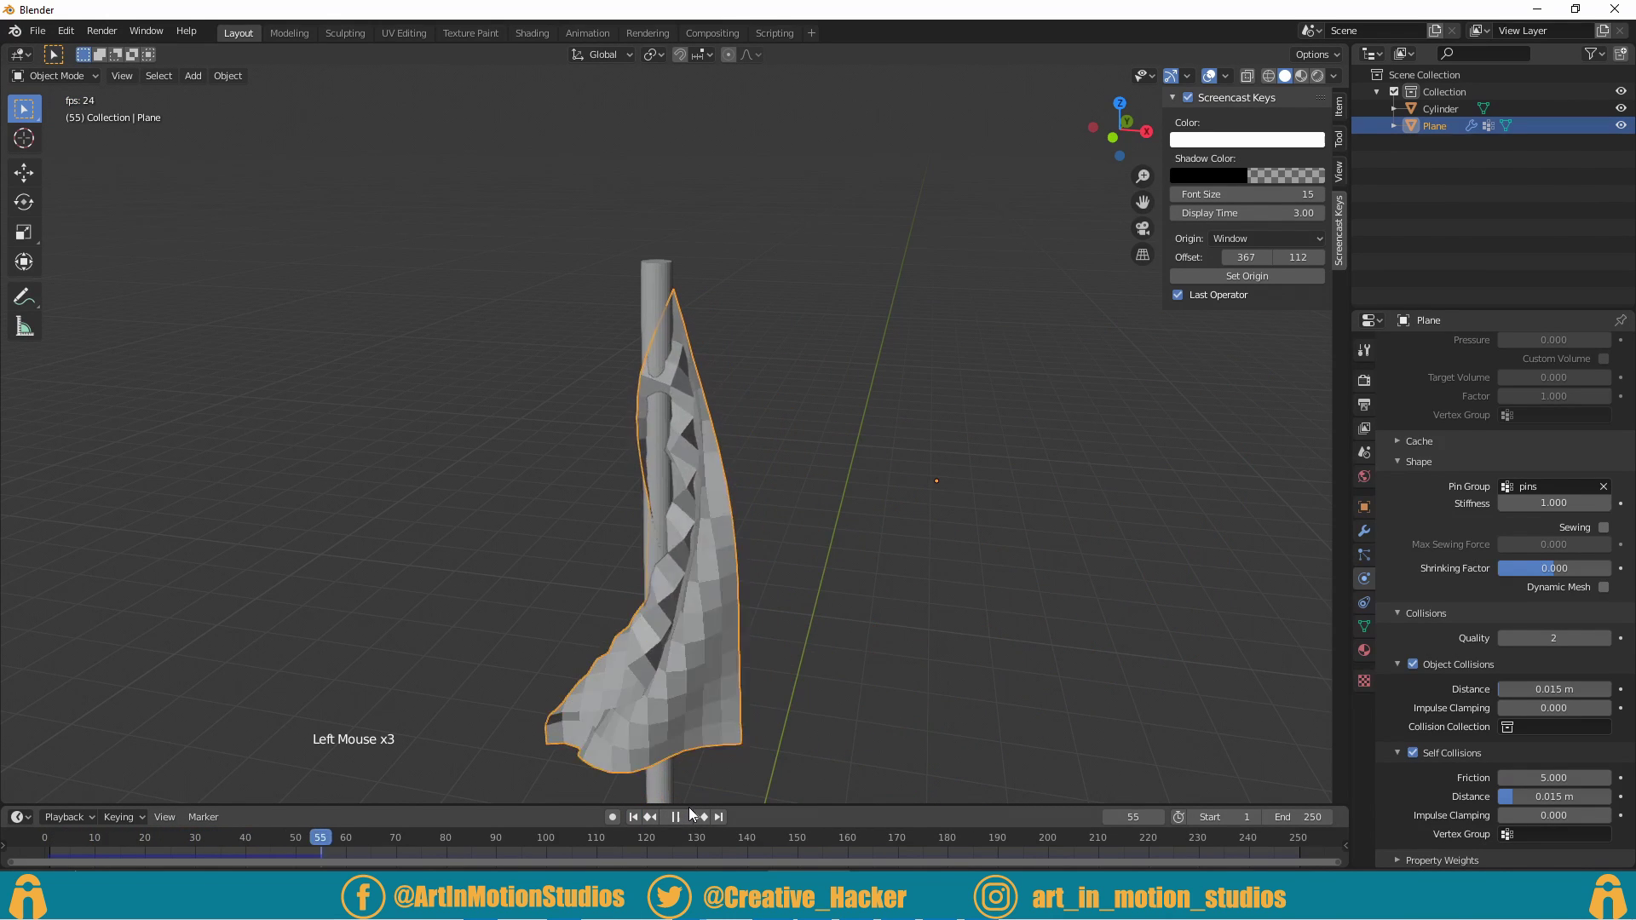
left_click(688, 825)
left_click(641, 827)
left_click(669, 734)
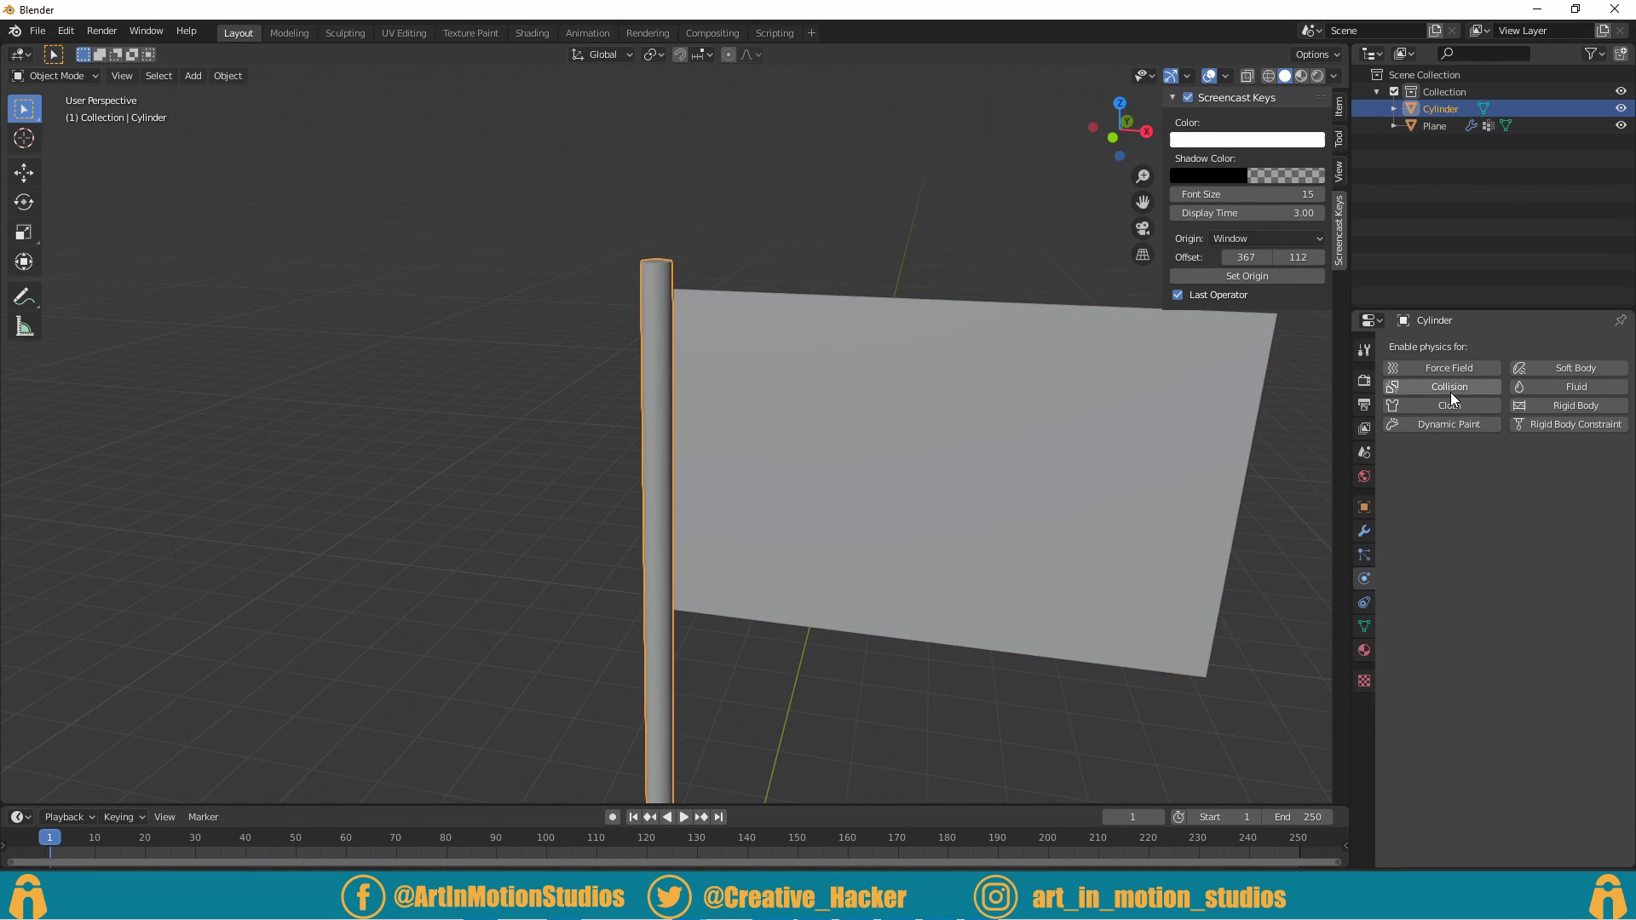
left_click(959, 829)
left_click(694, 828)
Step: Save the scene as test.blend
middle_click(811, 645)
middle_click(875, 374)
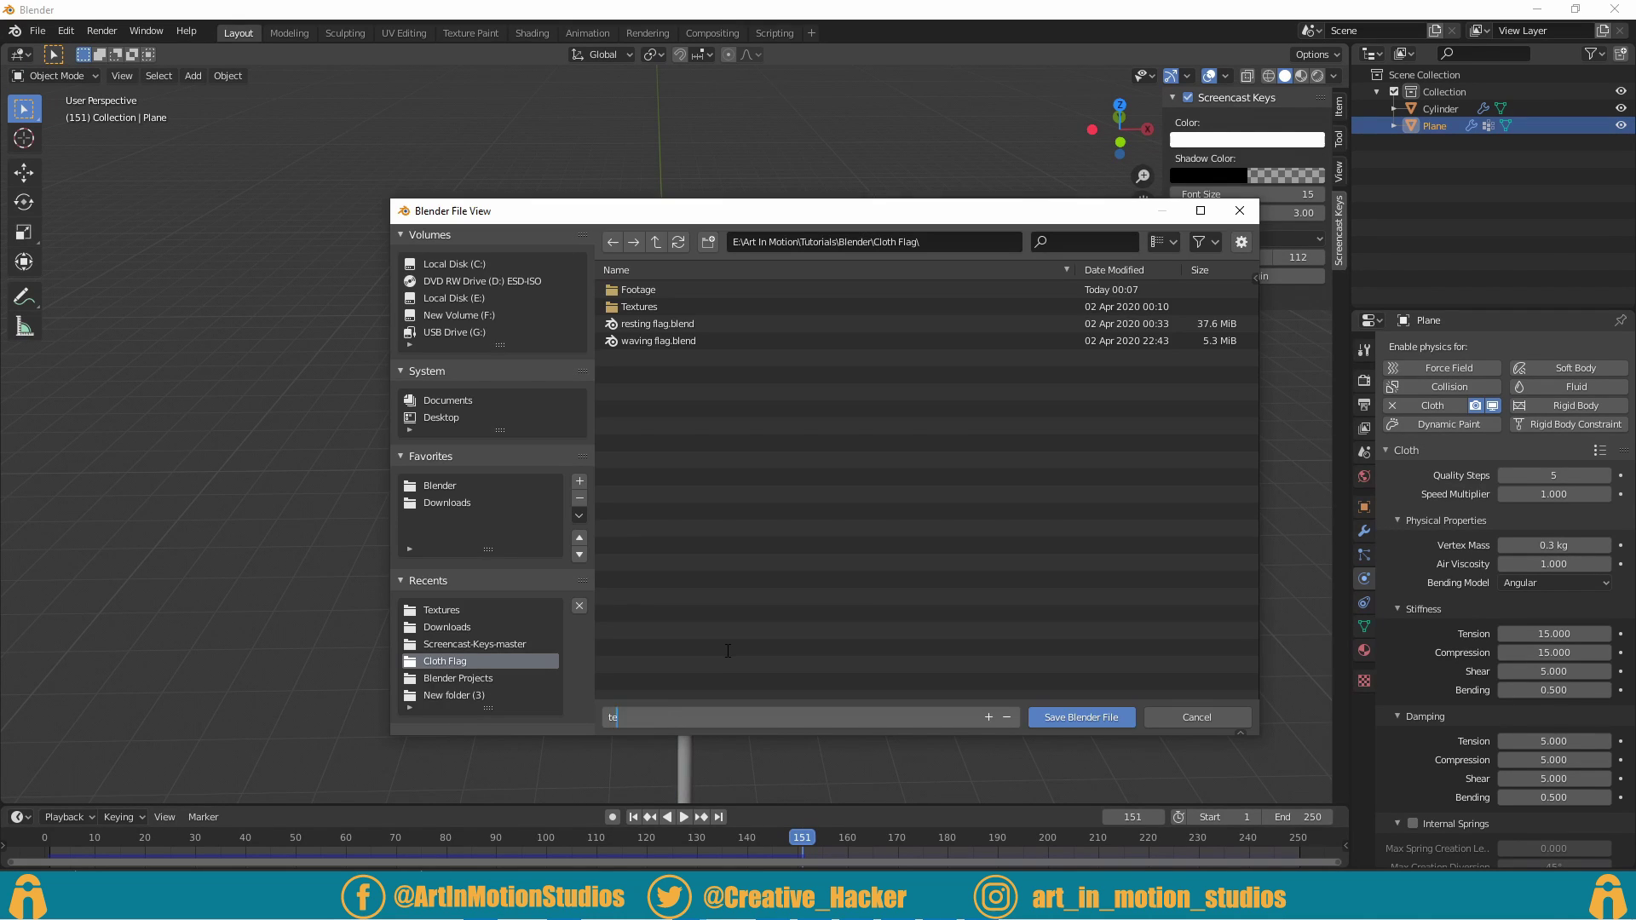
scroll("up", 3)
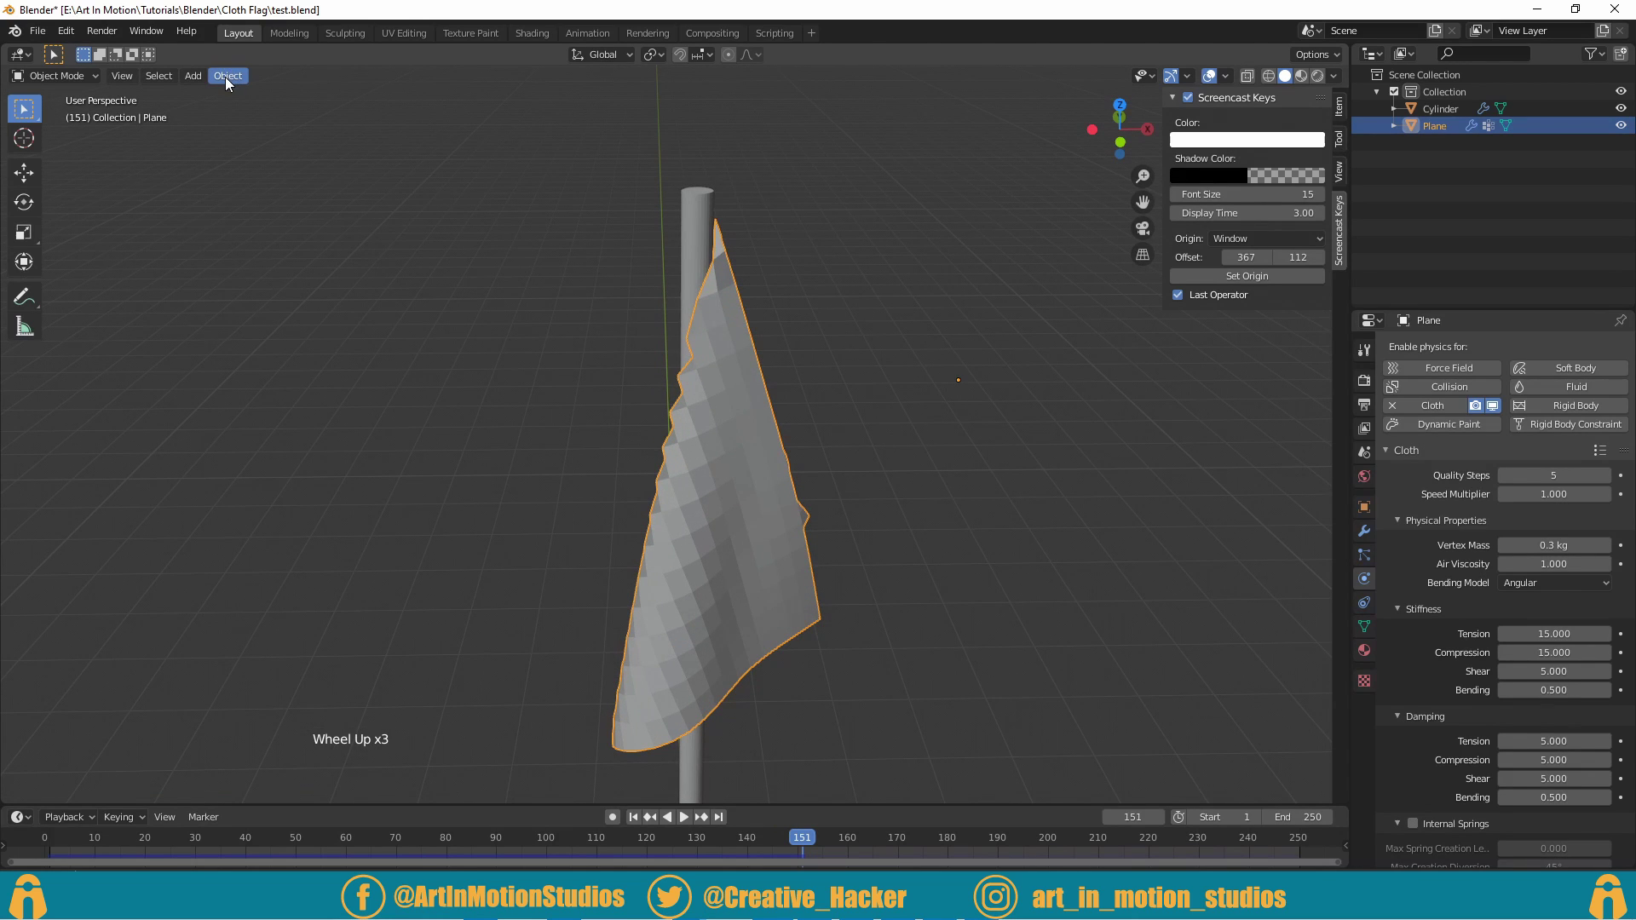
Step: Apply Shade Smooth to the flag from the Object menu
left_click(231, 82)
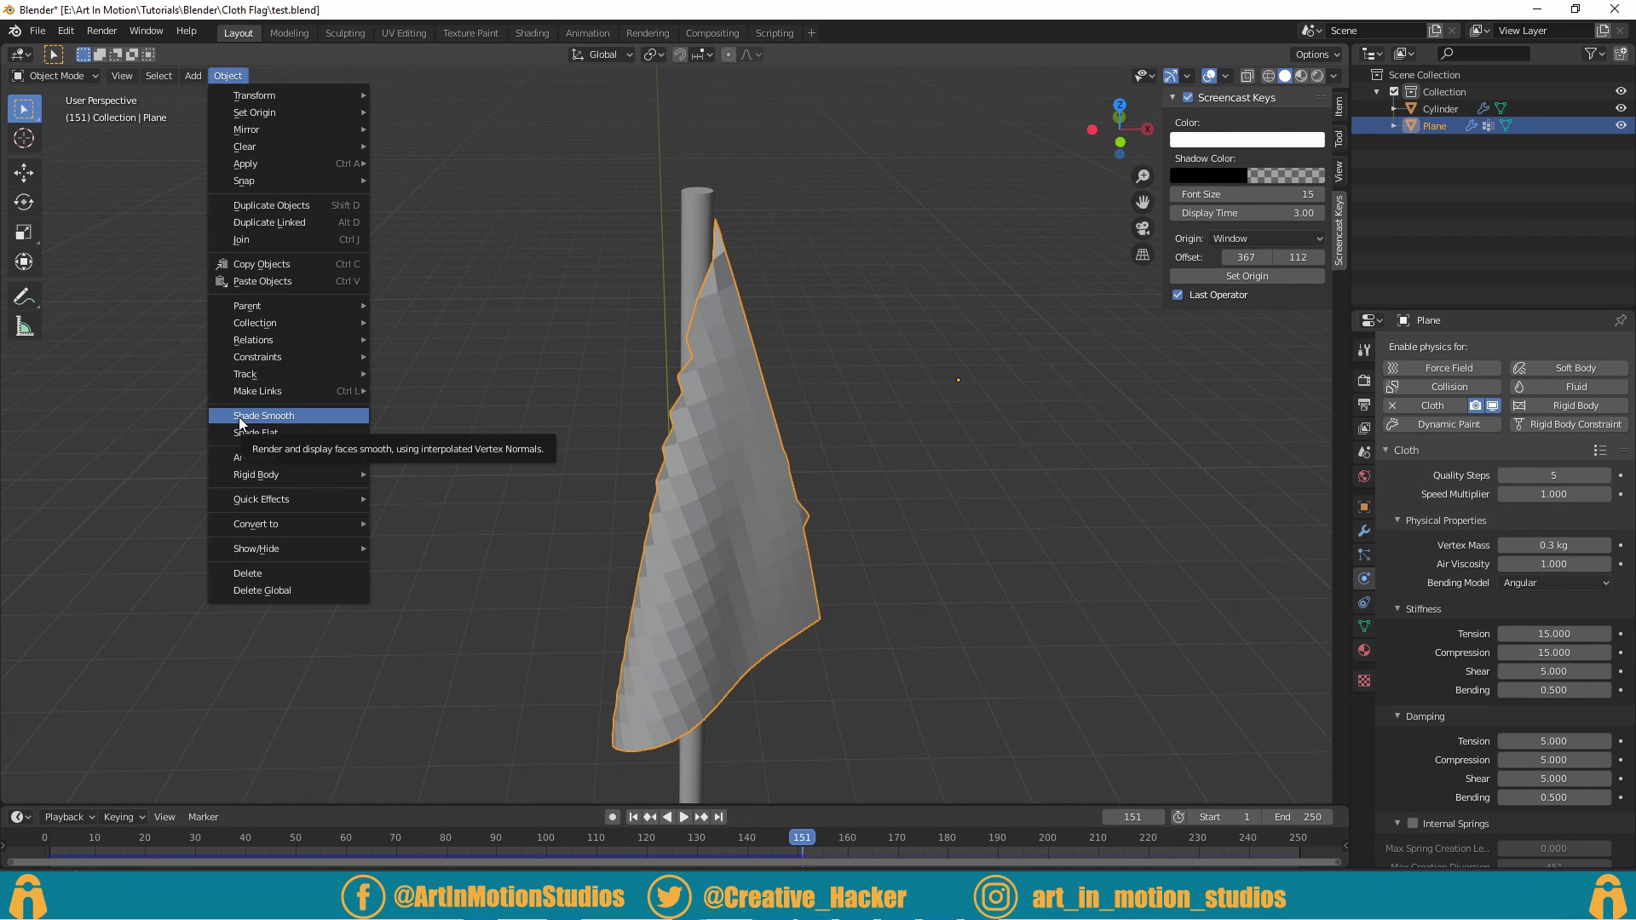
middle_click(588, 424)
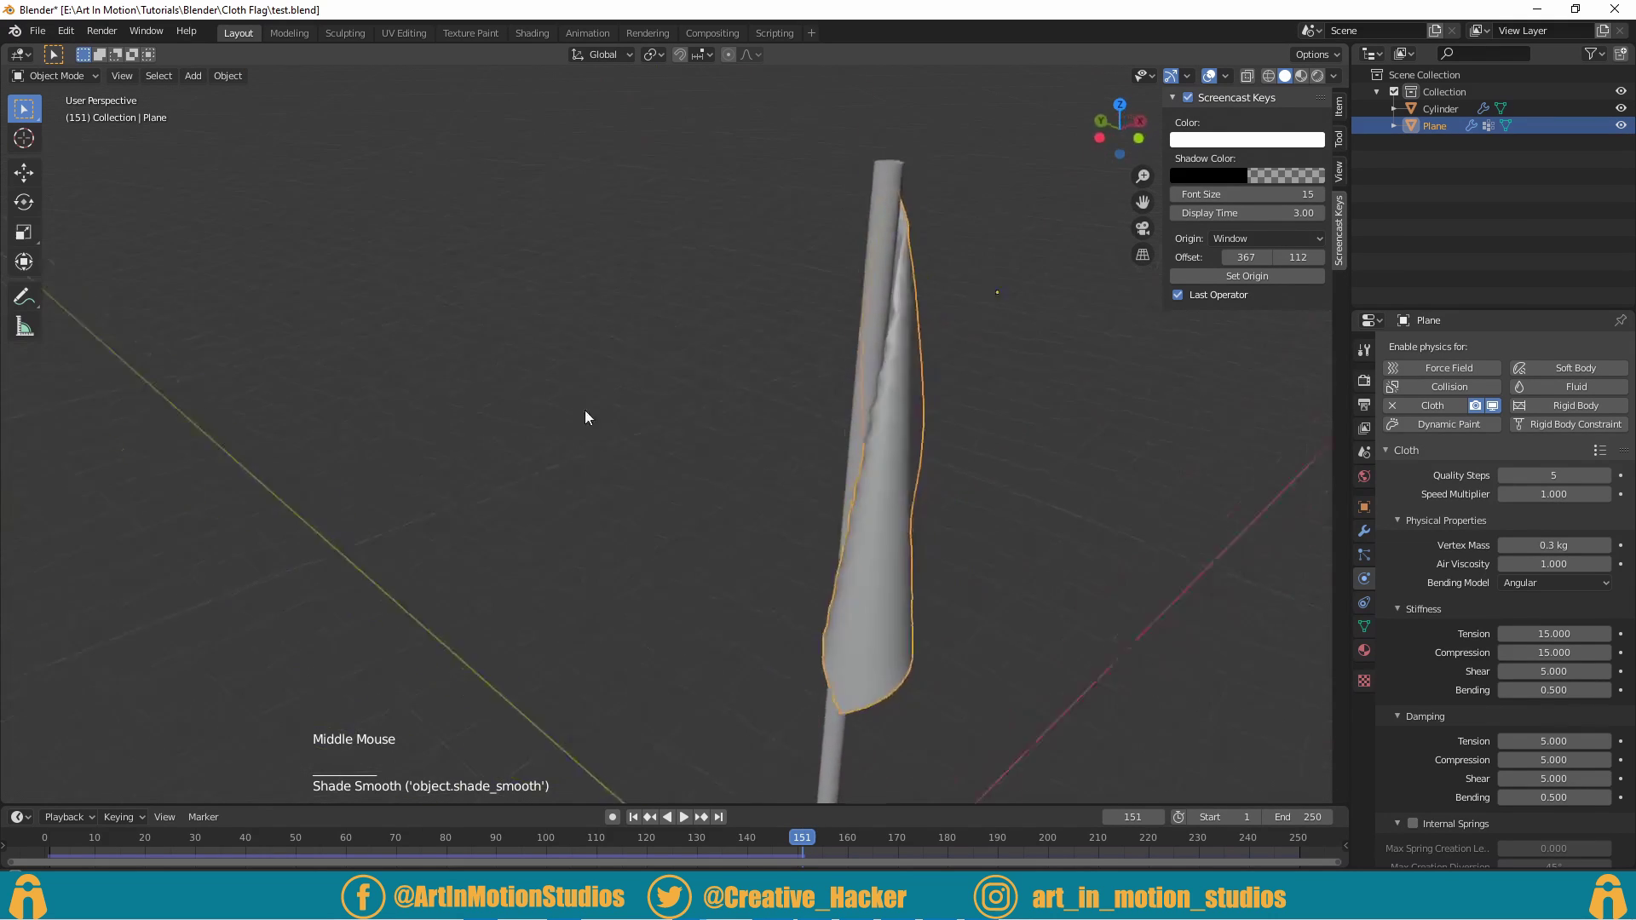
left_click(1194, 609)
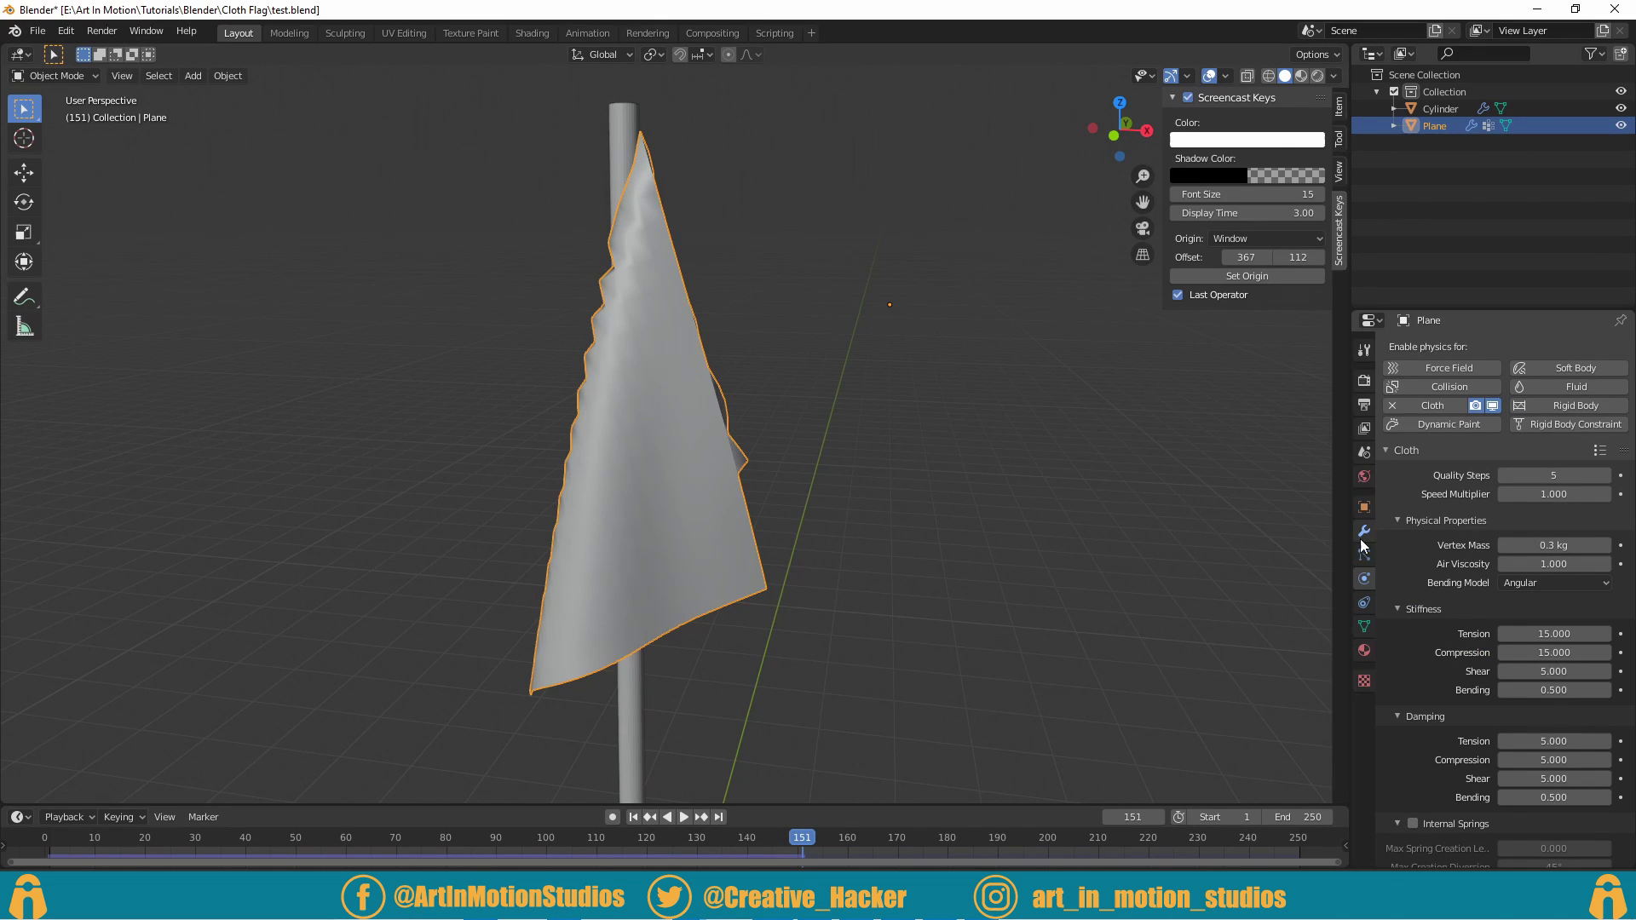
left_click(1367, 538)
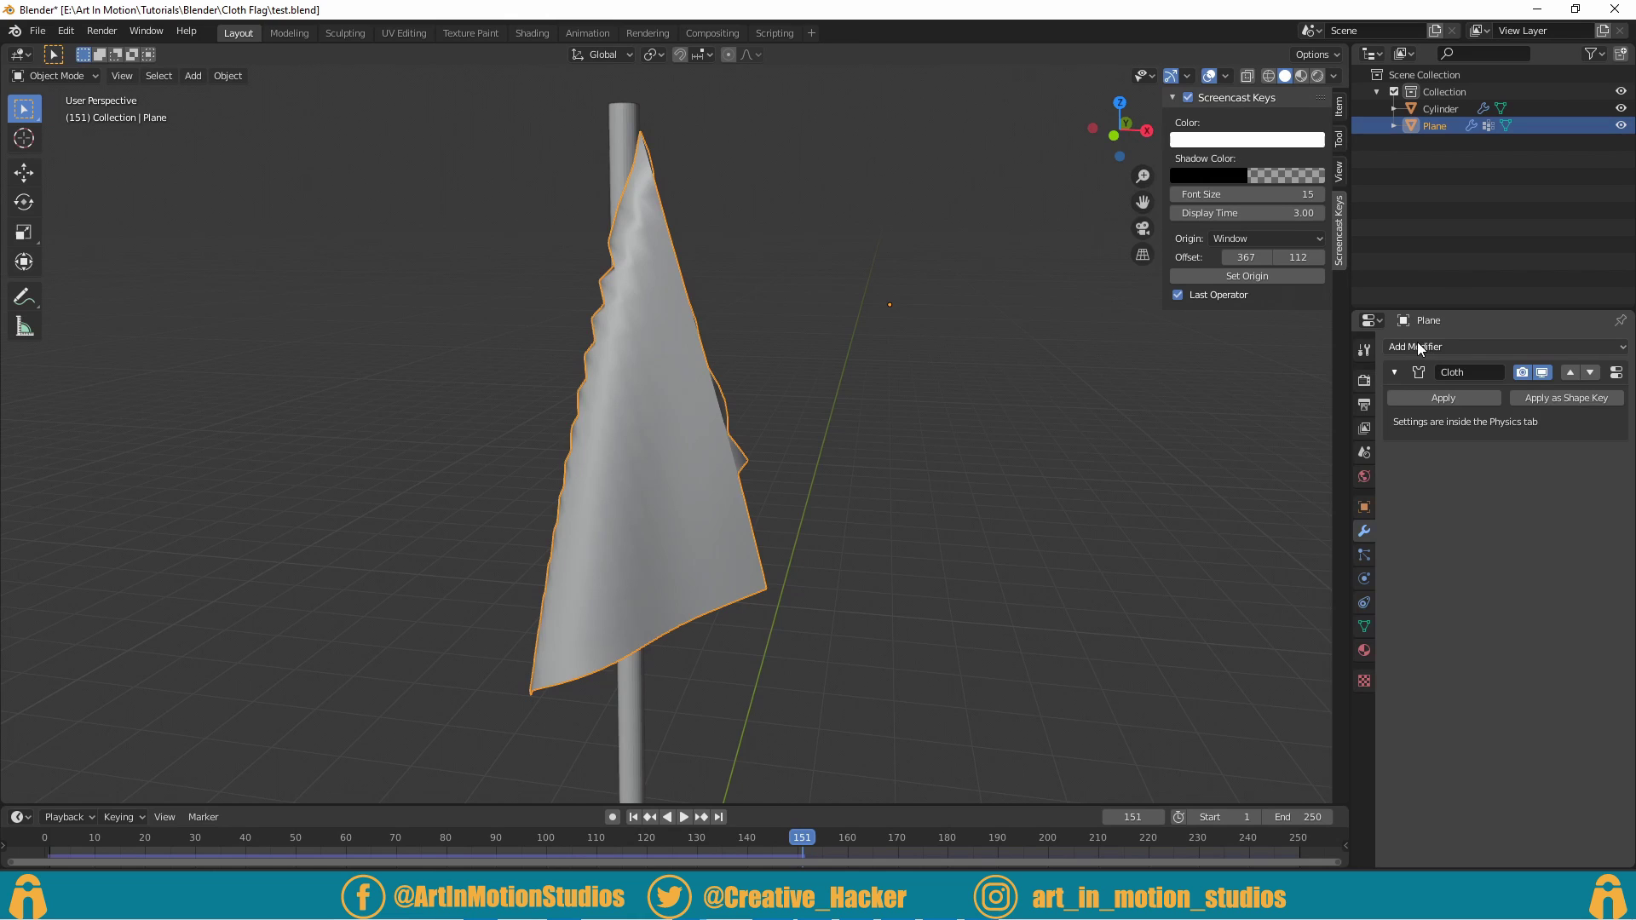
Step: Add a Subdivision Surface modifier with 3 viewport levels
left_click(1420, 349)
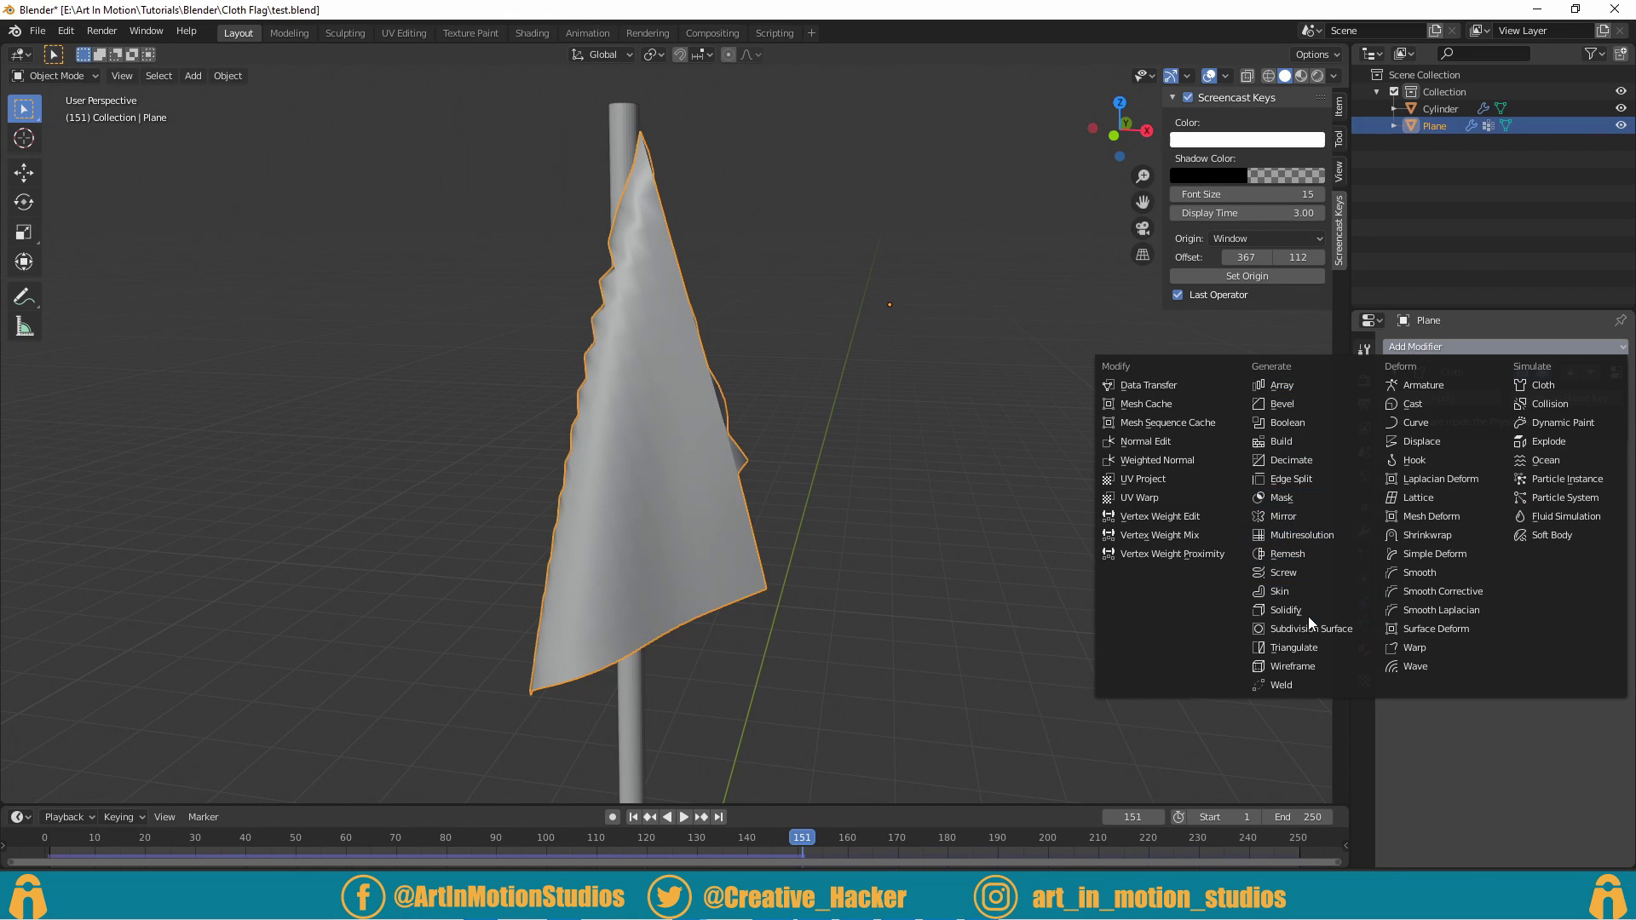
middle_click(726, 418)
left_click(1497, 568)
left_click(1499, 553)
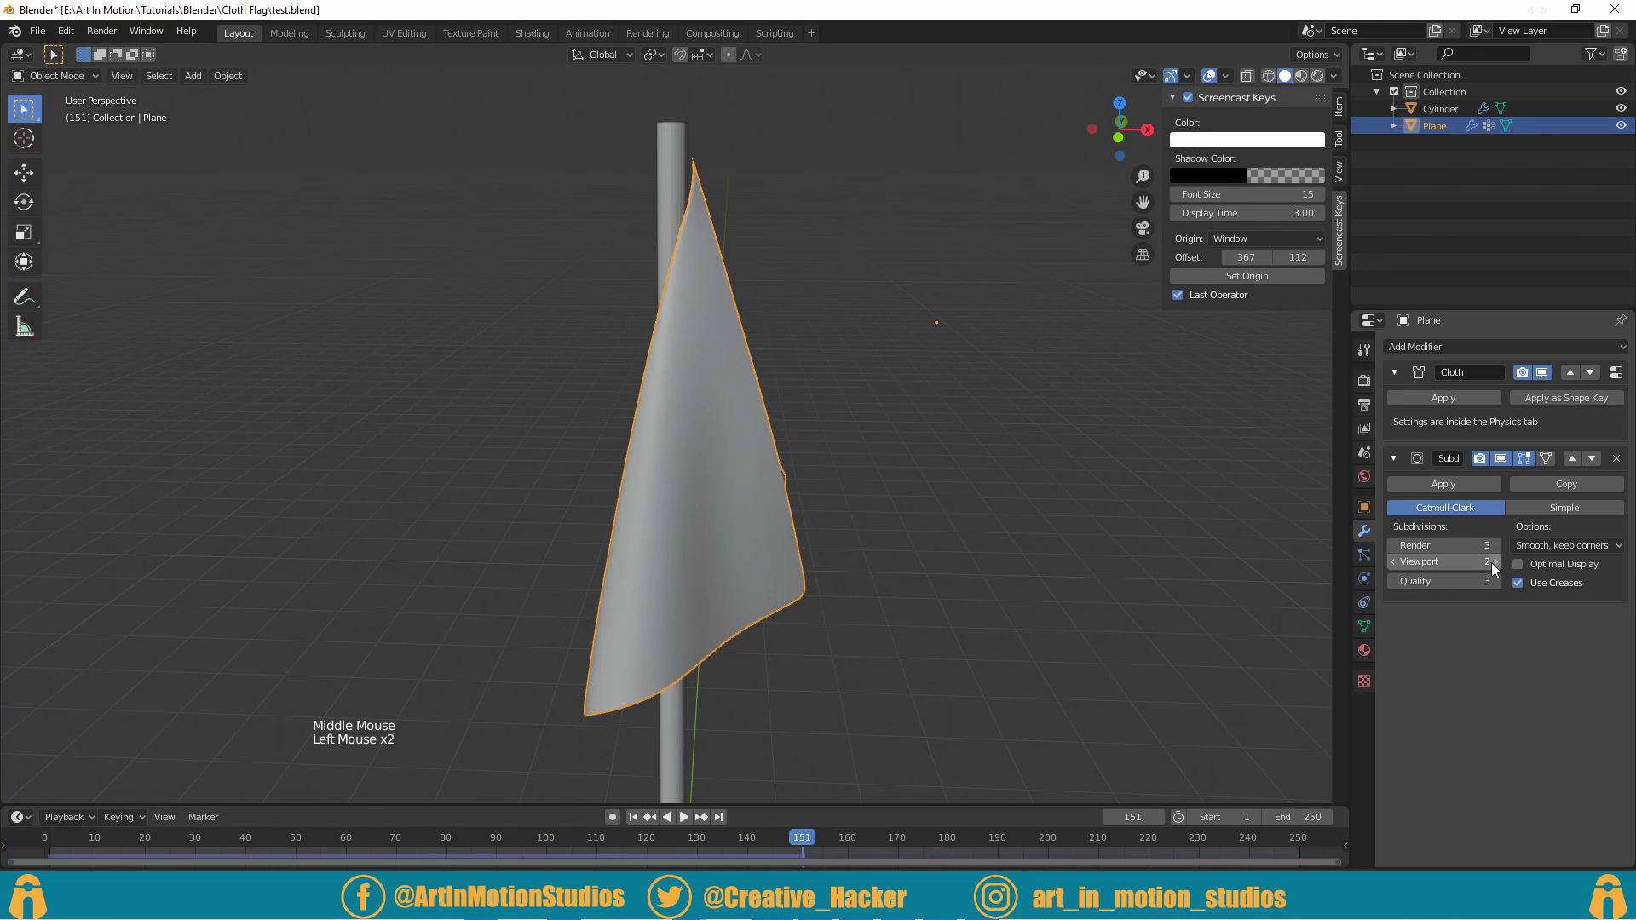
left_click(1095, 442)
middle_click(1096, 442)
Step: Crease the flag's boundary edges to 0.92 so its subdivided corners stay square
scroll("up", 3)
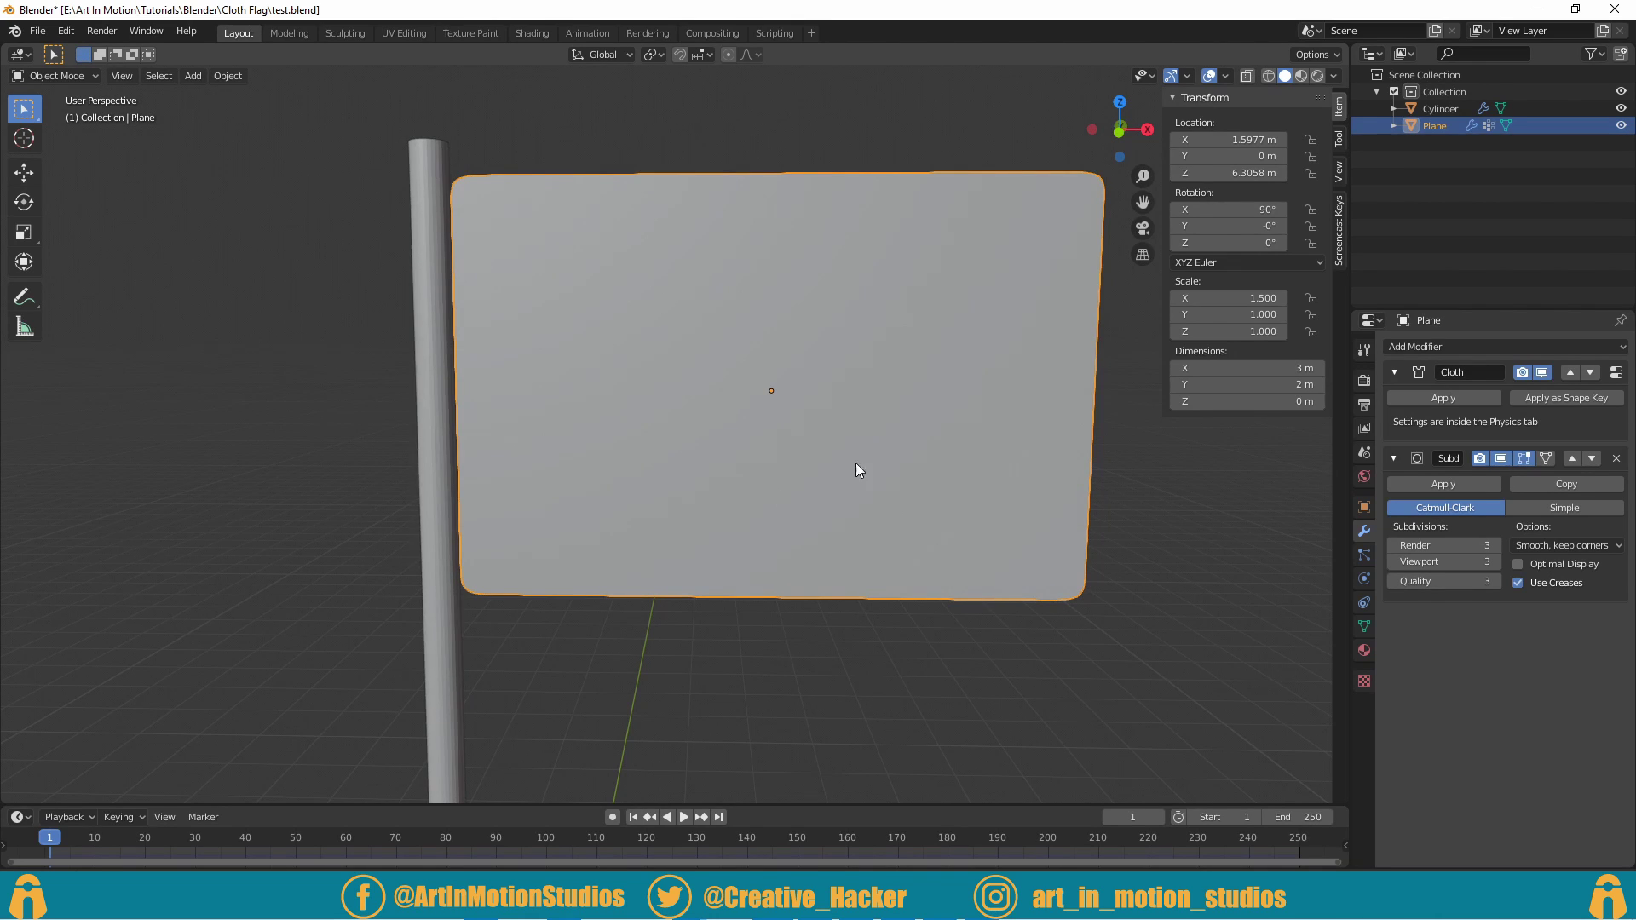
key("Tab")
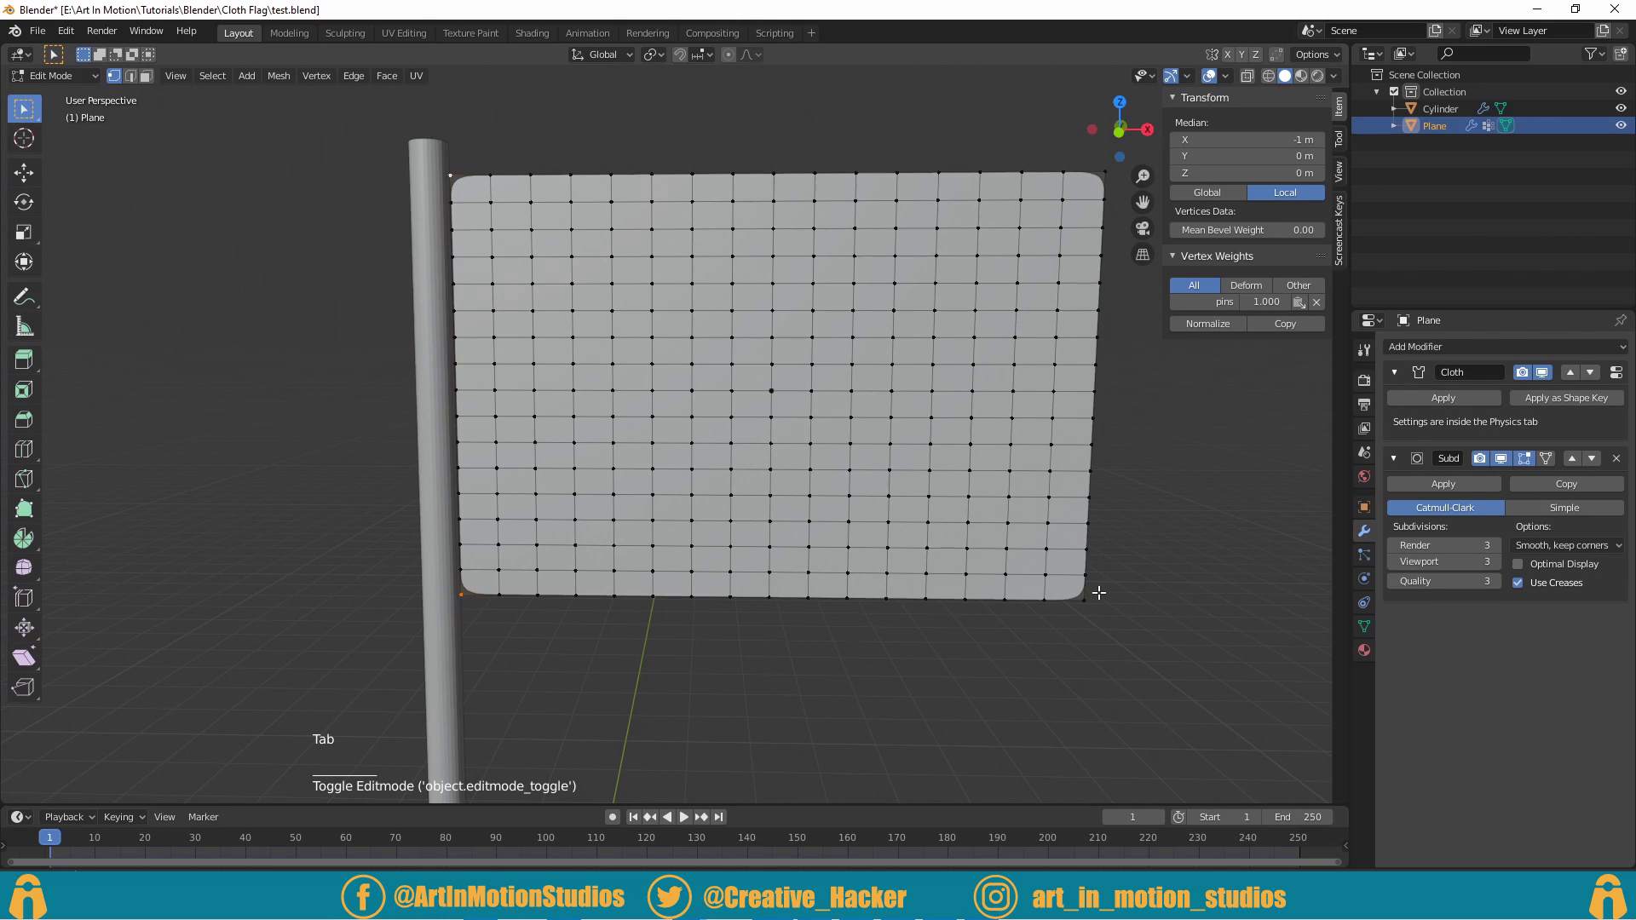
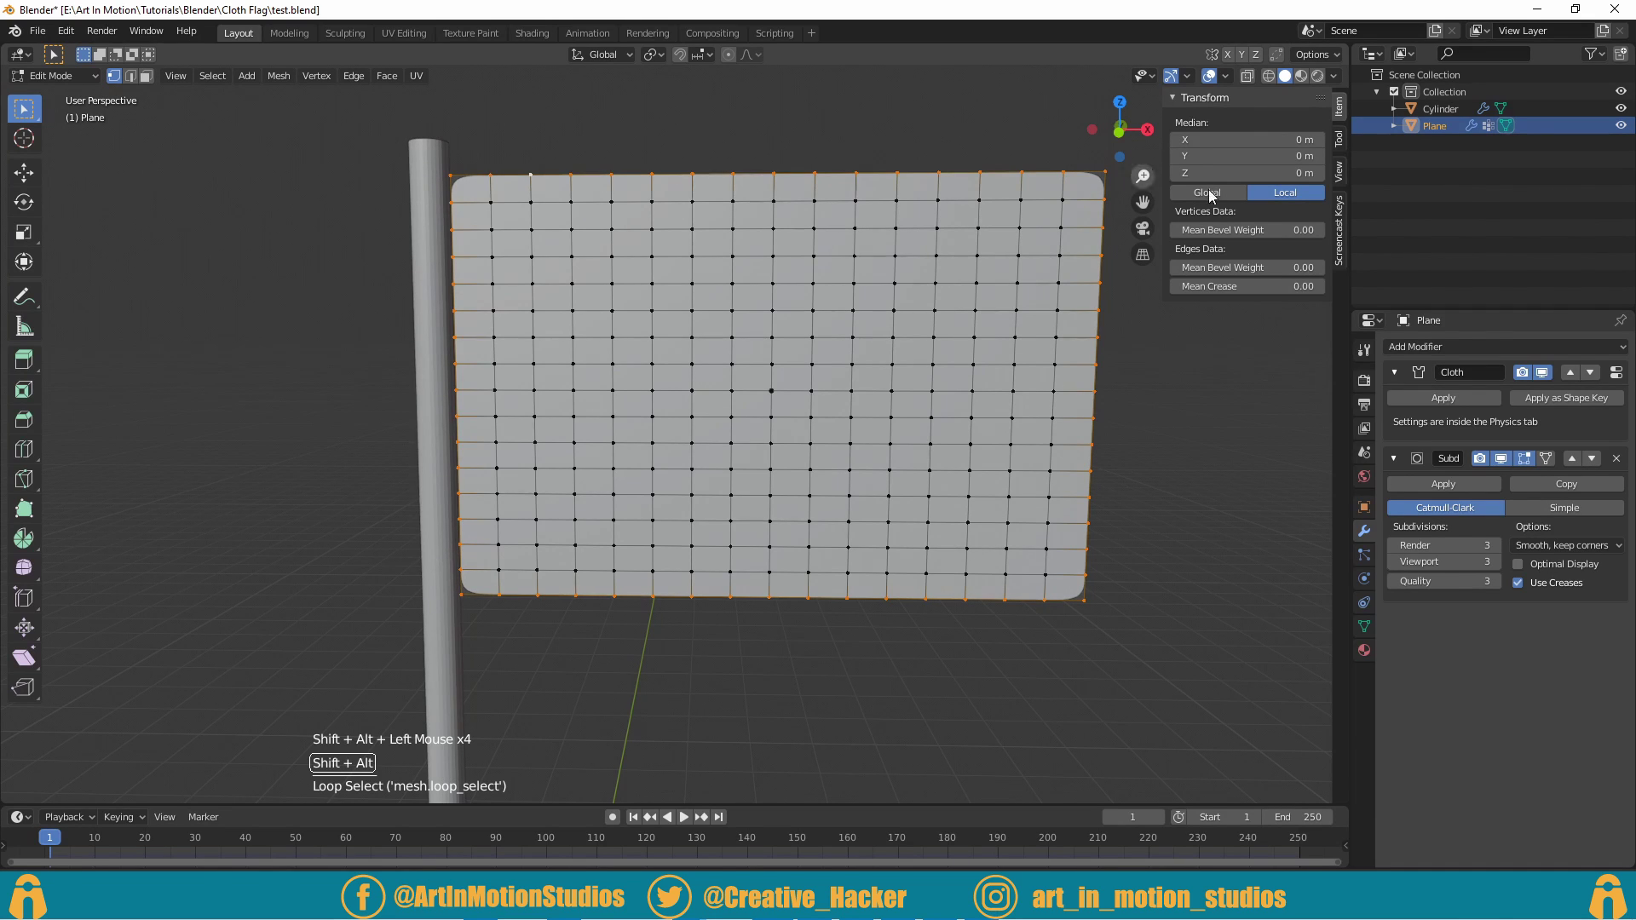
key("ctrl+z")
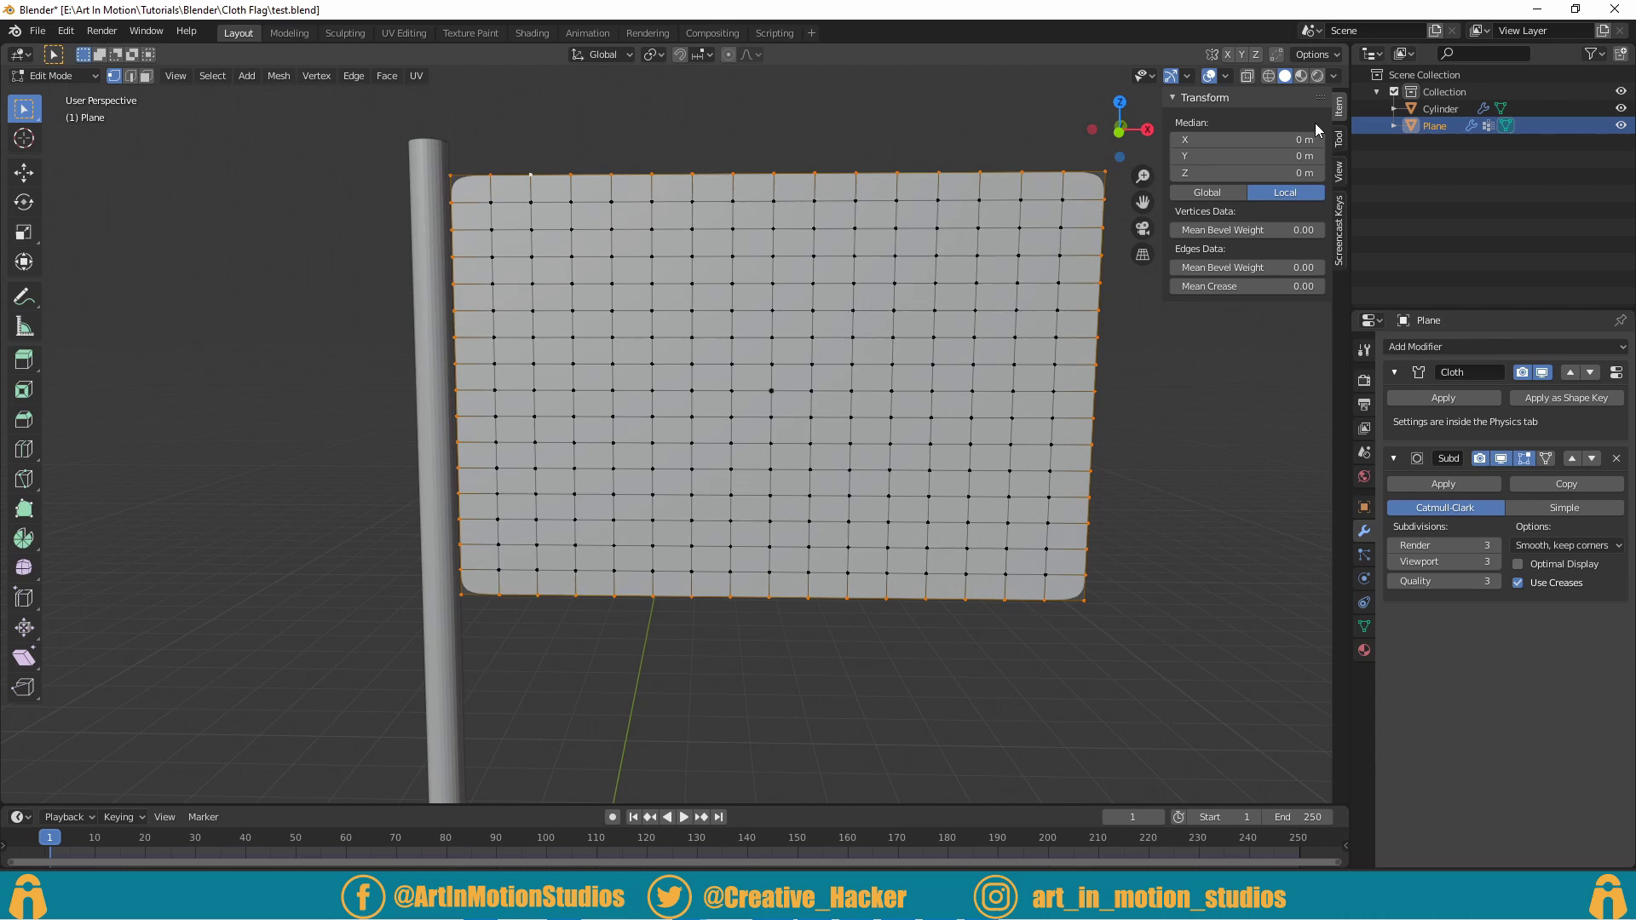
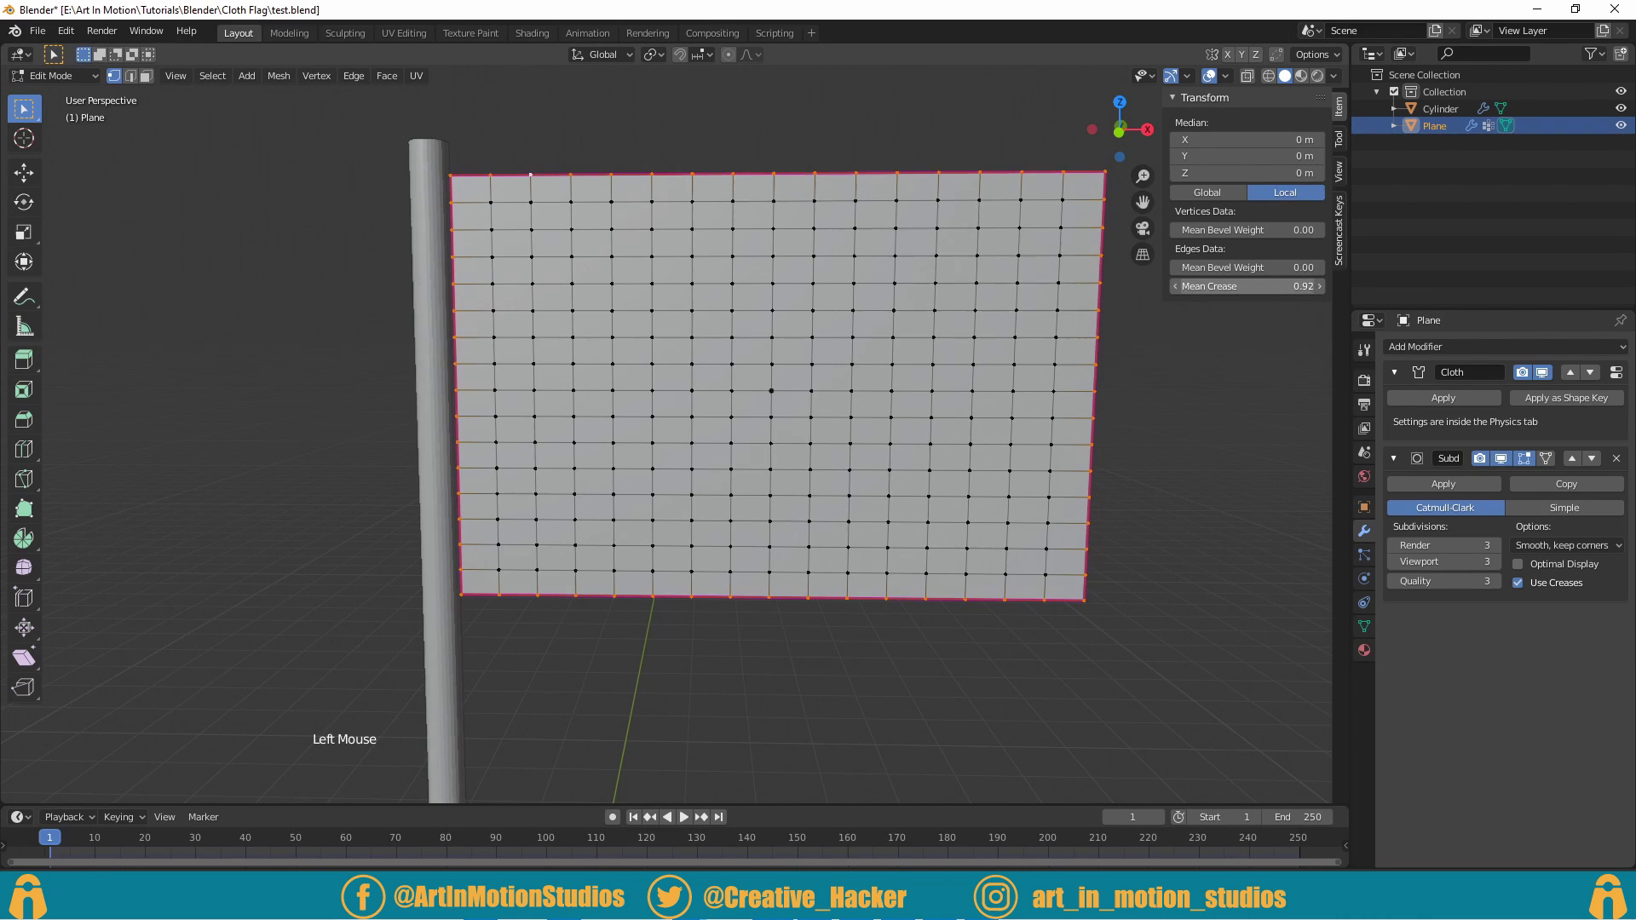
key("Tab")
scroll("down", 3)
key("shift+a")
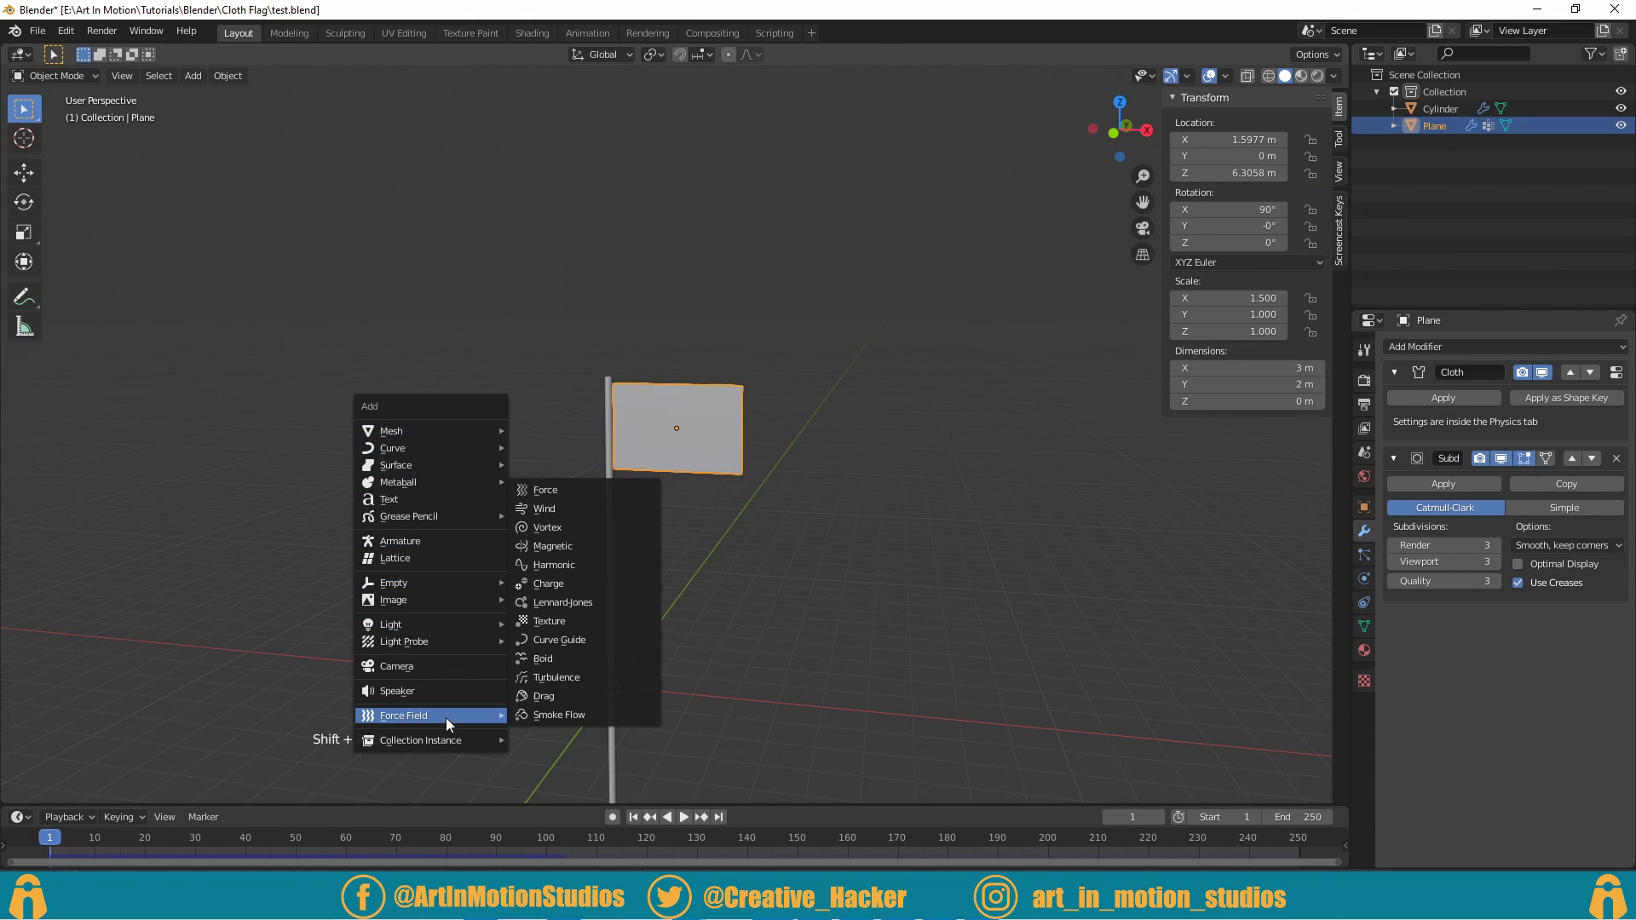
Step: Add a wind force field rotated to blow across the flag and play the simulation
key("shift+a")
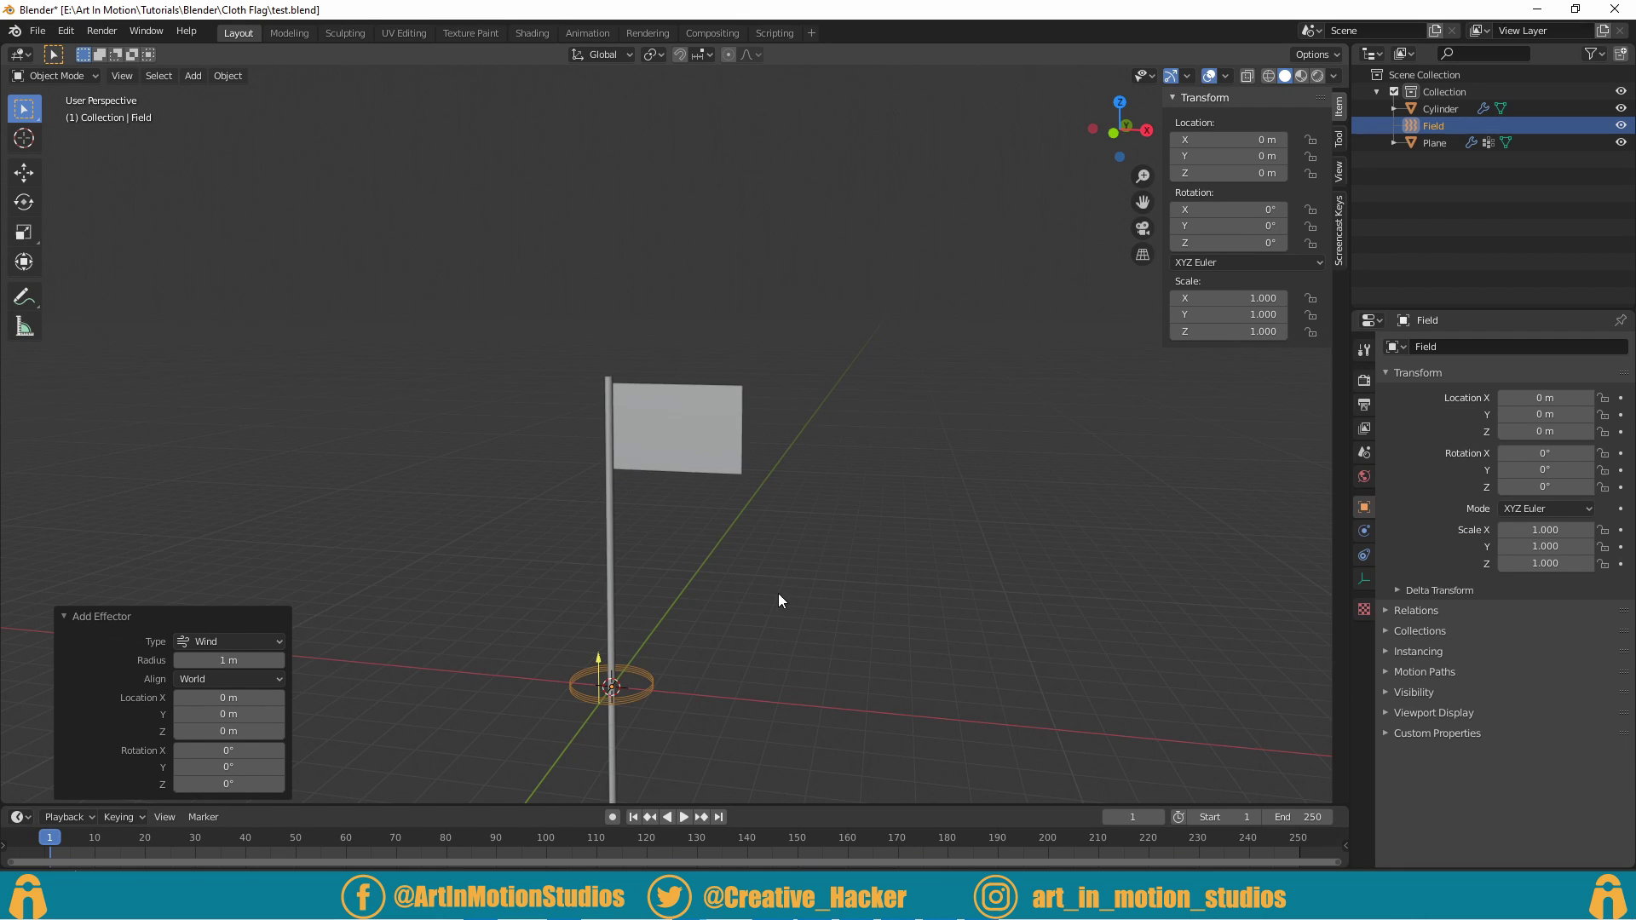
key("r")
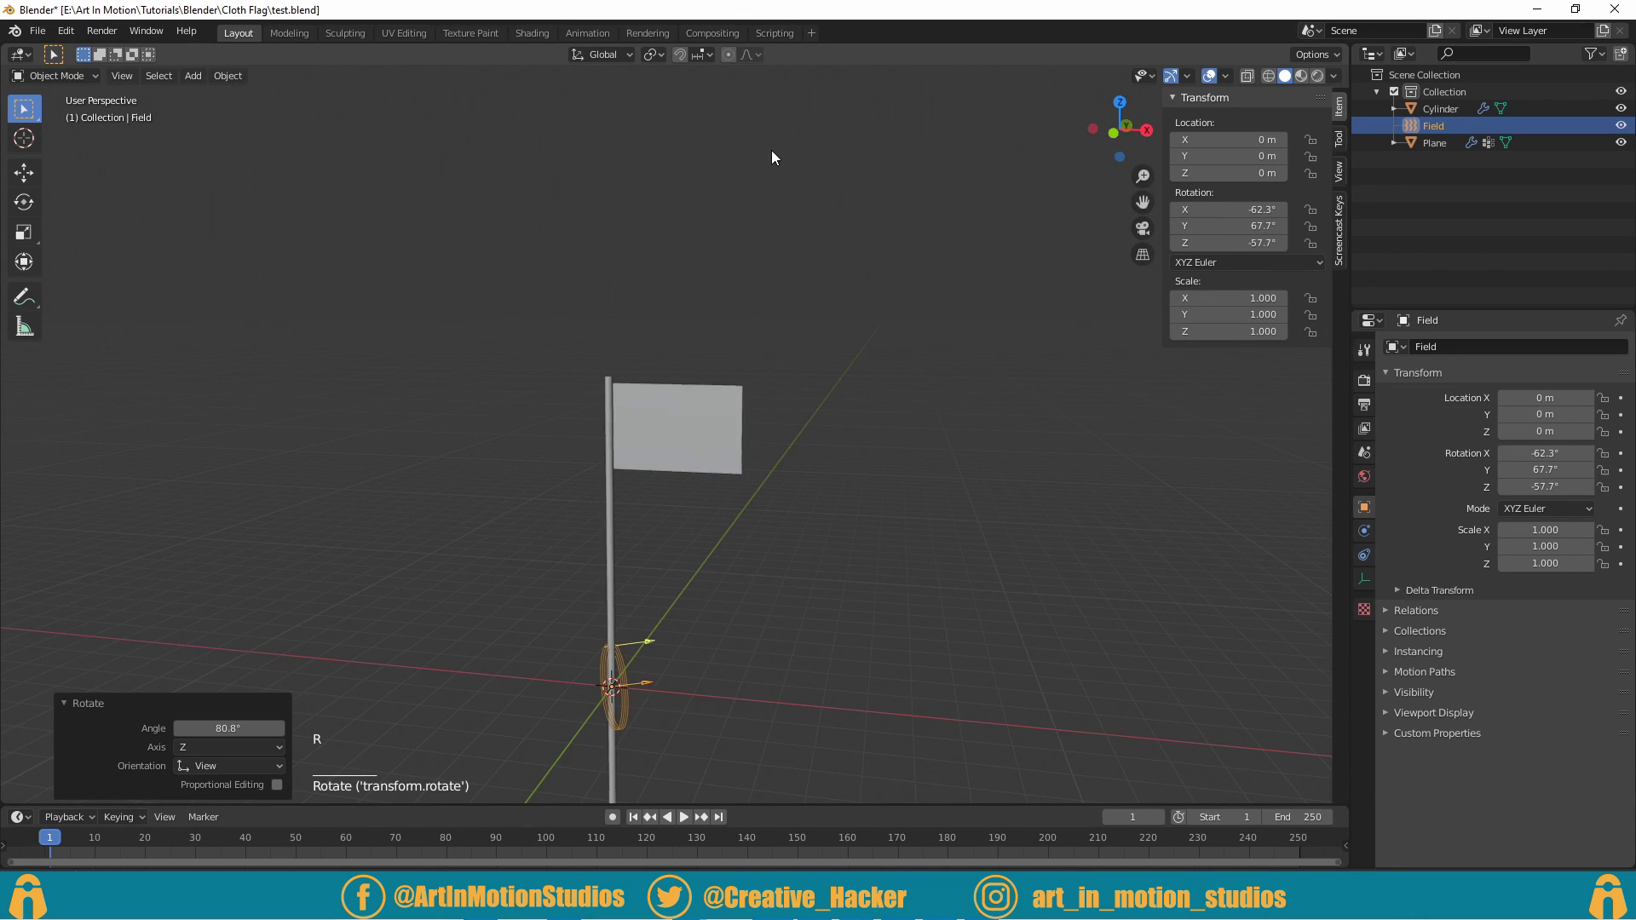
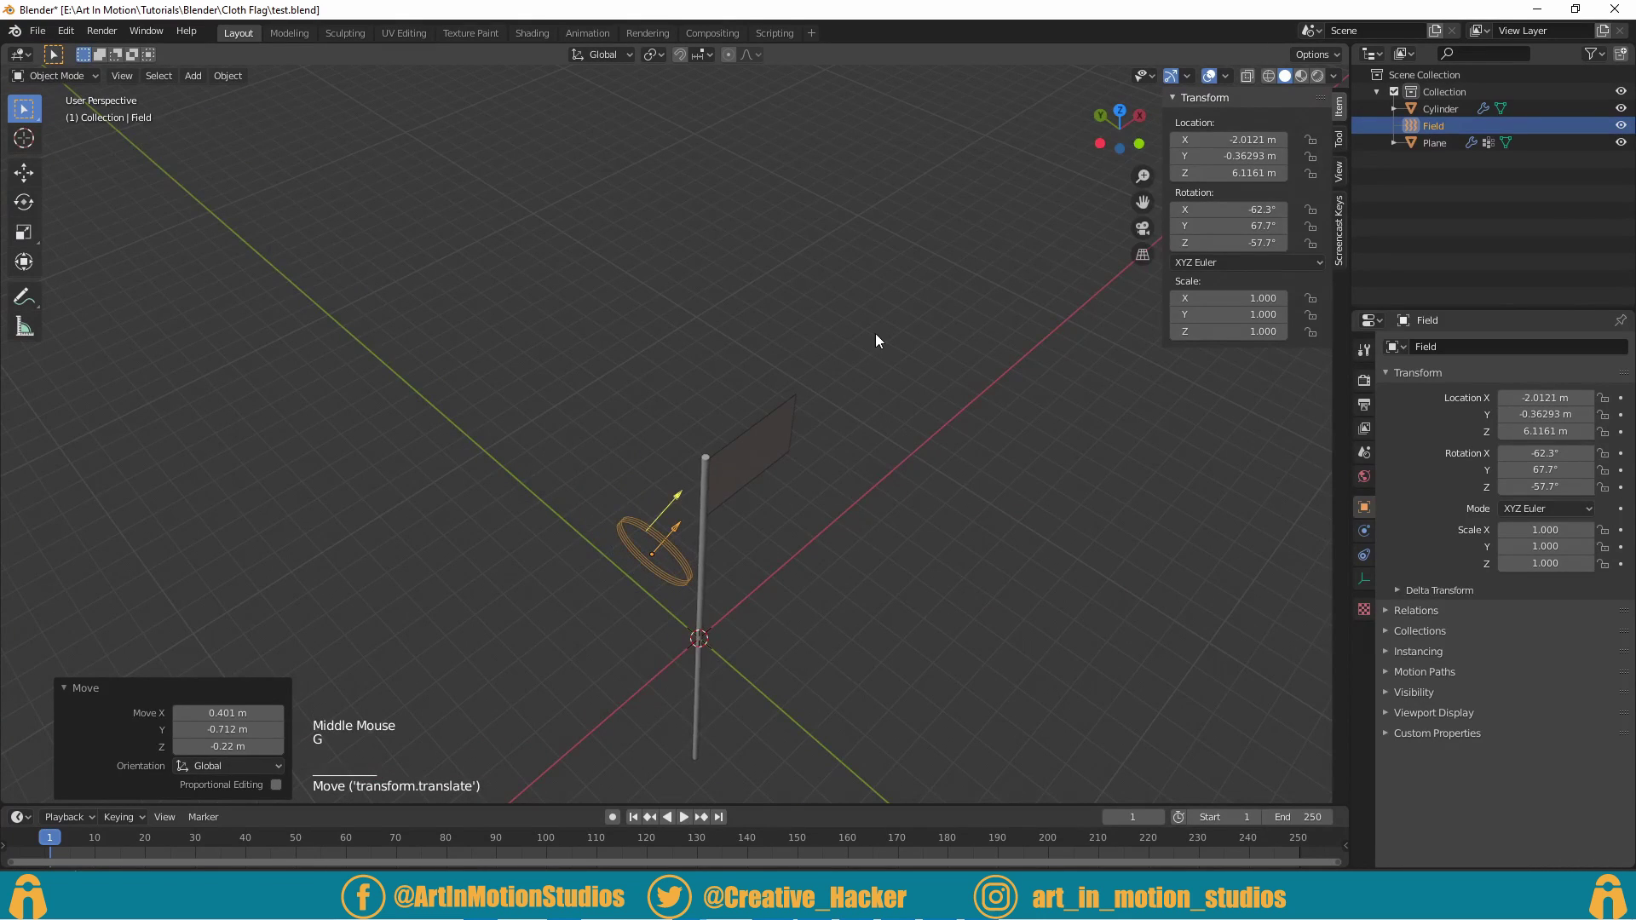
left_click(688, 831)
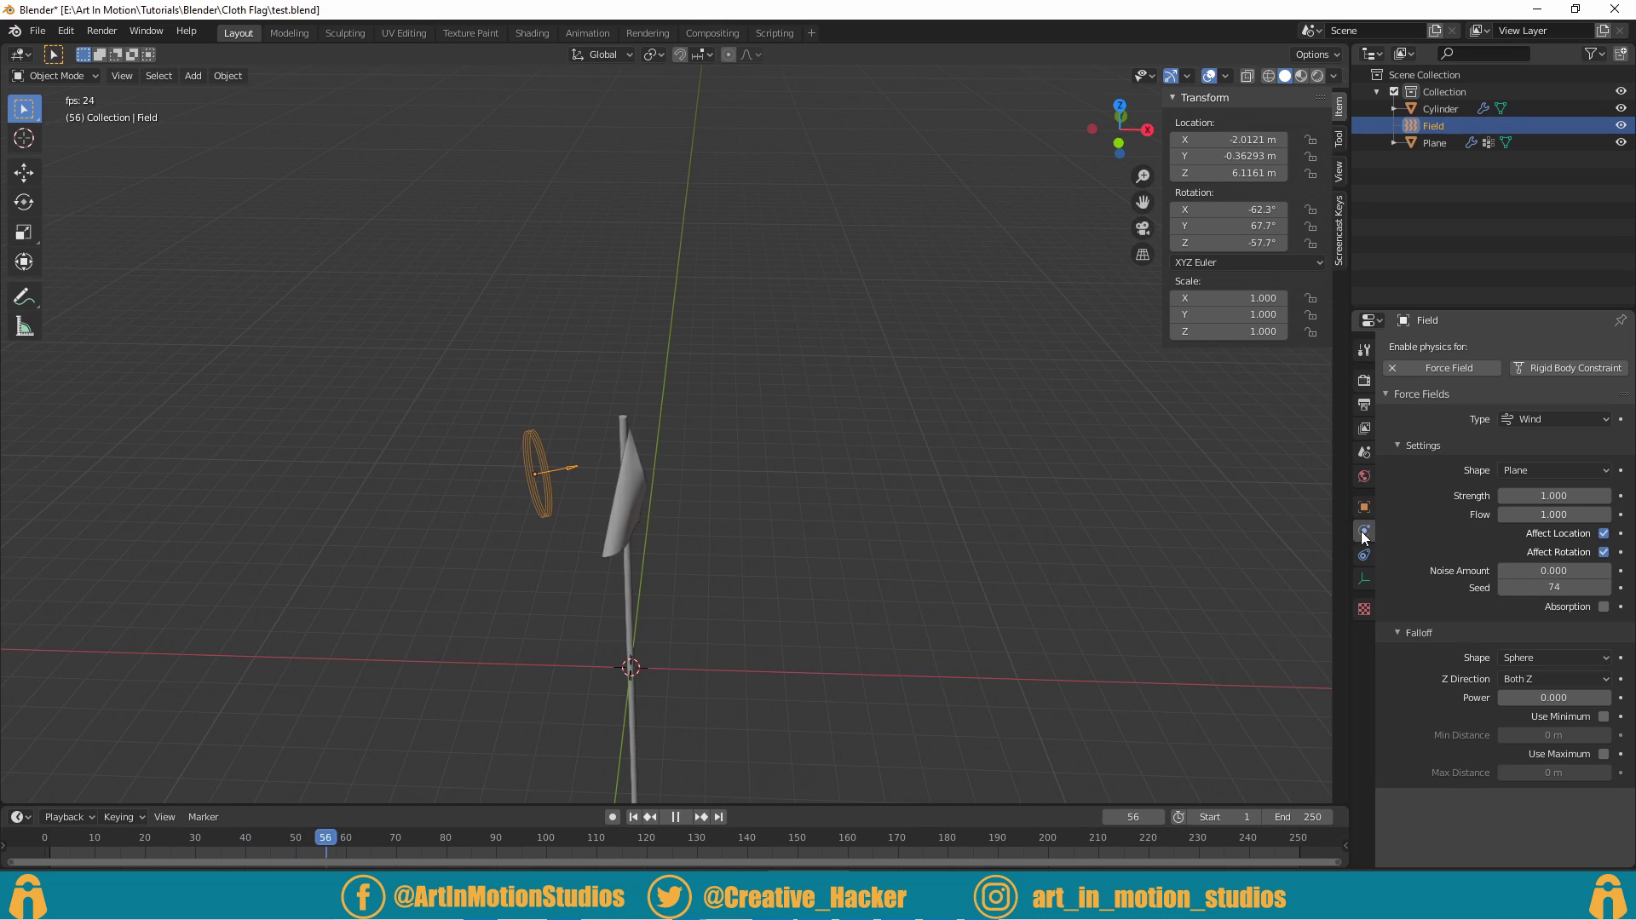
Step: Set the wind to strength 552.8, noise 10, seed 74 and replay the flapping flag
left_click(1373, 534)
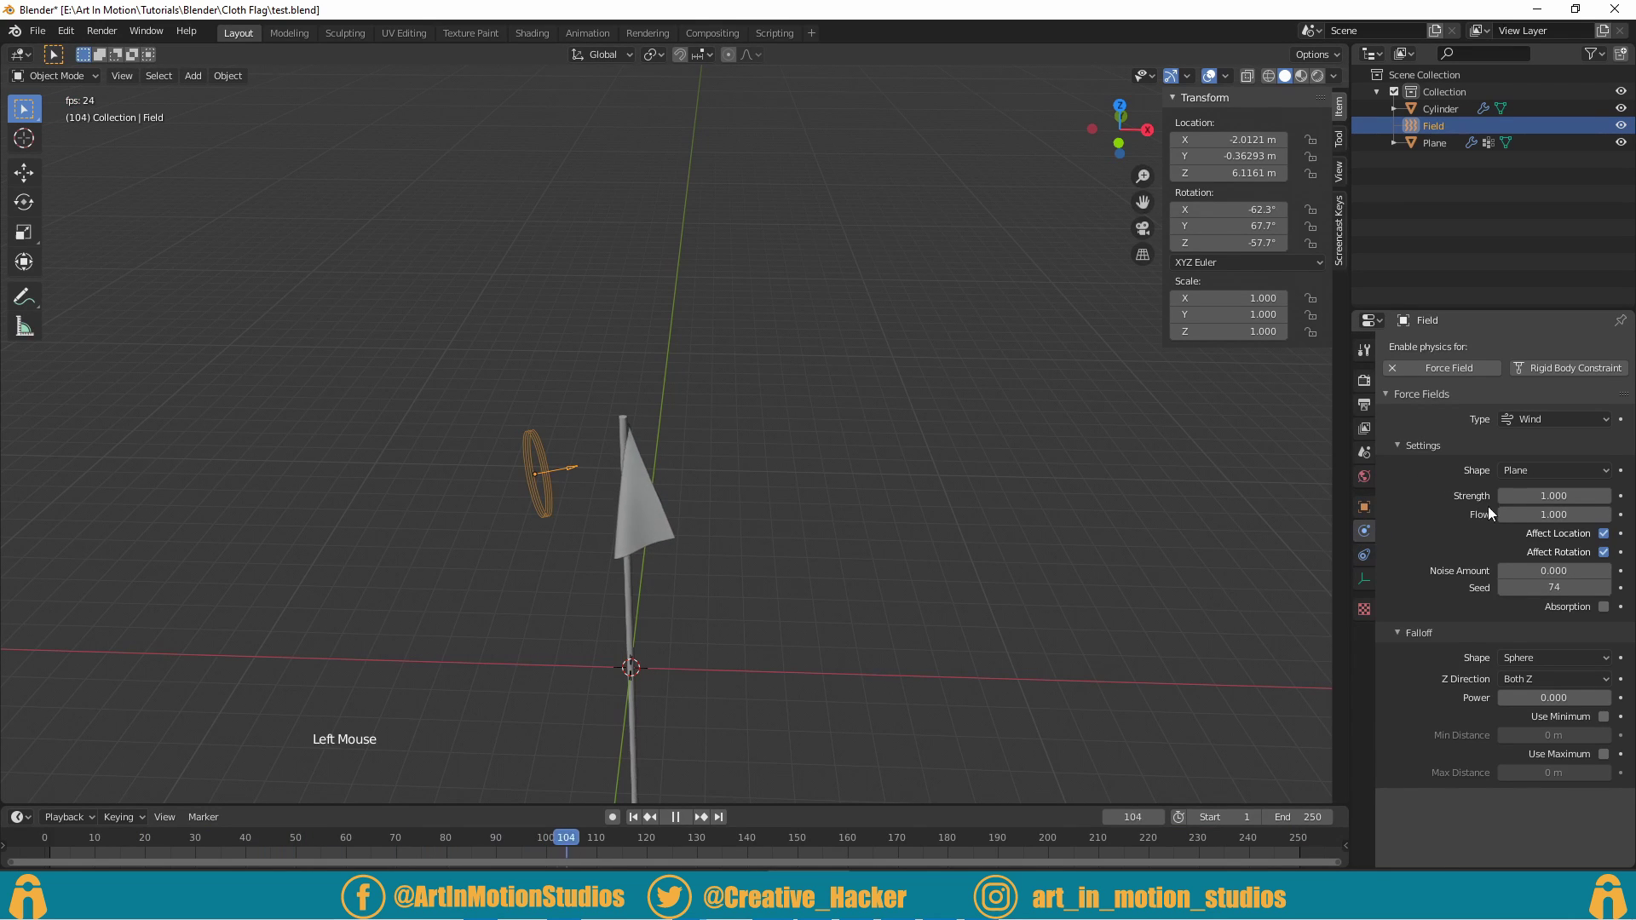
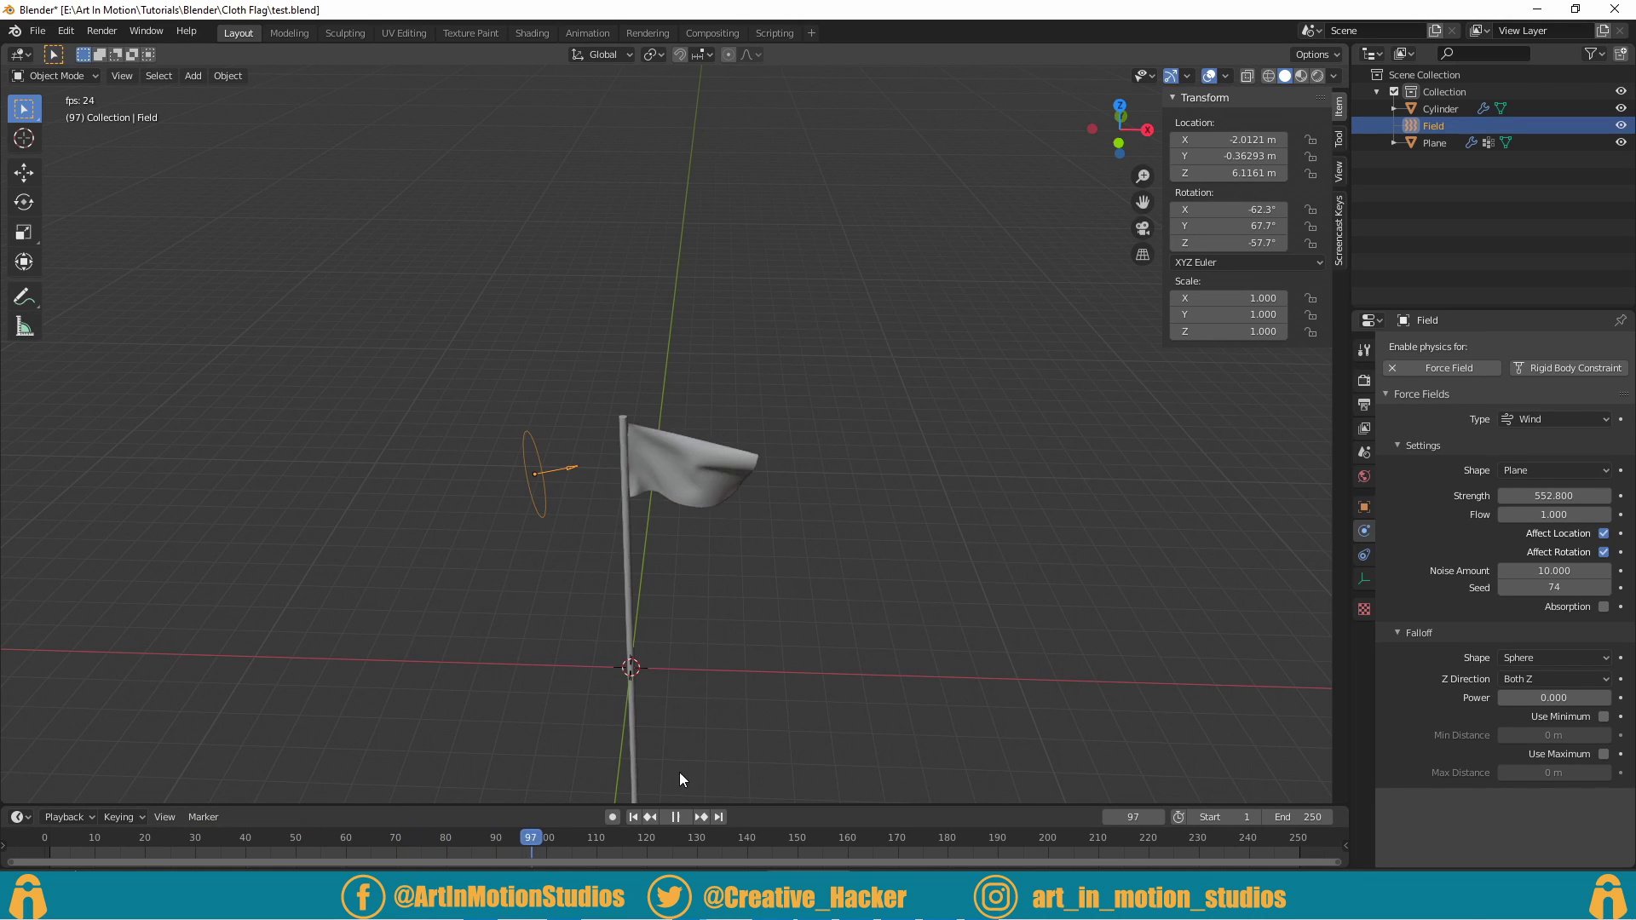
left_click(686, 827)
left_click(200, 839)
left_click(530, 485)
left_click(540, 487)
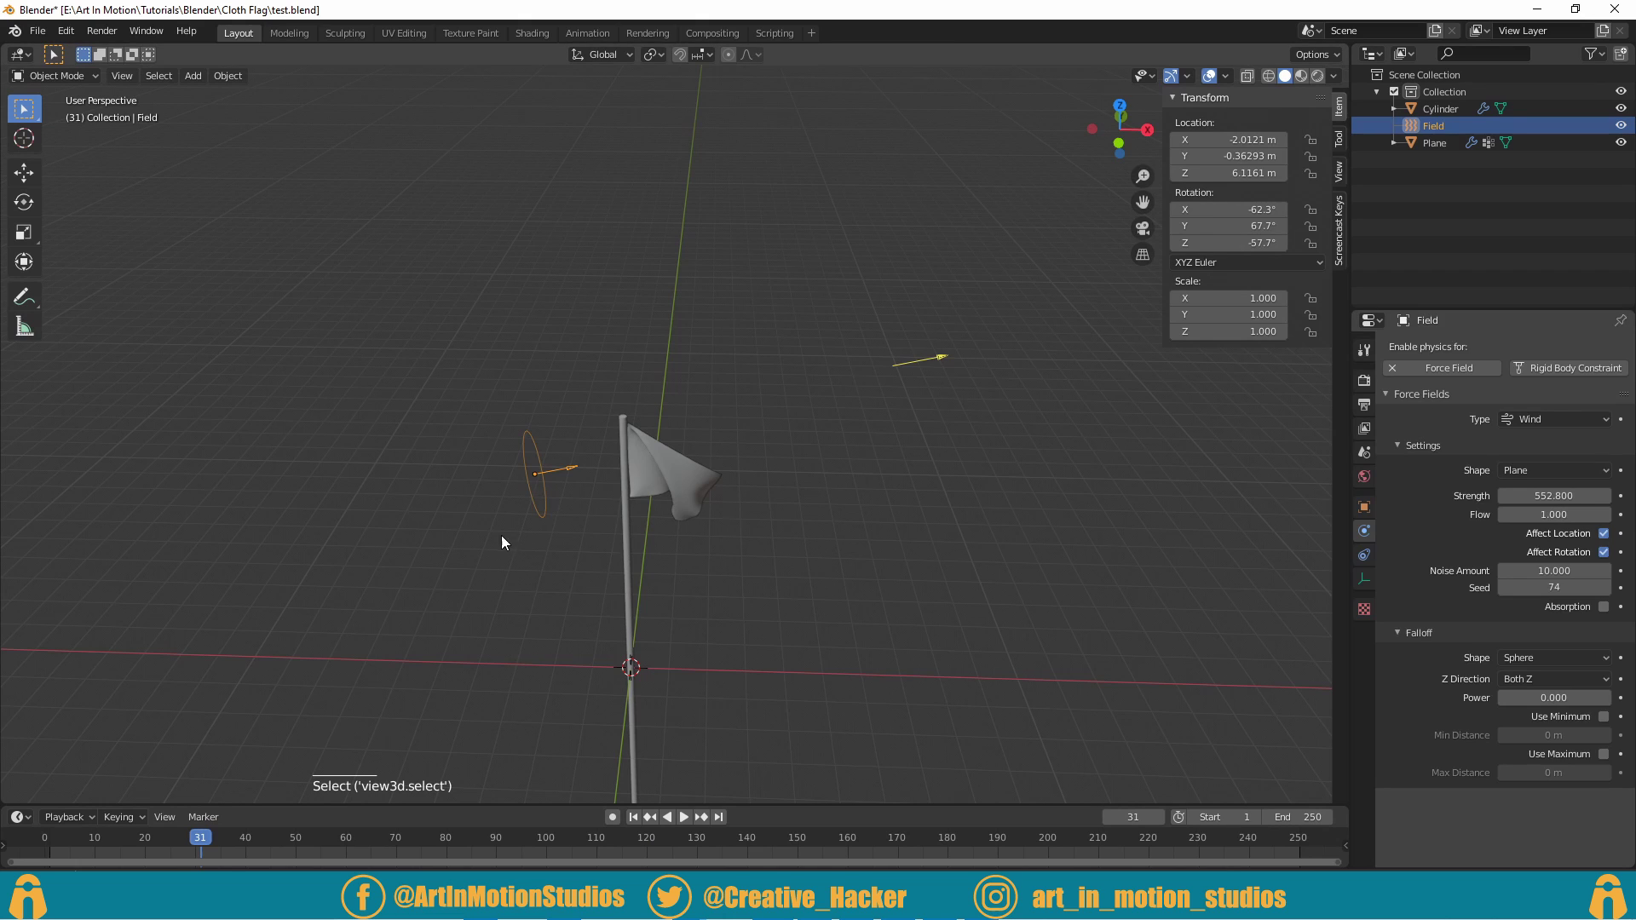
Step: Delete the wind field and replay the cloth simulation from frame 1 without it
key("Delete")
left_click(683, 827)
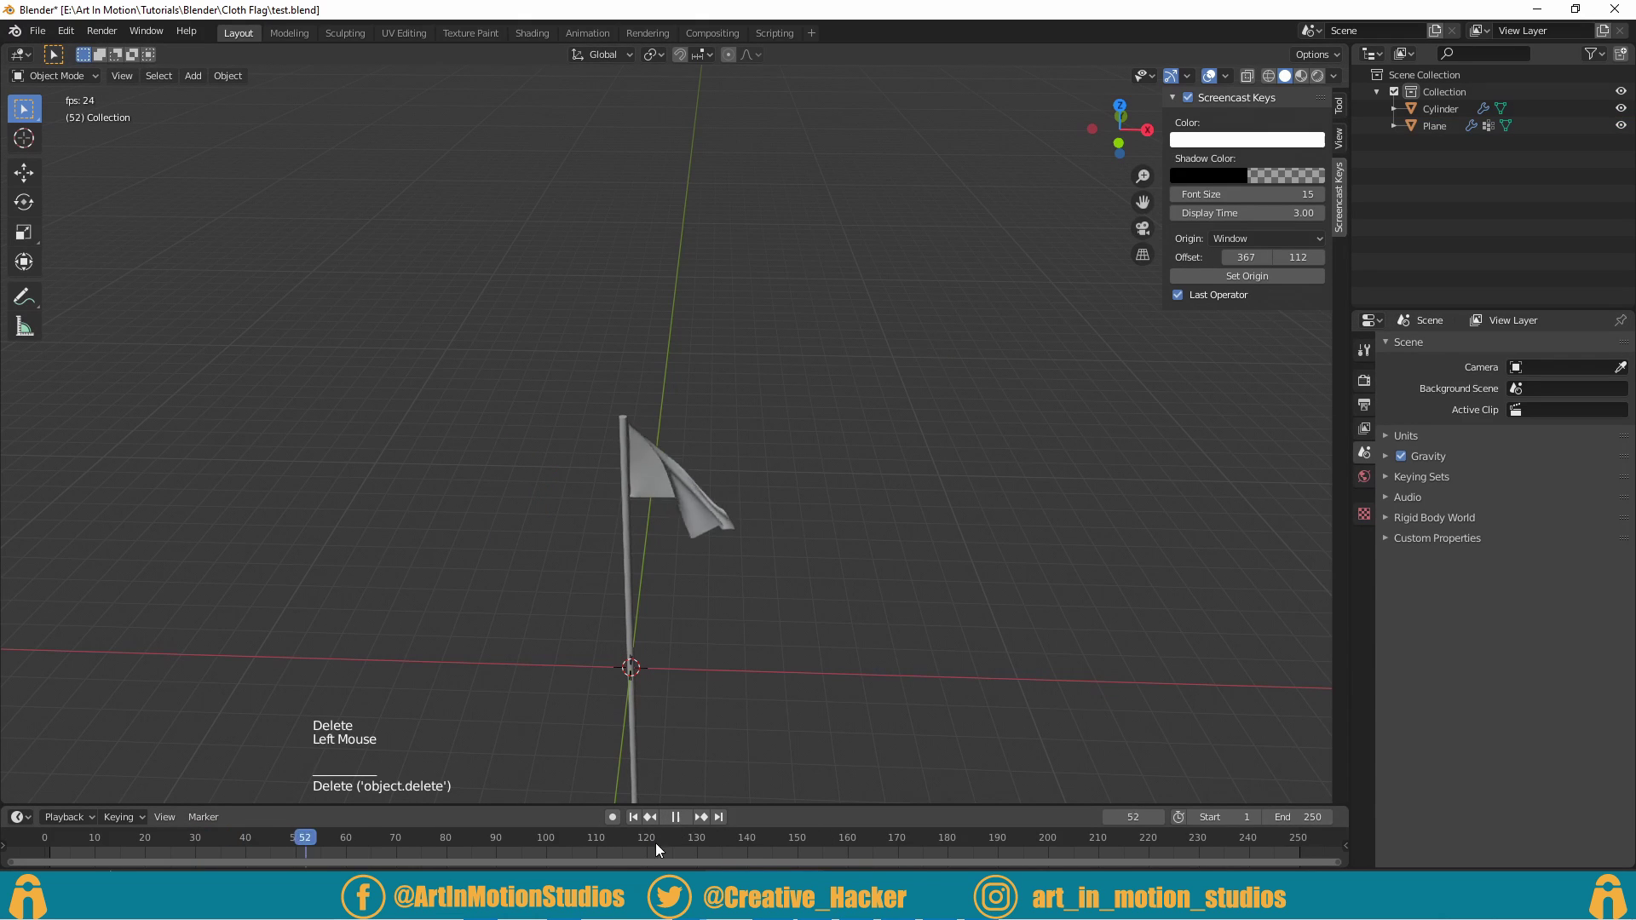
key("Escape")
double_click(648, 828)
left_click(693, 821)
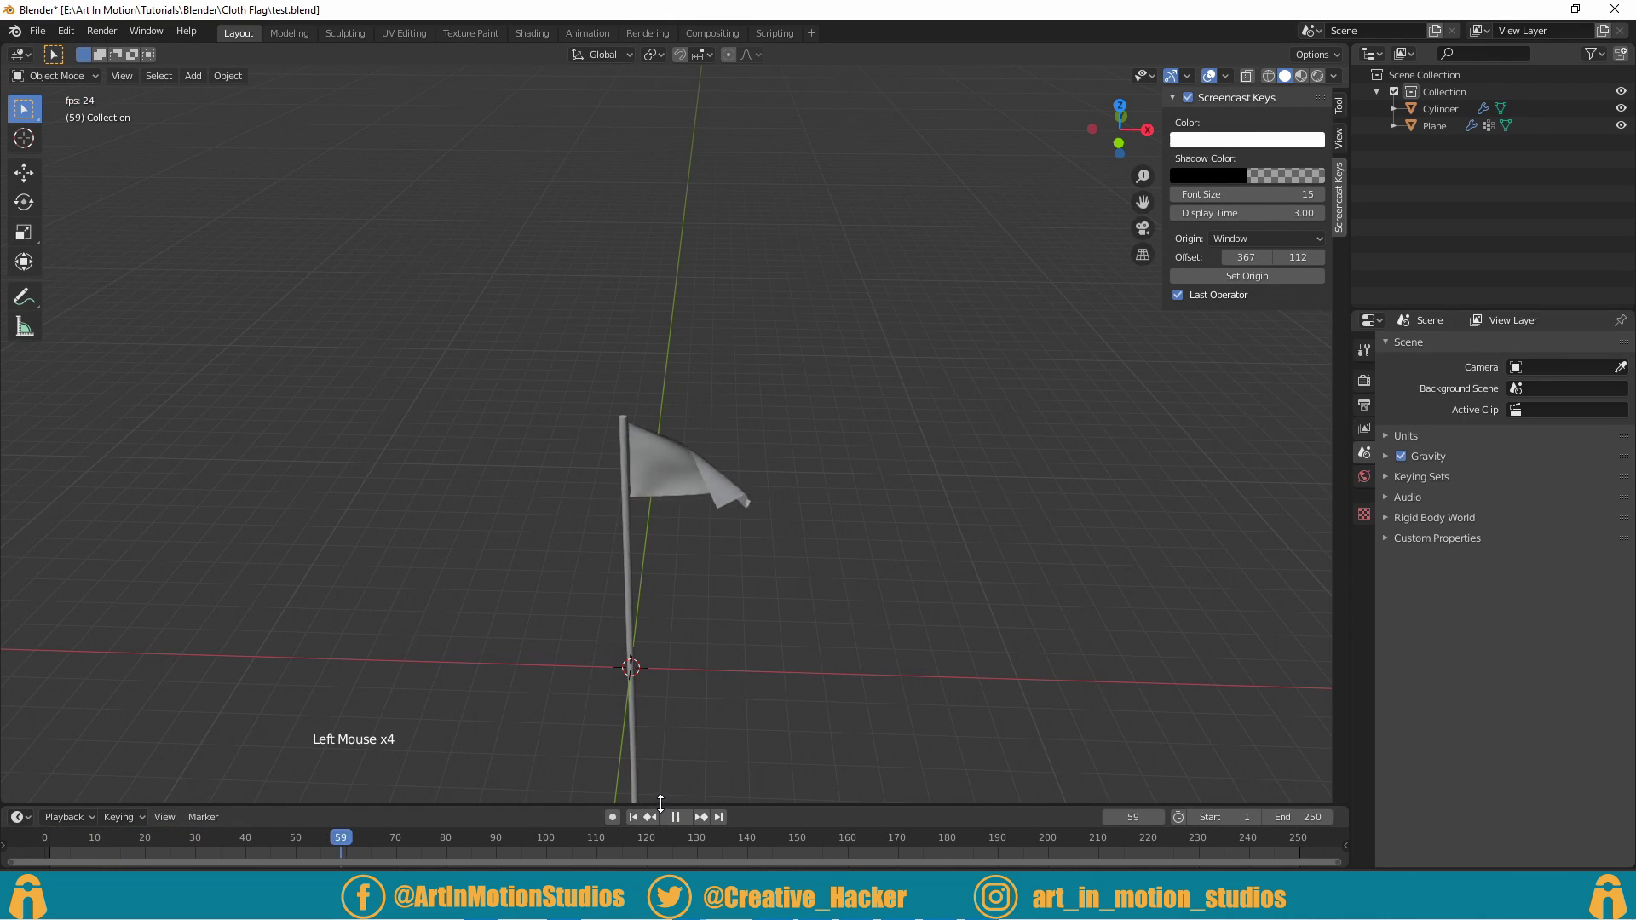
key("Escape")
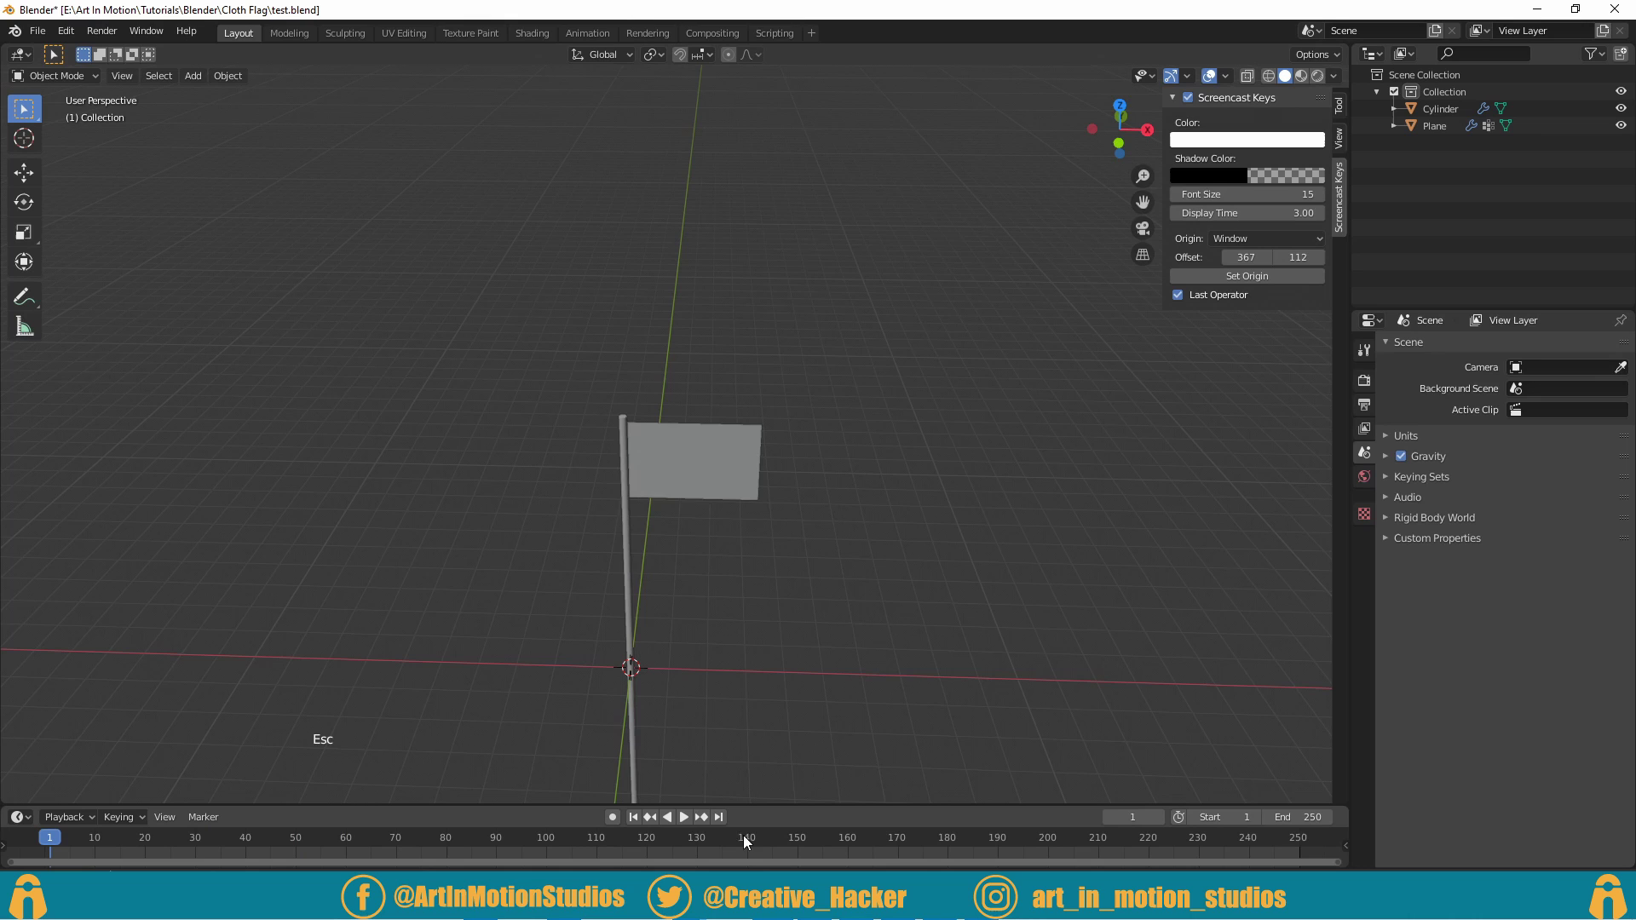
left_click(687, 827)
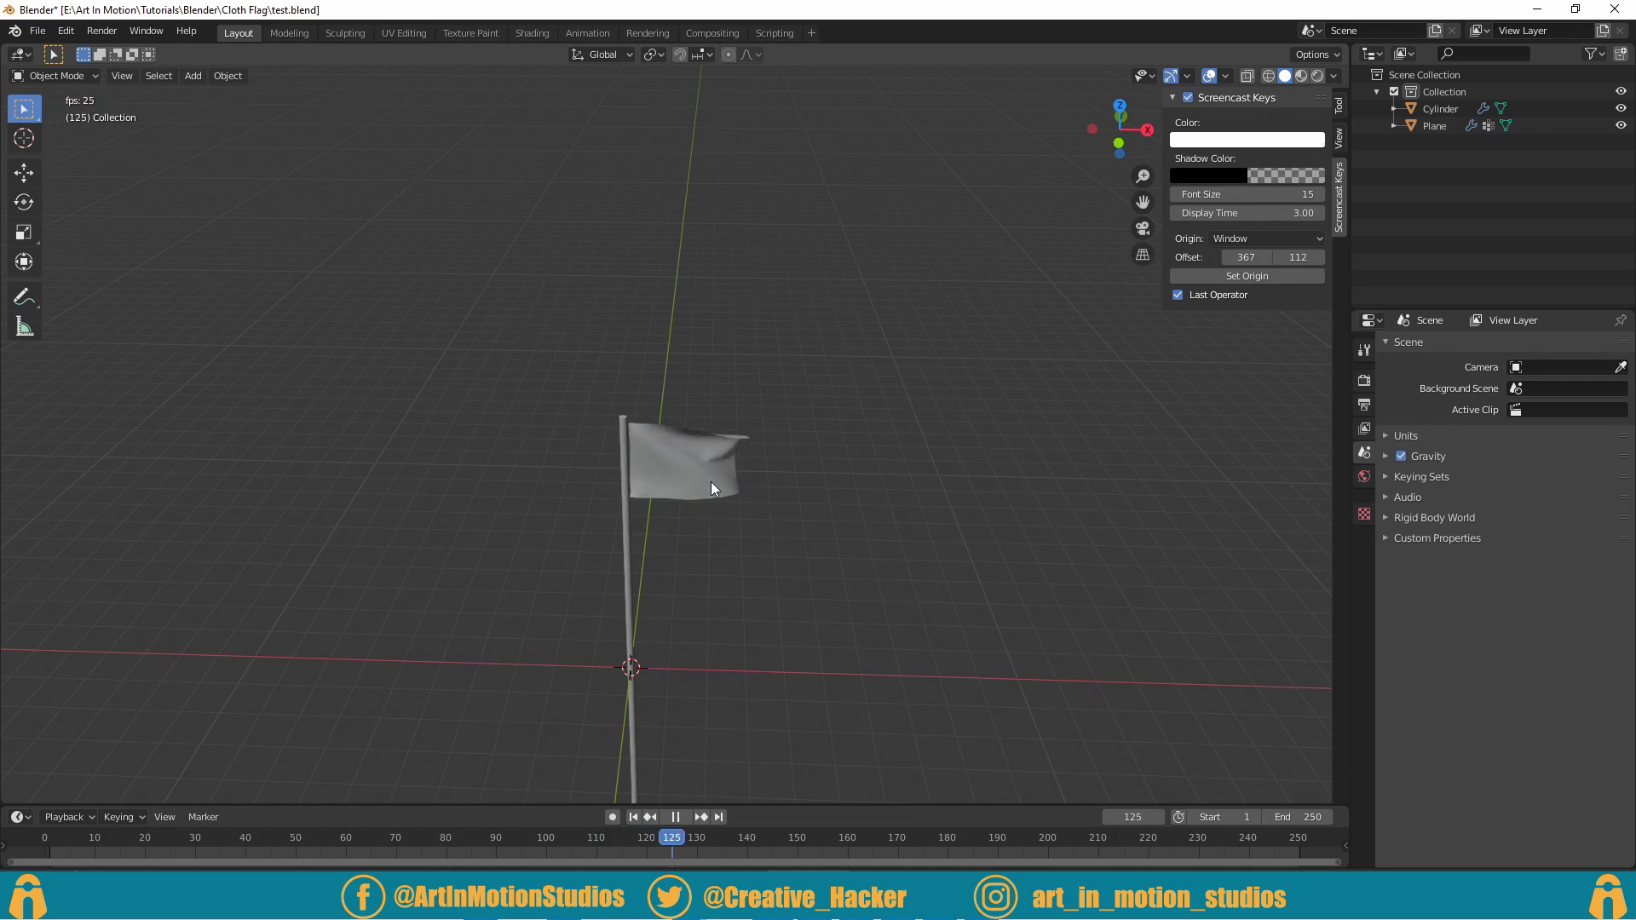
left_click(675, 821)
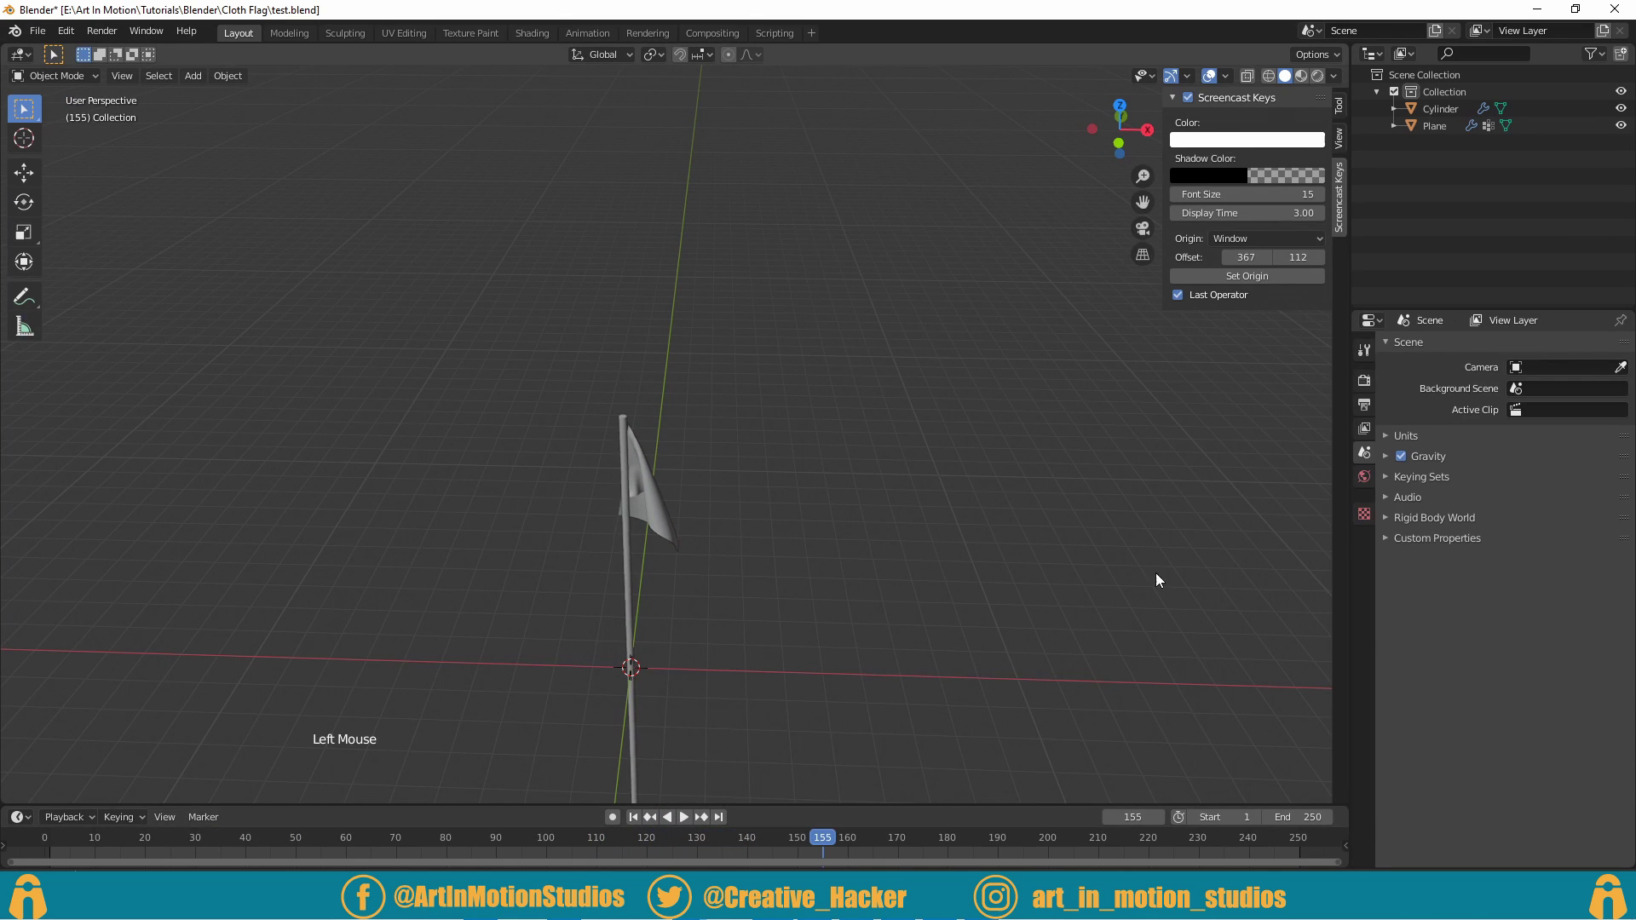
Step: Select the flag plane, raise Cloth Quality Steps to 6, and replay to check it
left_click(669, 522)
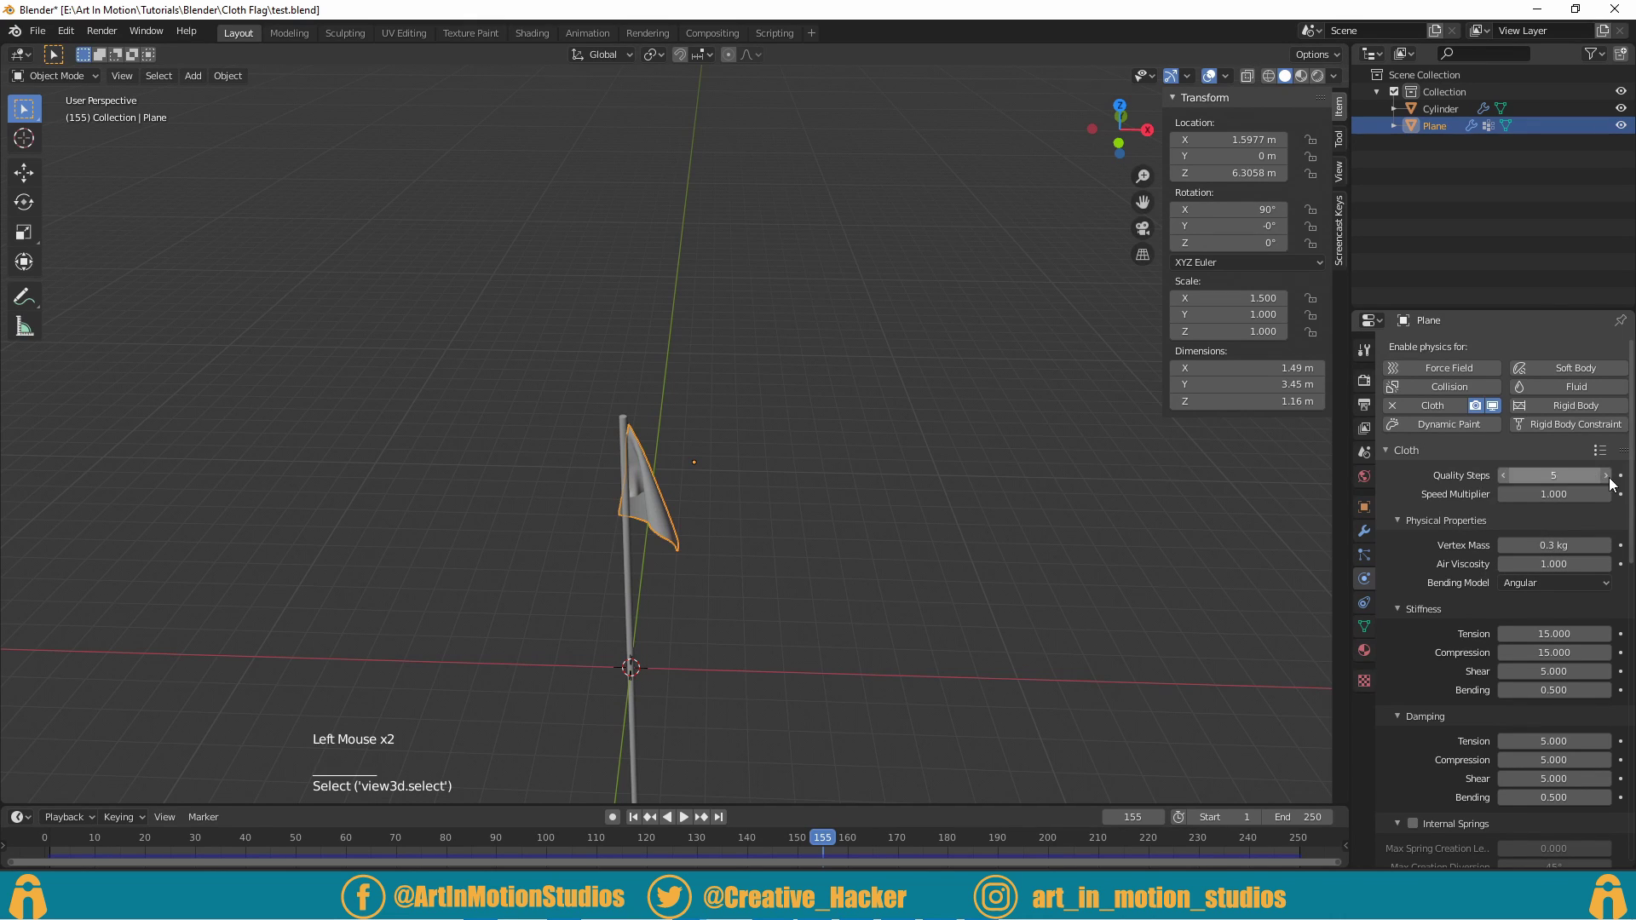
left_click(1616, 484)
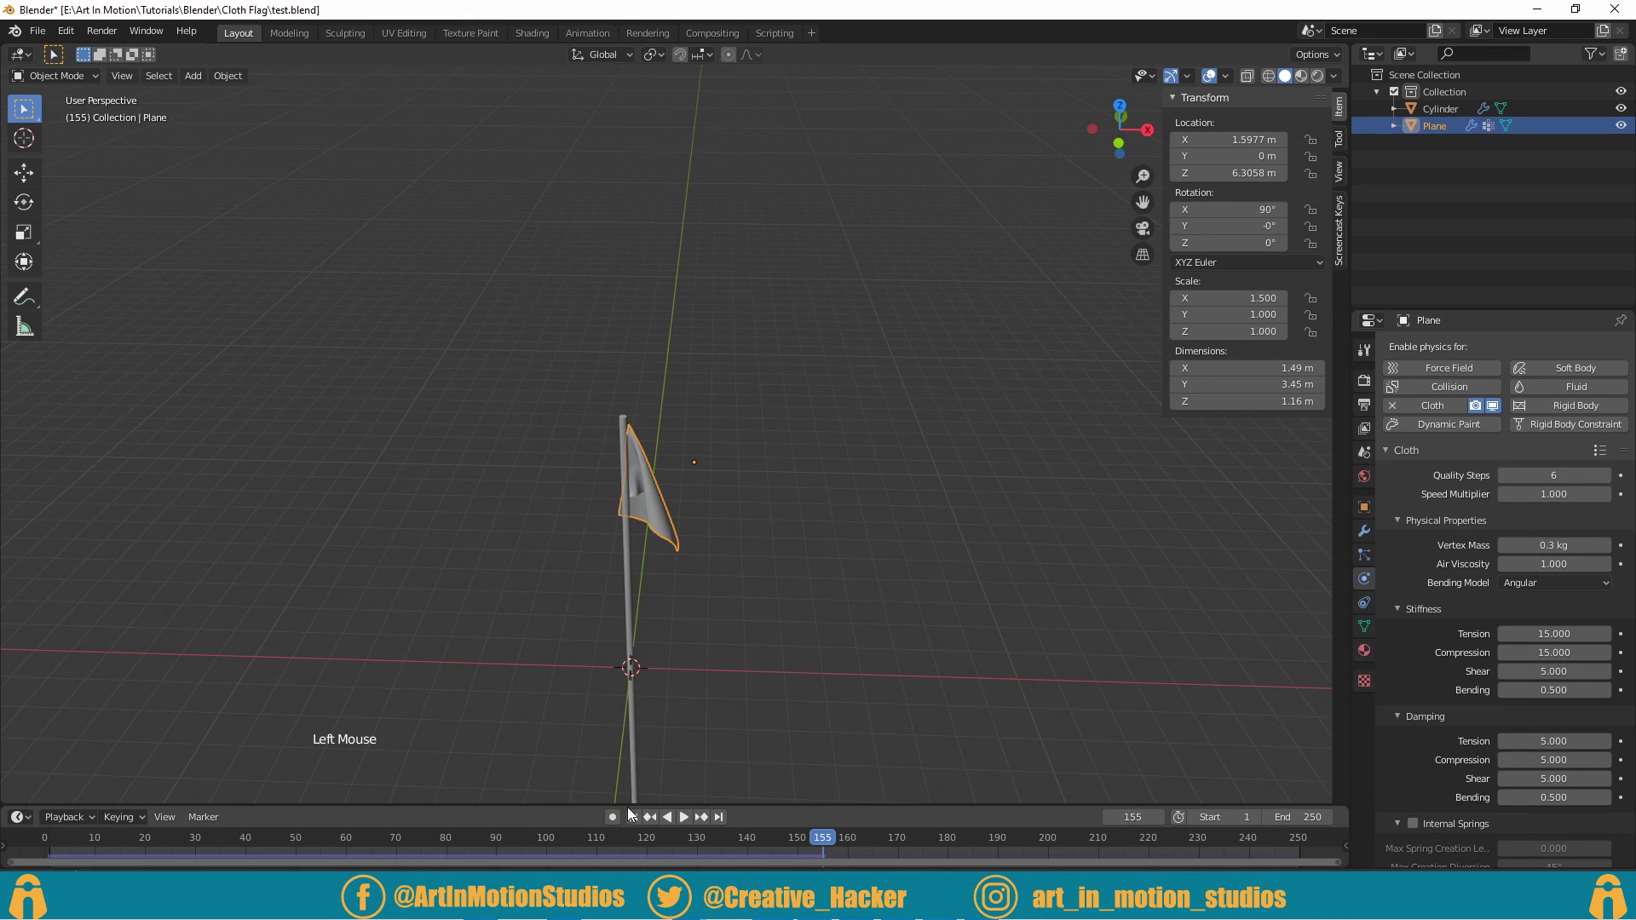
left_click(637, 818)
left_click(694, 827)
key("Escape")
double_click(681, 823)
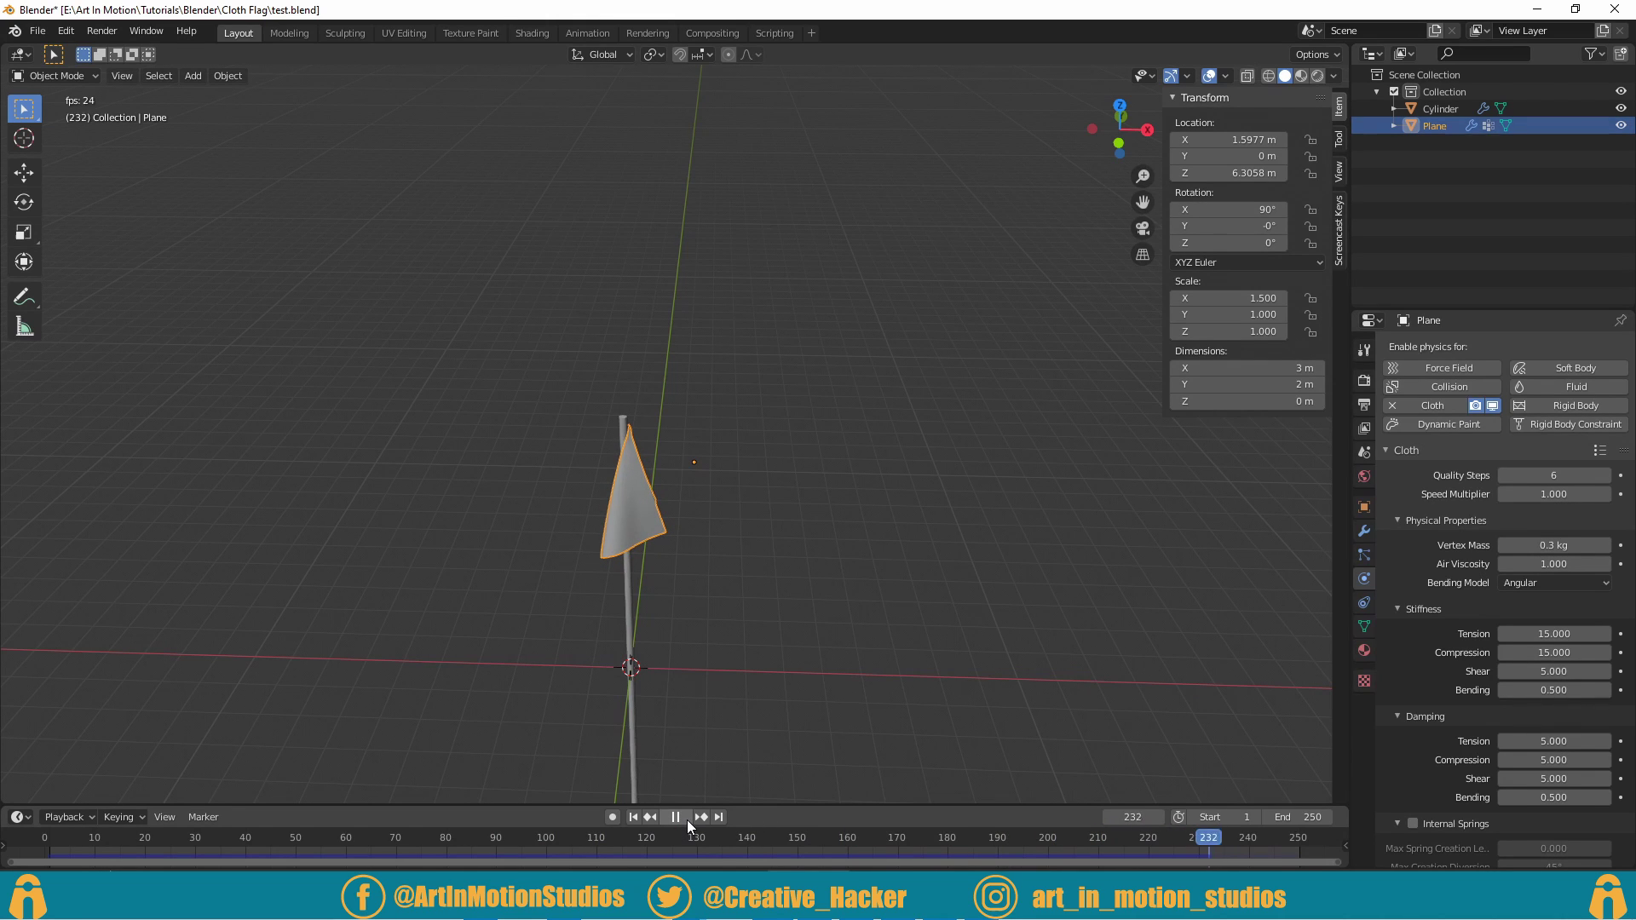
left_click(691, 827)
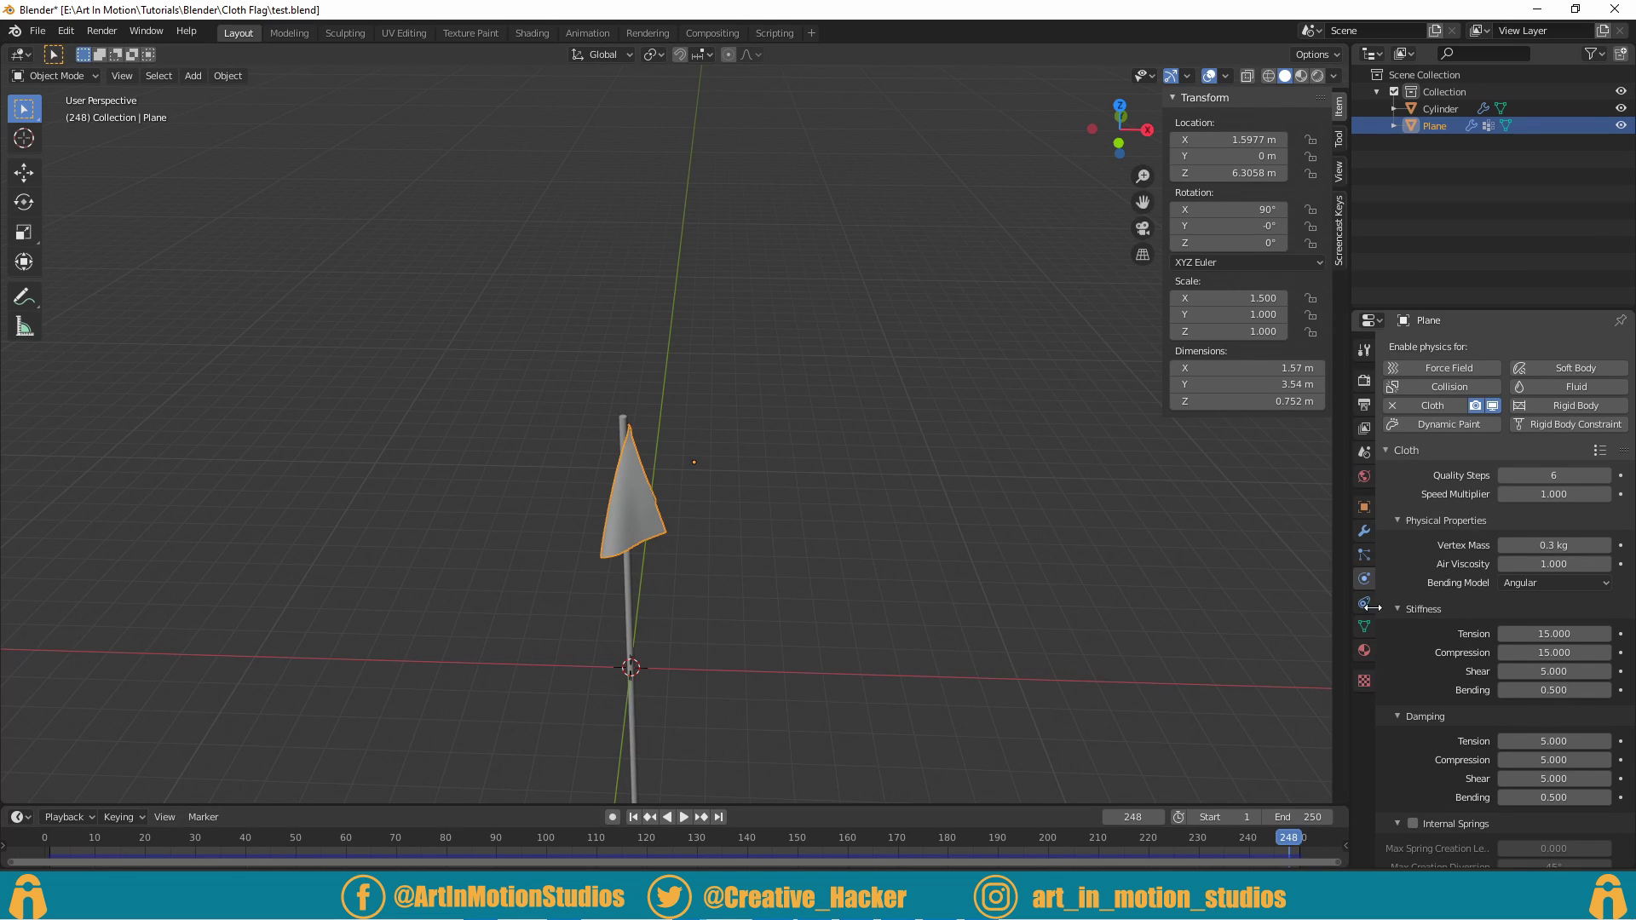
Step: Remove the flag's Cloth modifier and enable cloth physics again with defaults
key("ctrl+z")
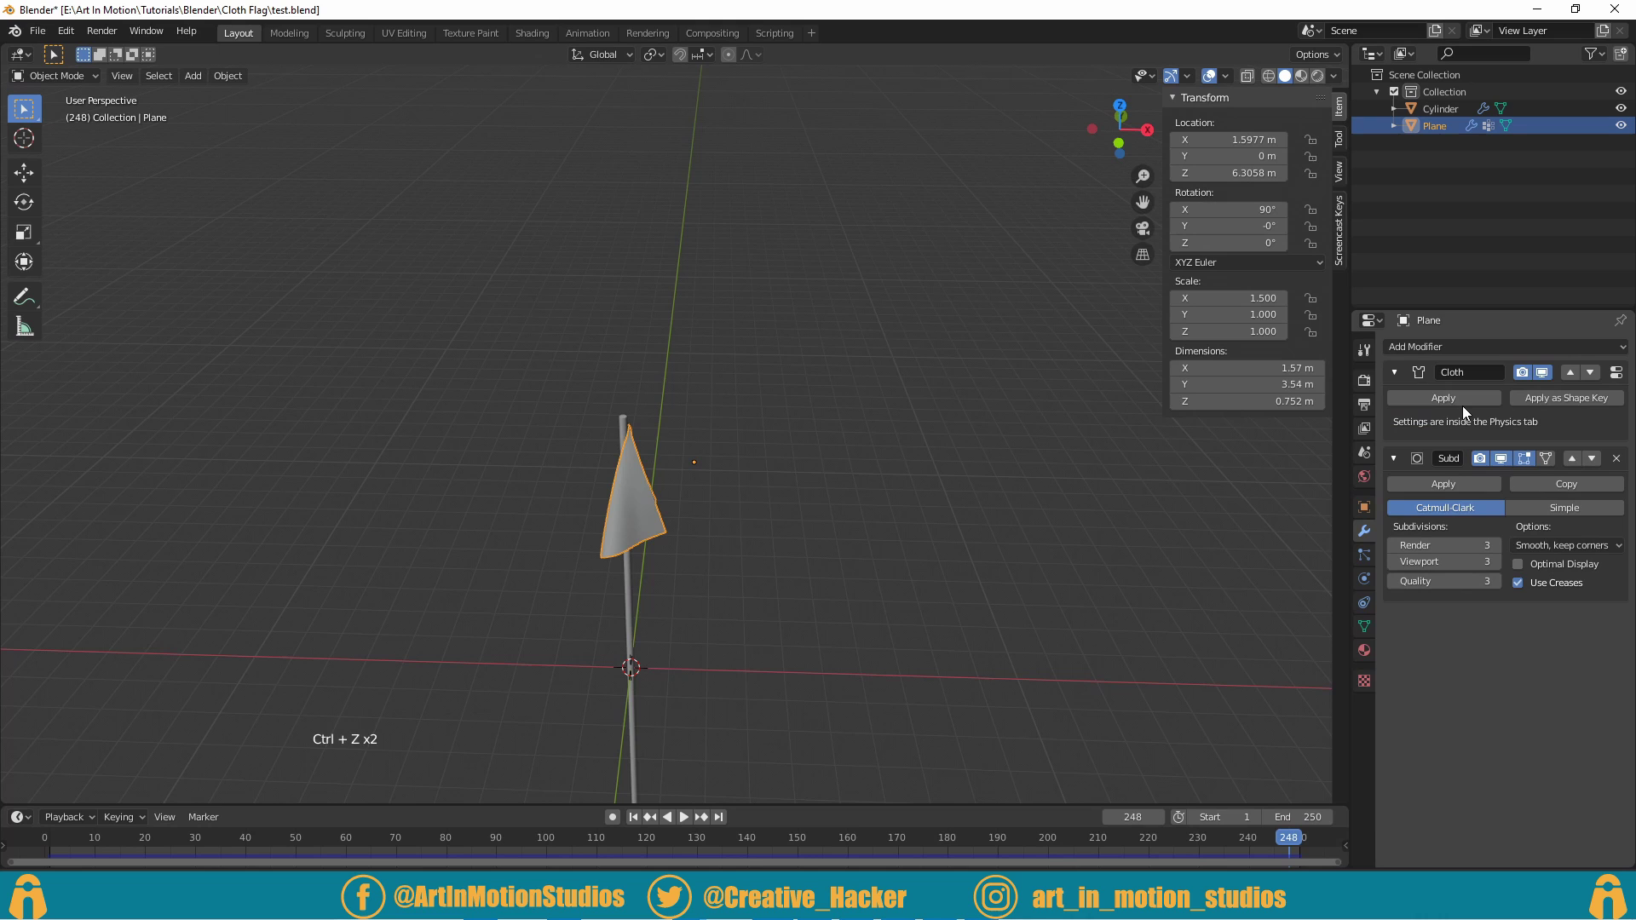
left_click(1457, 407)
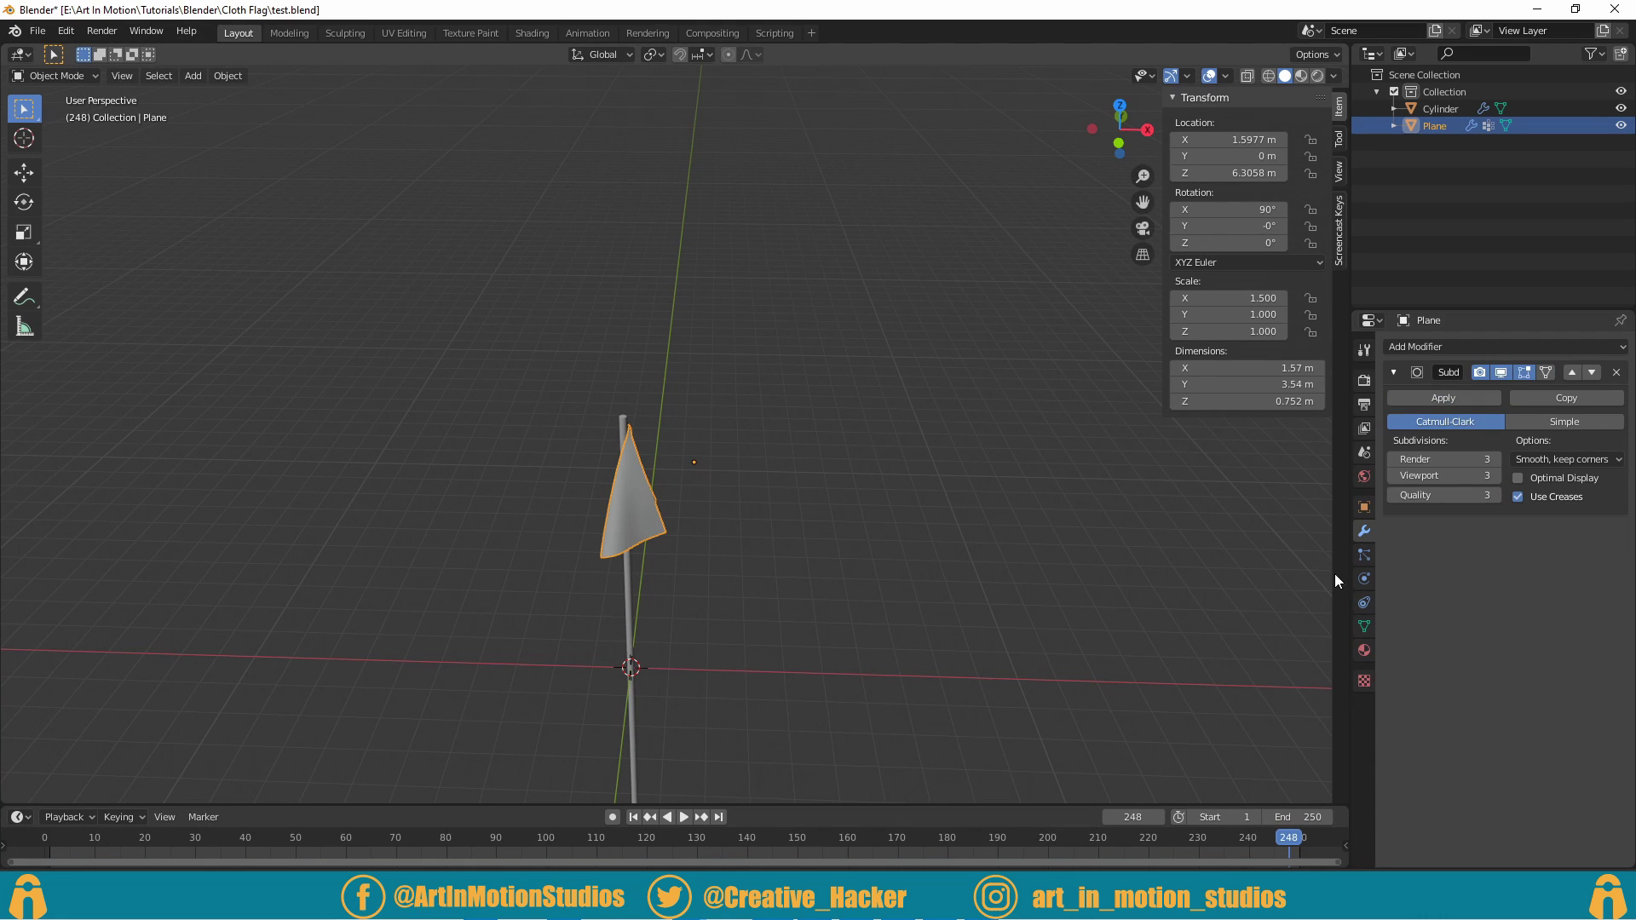
left_click(1365, 585)
left_click(1443, 415)
Step: Bring up the cloth material presets list, hovering Silk
scroll("down", 3)
left_click(1410, 737)
double_click(1549, 476)
scroll("up", 3)
left_click(1606, 453)
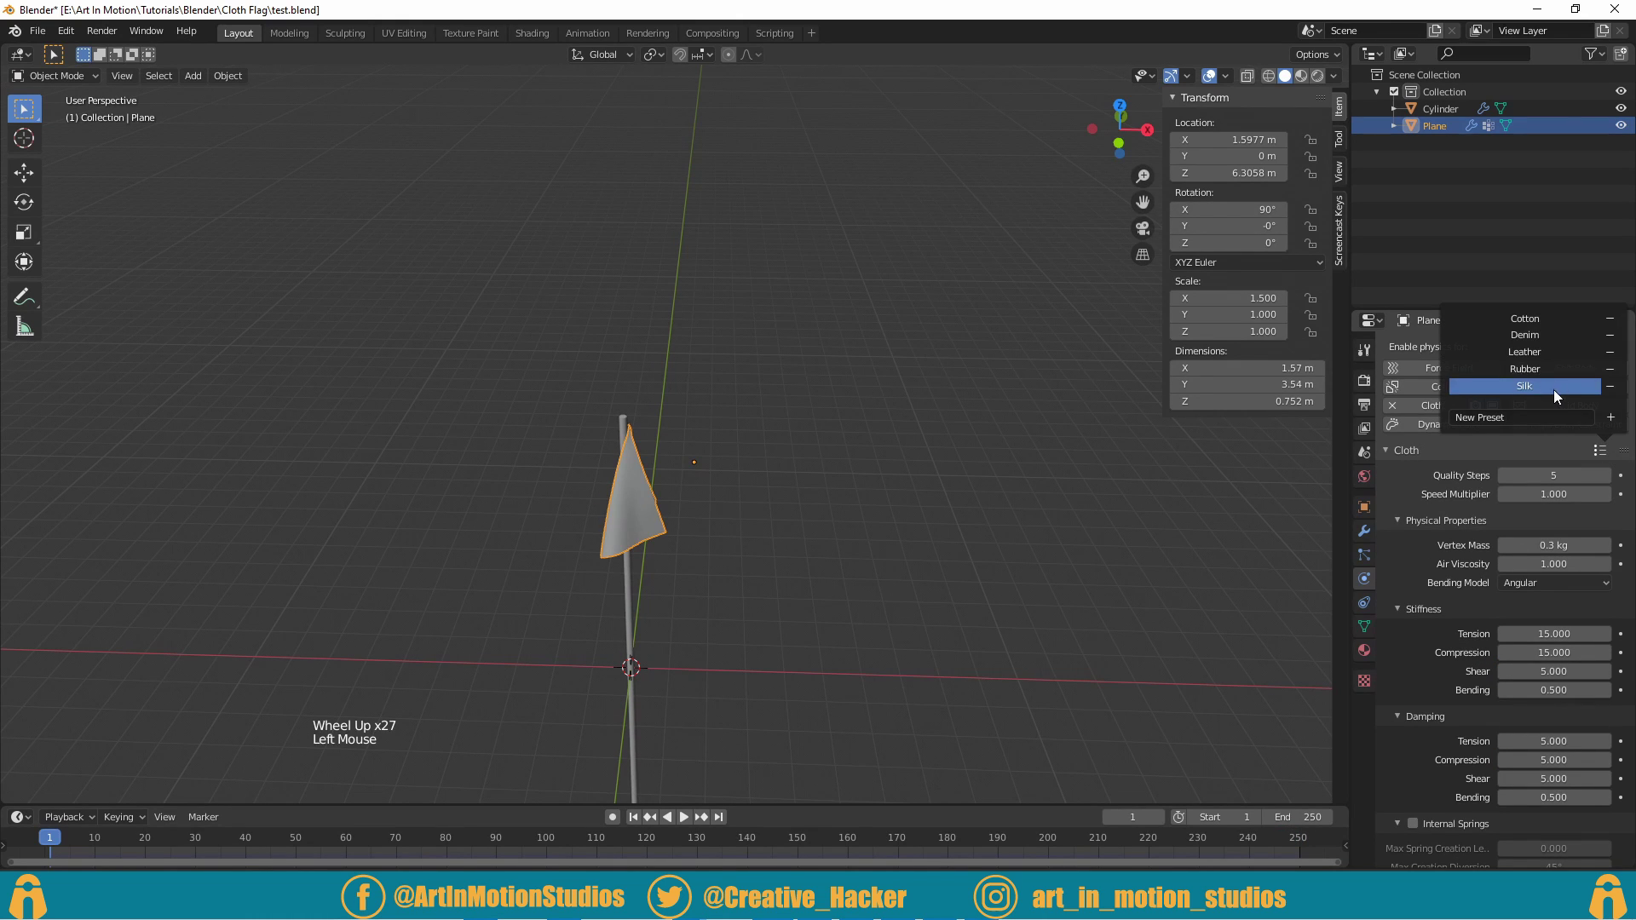
Step: Add a wind force field, rotate it about 92° on Z toward the flag, and move it left of the pole
key("shift+a")
key("shift+a")
key("r")
key("ctrl+z")
key("r")
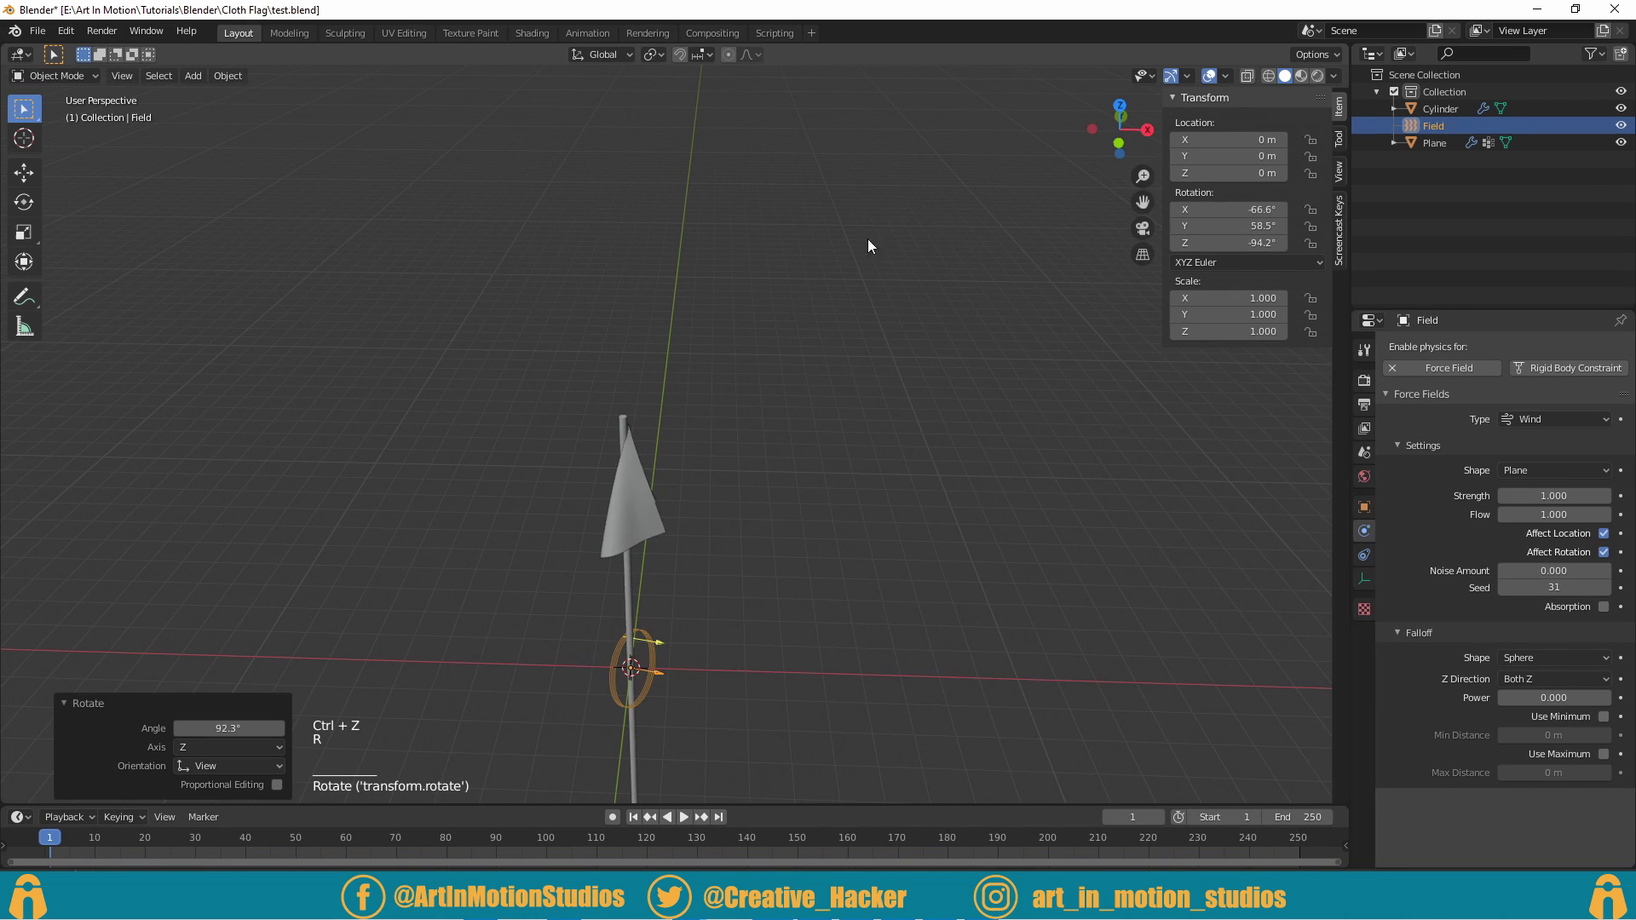
key("g")
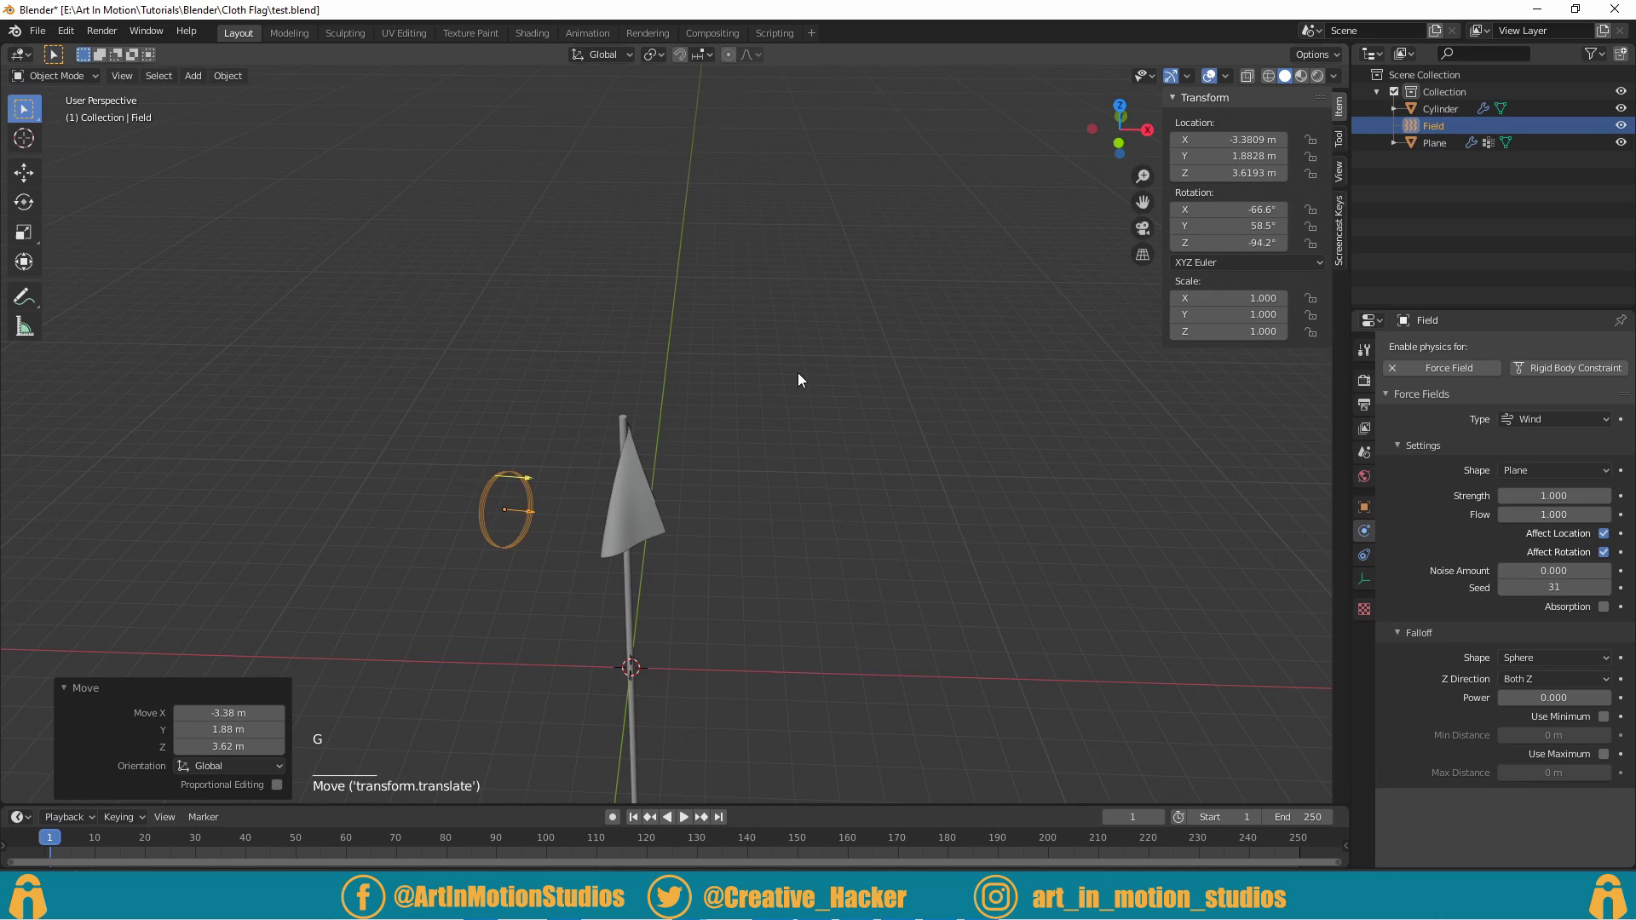
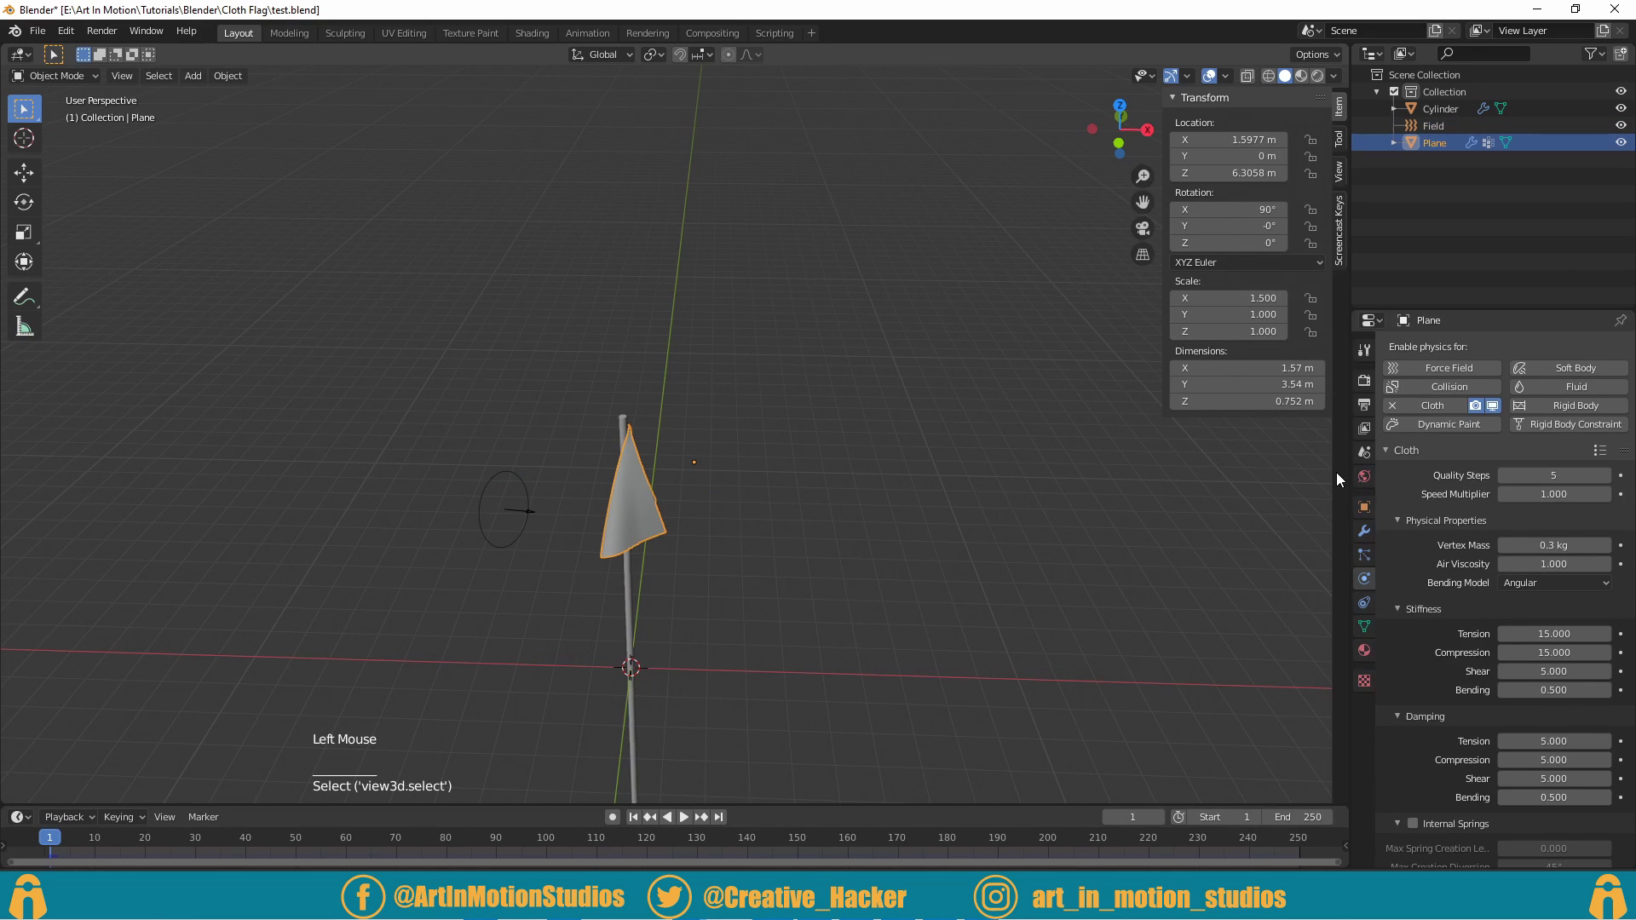
Step: Move the Cloth modifier above Subdivision in the flag's modifier stack
left_click(1366, 536)
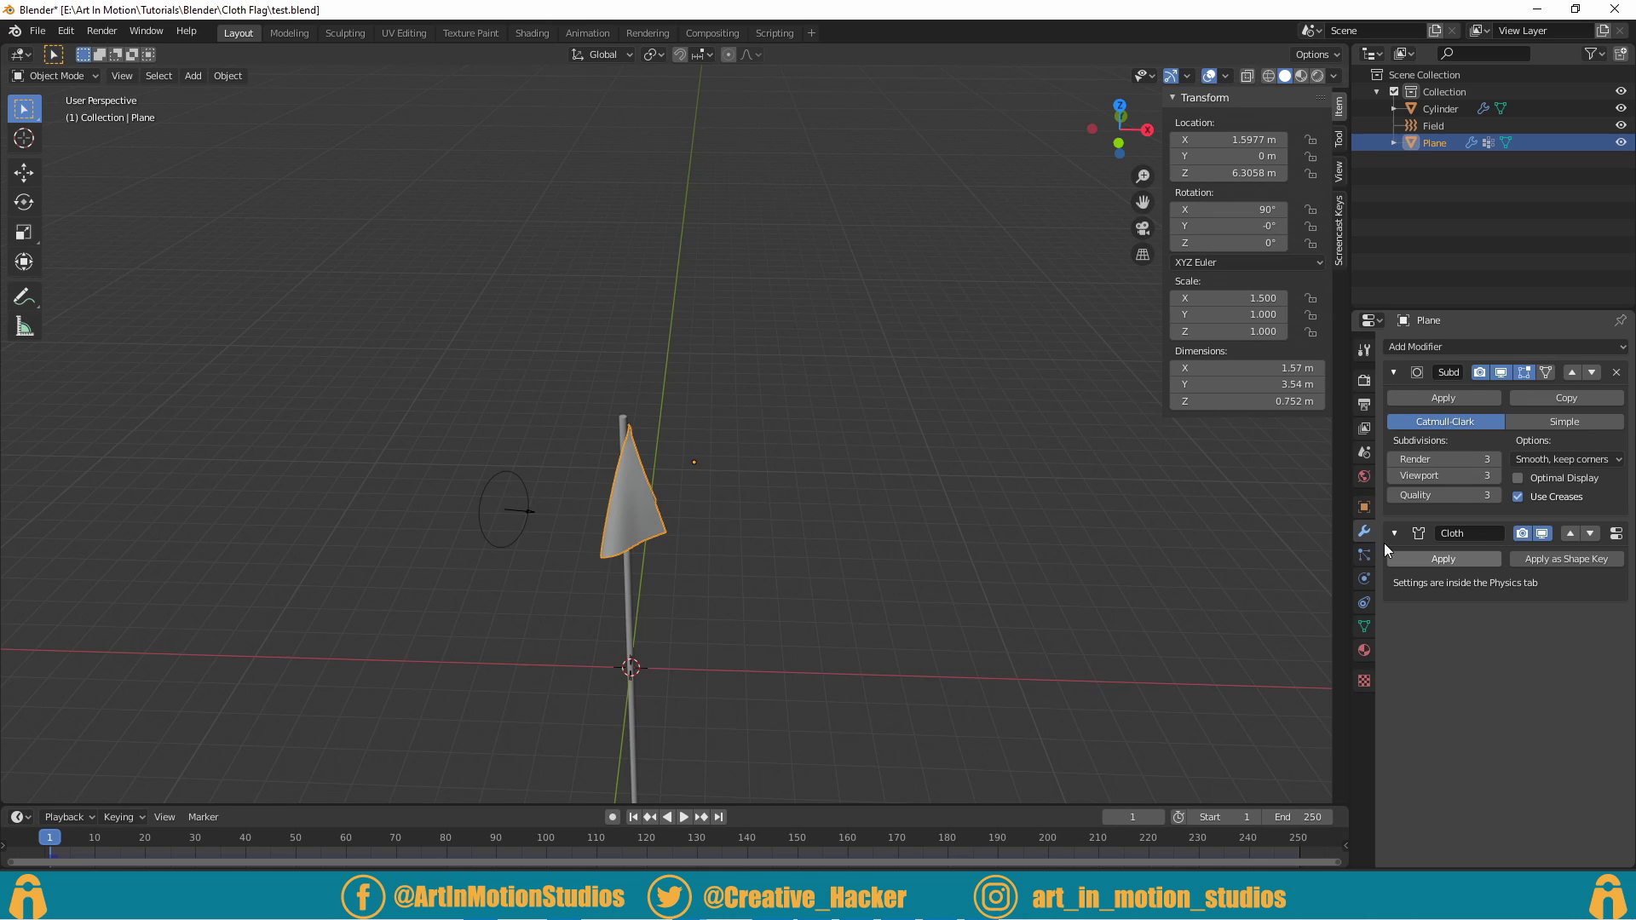
left_click(1365, 540)
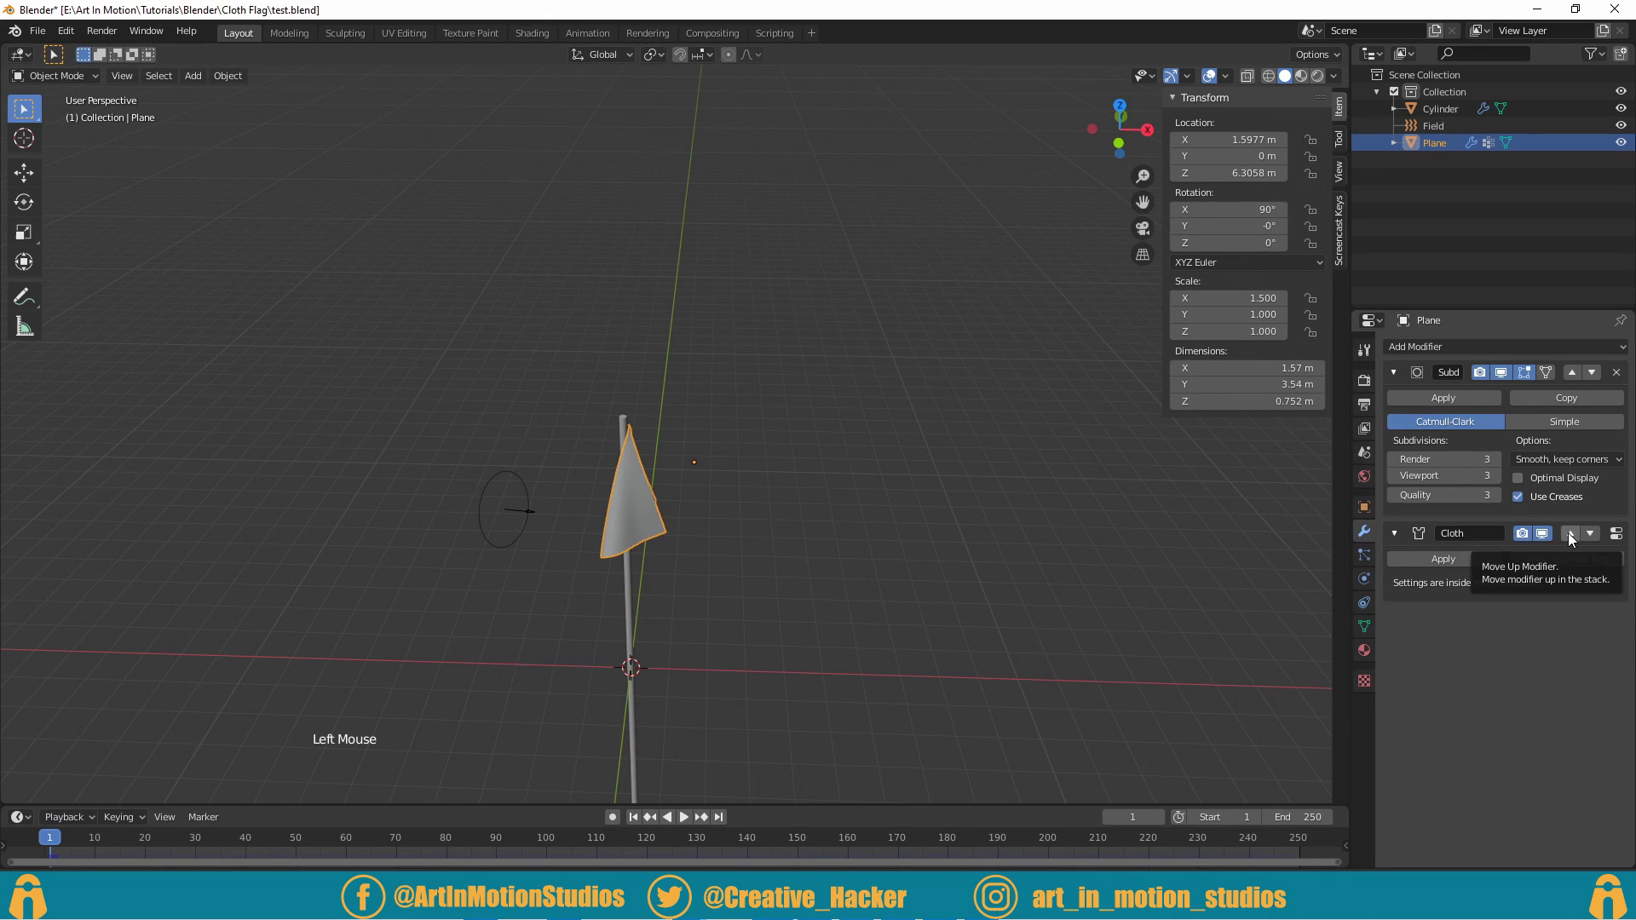
left_click(1573, 540)
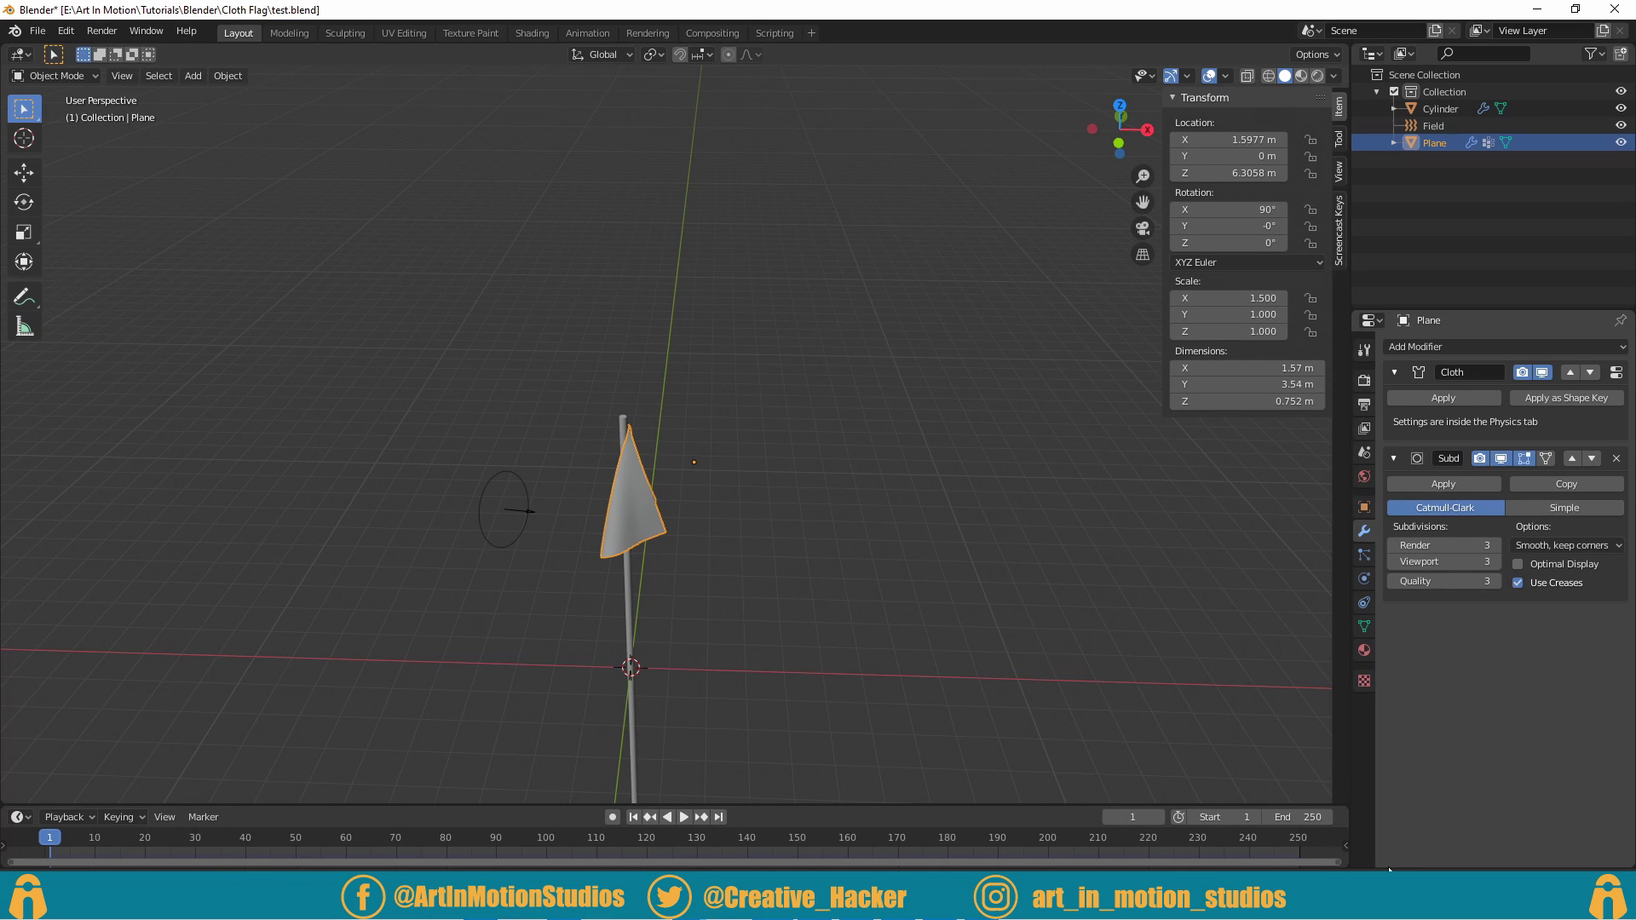
Step: Replay the simulation so the flag billows smoothly, pausing around frame 185
double_click(643, 826)
scroll("up", 3)
key("Escape")
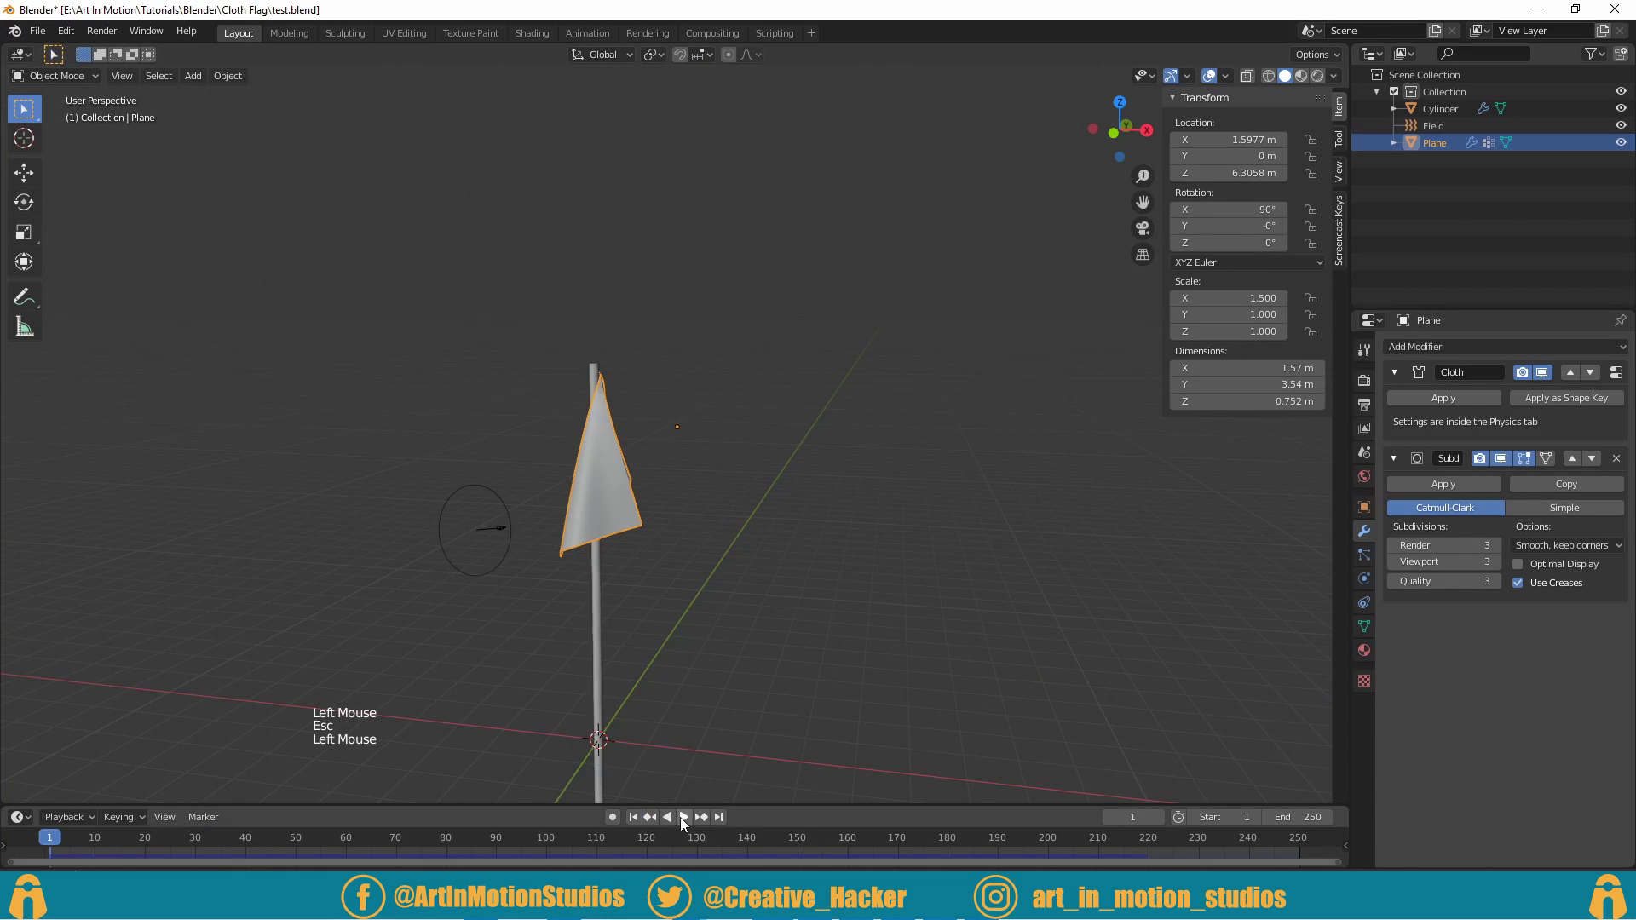
left_click(691, 822)
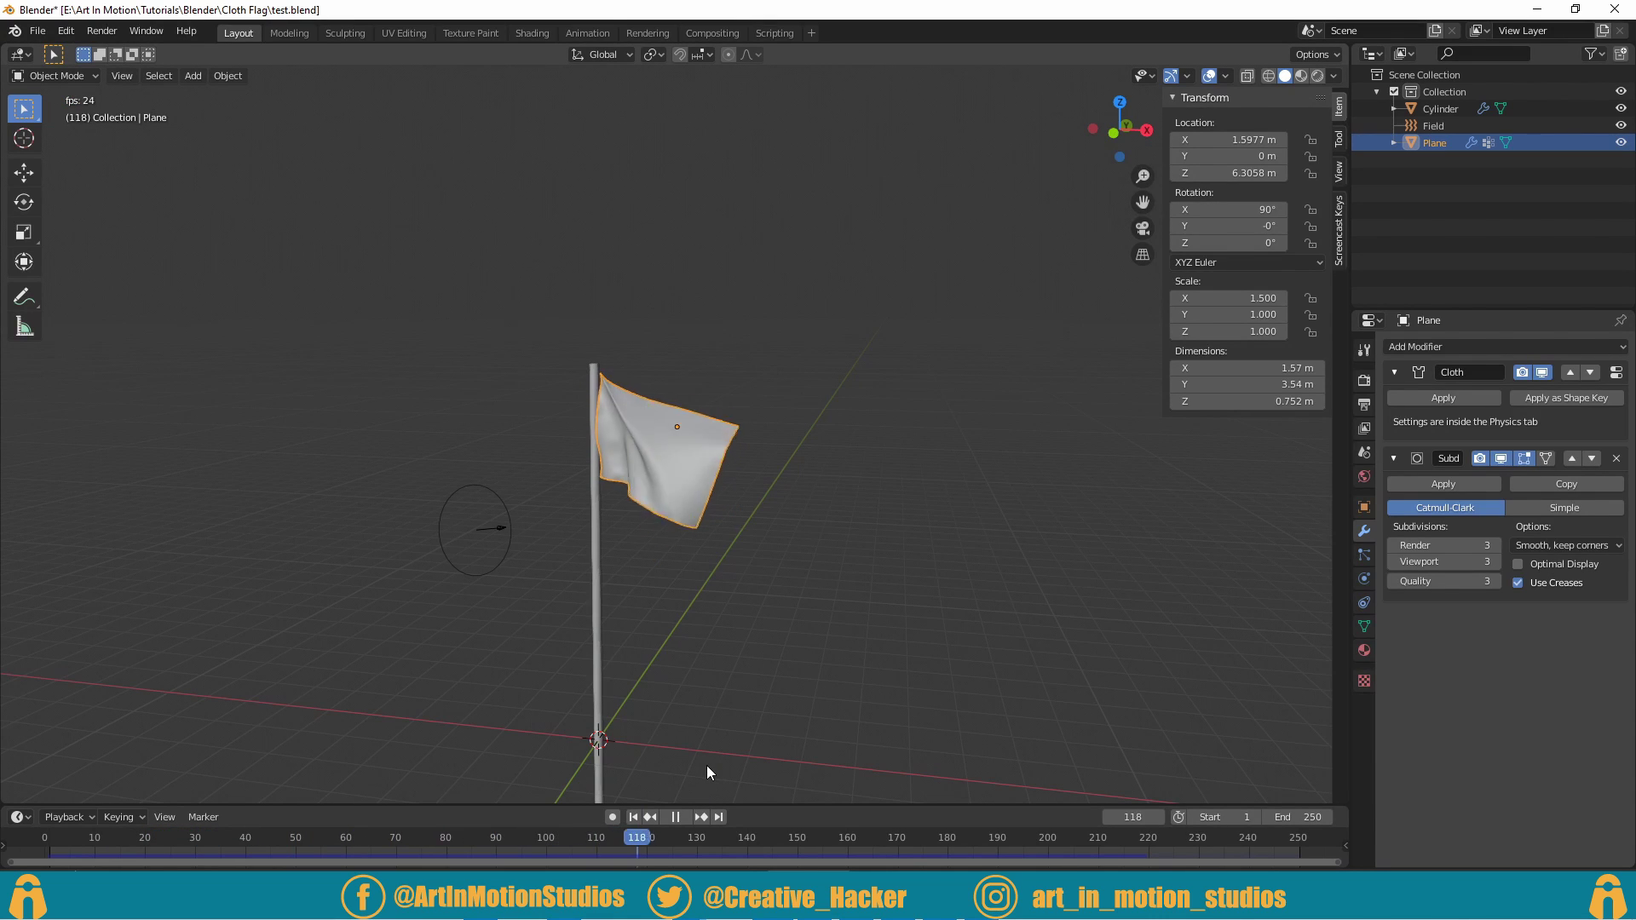
left_click(677, 599)
left_click(790, 842)
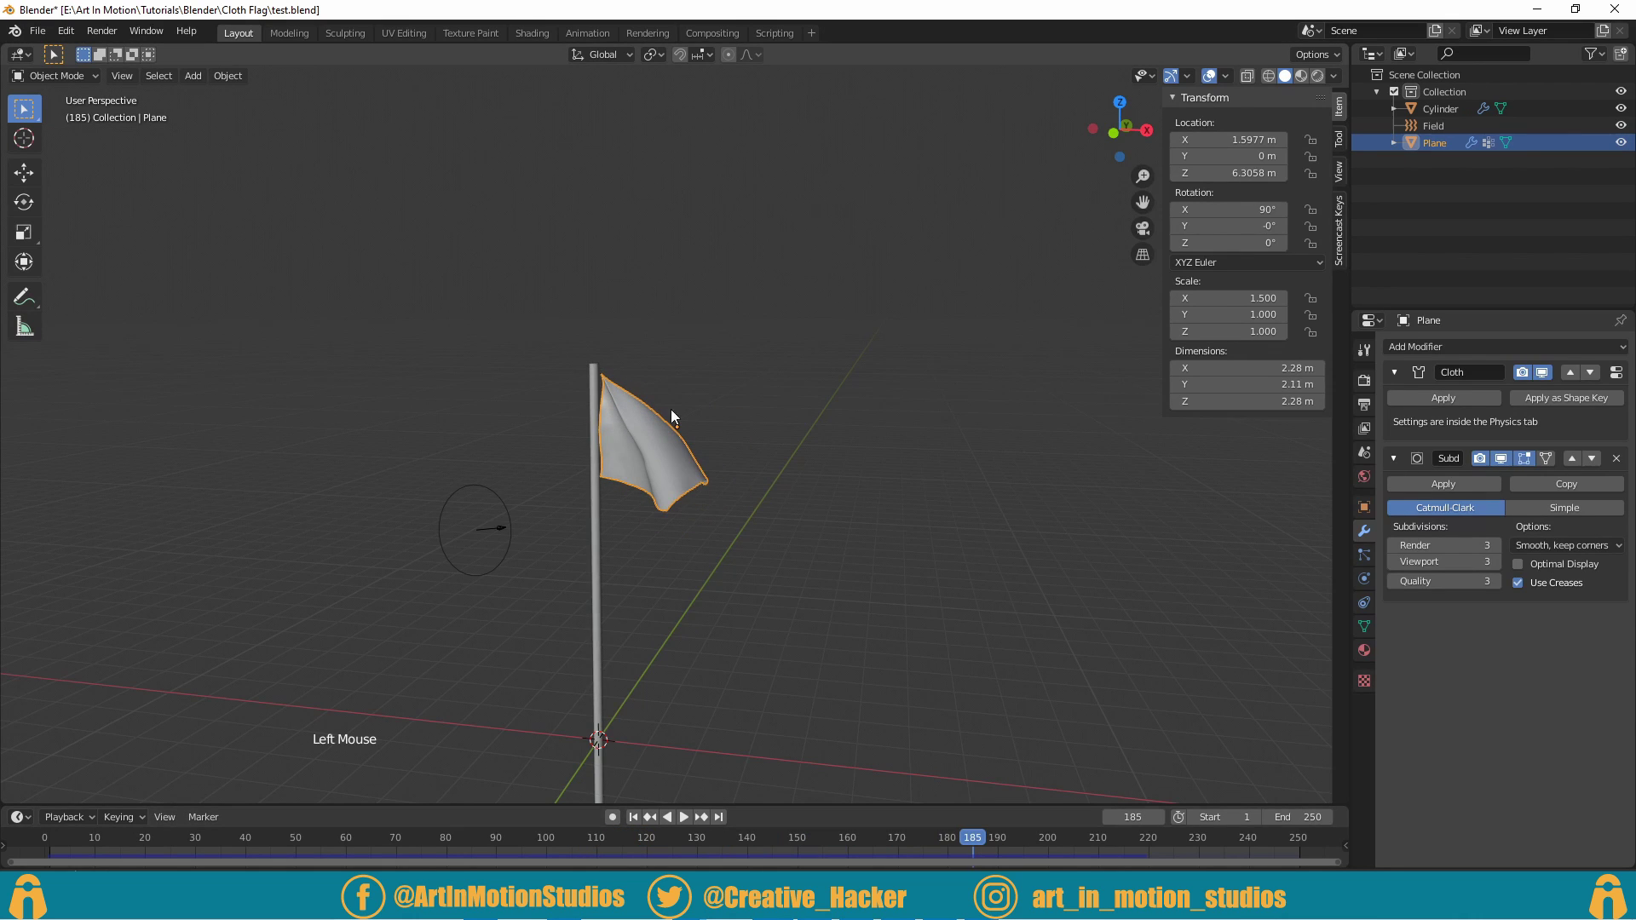
scroll("up", 3)
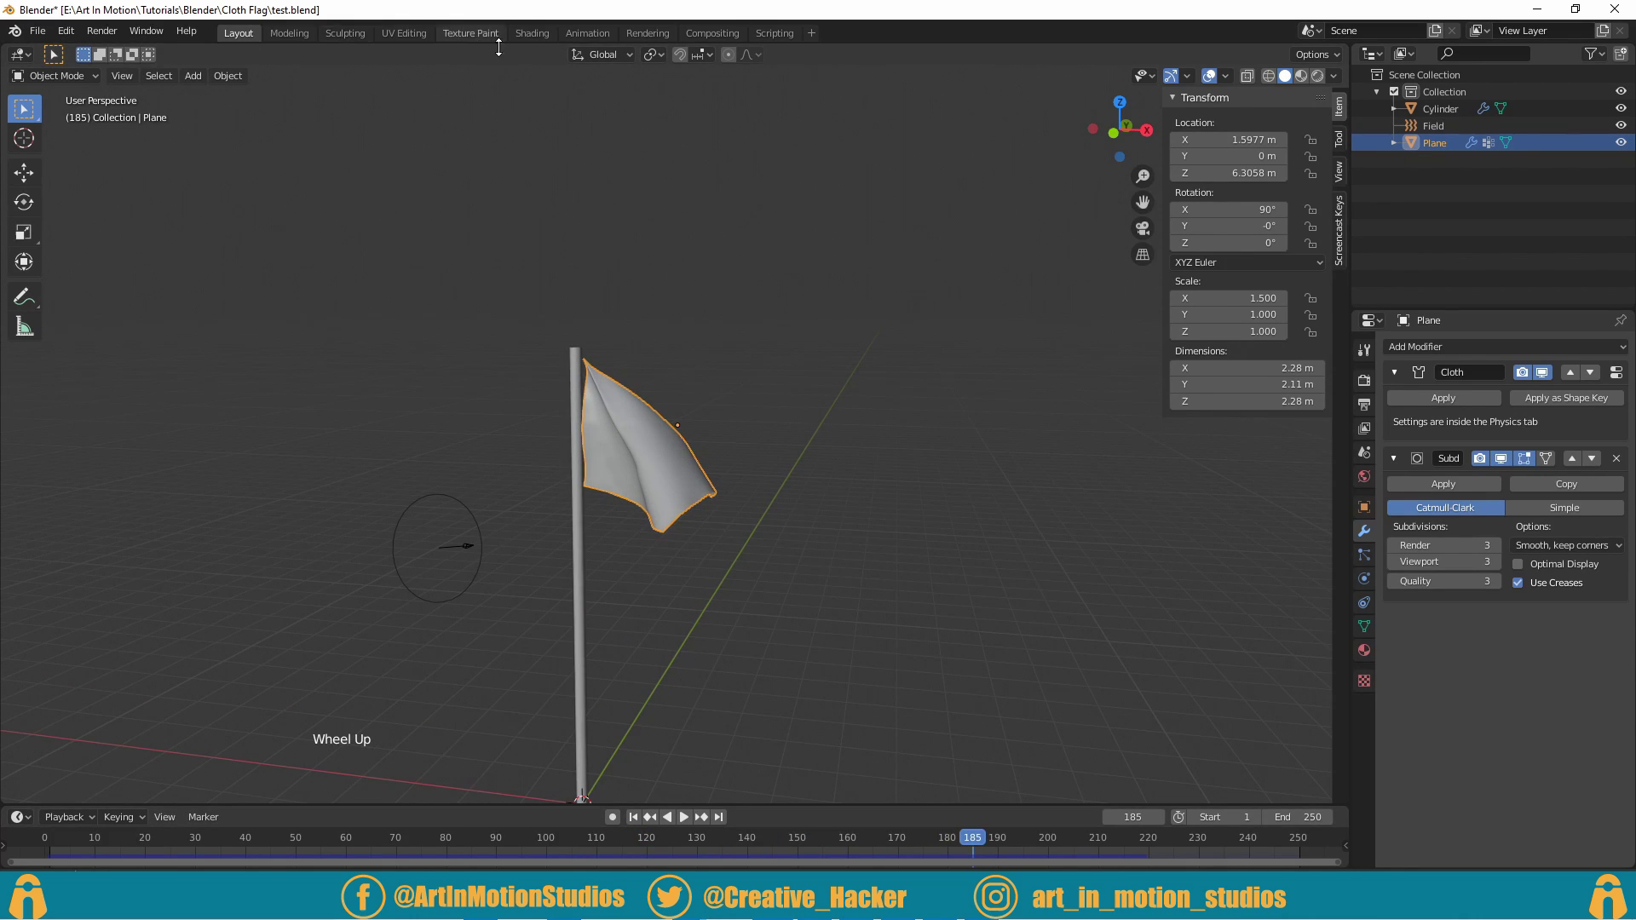
Step: Switch to the Shading workspace and frame the flag in the viewport
left_click(658, 455)
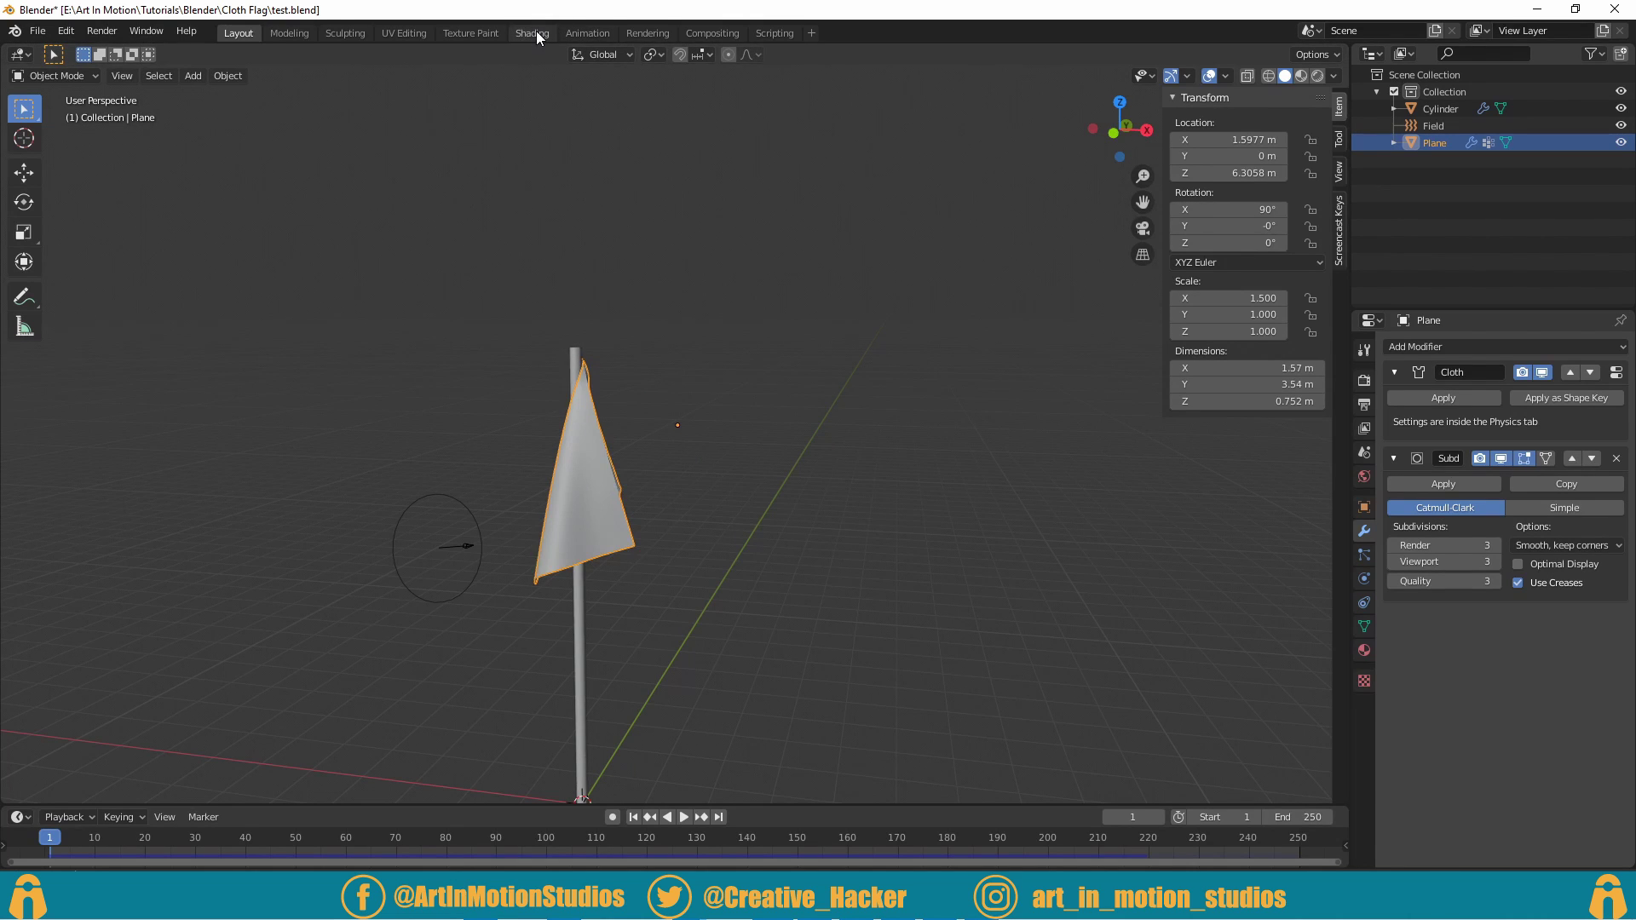
left_click(540, 38)
left_click(794, 167)
middle_click(846, 314)
scroll("up", 3)
middle_click(828, 290)
middle_click(897, 132)
left_click(871, 142)
scroll("up", 3)
middle_click(1022, 119)
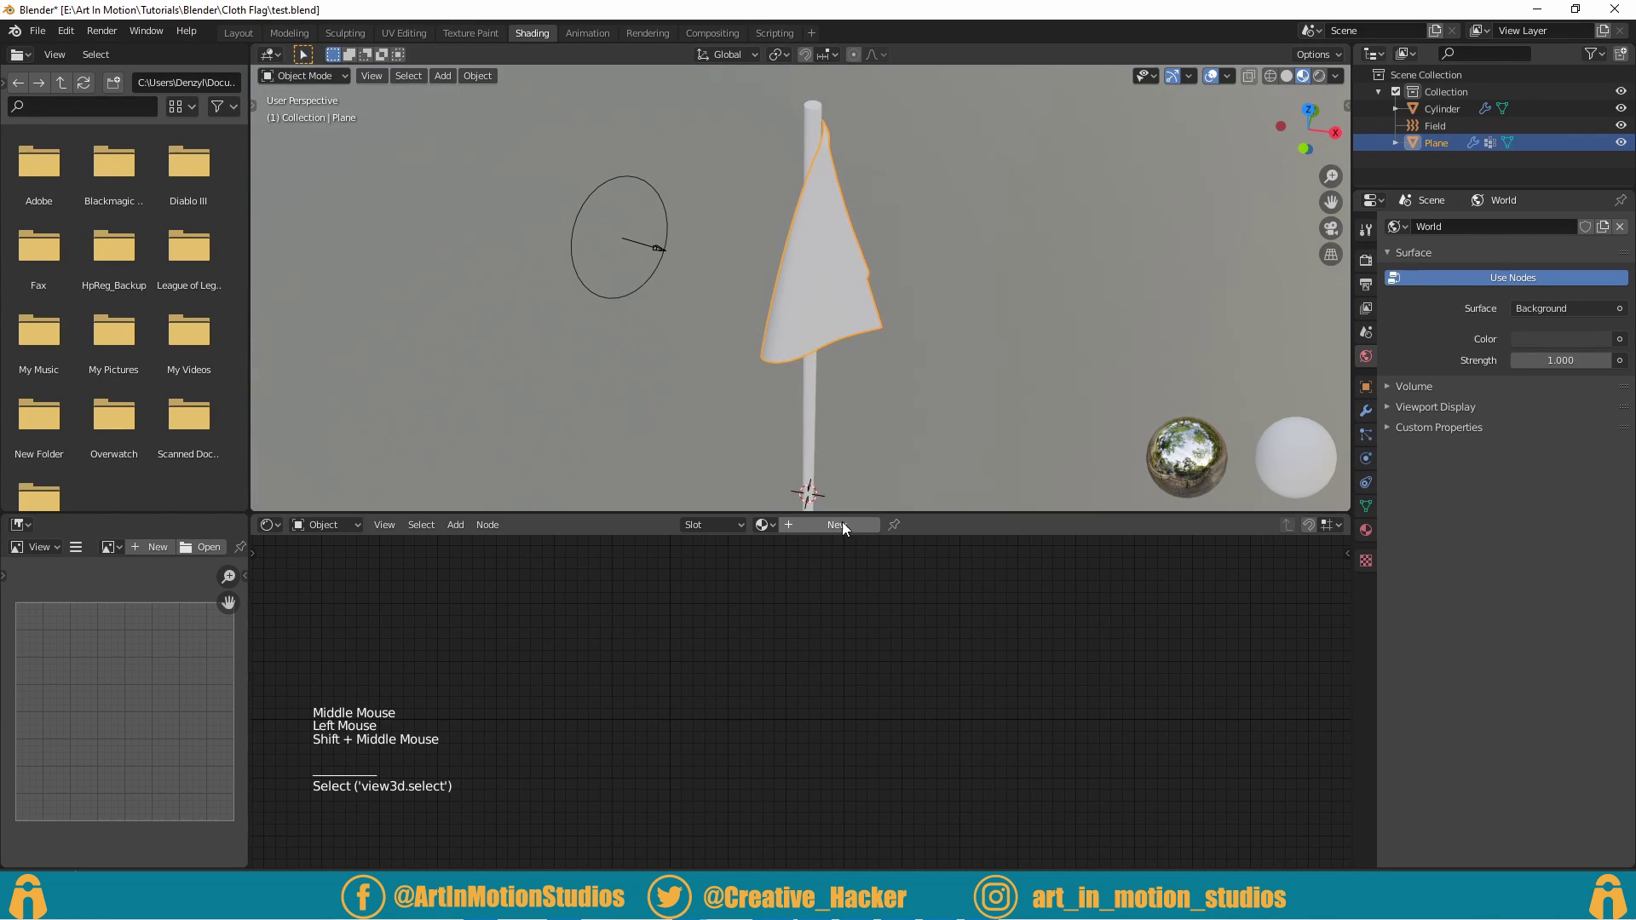
Step: Create a new material with an Image Texture za.png feeding Base Color
left_click(845, 535)
left_click(821, 650)
left_click(762, 613)
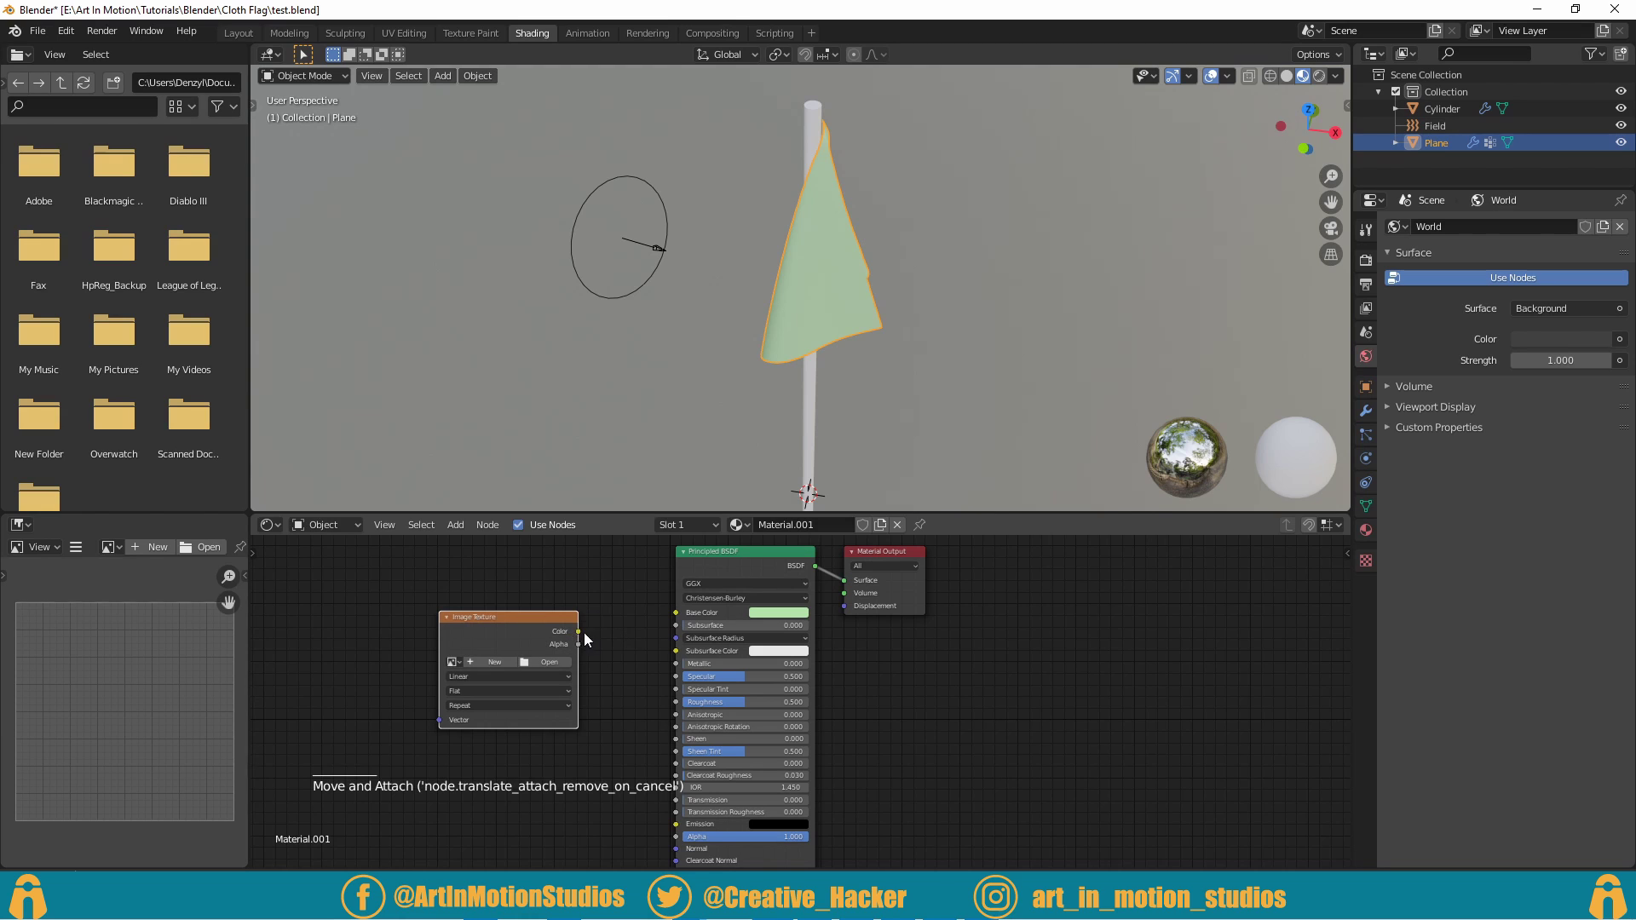
left_click(586, 637)
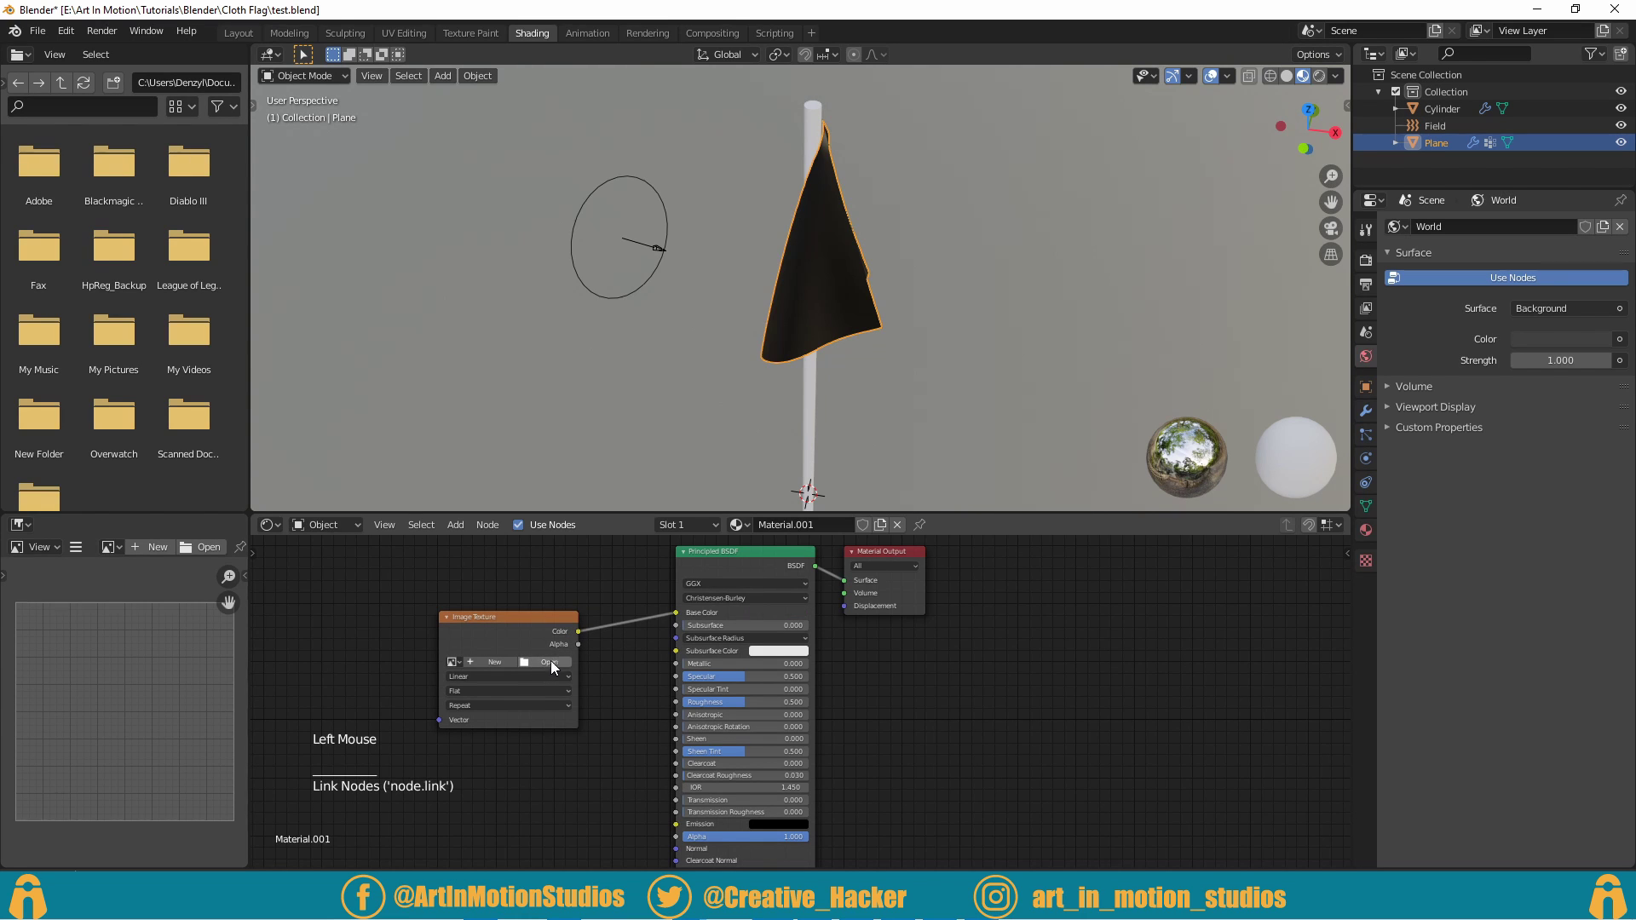
left_click(561, 668)
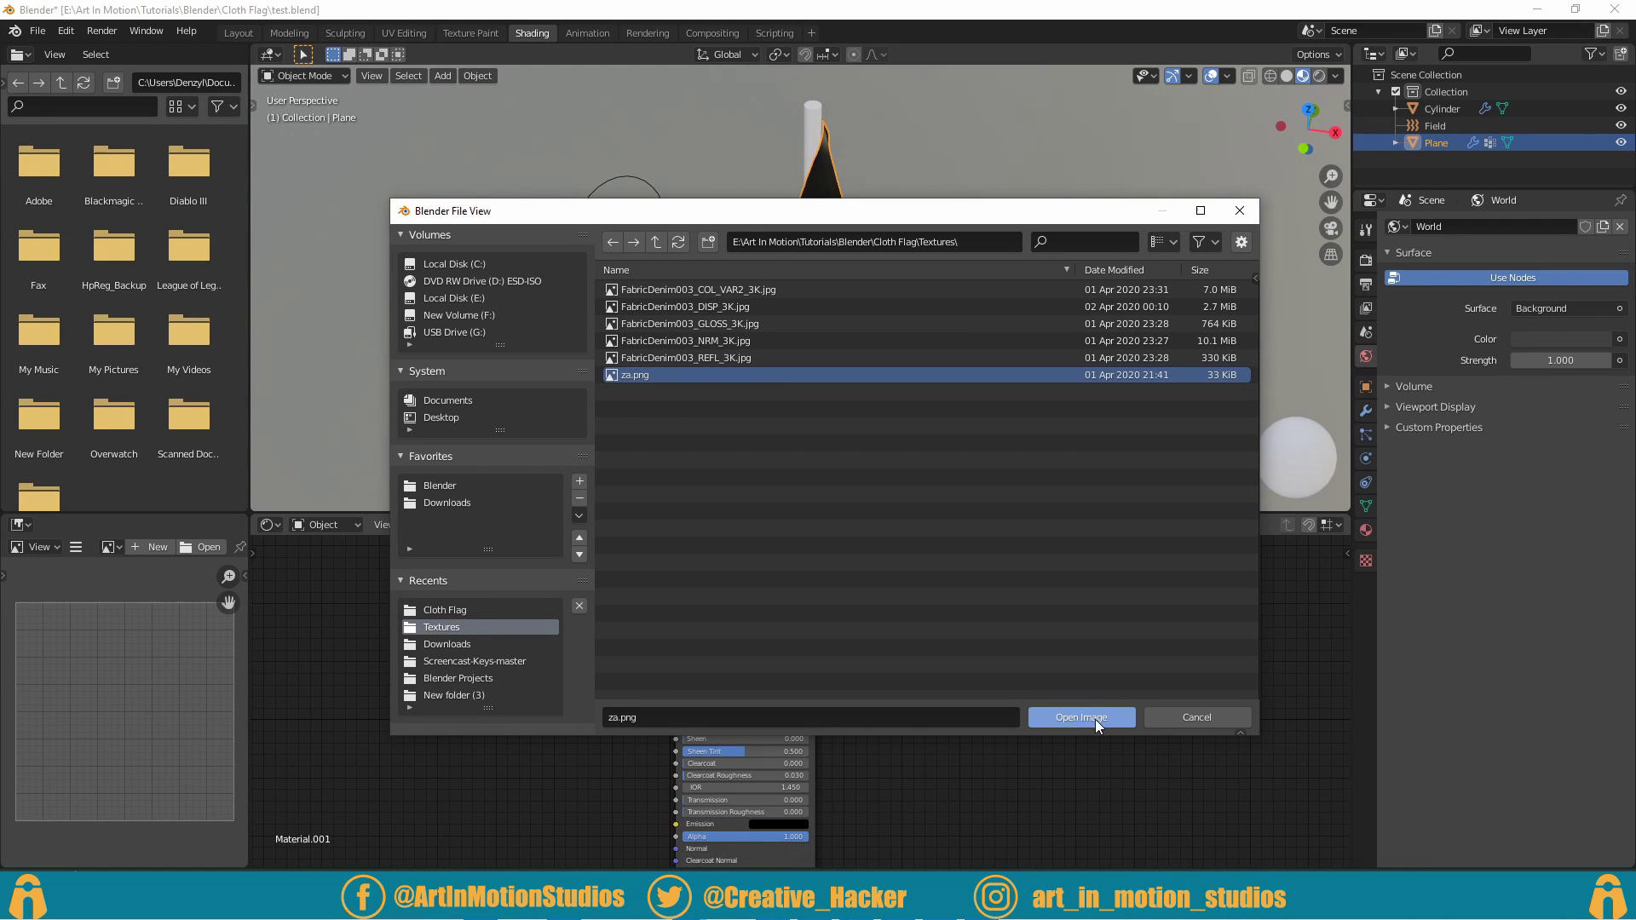
middle_click(908, 375)
scroll("up", 3)
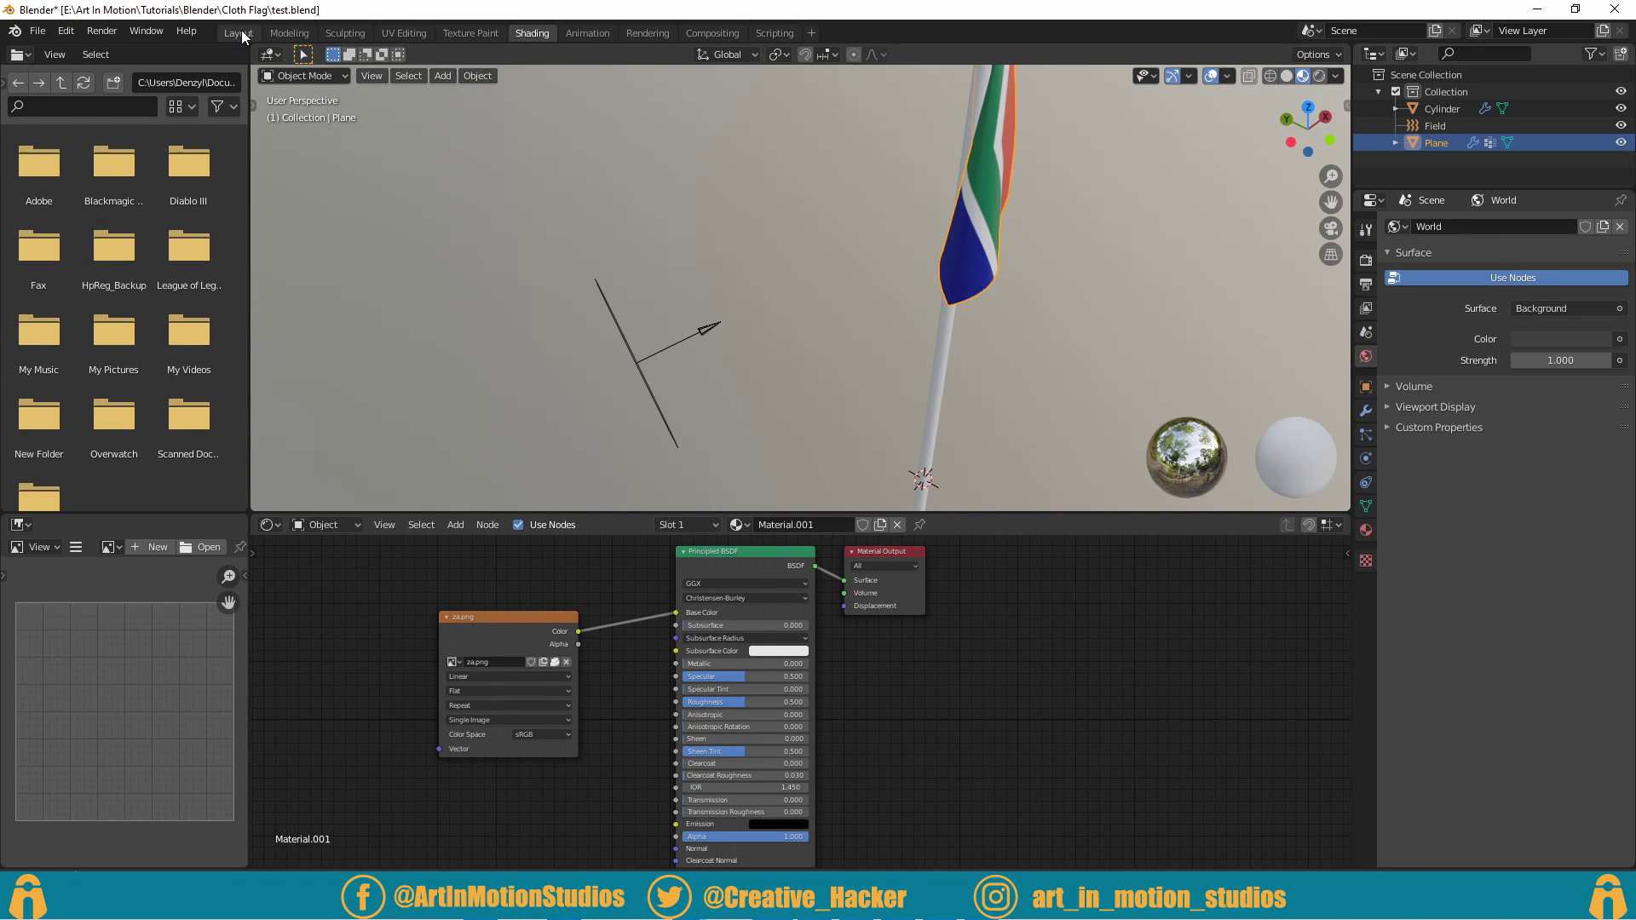
Step: Return to Layout, switch the viewport to Material Preview, and play the simulation
left_click(245, 39)
middle_click(571, 470)
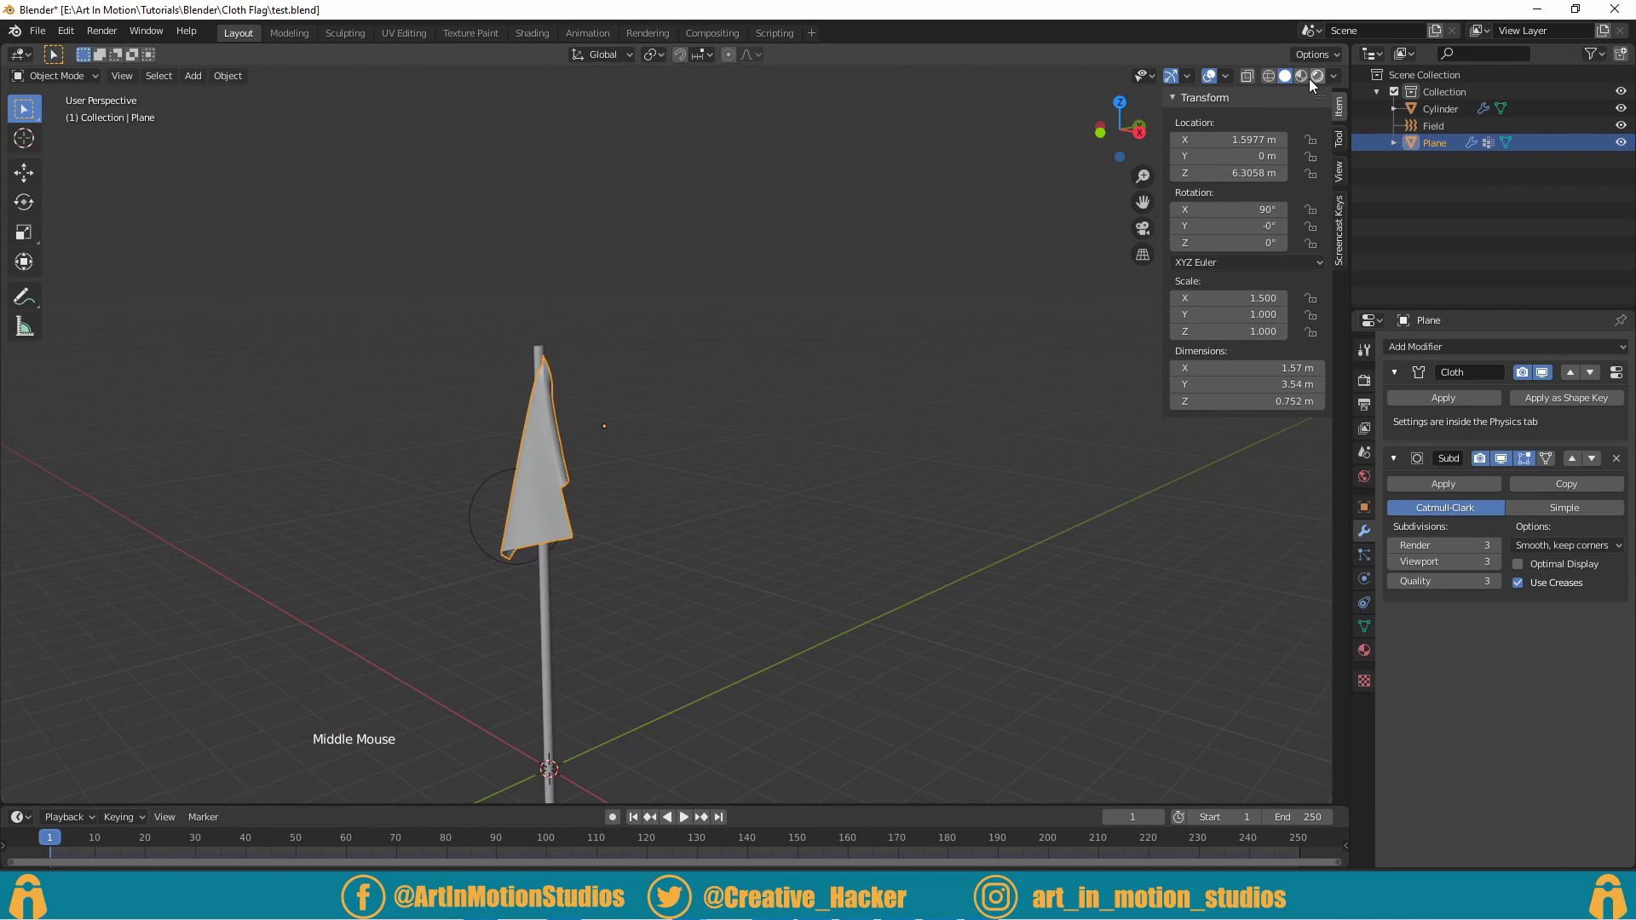
left_click(1310, 86)
left_click(1290, 204)
middle_click(673, 349)
left_click(424, 839)
left_click(603, 838)
scroll("down", 3)
key("ctrl+z")
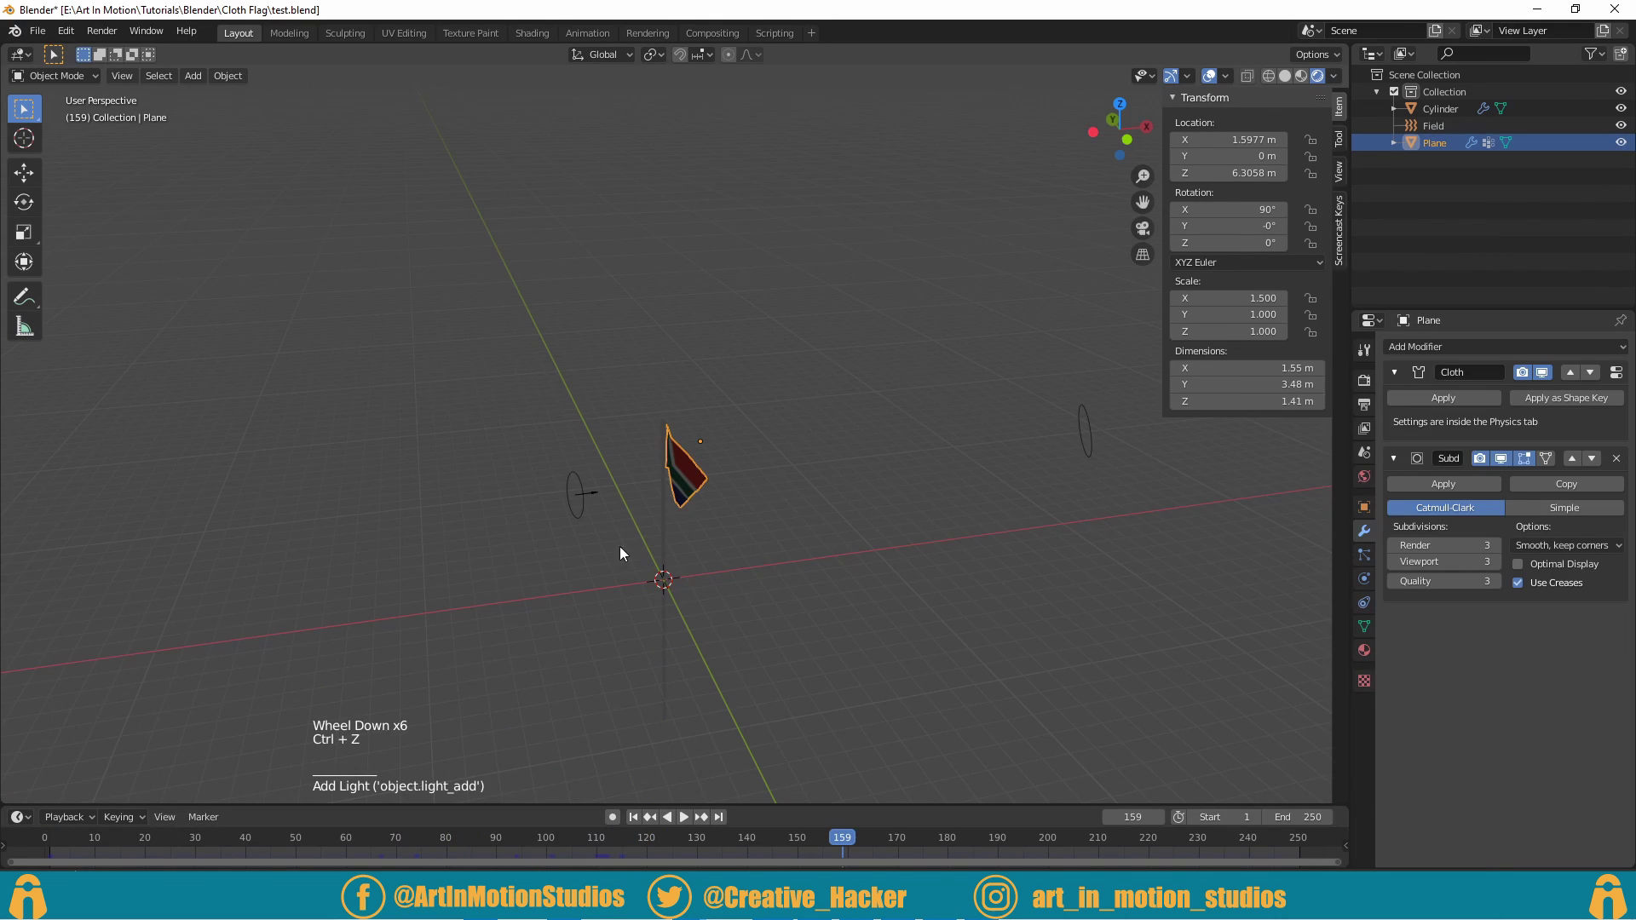
Step: Add a Sun light and rotate it to an angled direction
key("shift+a")
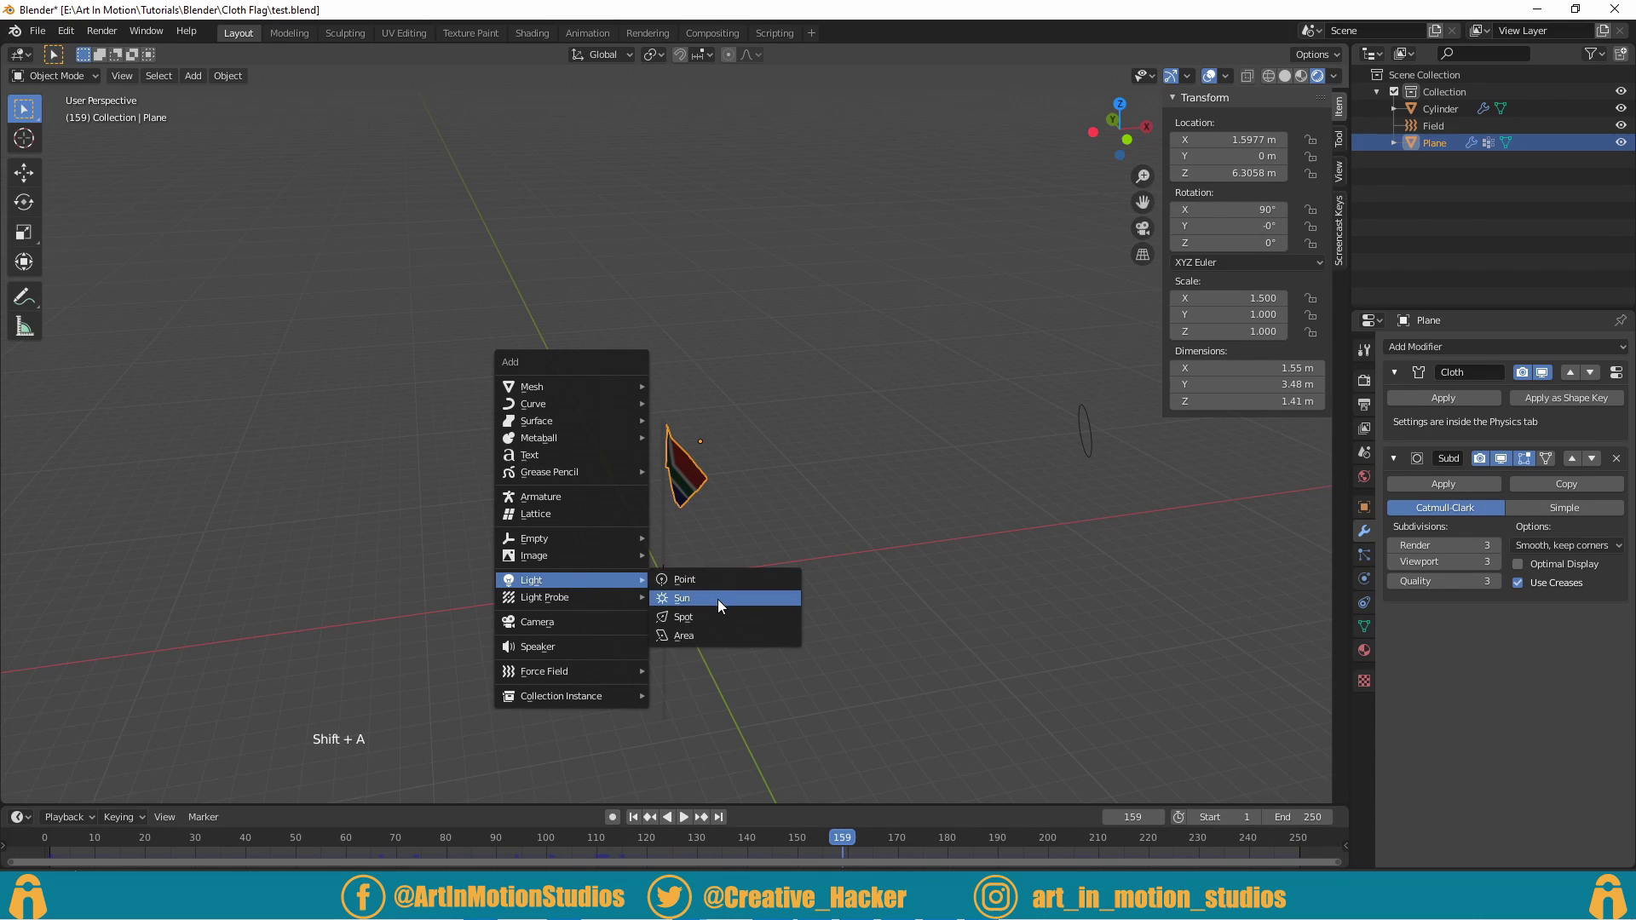
key("g")
key("r")
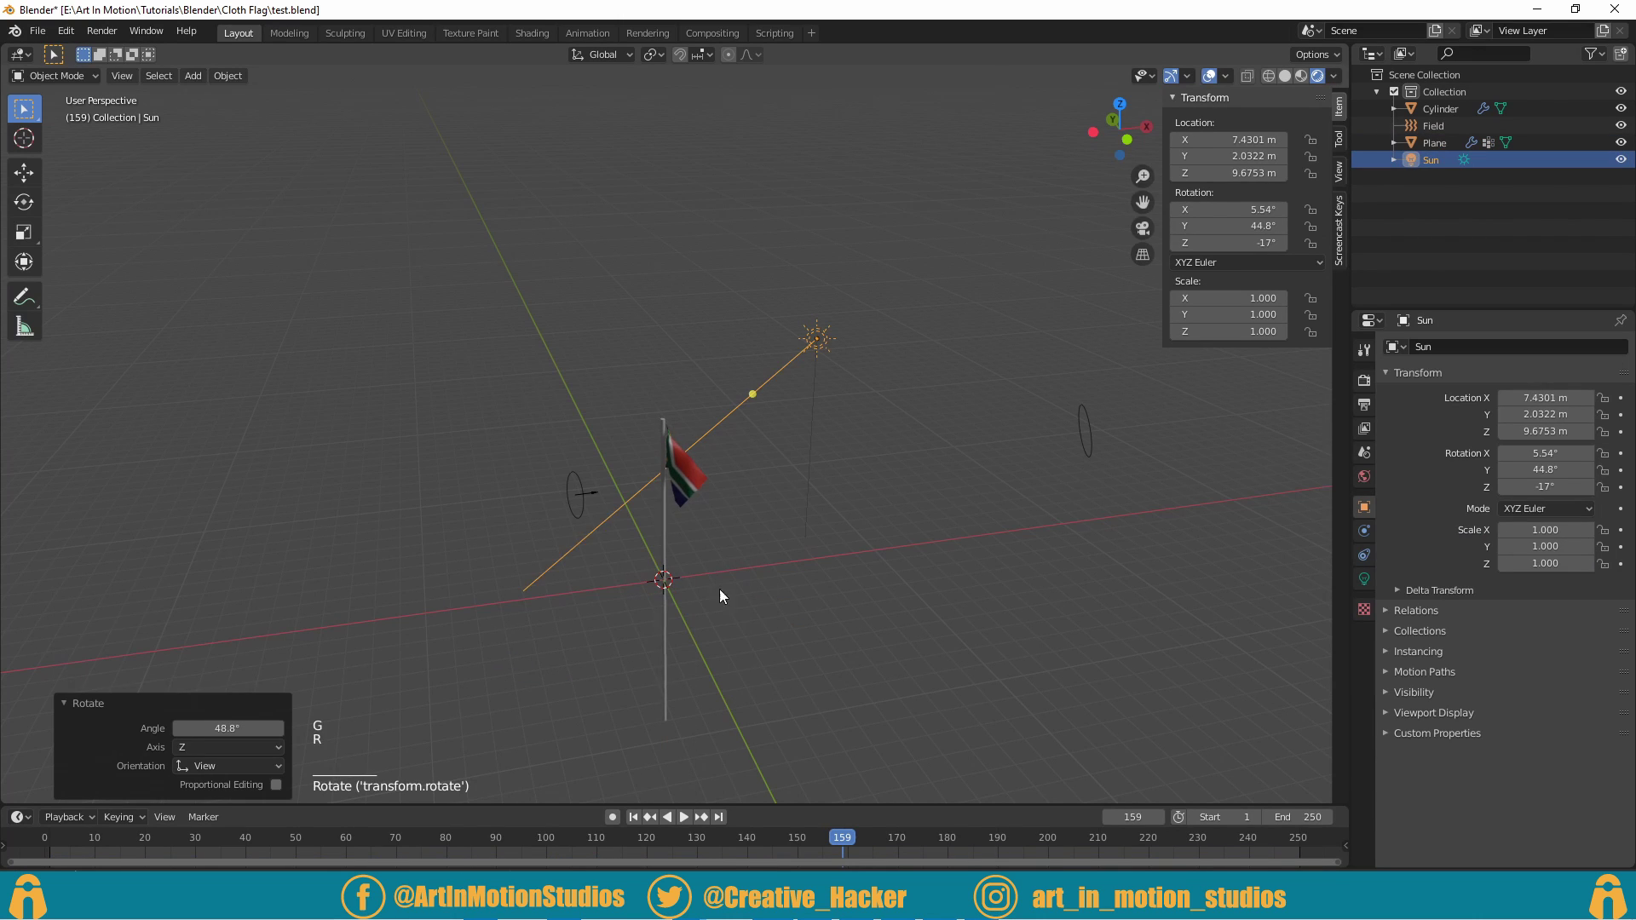
key("shift+a")
middle_click(612, 598)
Step: Add a Point light and move it above the pole
key("g")
middle_click(745, 680)
left_click(696, 825)
scroll("up", 3)
scroll("up", 3)
middle_click(839, 523)
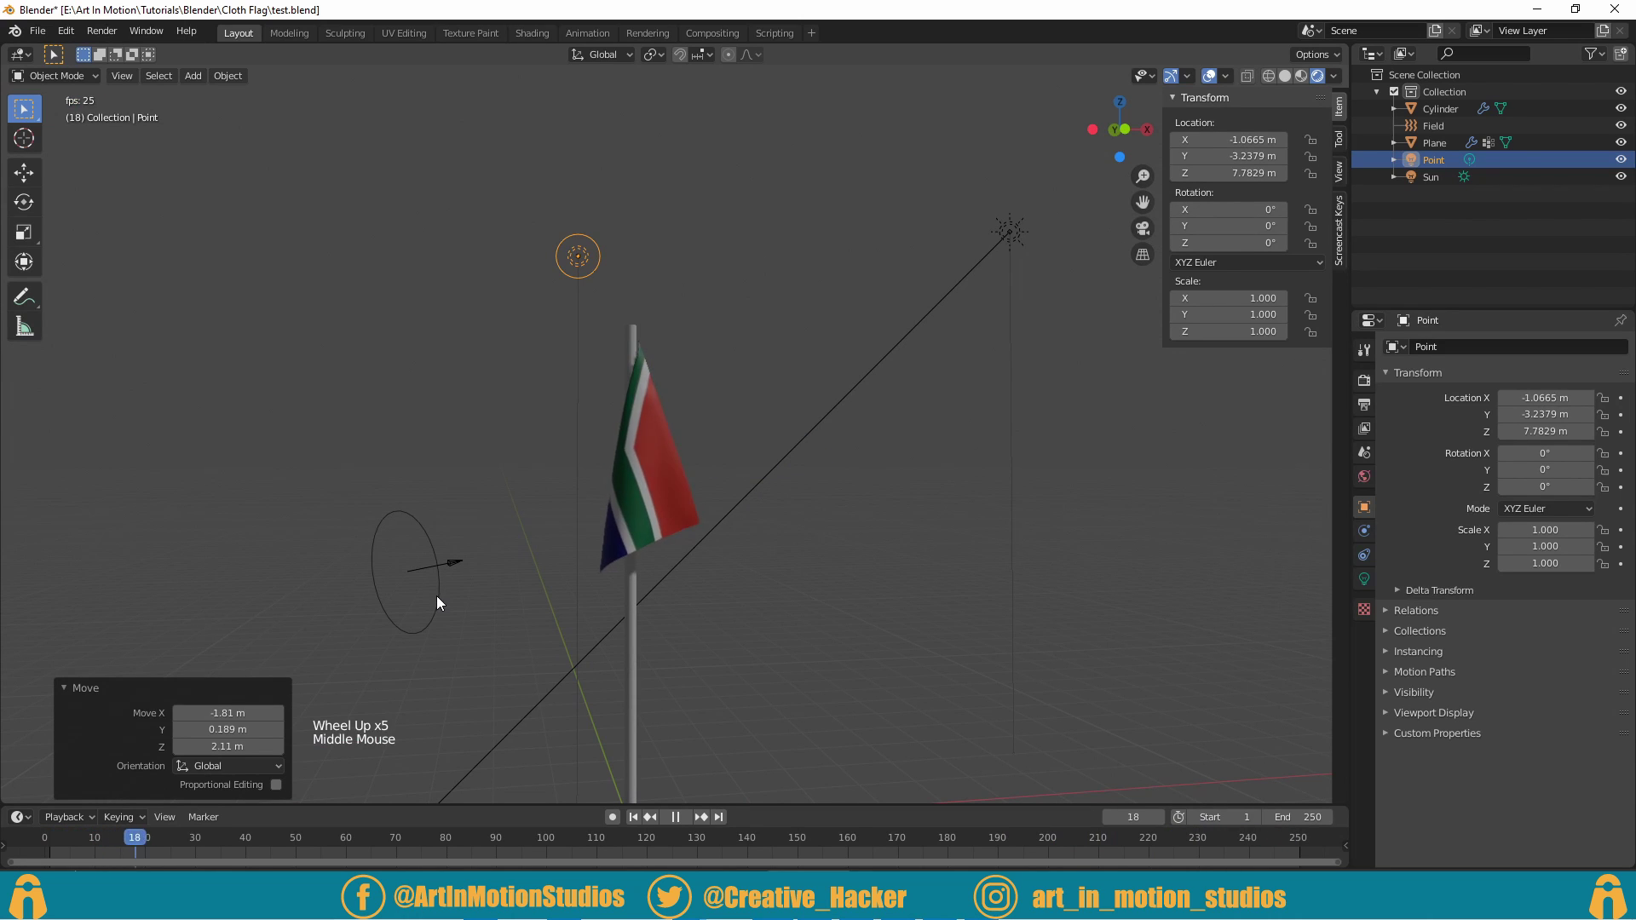
key("Escape")
Step: Re-tilt the wind field at strength 989.3 and replay so the flag streams sideways
left_click(440, 574)
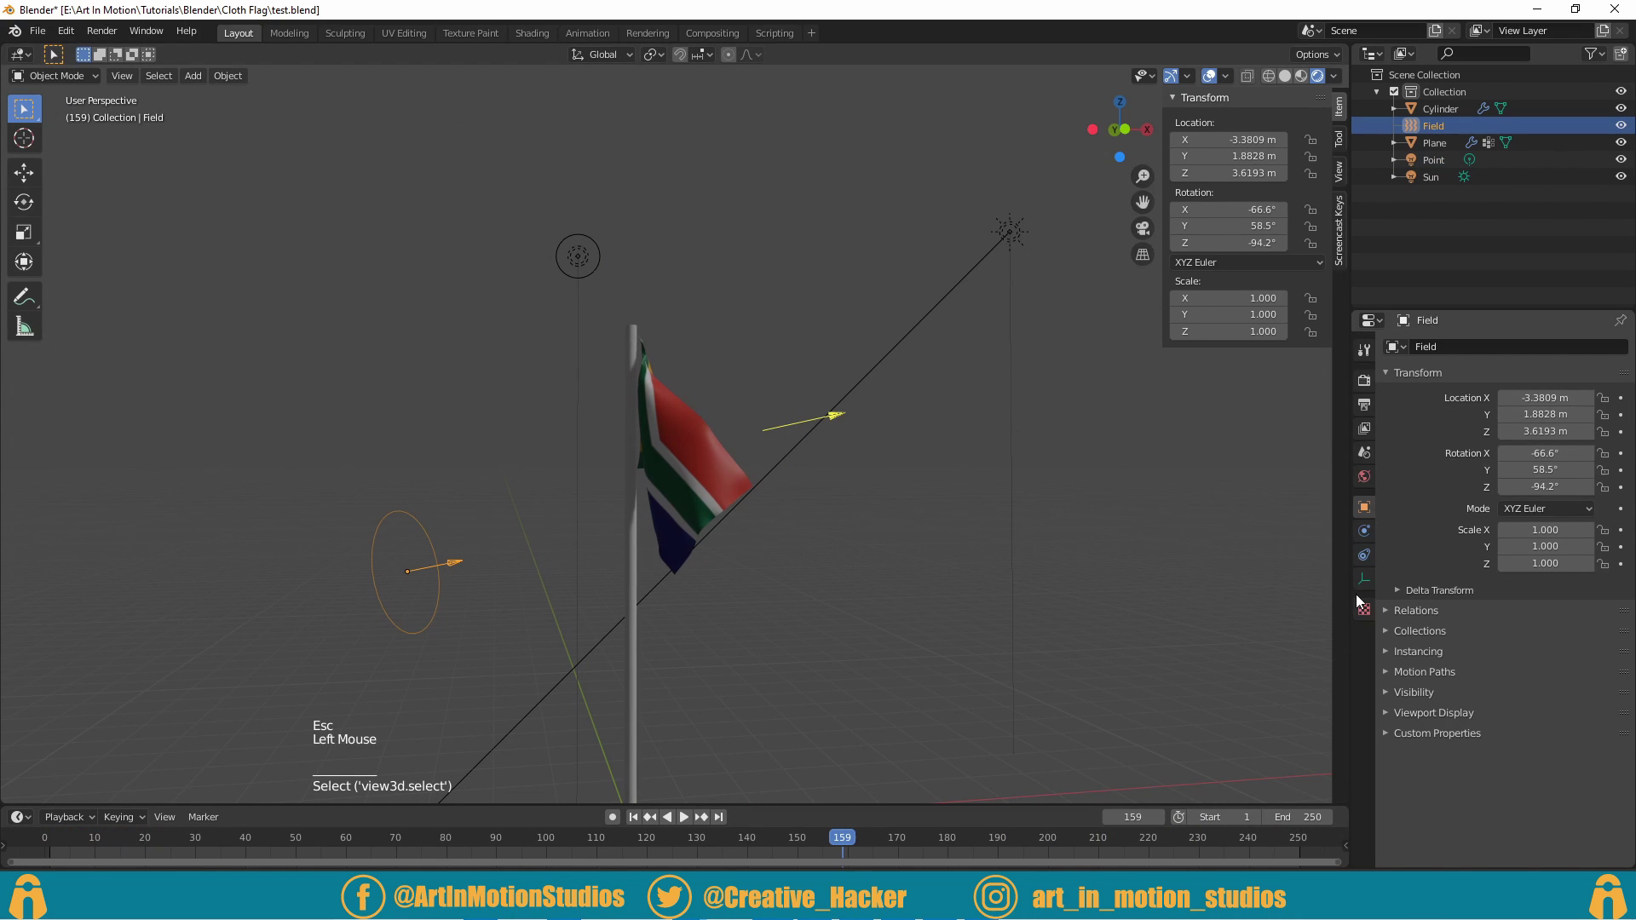
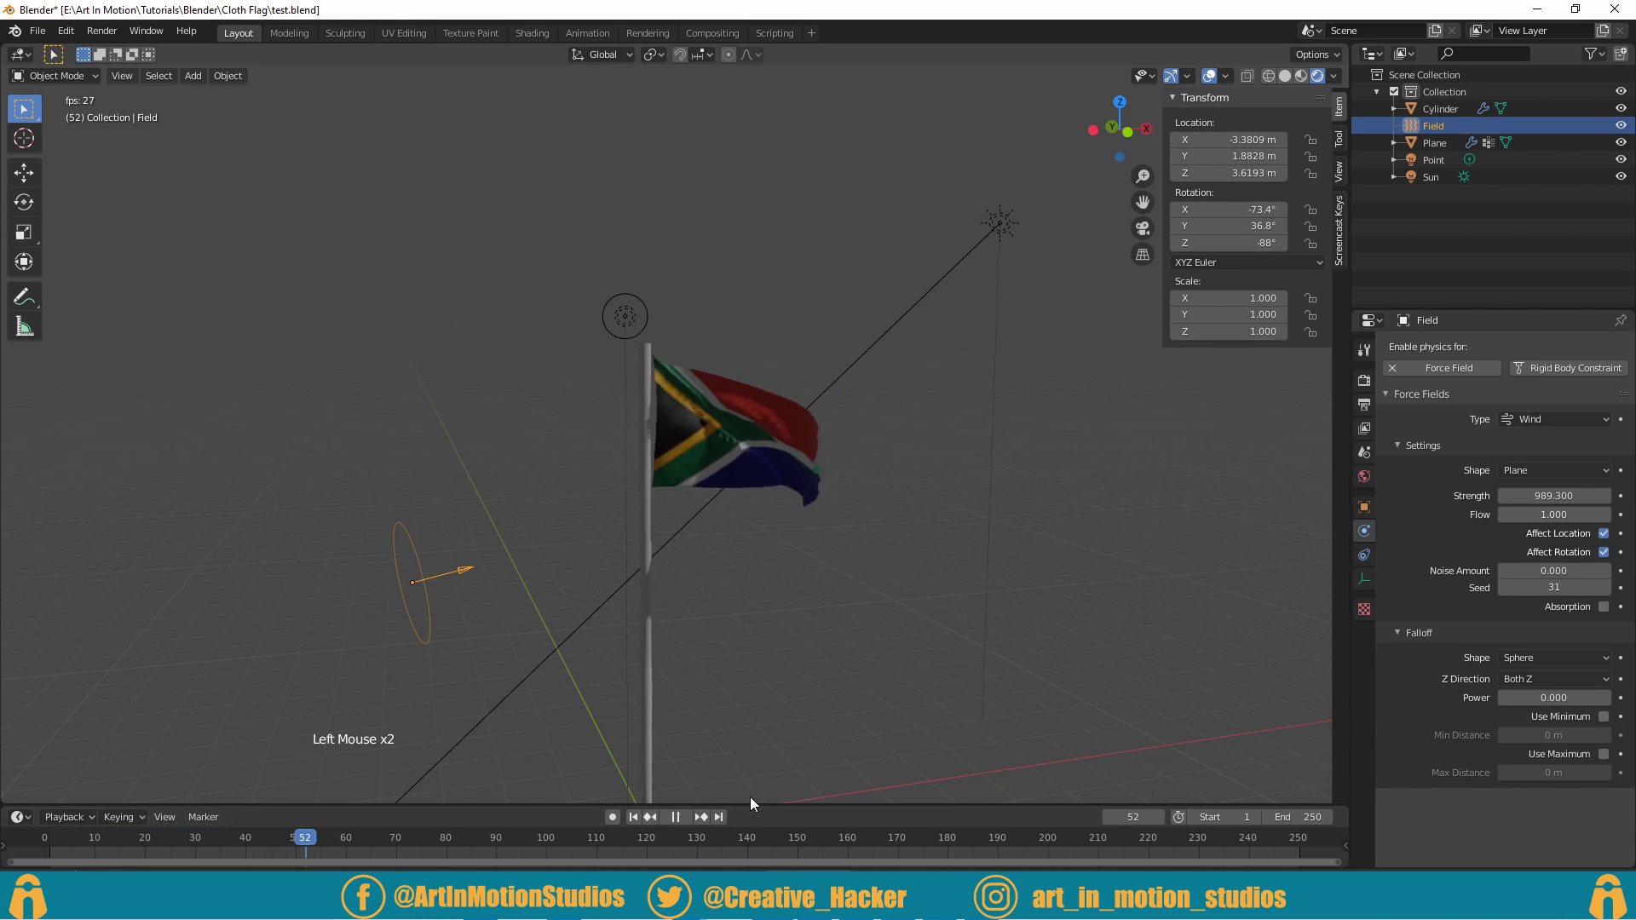
left_click(636, 823)
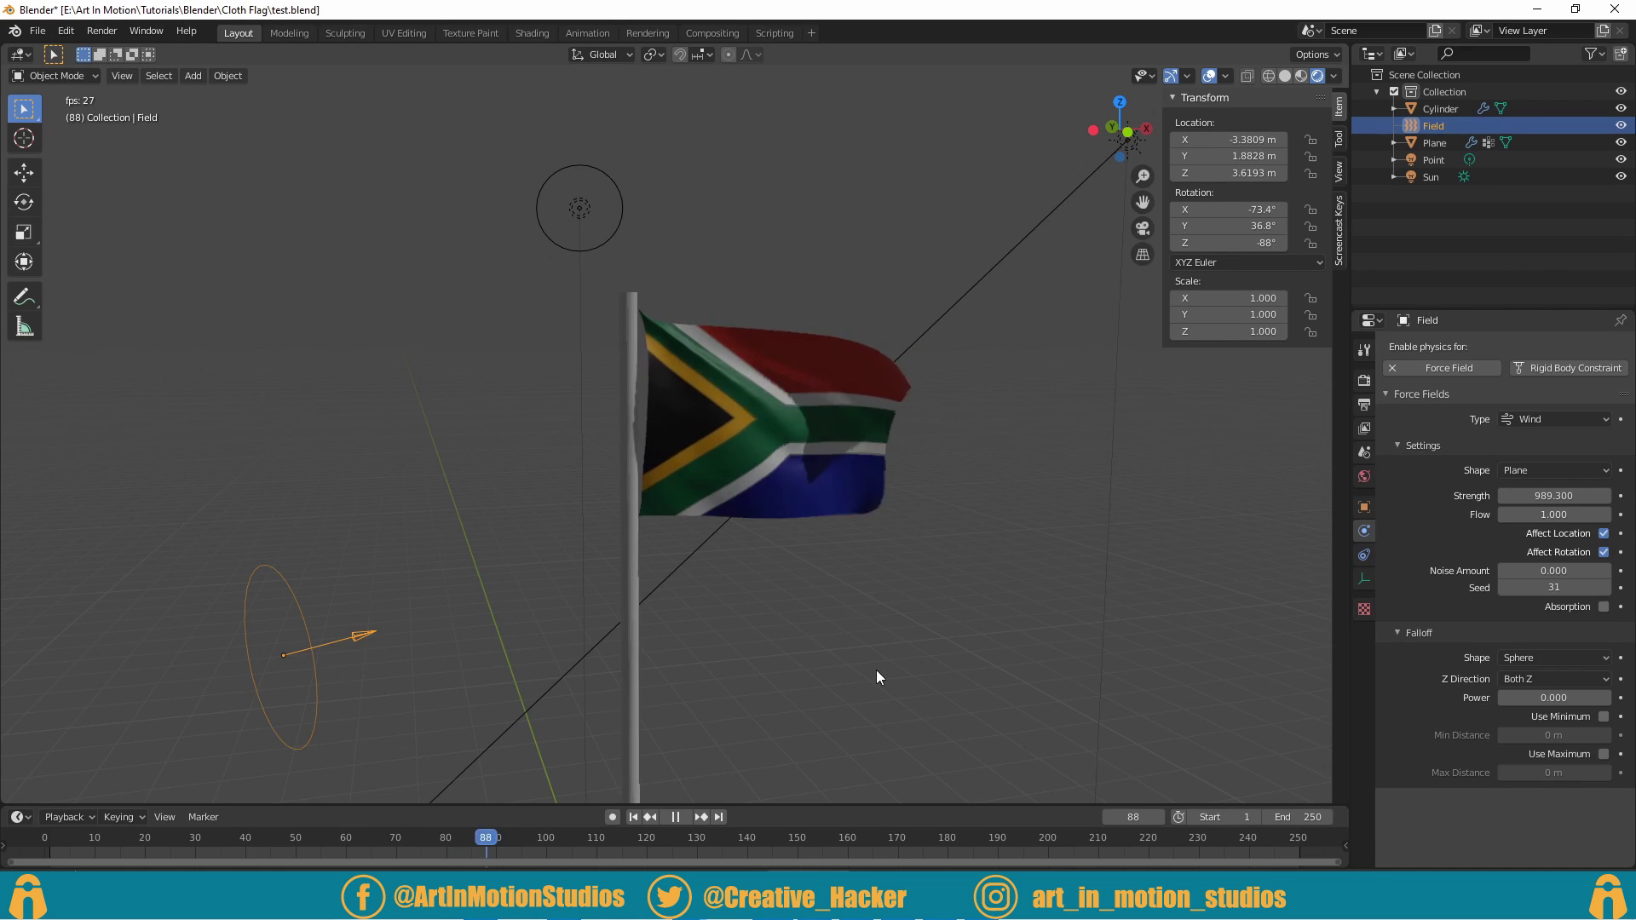
left_click(829, 658)
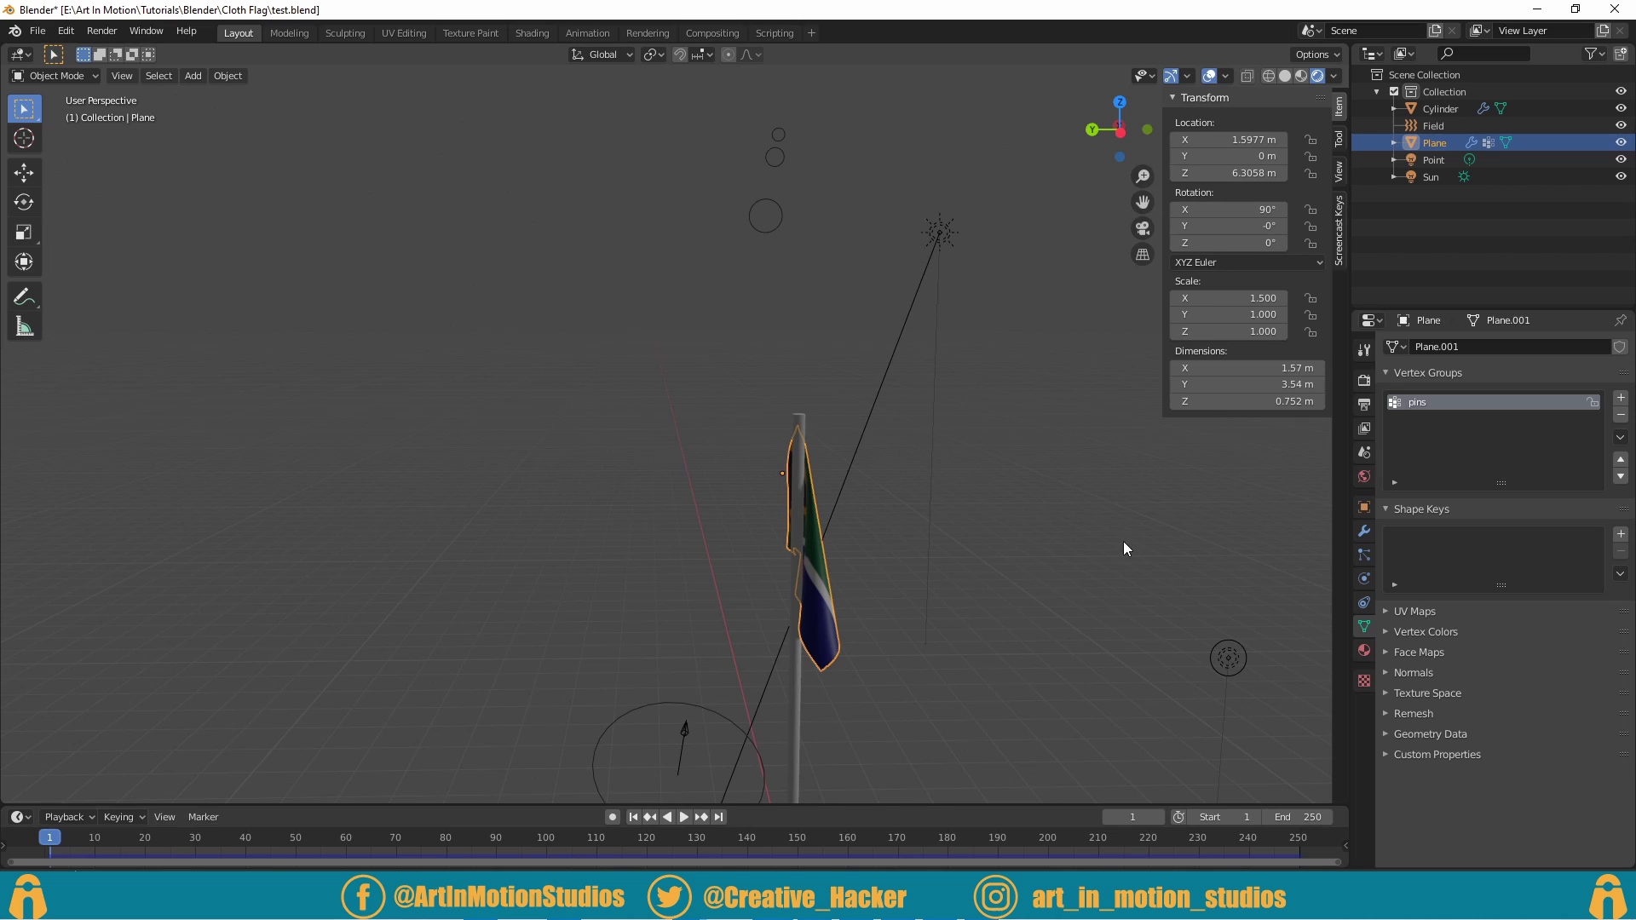
Step: Apply the Silk cloth preset to the flag (0.15 kg mass, stiffness 5)
left_click(1365, 585)
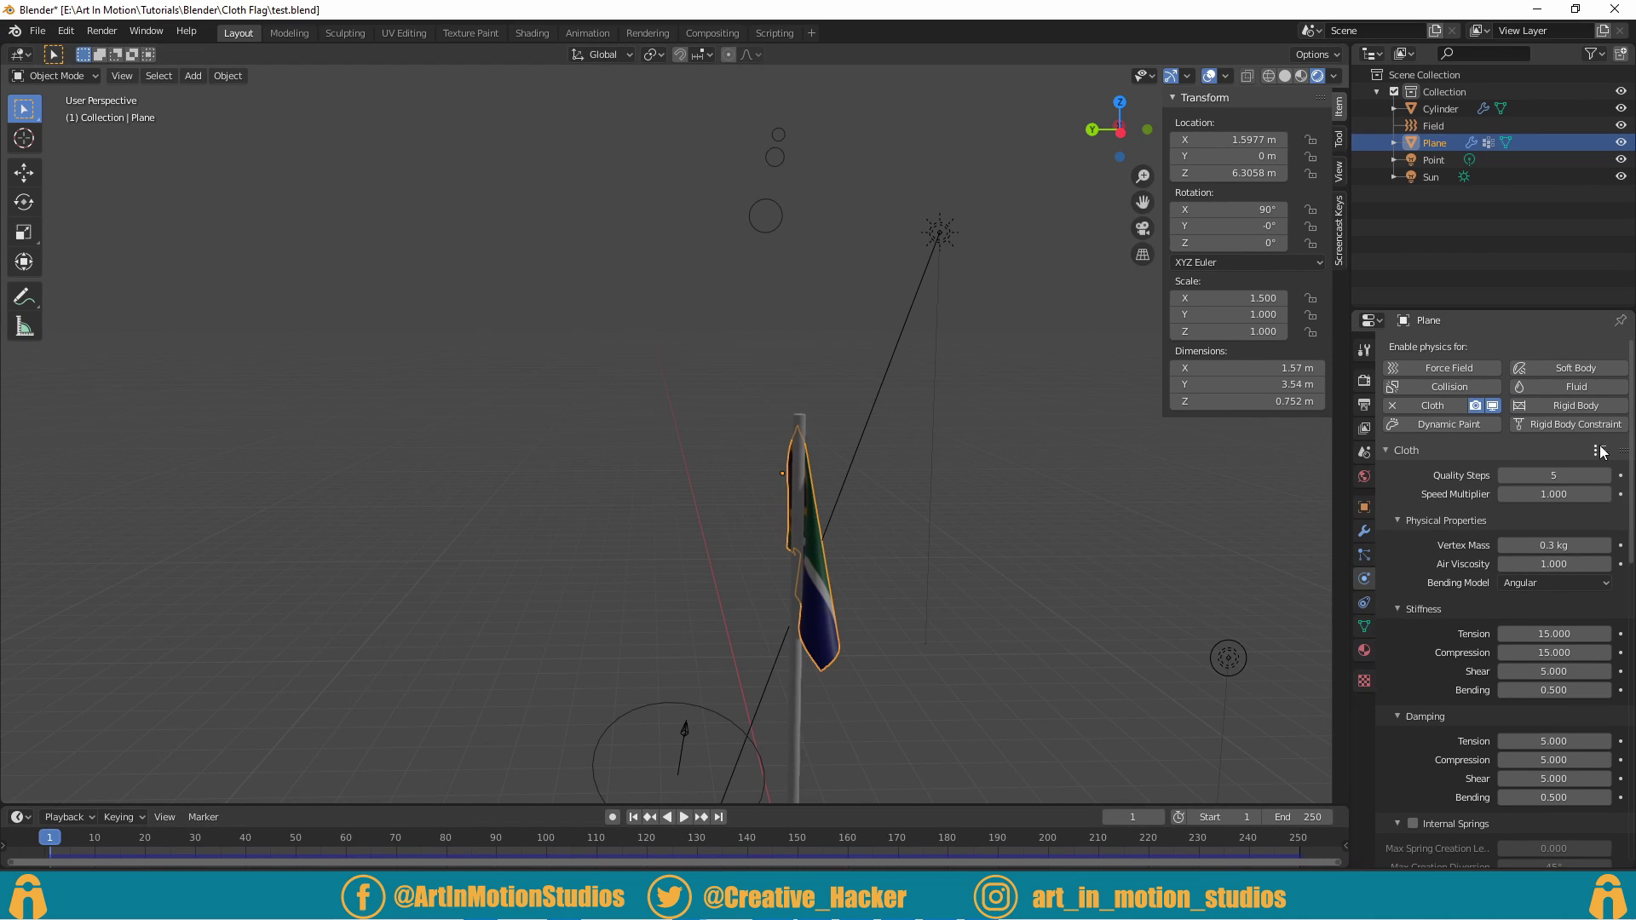
left_click(1602, 455)
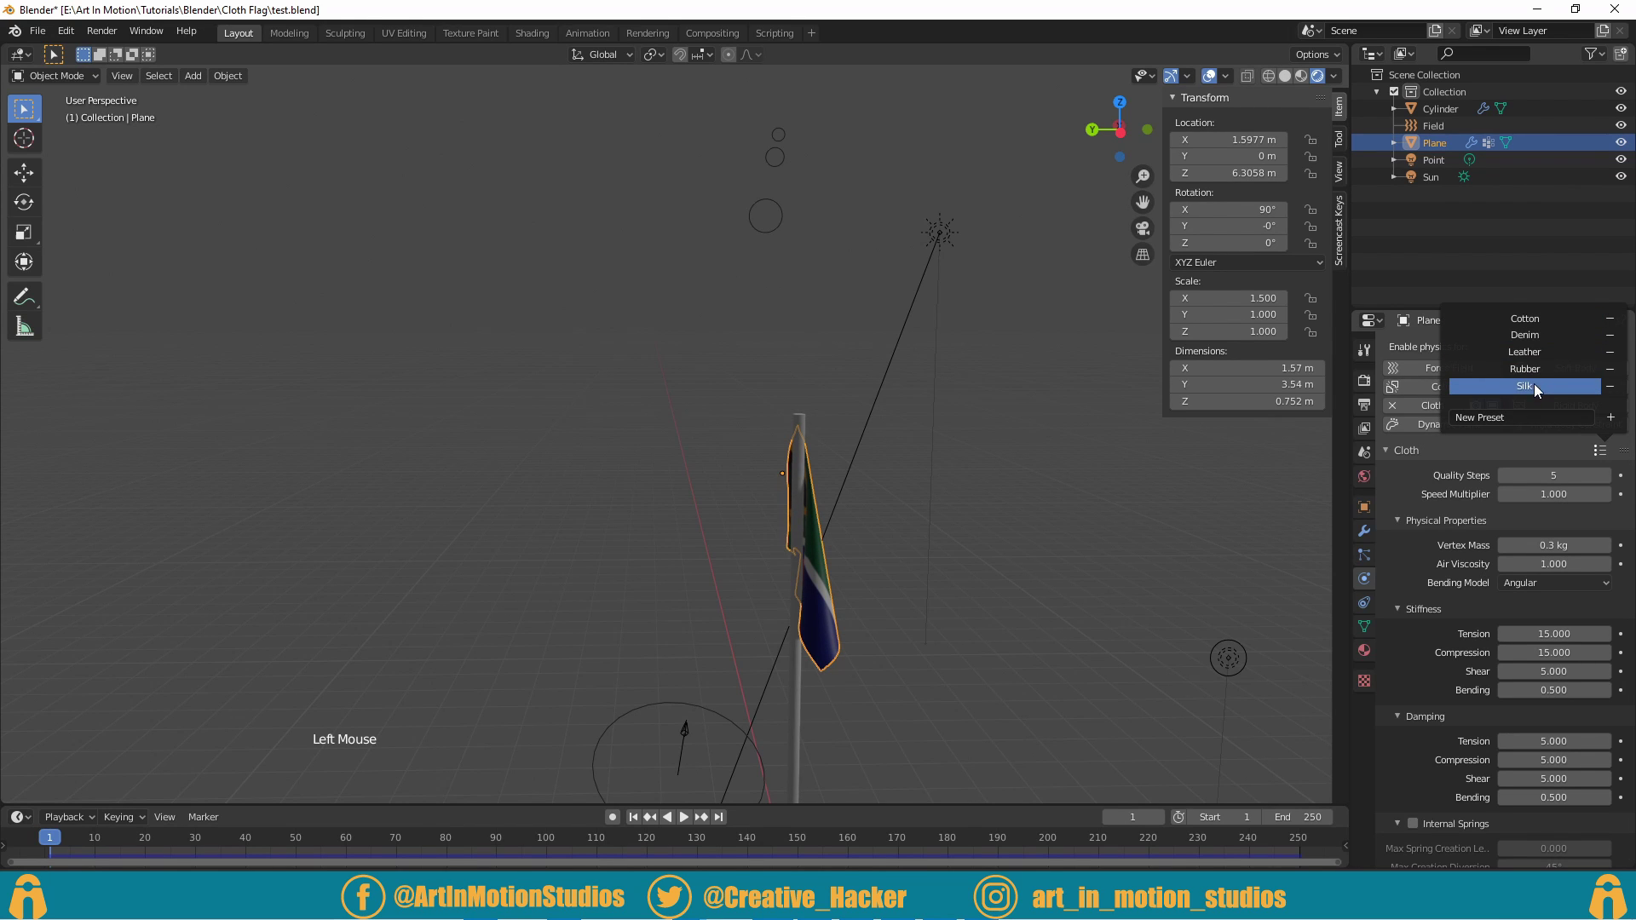
left_click(690, 830)
middle_click(934, 634)
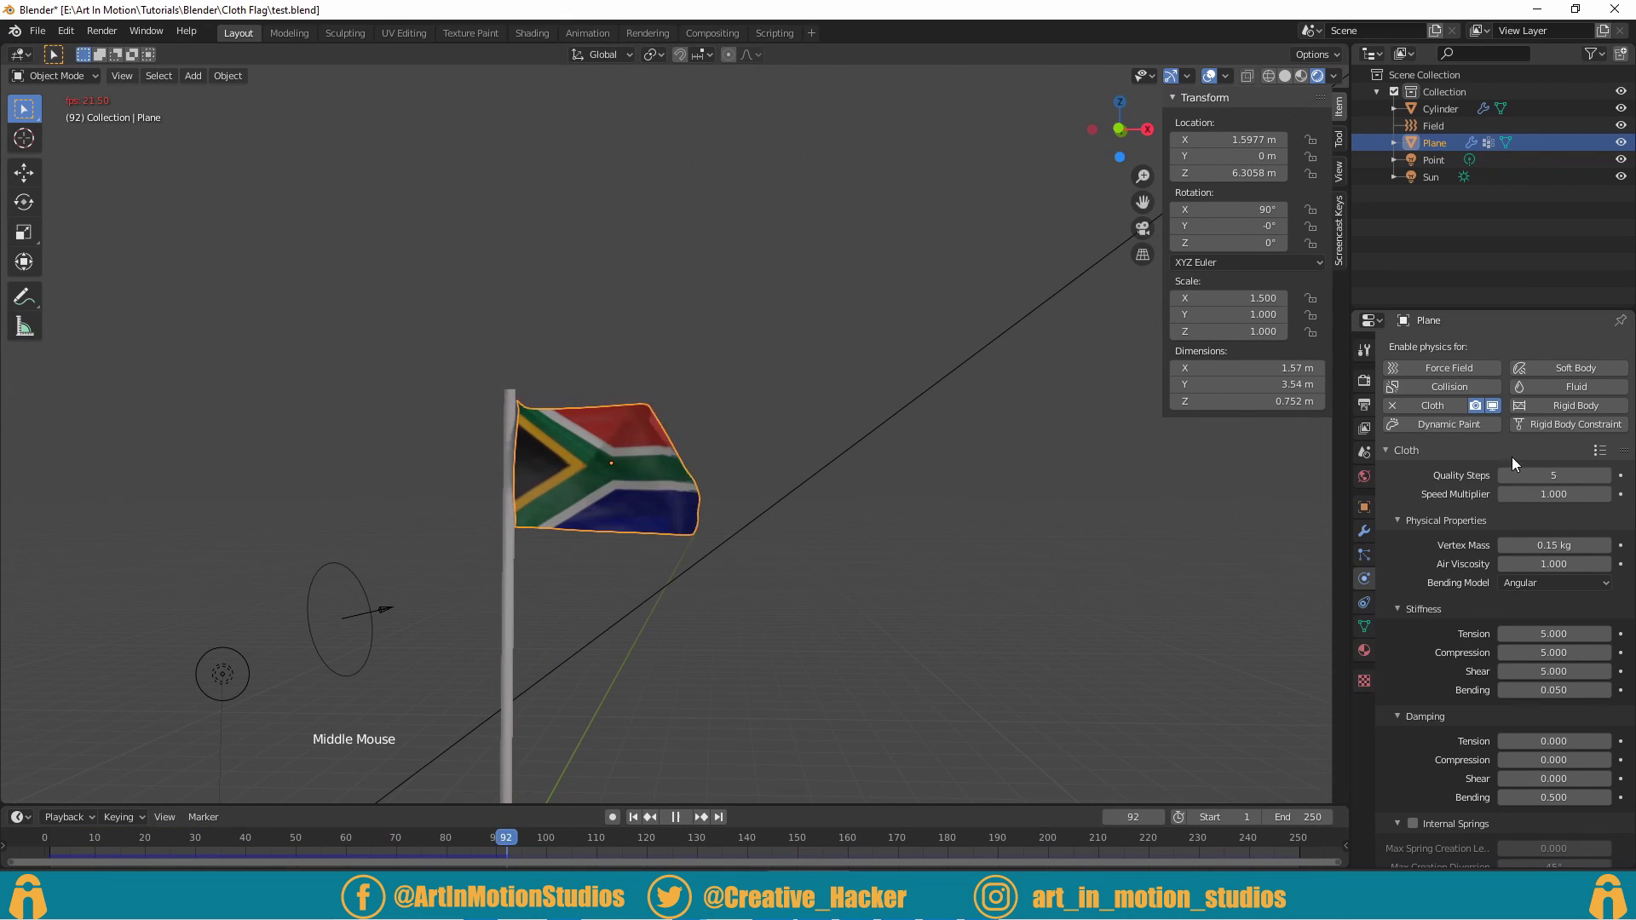
Step: Compare the heavier Denim and Leather presets, then settle back on Silk
left_click(1603, 455)
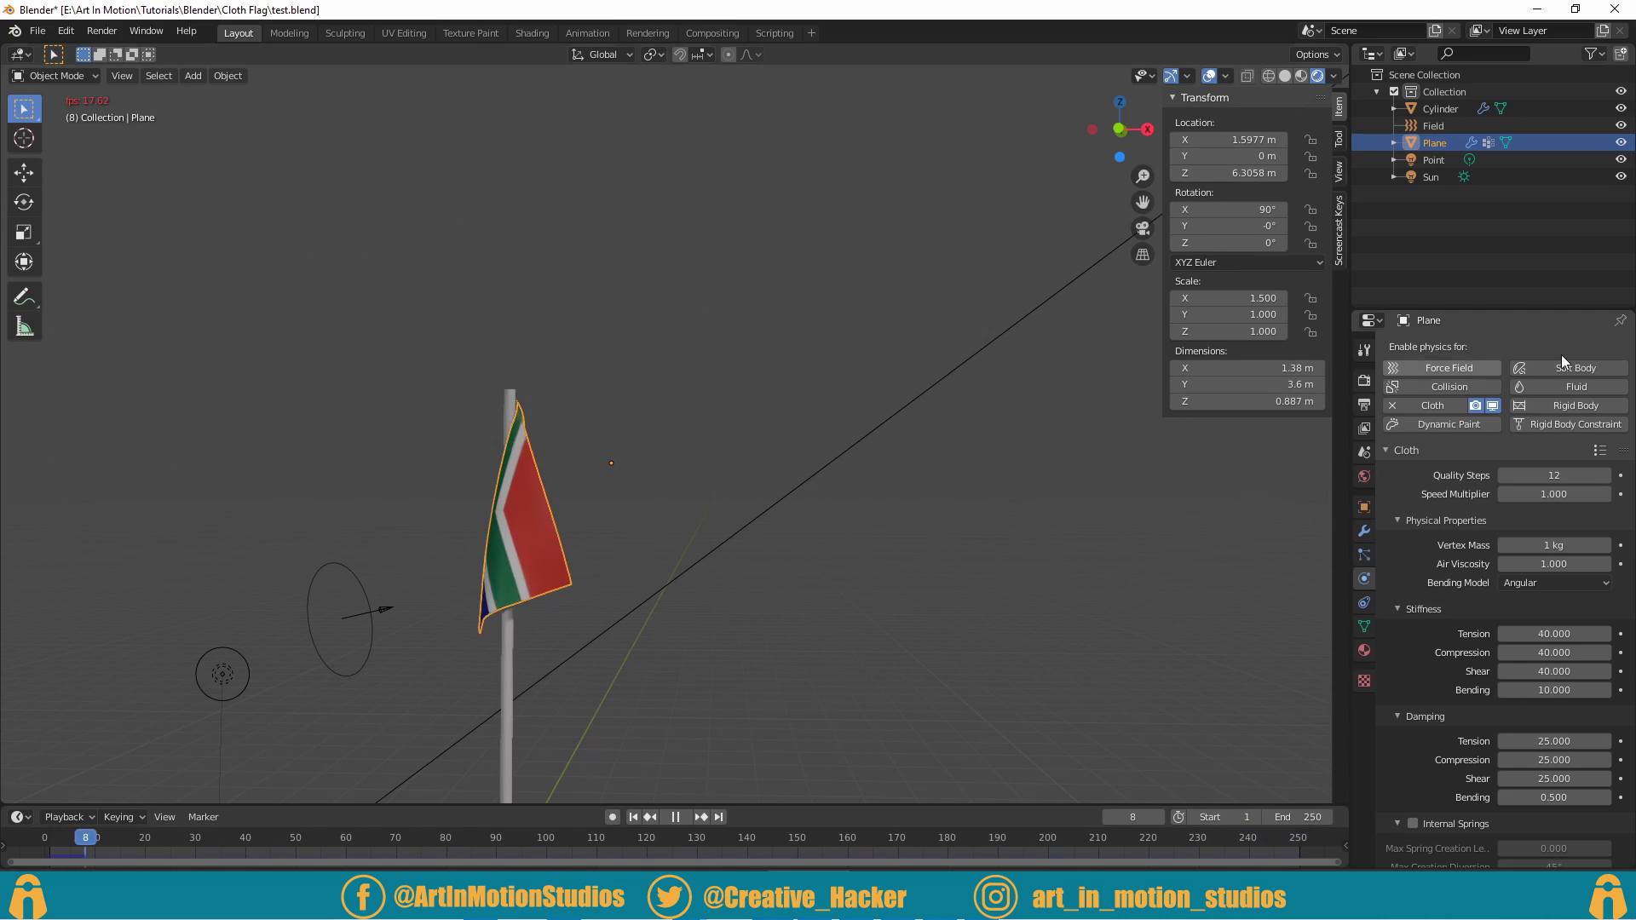
left_click(1607, 451)
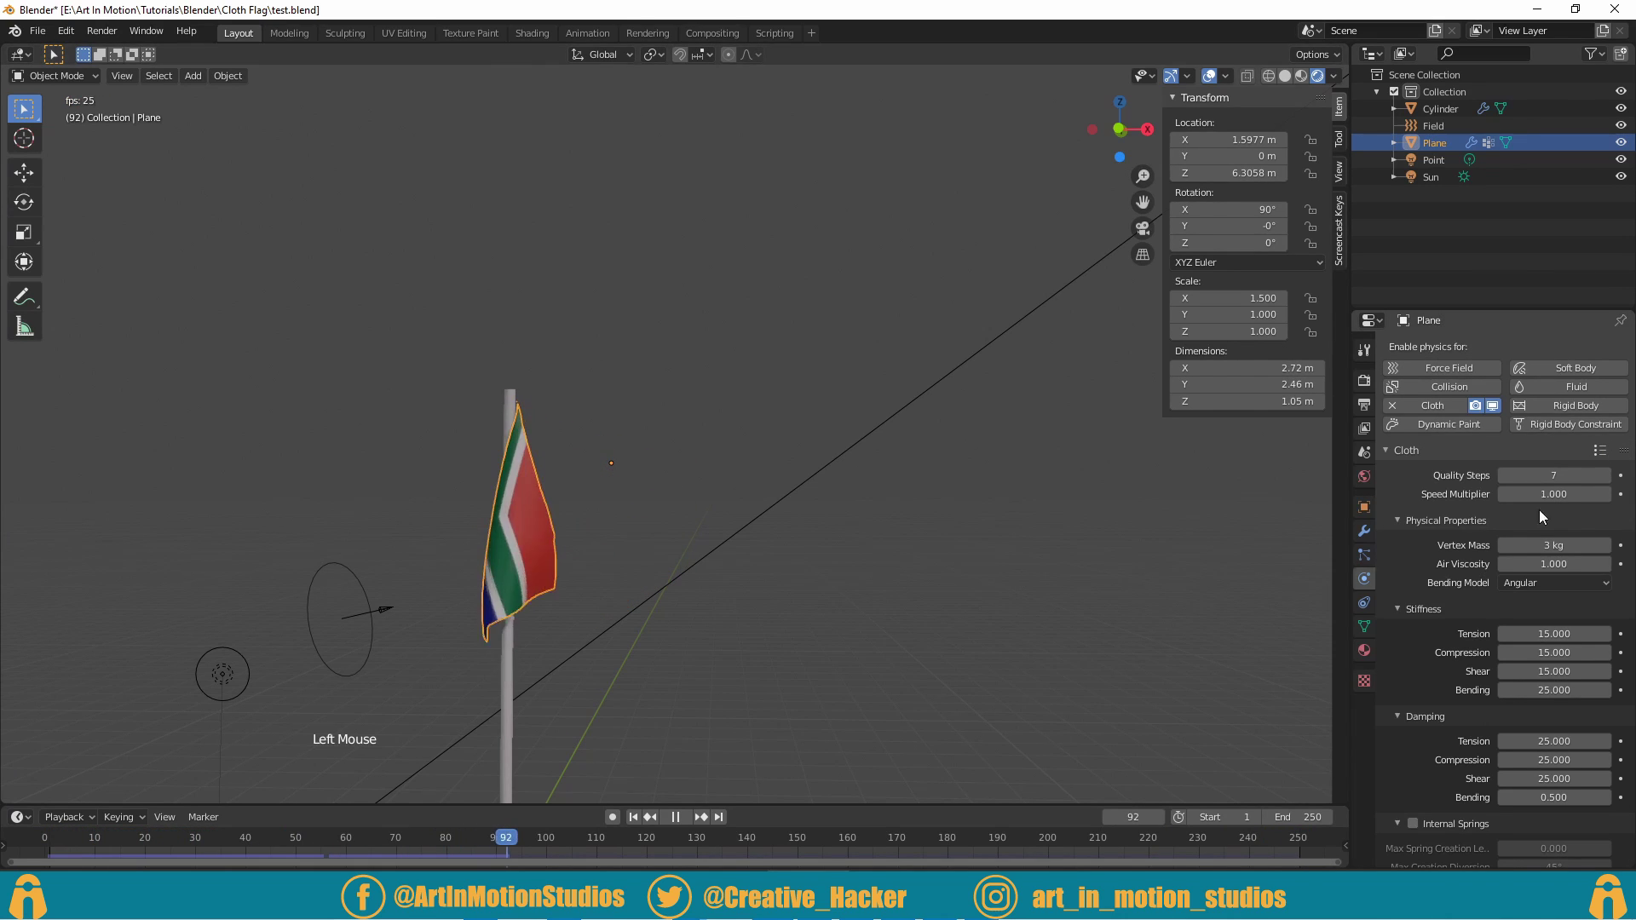
left_click(1608, 452)
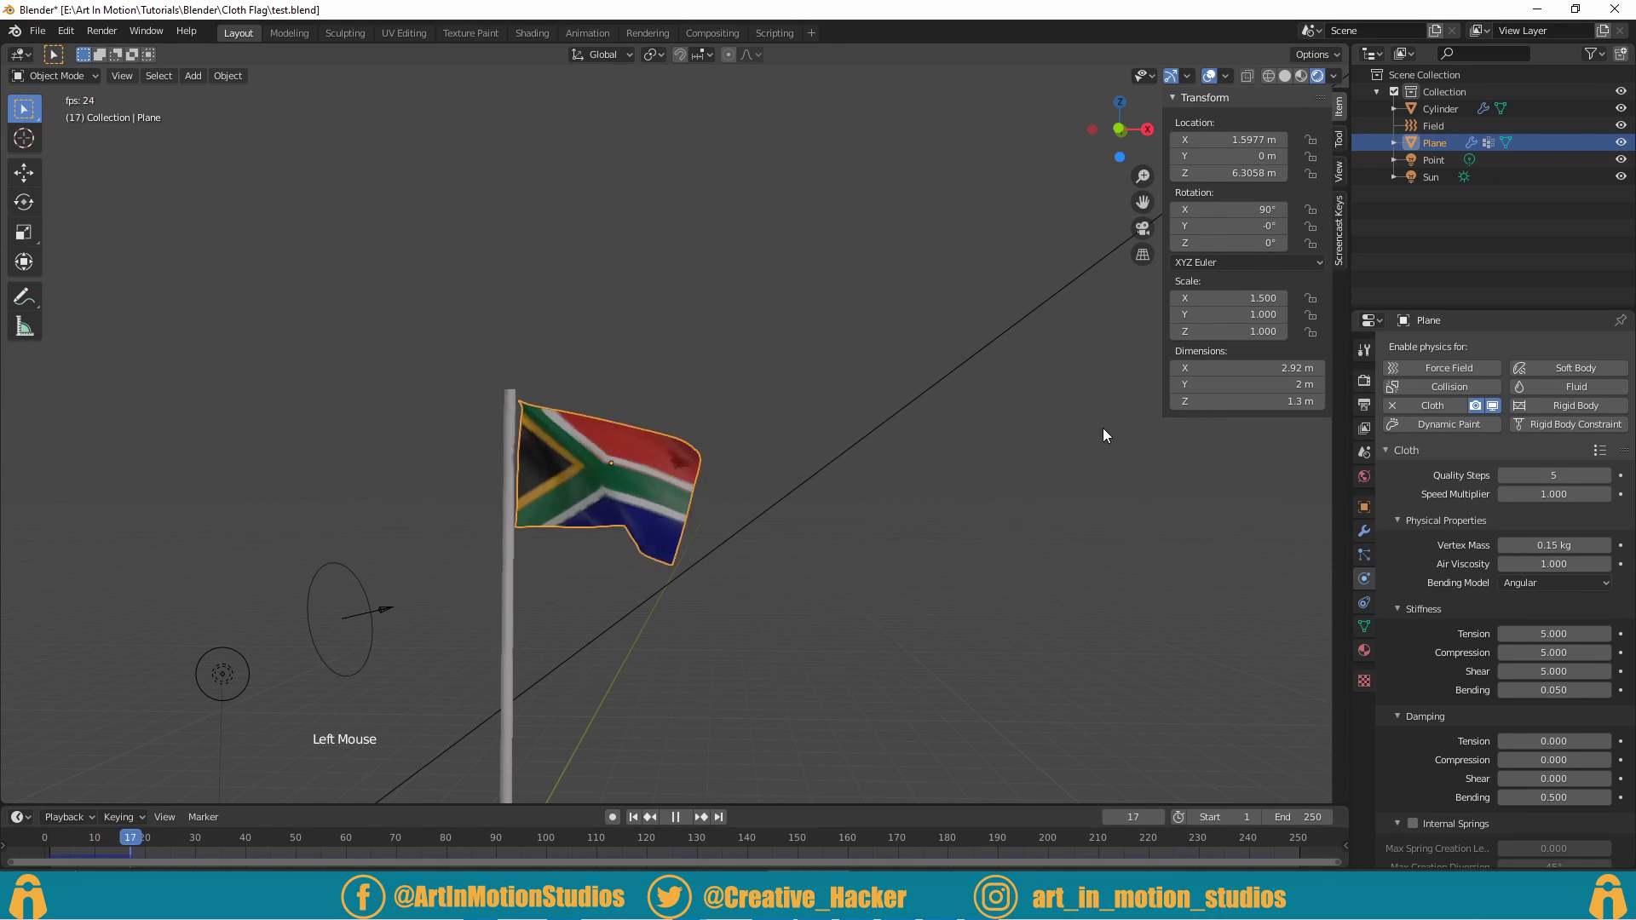
scroll("down", 3)
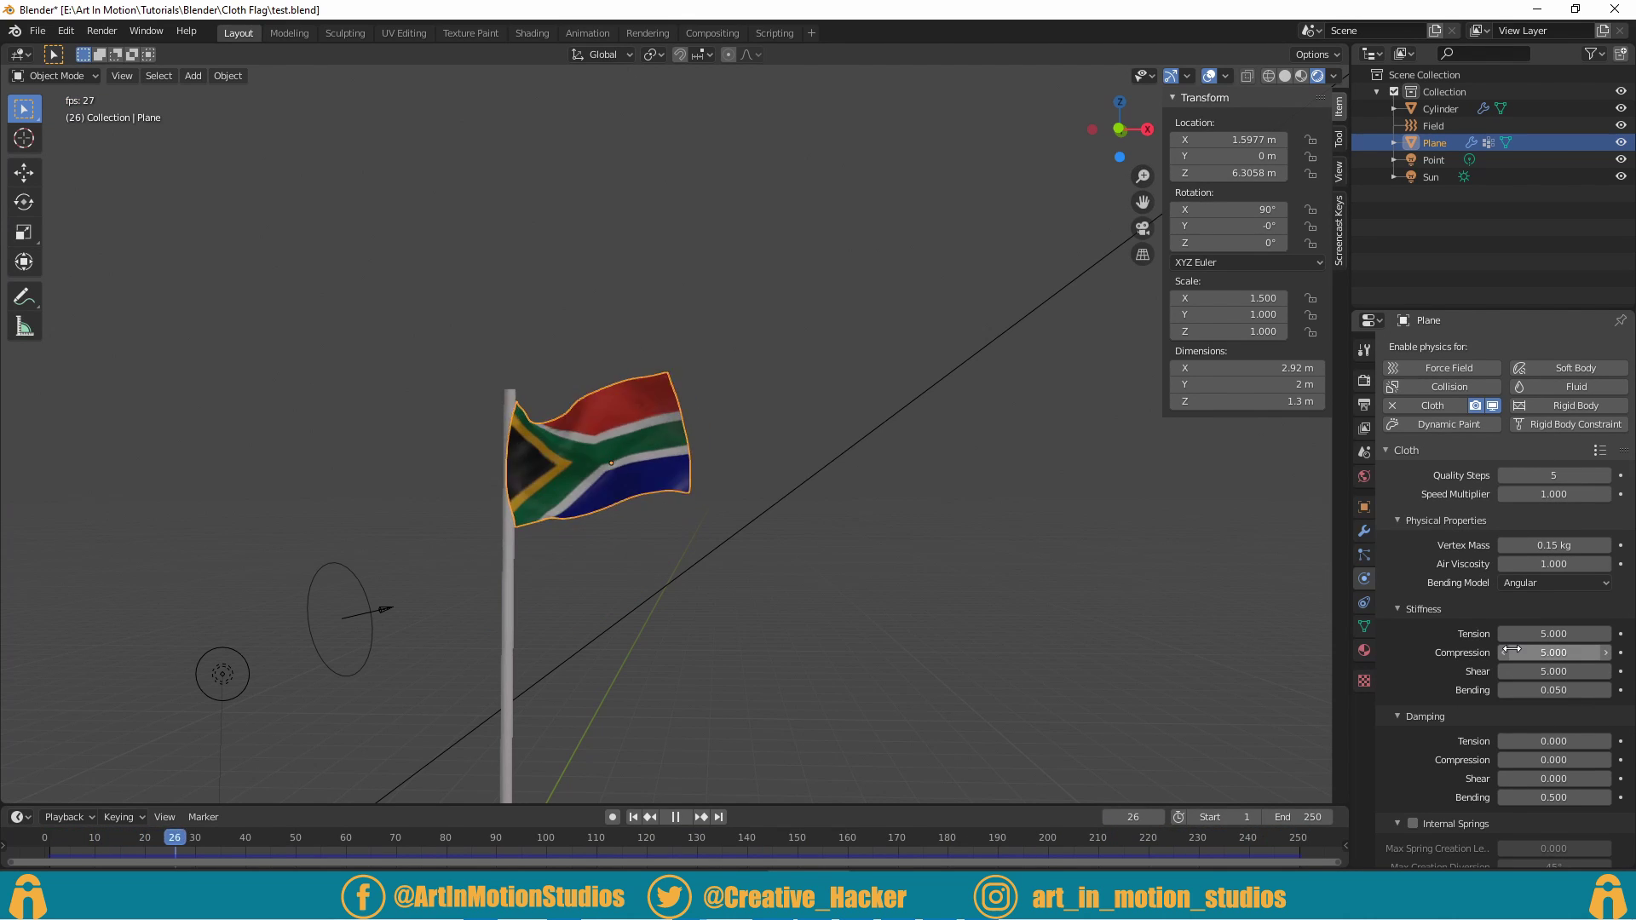
scroll("down", 3)
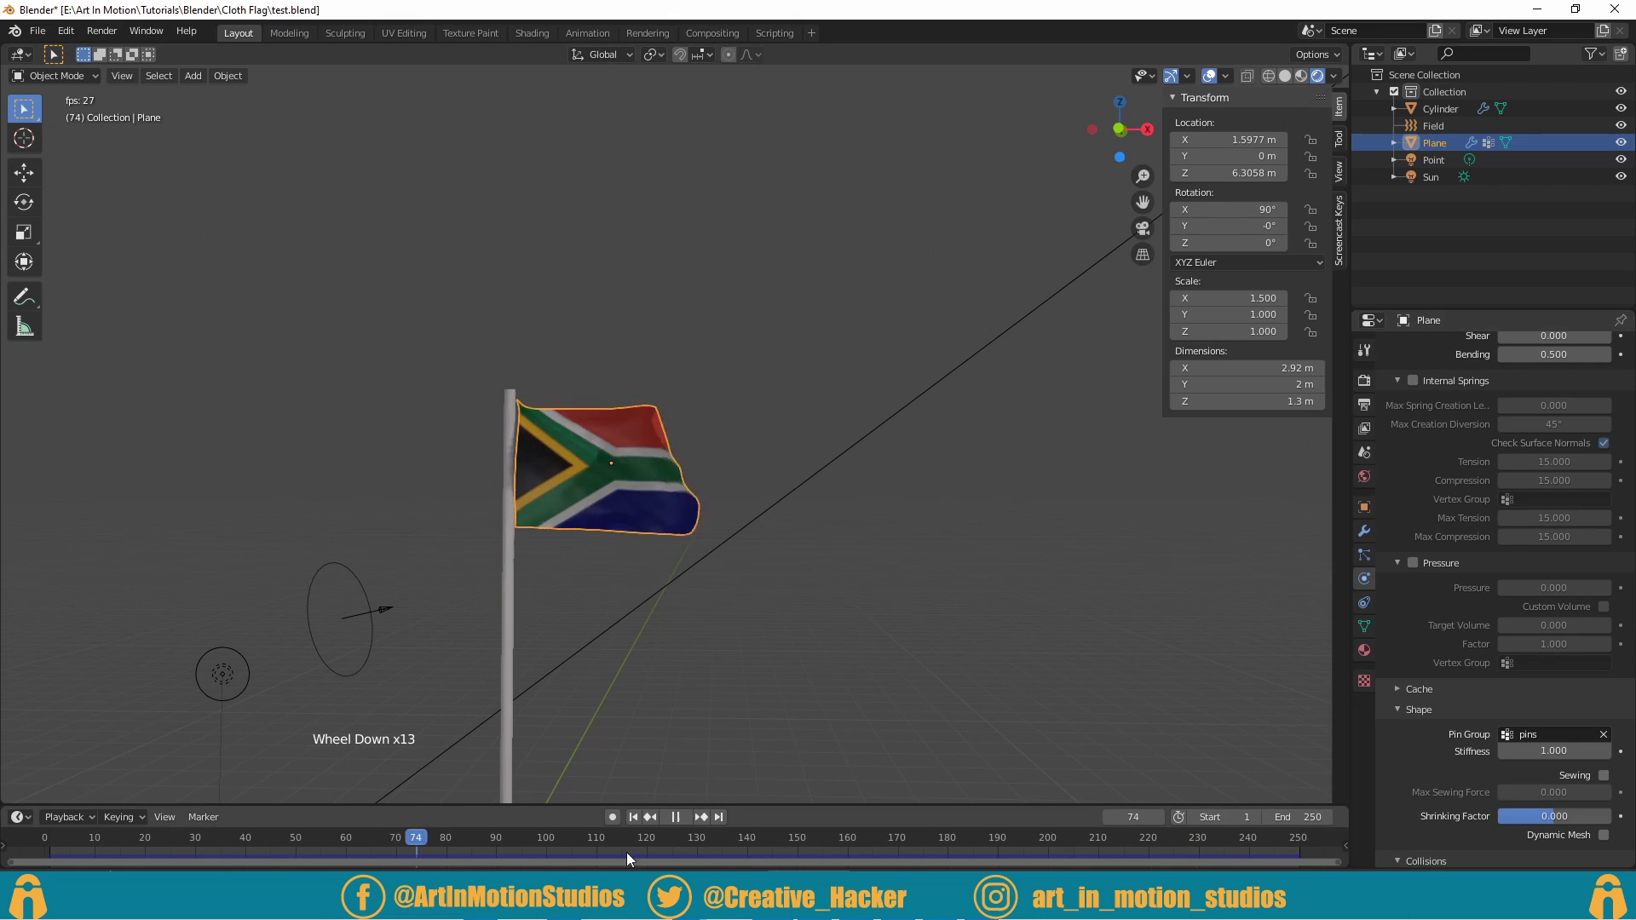
Step: Bake the flag's cloth cache so all 250 frames are stored
left_click(685, 828)
scroll("down", 3)
scroll("down", 3)
left_click(1399, 598)
scroll("down", 3)
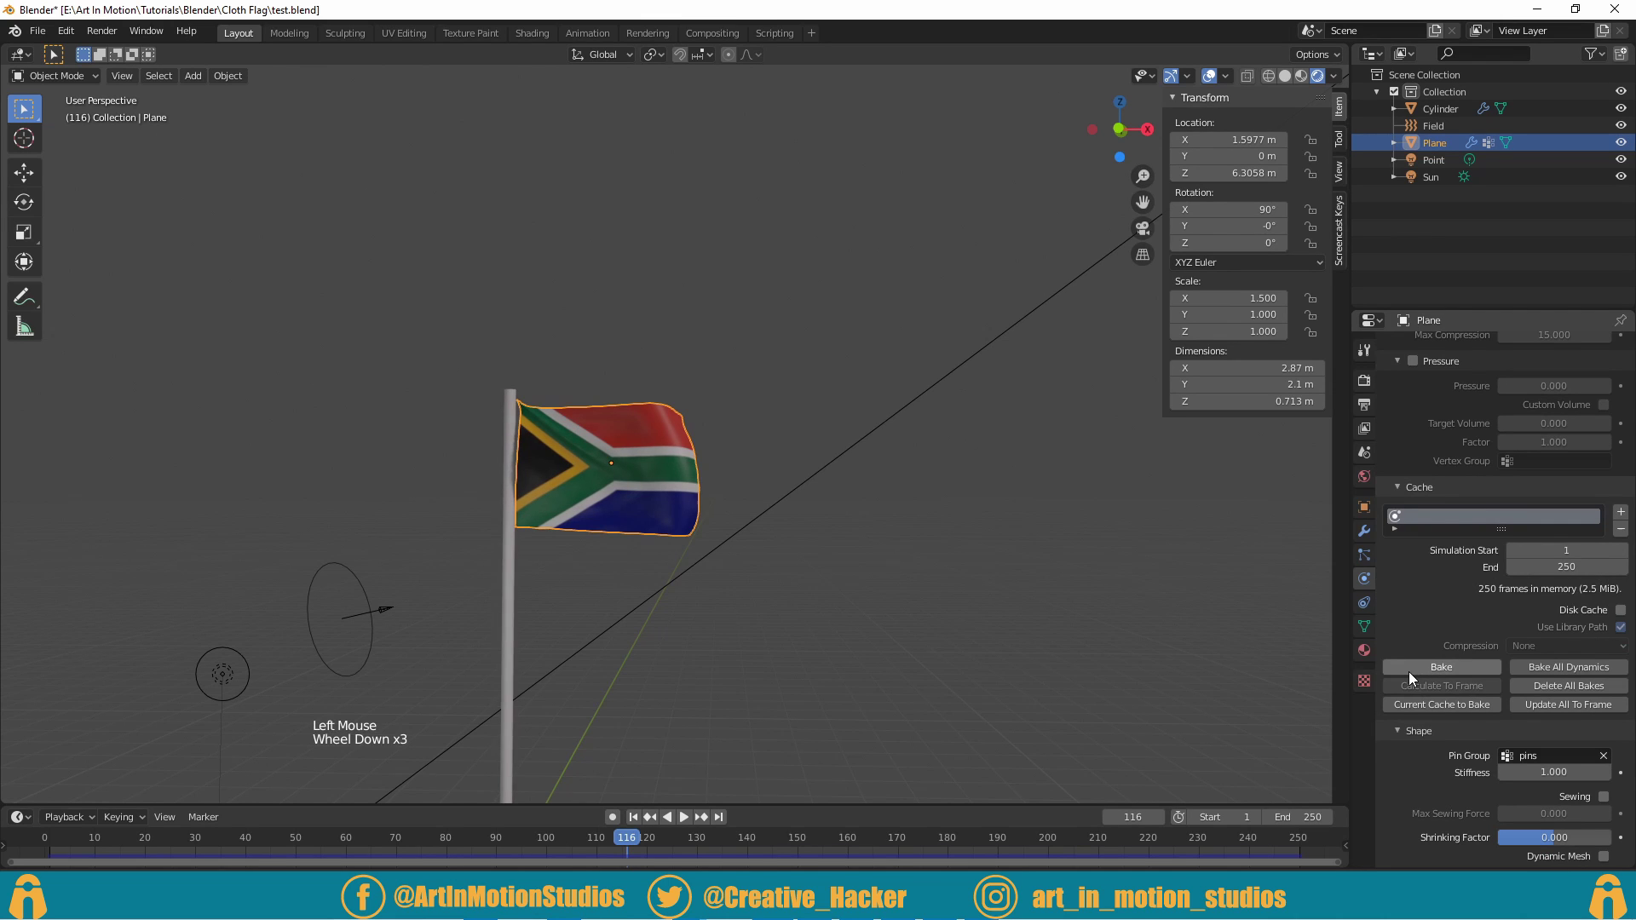
left_click(1412, 679)
Step: Scrub through the timeline to review the baked flag waving on the pole
left_click(621, 843)
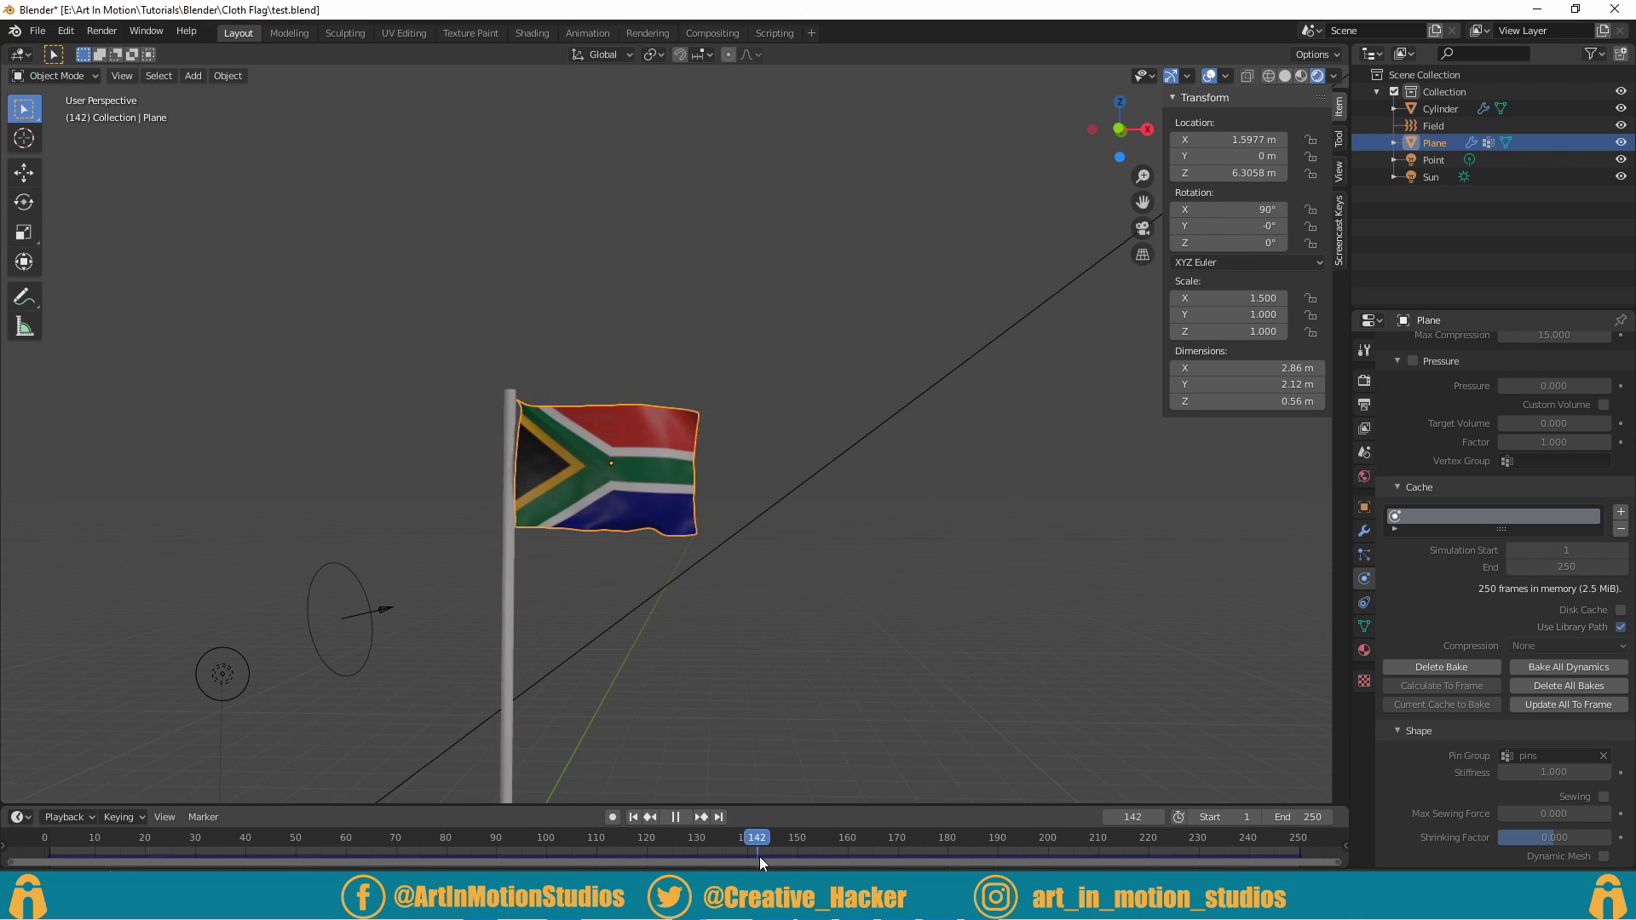
left_click(736, 846)
middle_click(580, 638)
middle_click(881, 692)
scroll("up", 3)
left_click(547, 850)
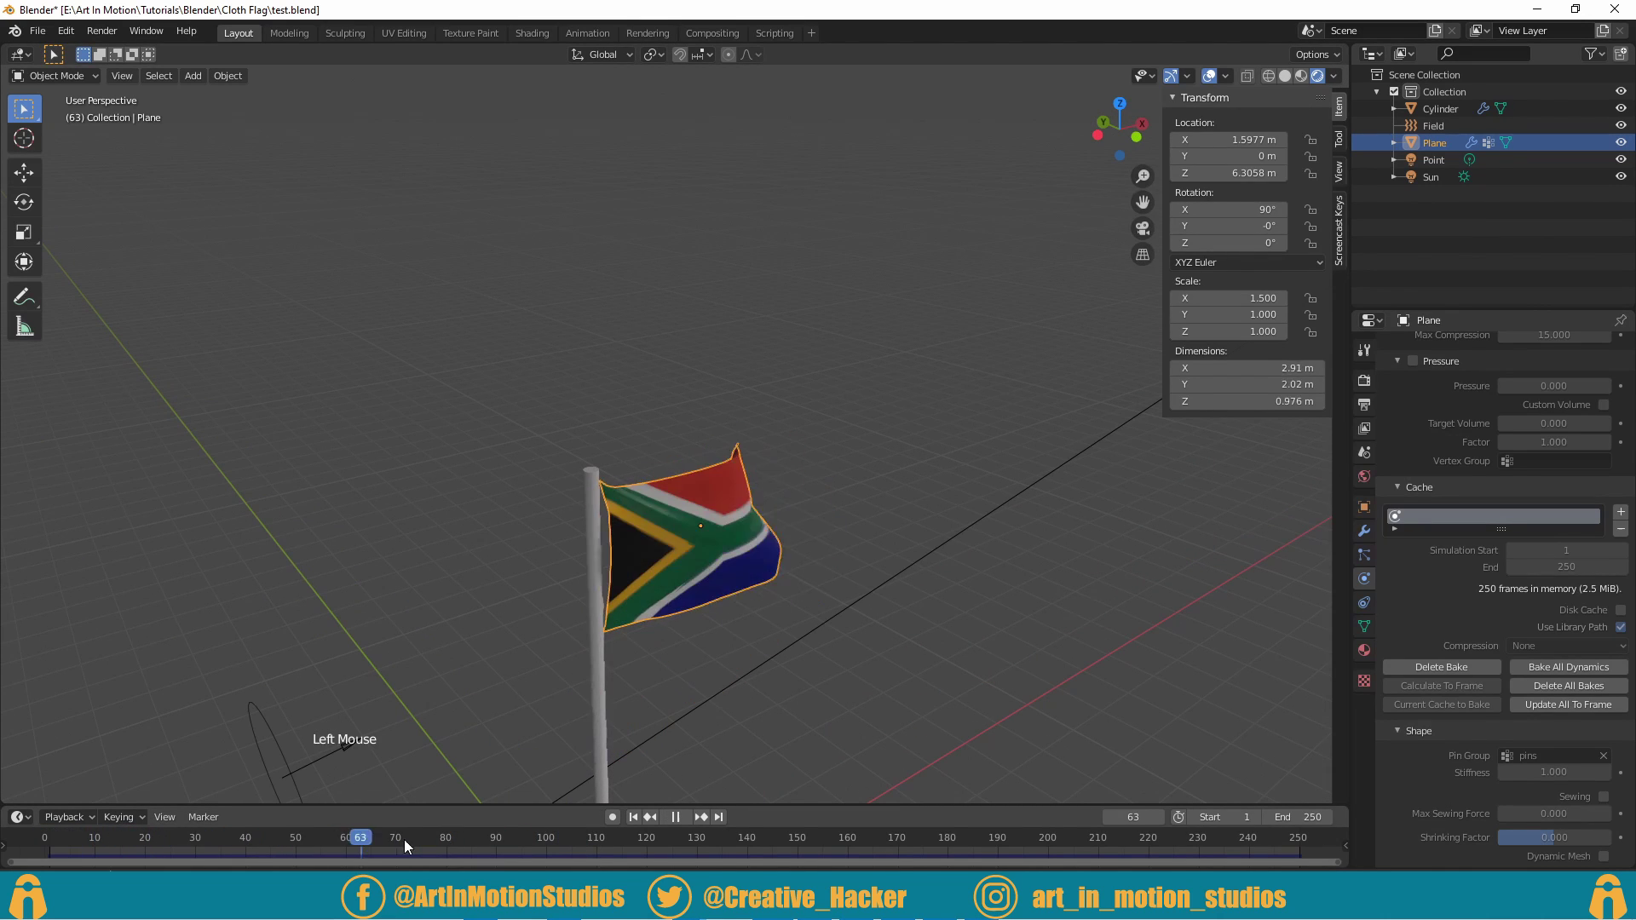